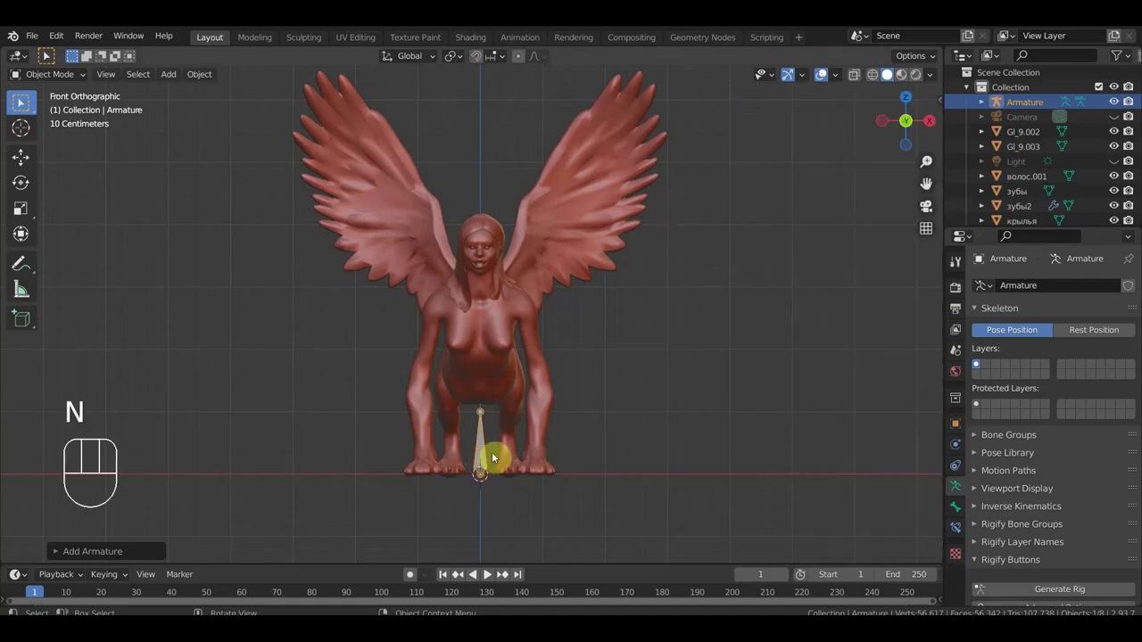
# - Enable In Front display for the armature and switch to Right Orthographic view on the sphinx
pyautogui.moveTo(604, 455); pyautogui.dragTo(450, 454)
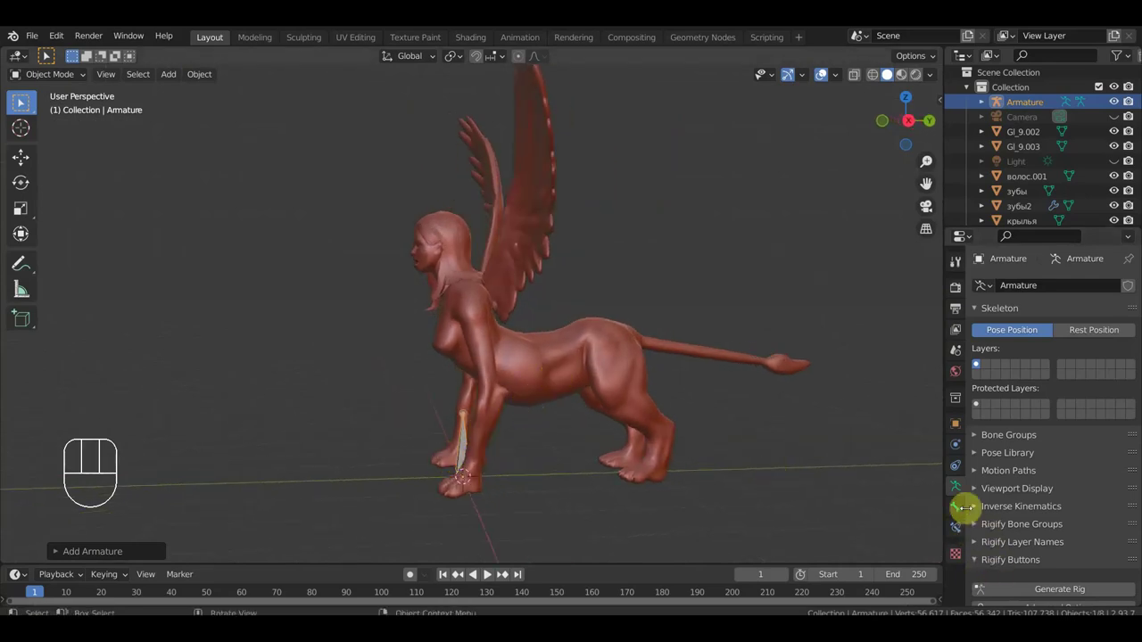
pyautogui.click(468, 437)
pyautogui.click(469, 438)
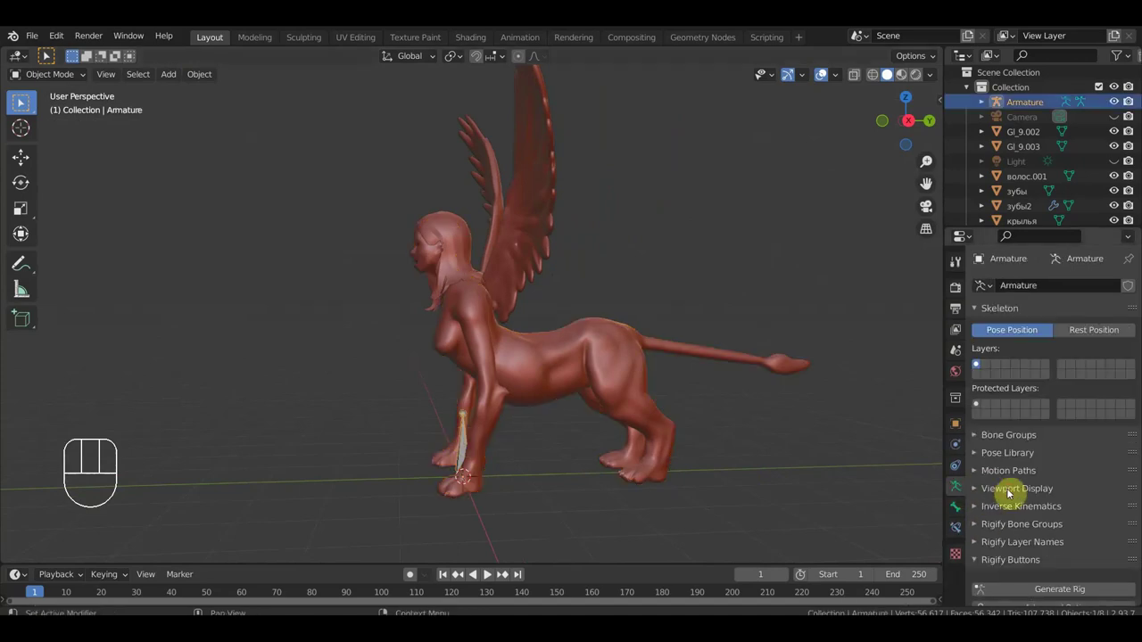
pyautogui.click(1011, 491)
pyautogui.click(1046, 574)
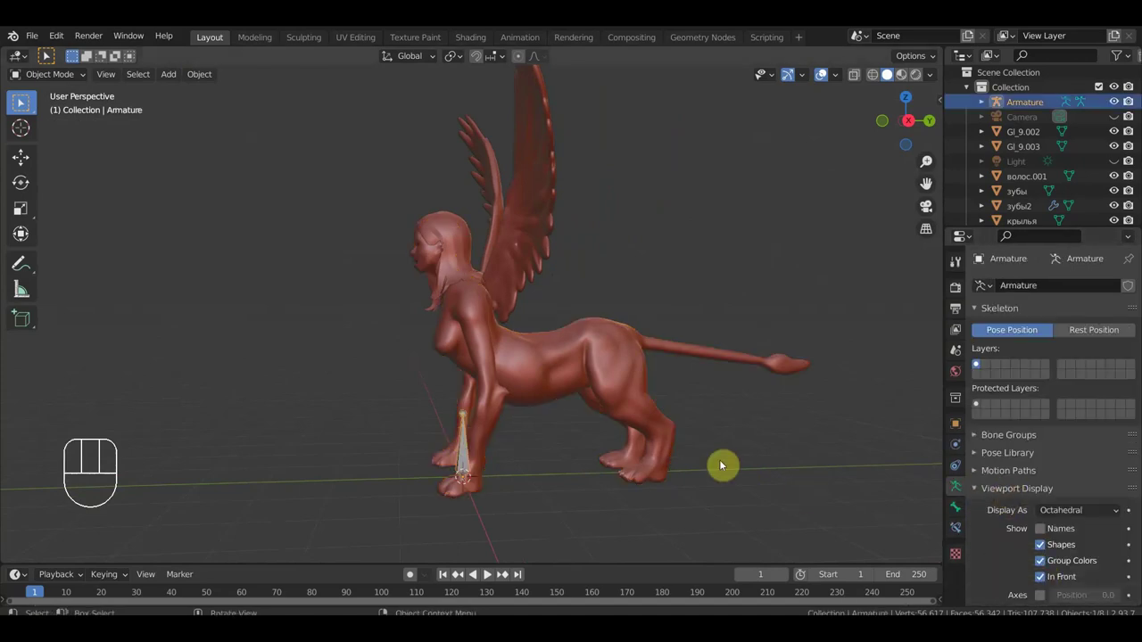
pyautogui.press('KP_3')
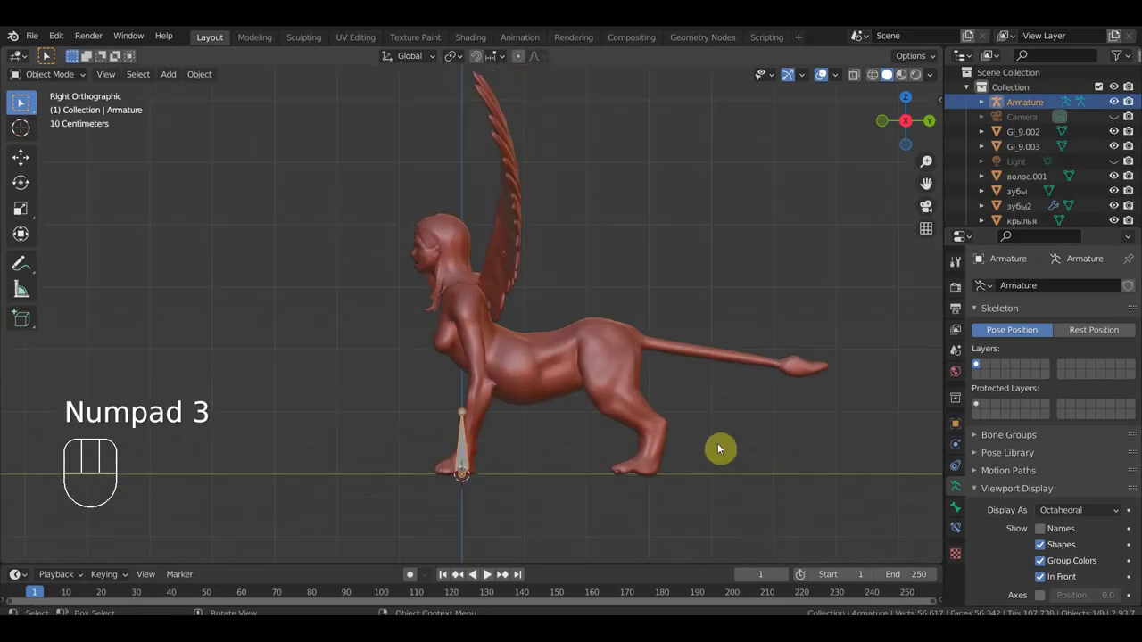
pyautogui.middleClick(642, 443)
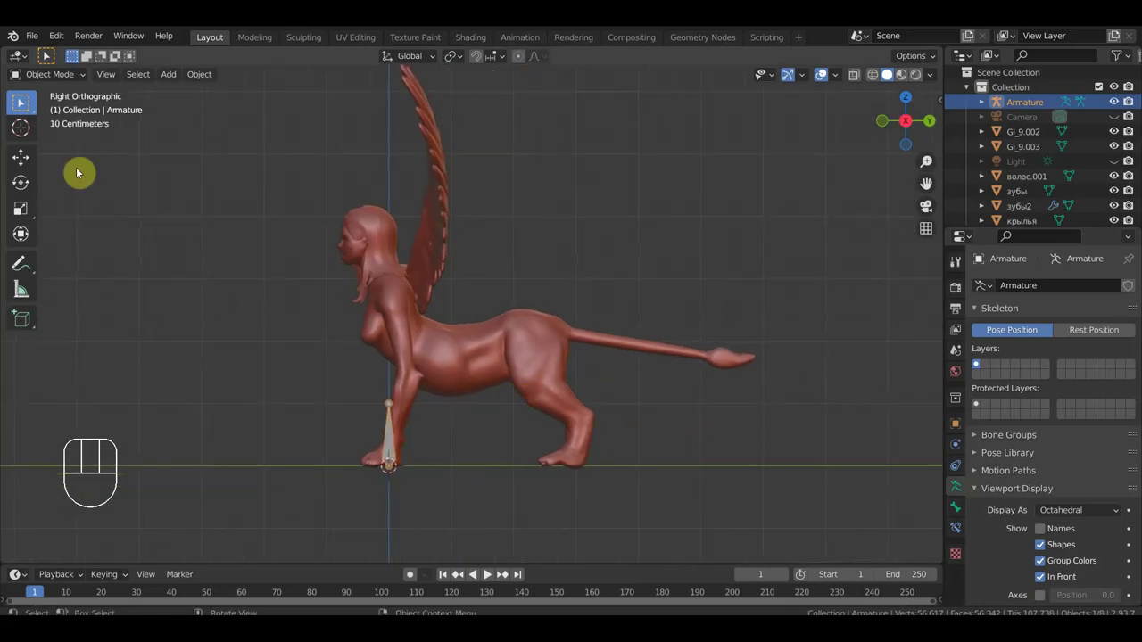
# - Move the bone to the hindquarters and rotate it to lie horizontally at the tail base
pyautogui.moveTo(64, 74); pyautogui.dragTo(68, 110)
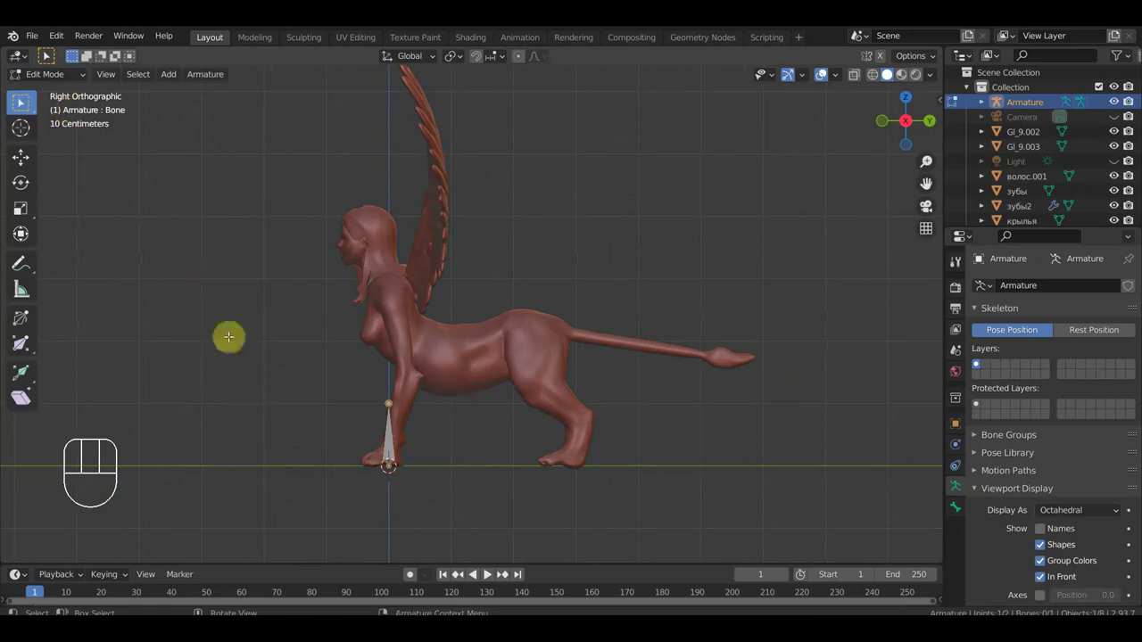
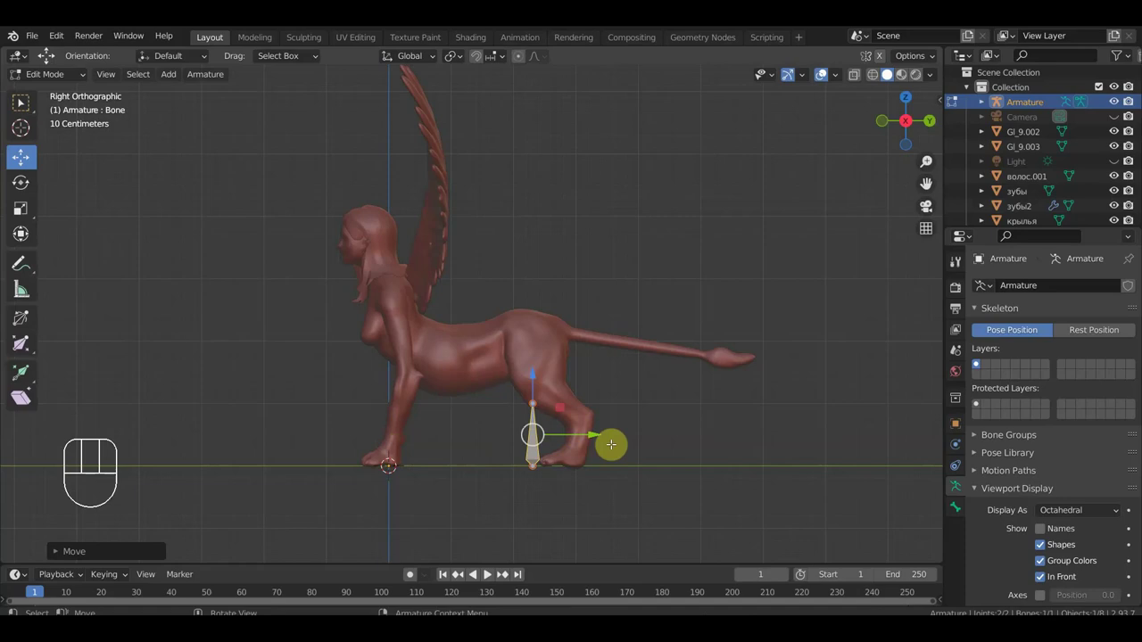
pyautogui.press('r')
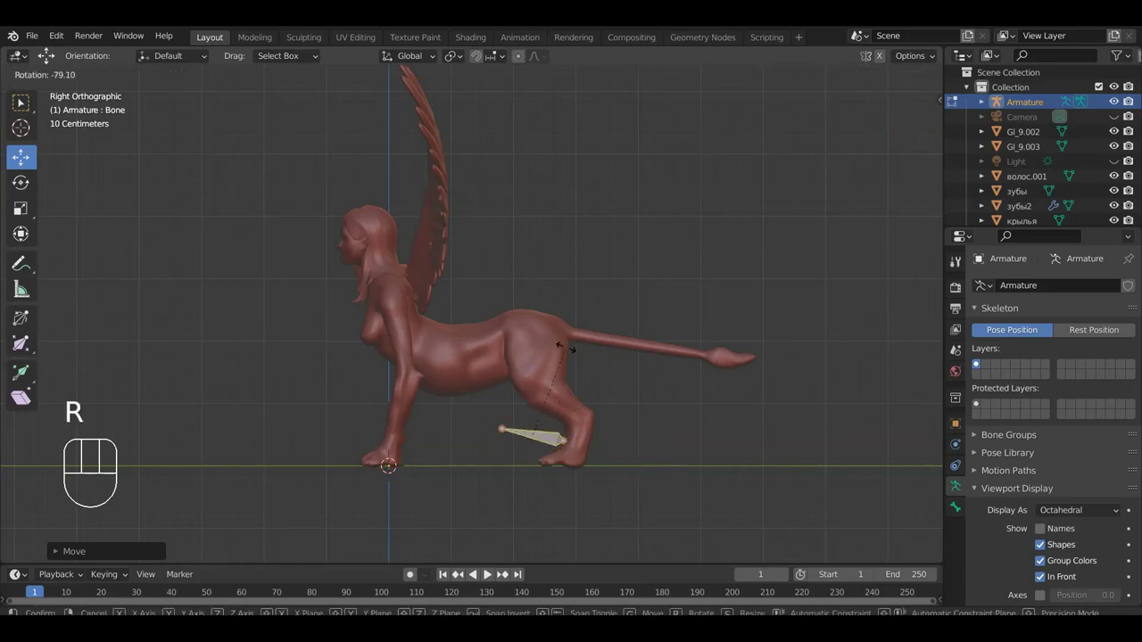
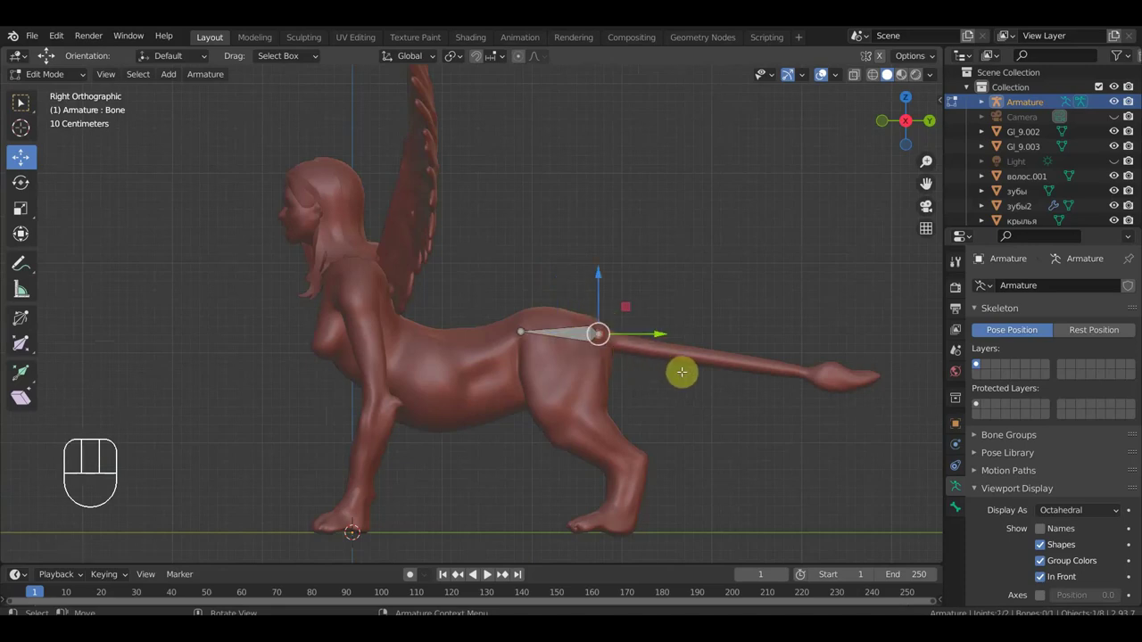
# - Extrude a new bone along the tail and bring up the unparenting options for it
pyautogui.press('e')
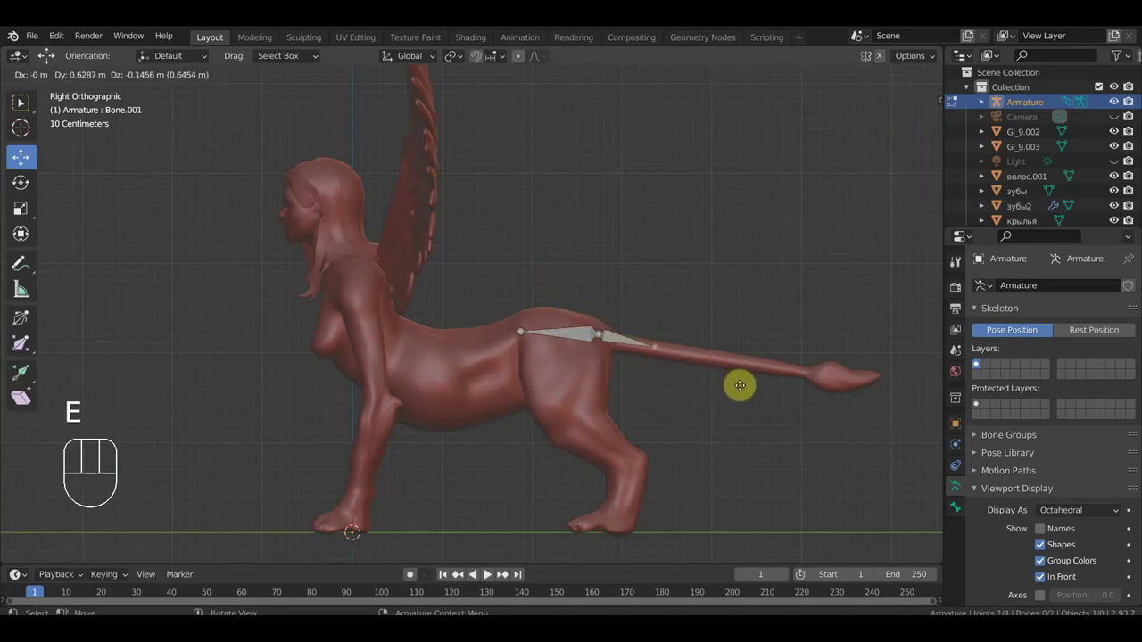
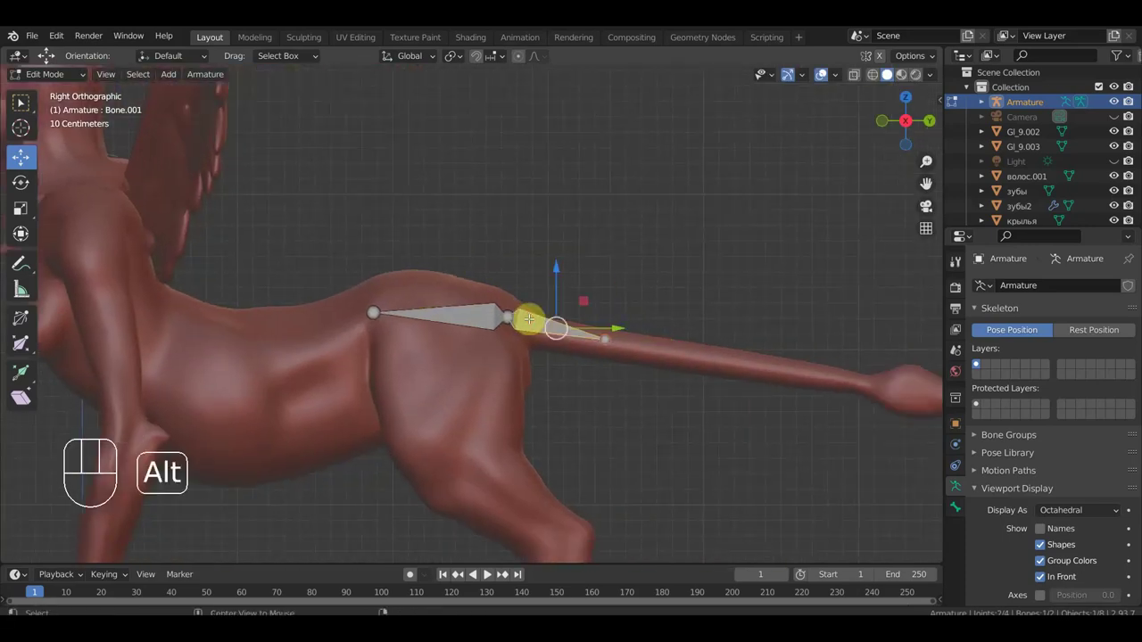
pyautogui.press('alt+p')
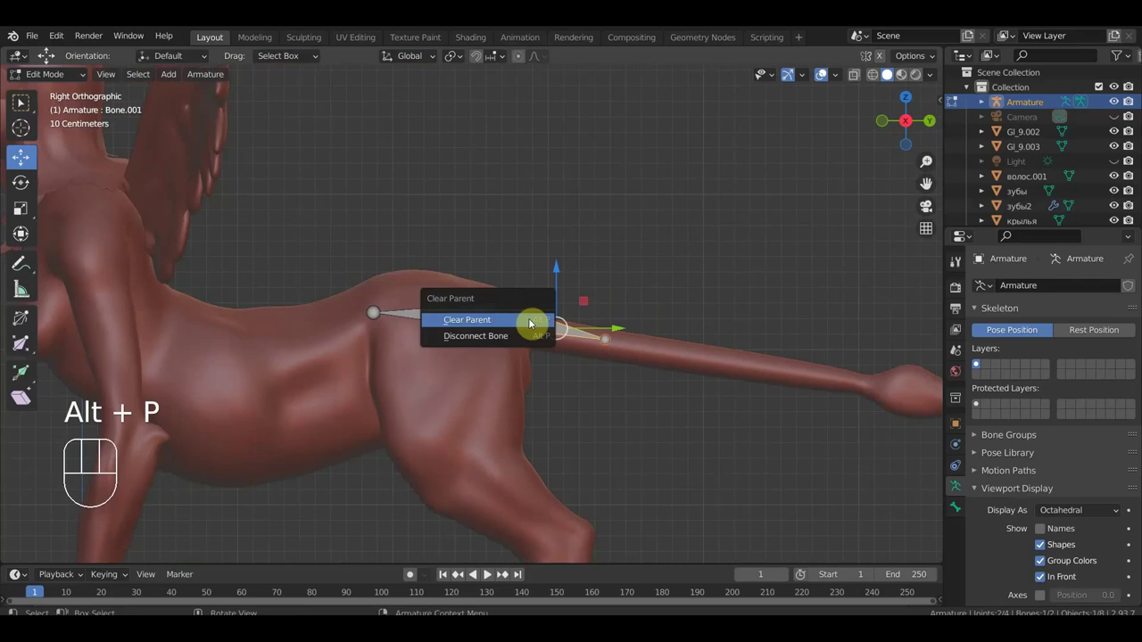
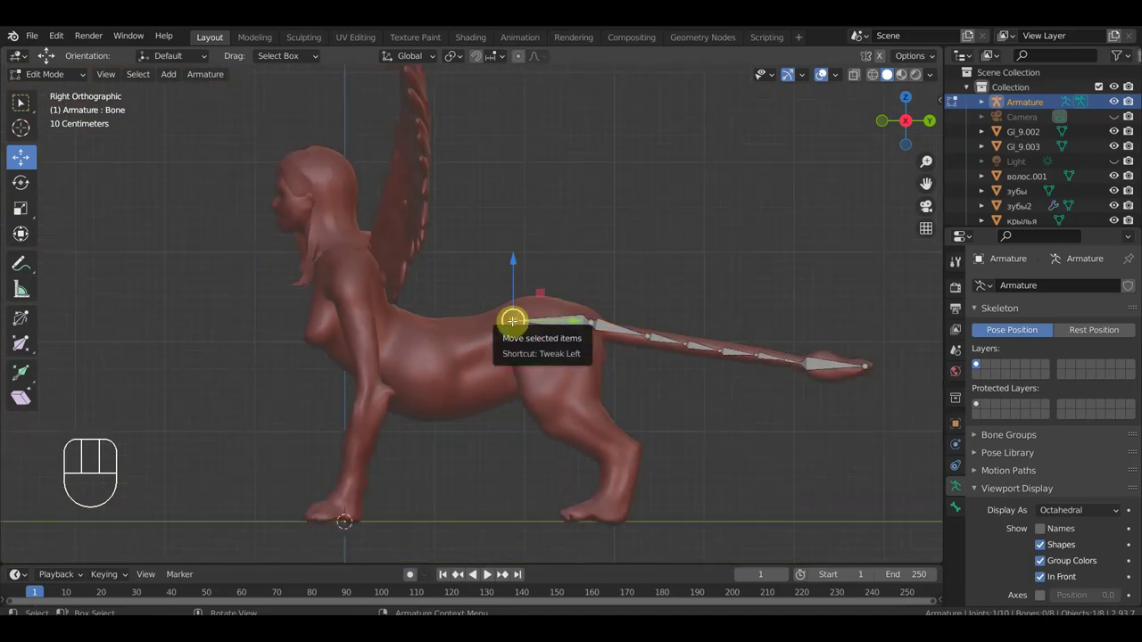
# - Extrude spine bones forward along the back, toward the shoulders and up the neck
pyautogui.press('e')
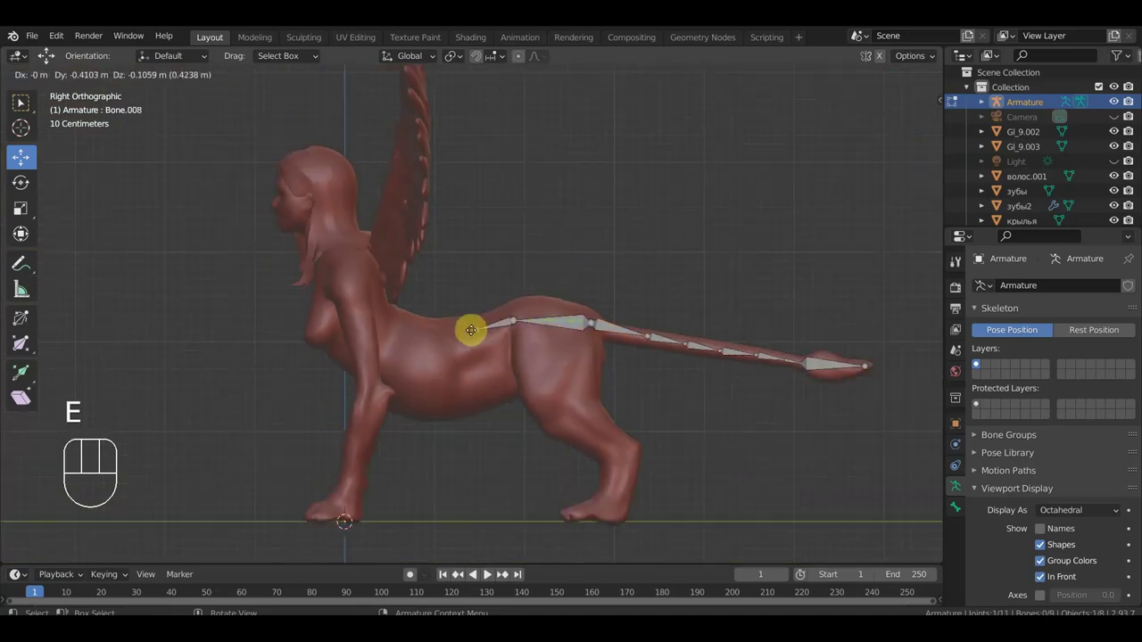
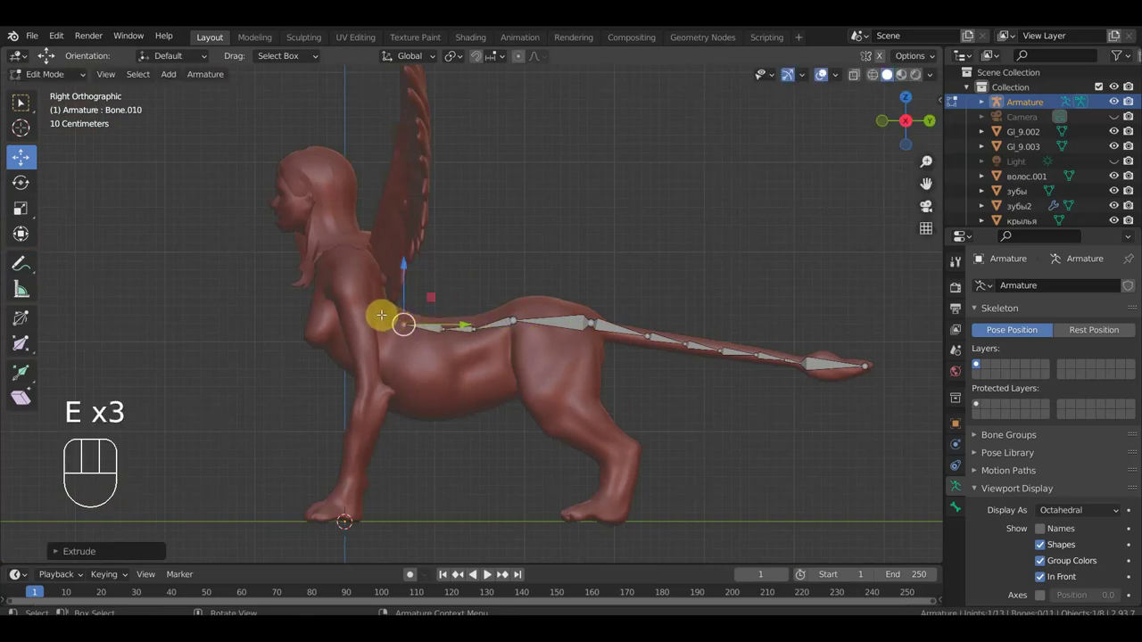
pyautogui.press('g')
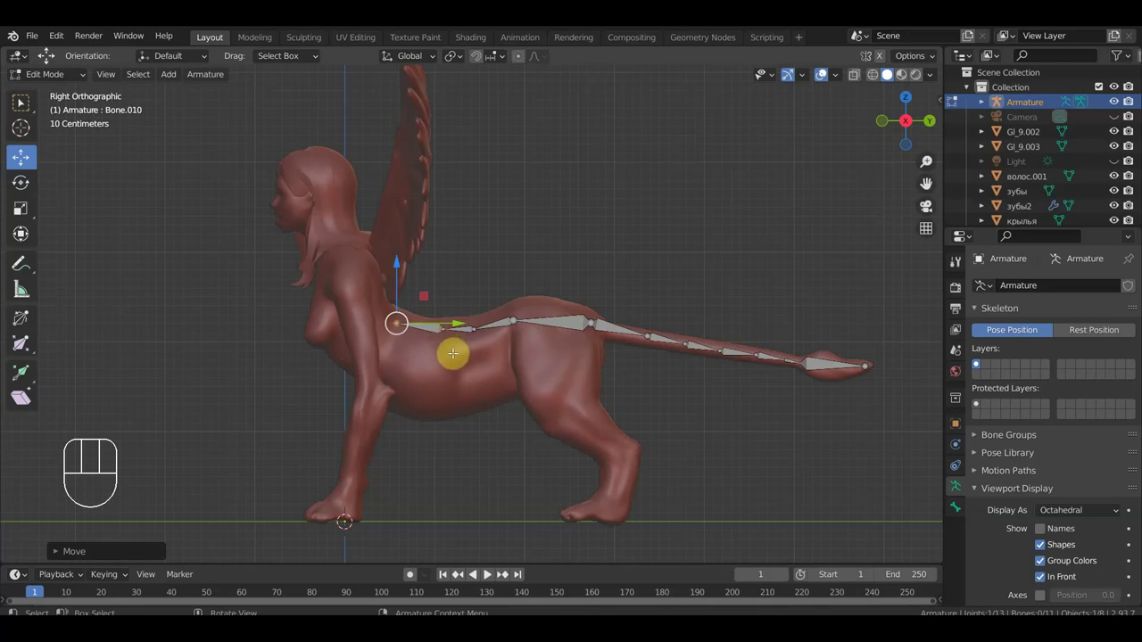
pyautogui.press('e')
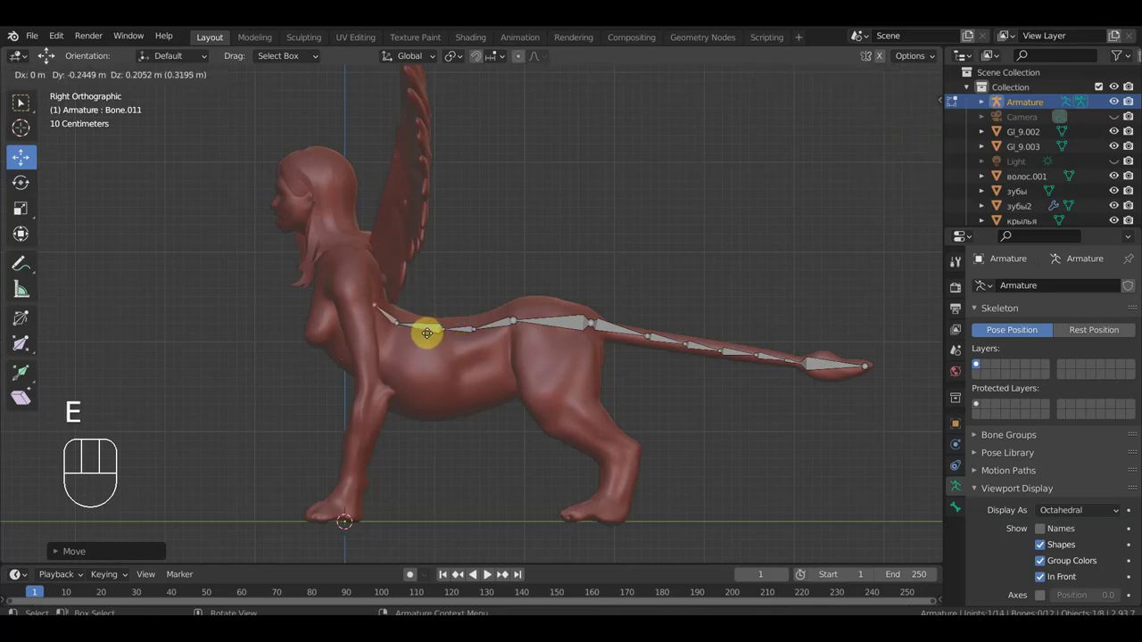
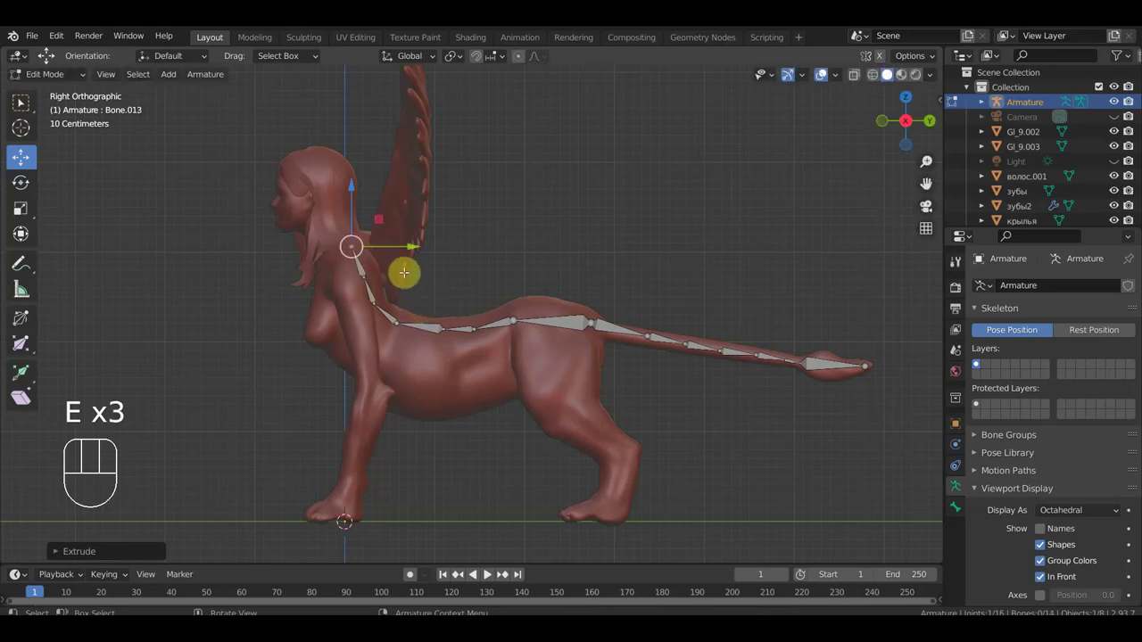
pyautogui.press('e')
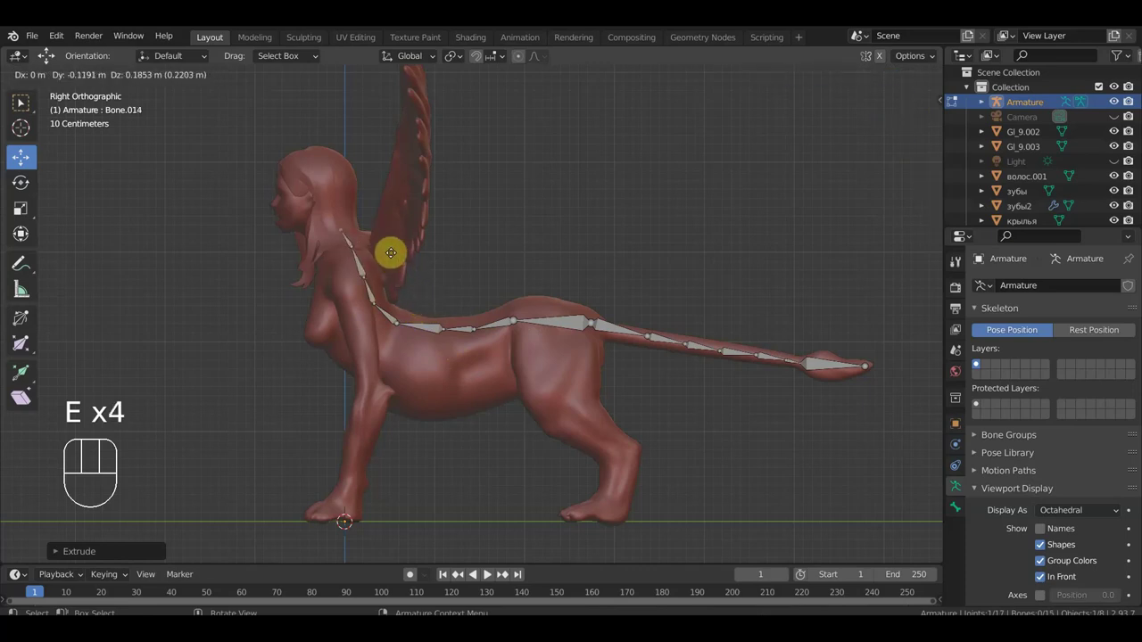
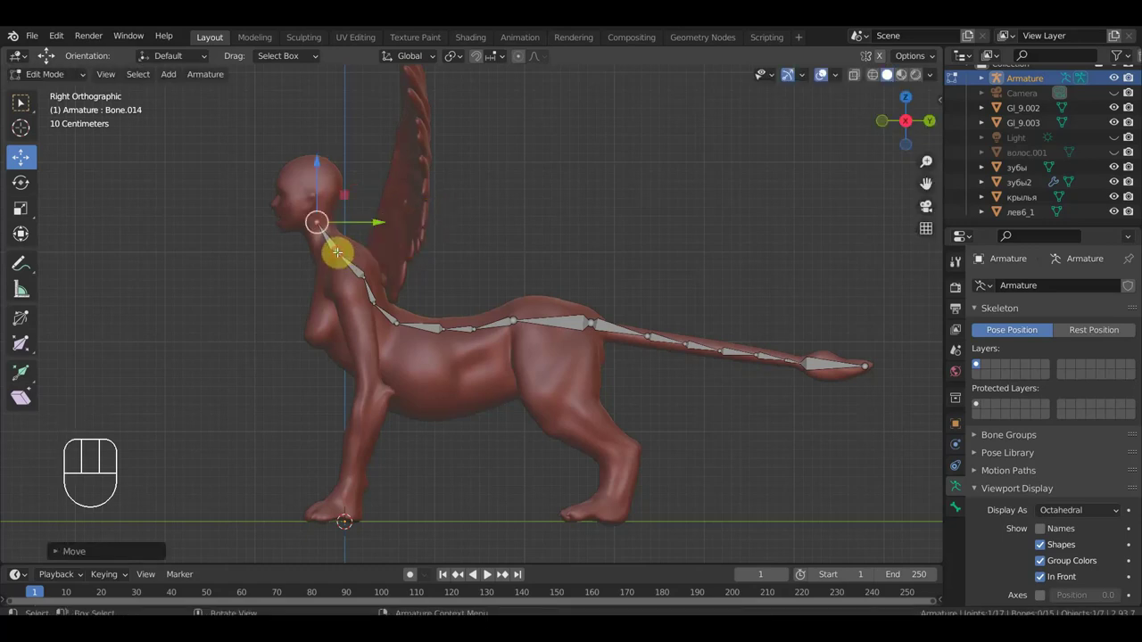
# - Adjust the upper and lower neck joints into place
pyautogui.press('g')
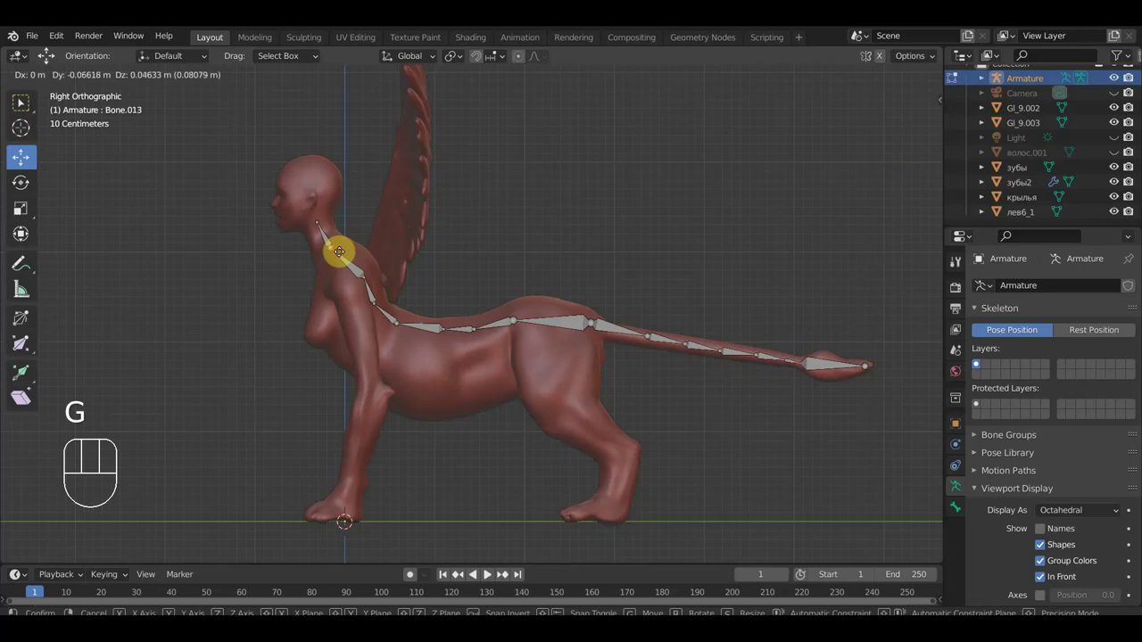
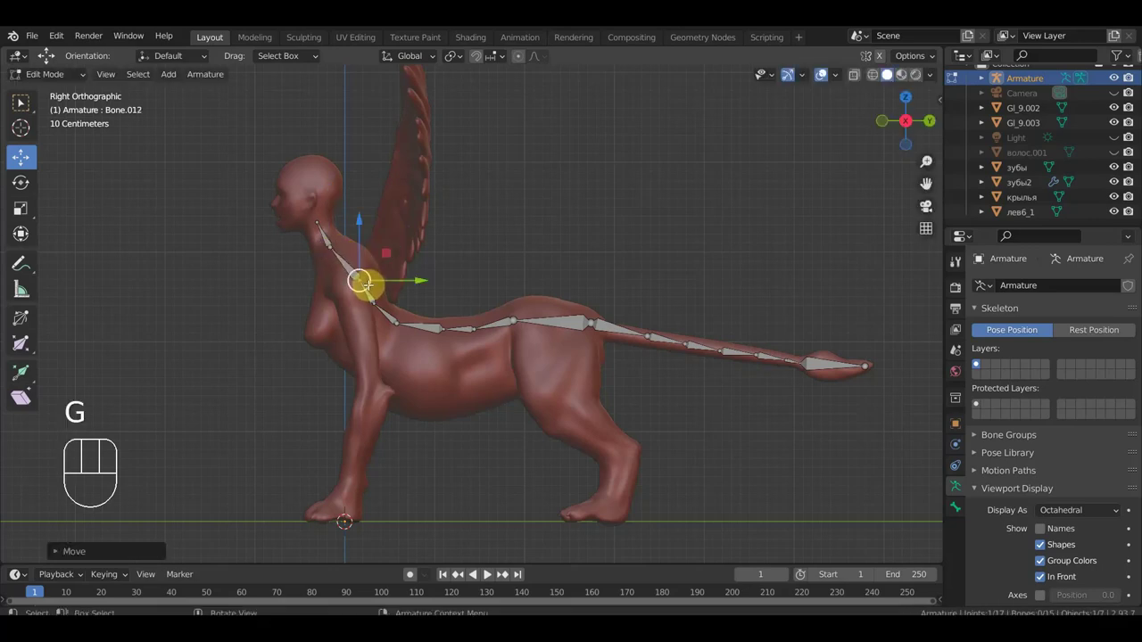
pyautogui.press('g')
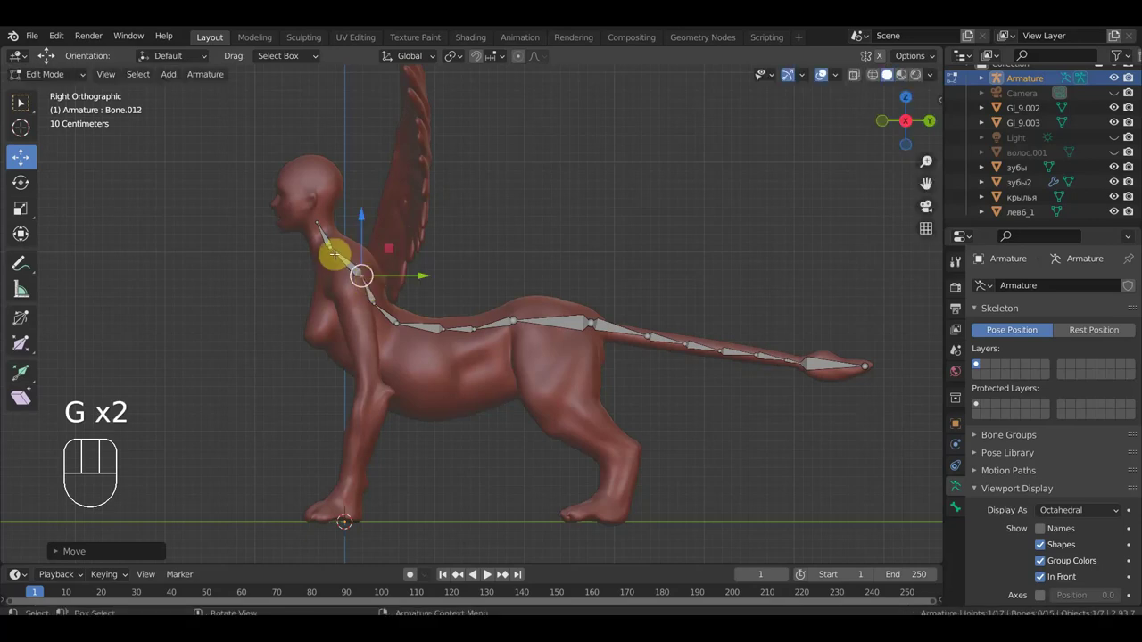
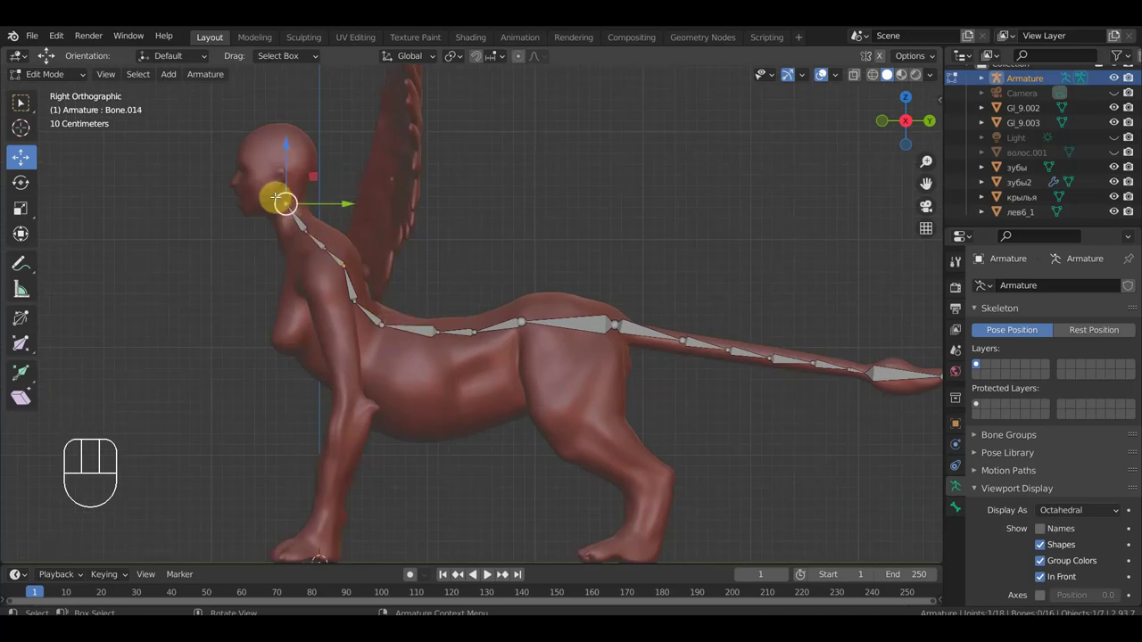
# - Extrude a head bone, scale and reposition a jaw bone below the mouth, and add another mouth bone
pyautogui.press('e')
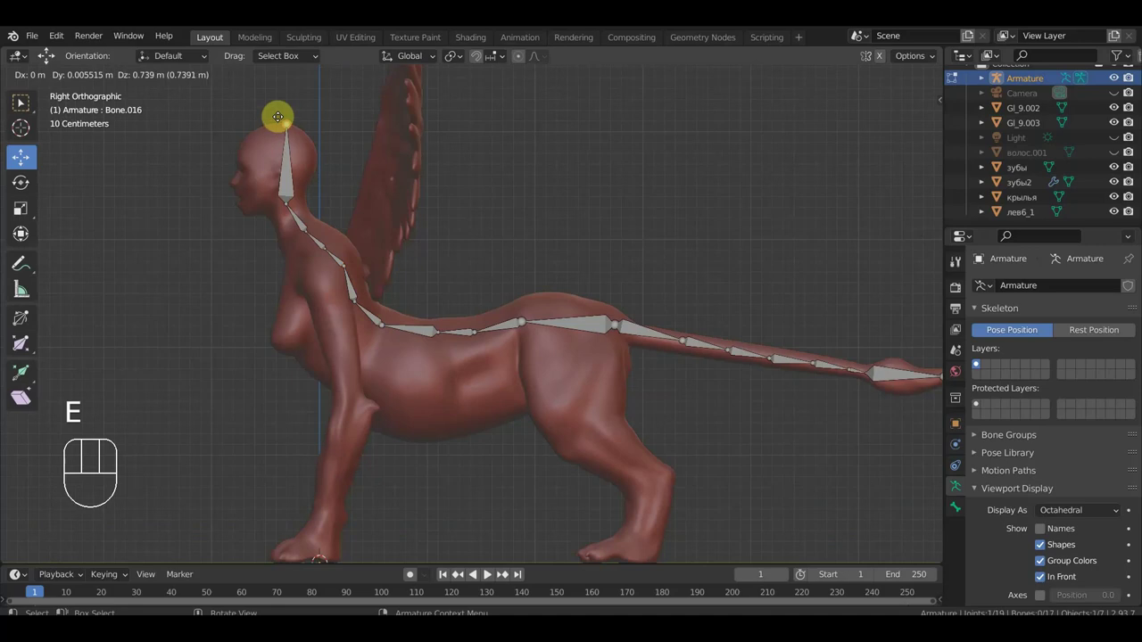
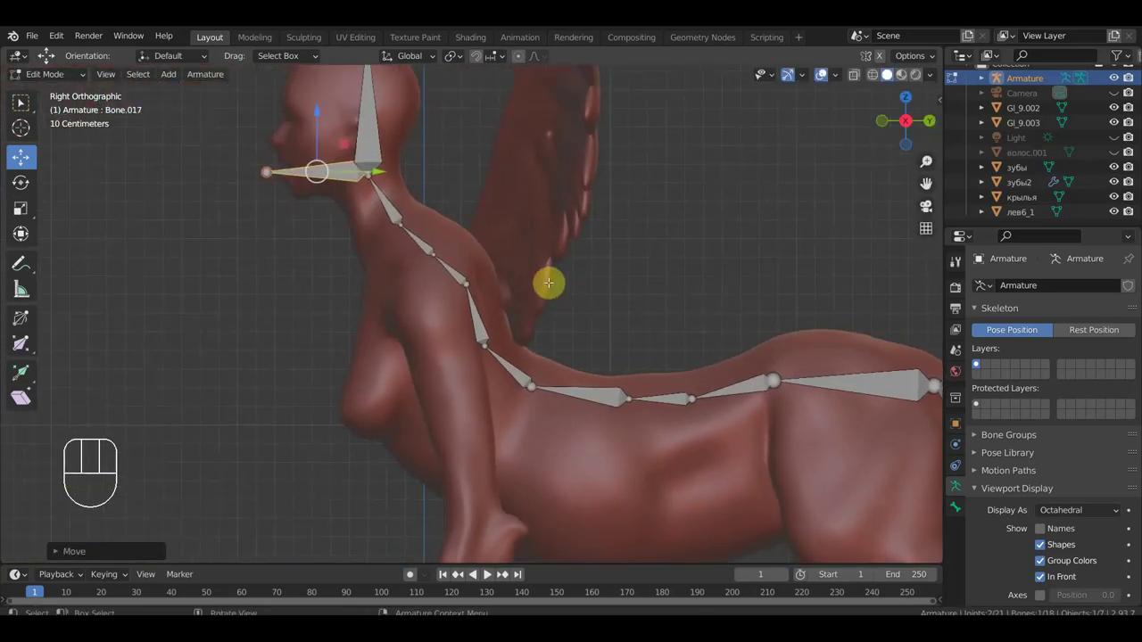
pyautogui.press('s')
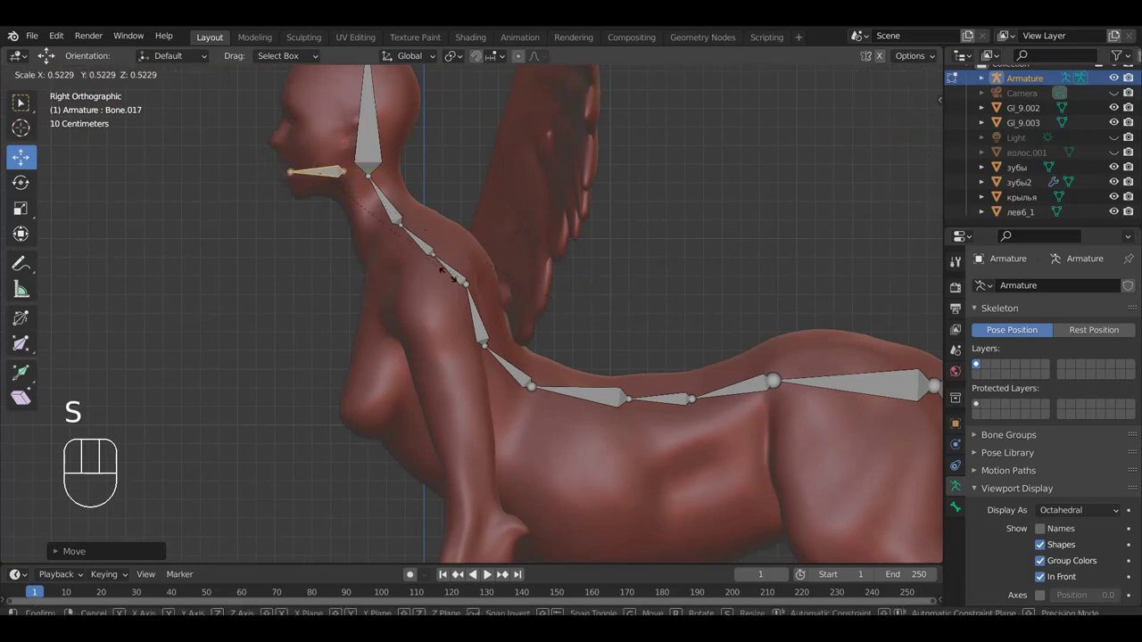
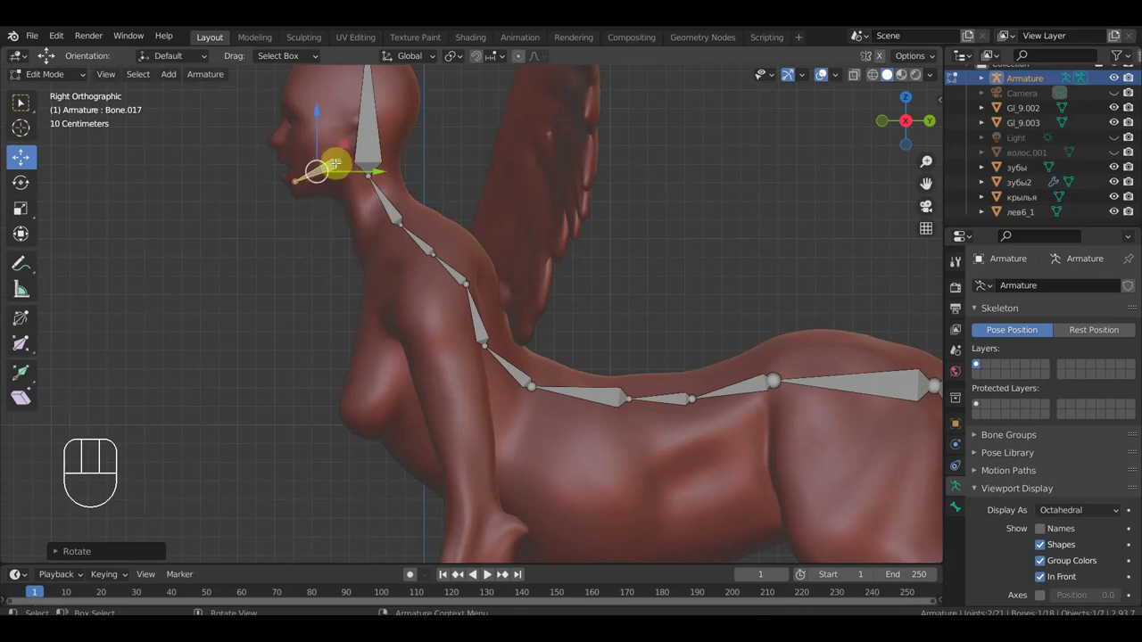
pyautogui.press('g')
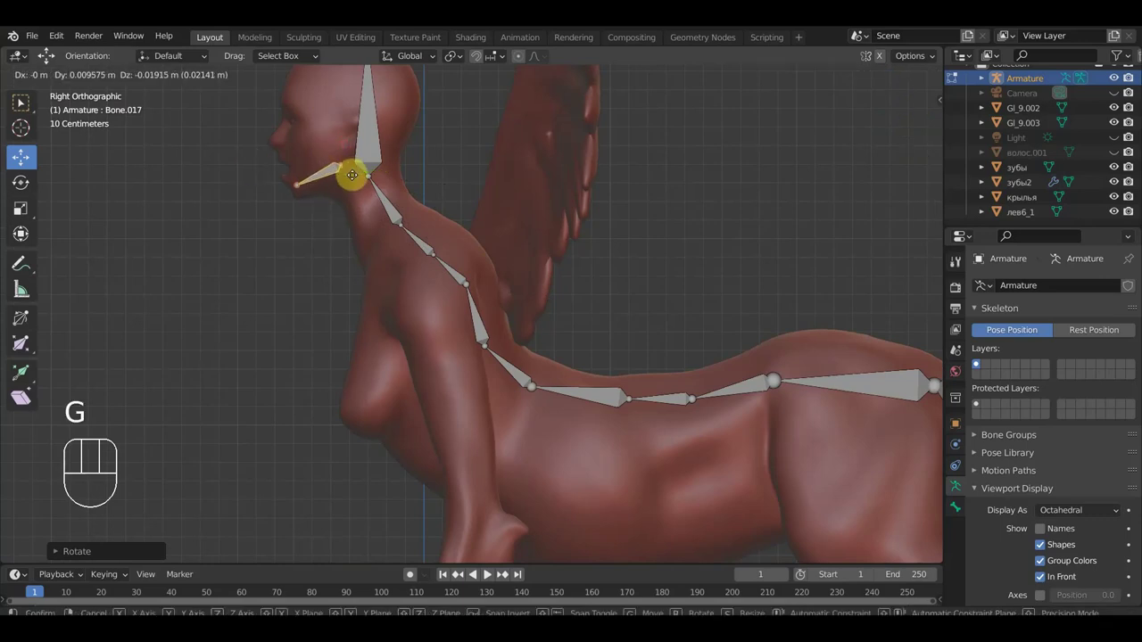
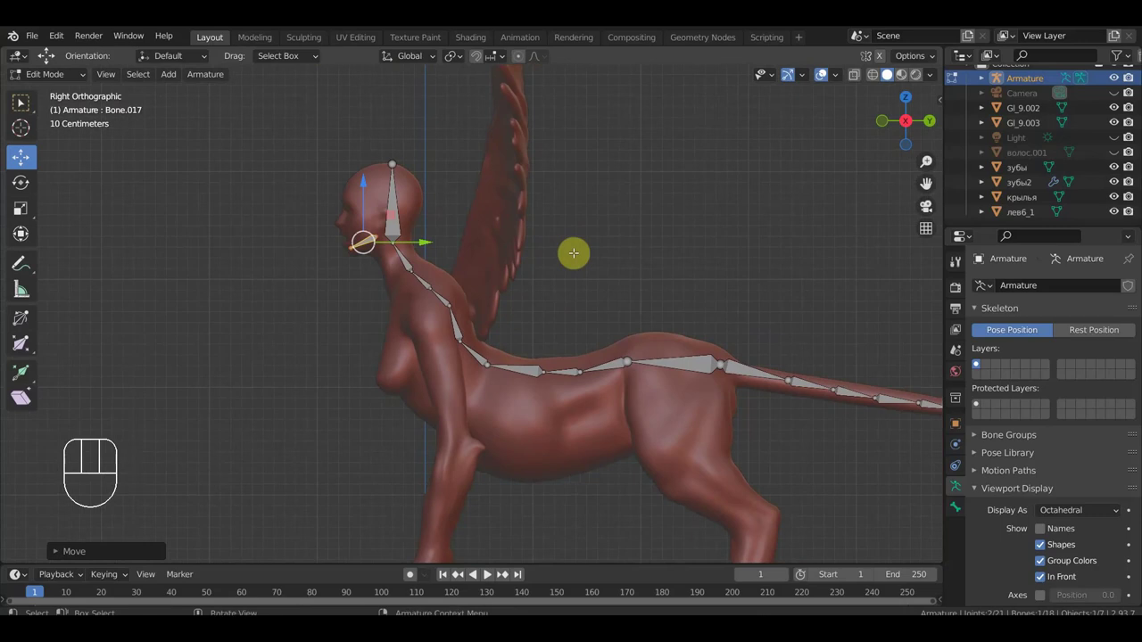
pyautogui.press('shift+d')
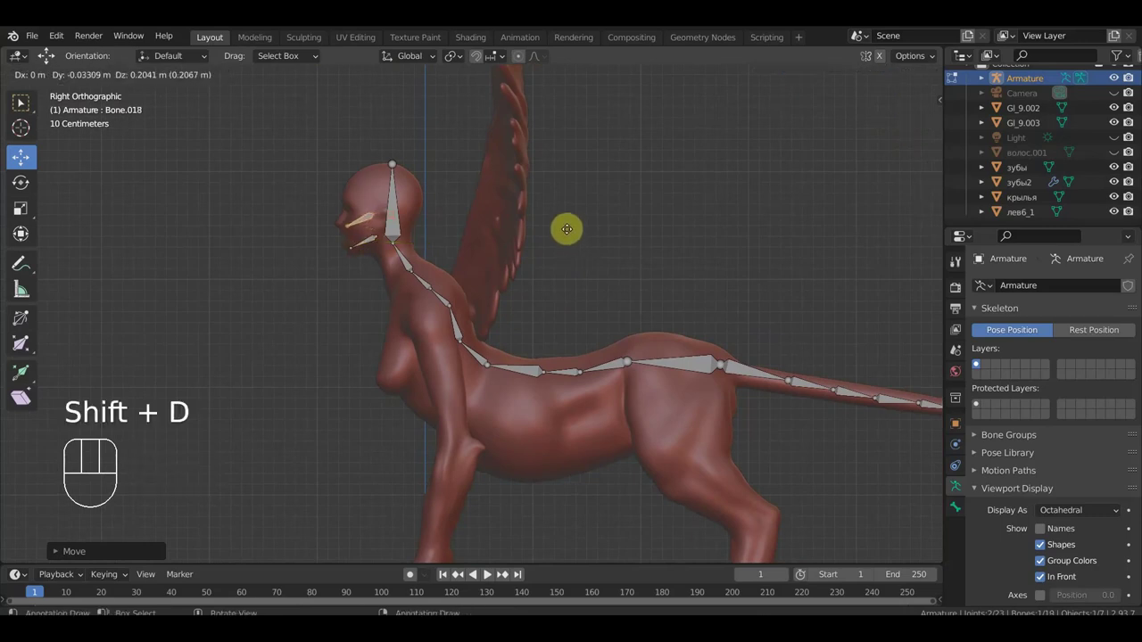
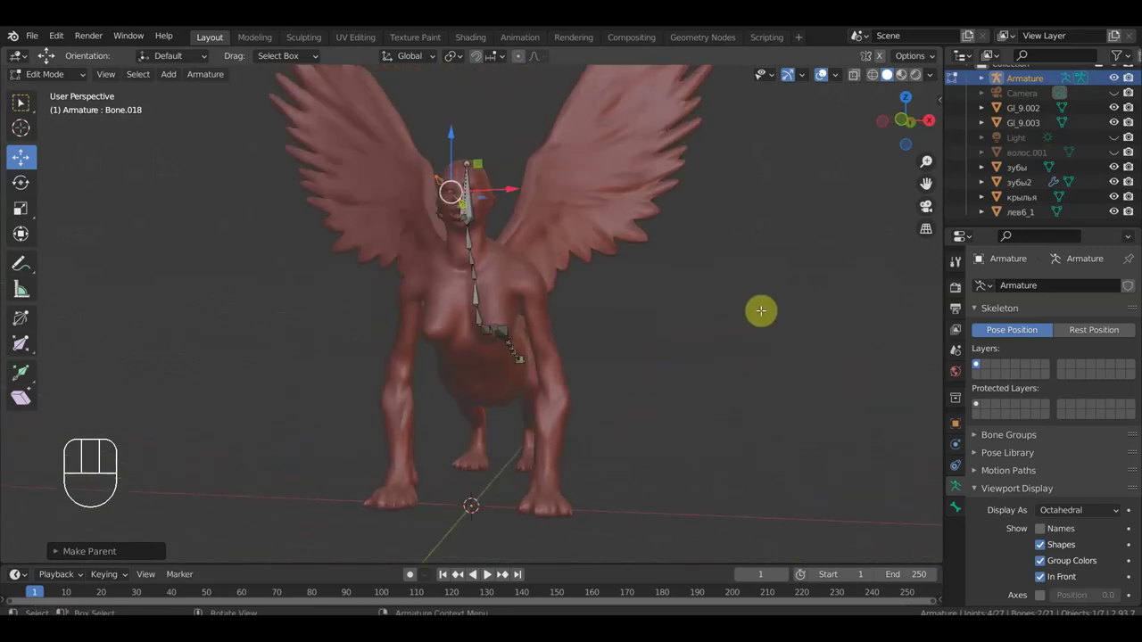
# - From front view, stretch the shoulder bone's tip outward from the chest
pyautogui.press('KP_1')
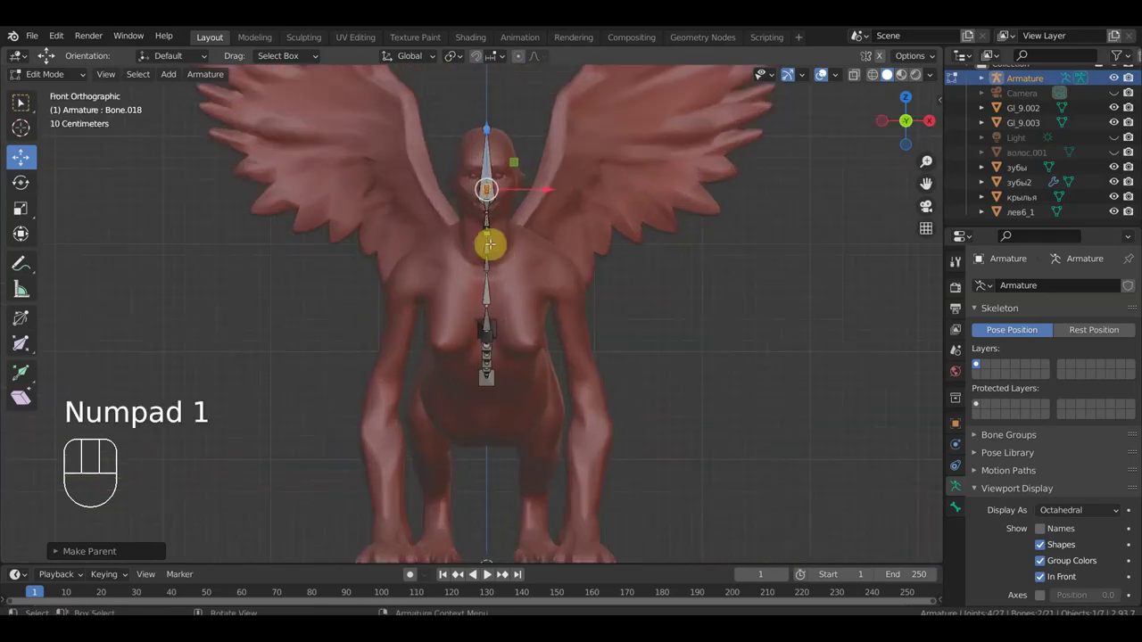
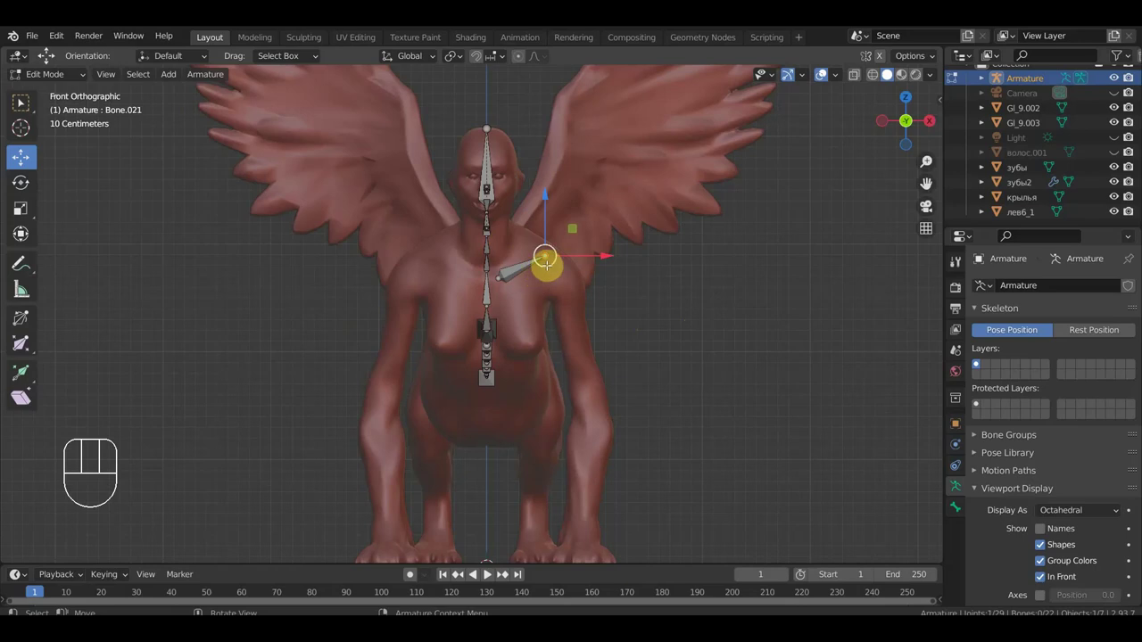
pyautogui.press('g')
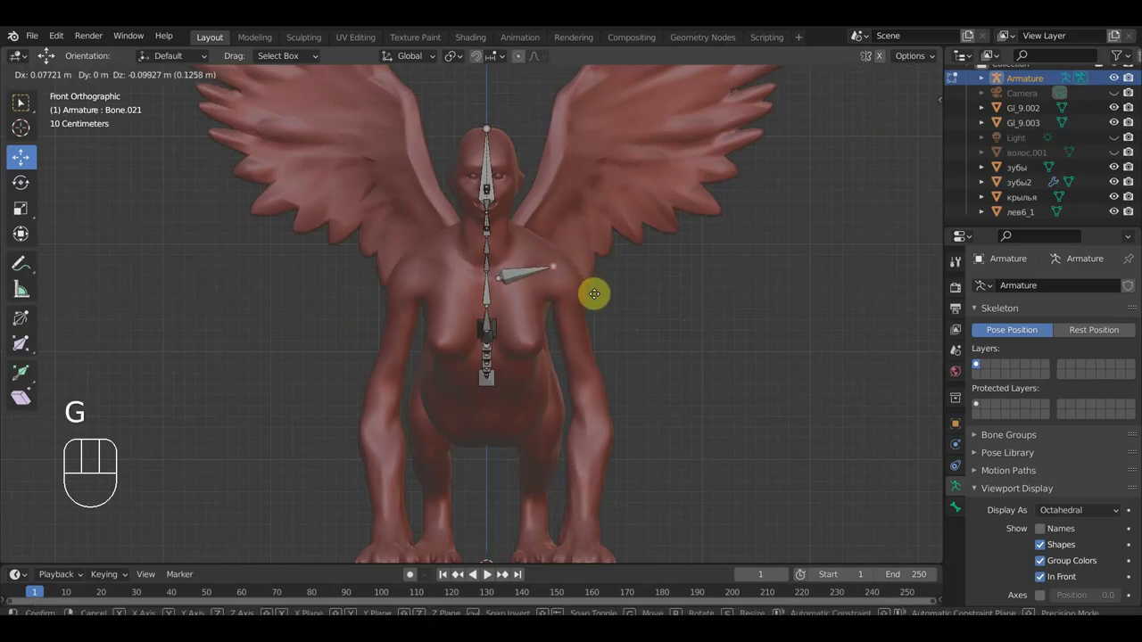
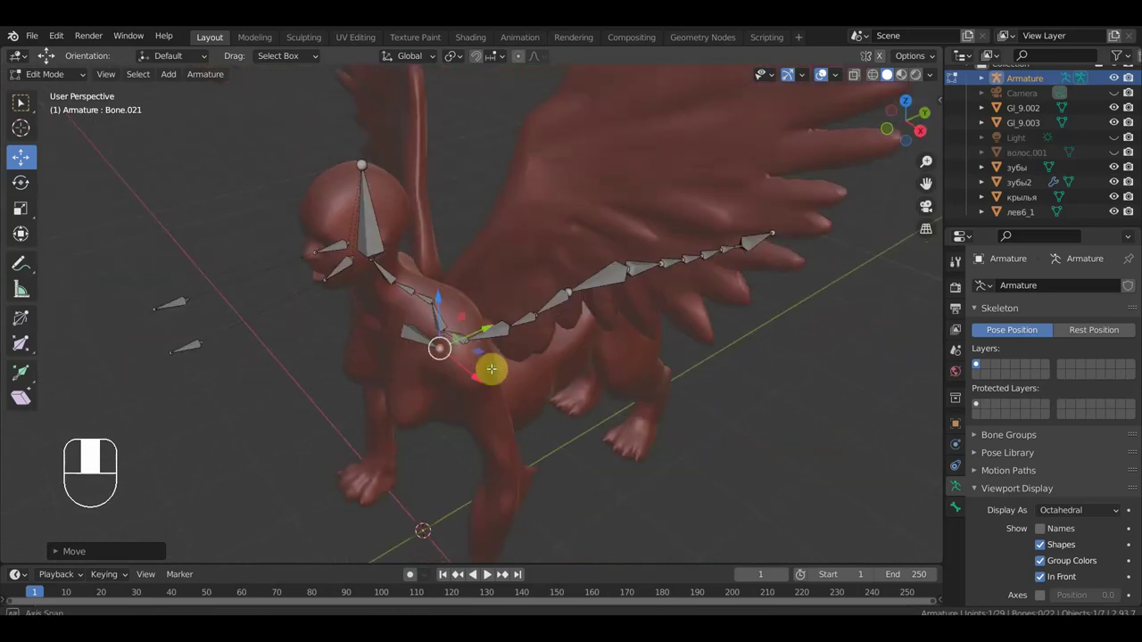
pyautogui.press('KP_1')
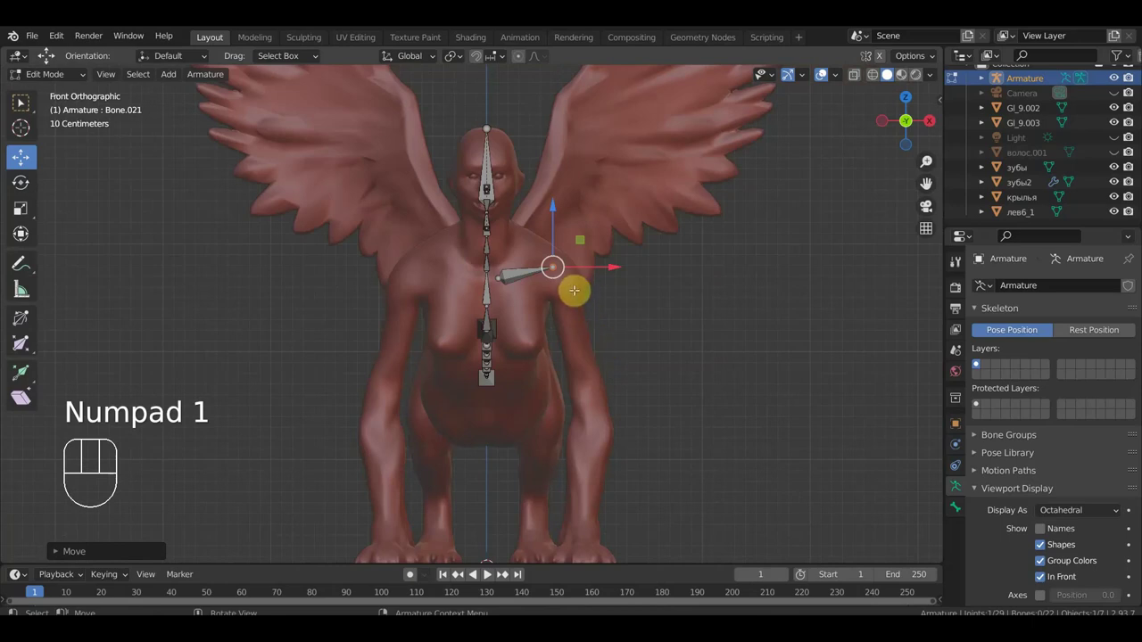
# - Extrude the upper leg bone to the elbow and the lower leg bone down to the paw
pyautogui.press('e')
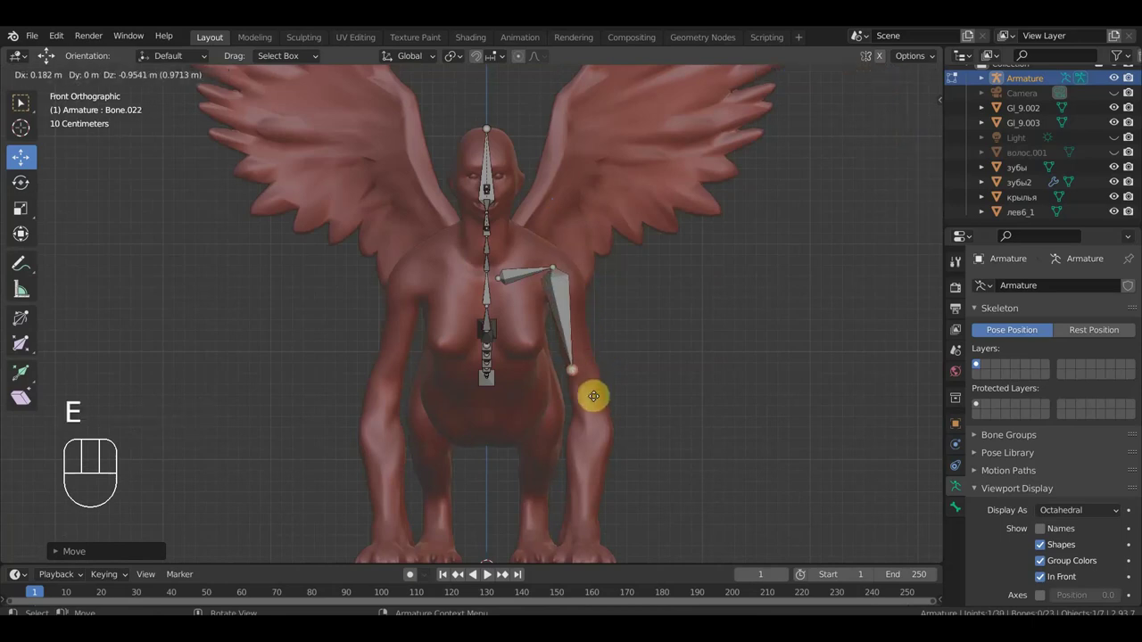
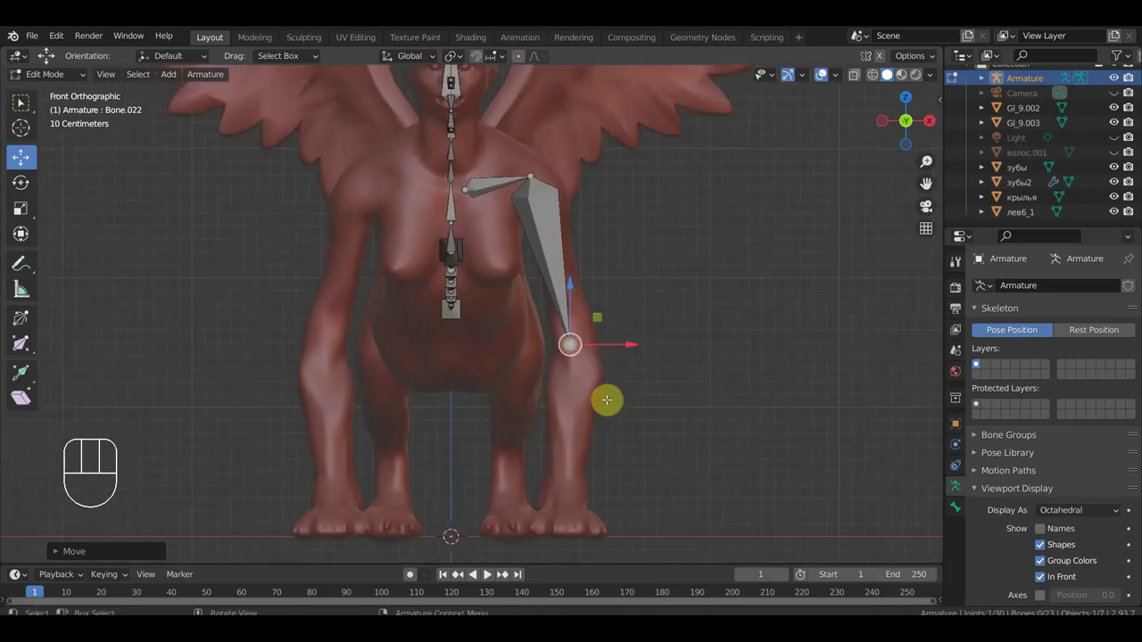
pyautogui.press('e')
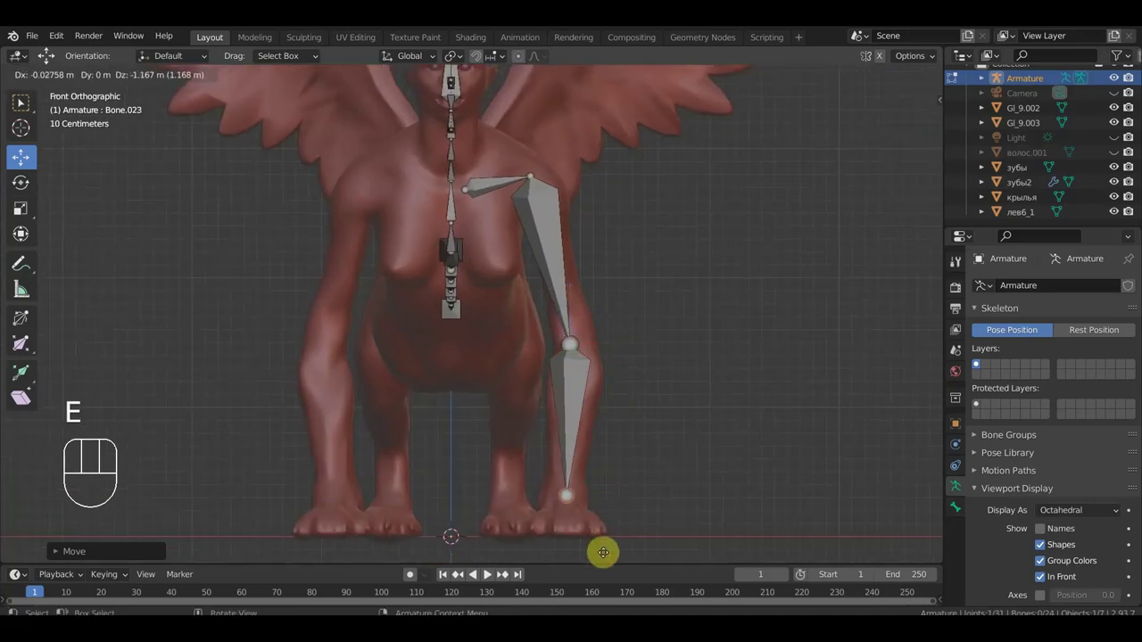
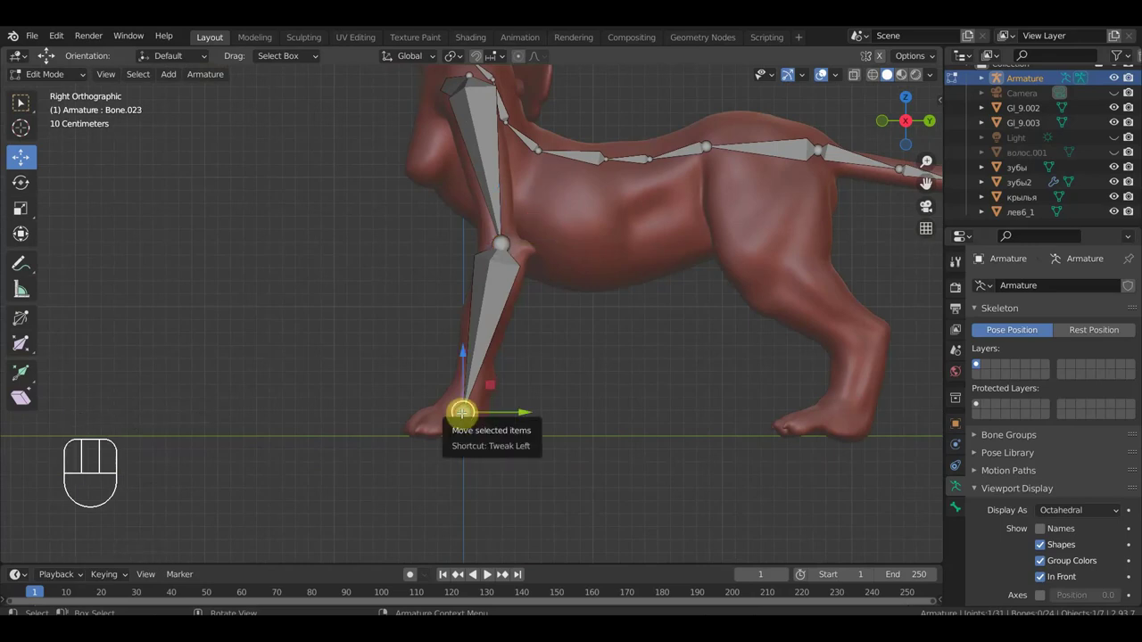
# - Extrude a foot bone and a toe bone along the paw and disconnect the toe from the chain
pyautogui.press('e')
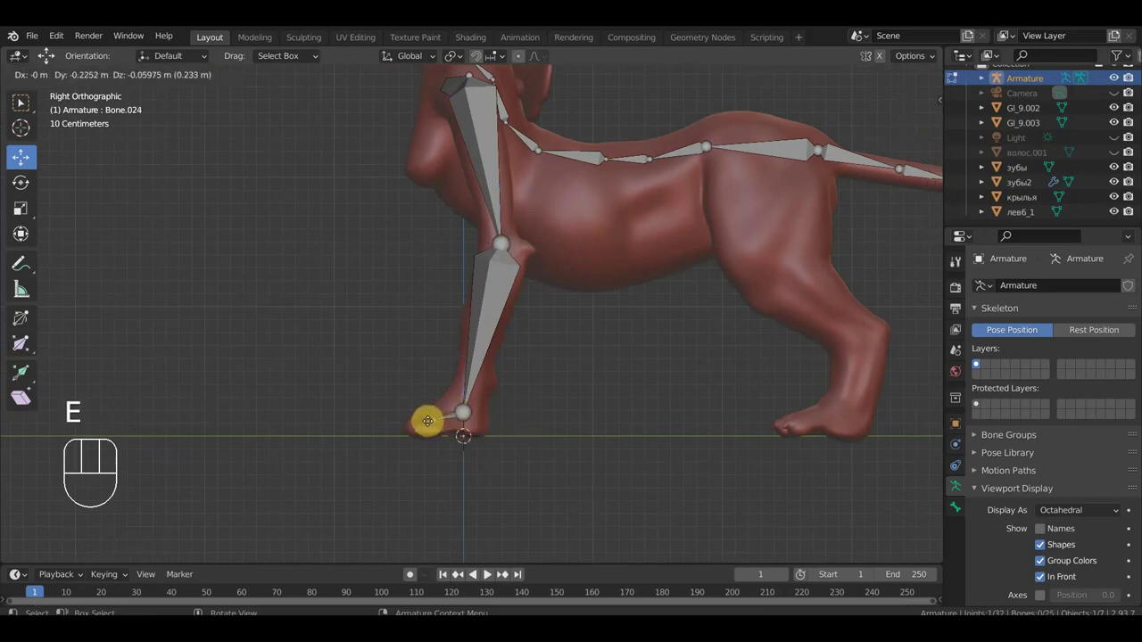
pyautogui.press('e')
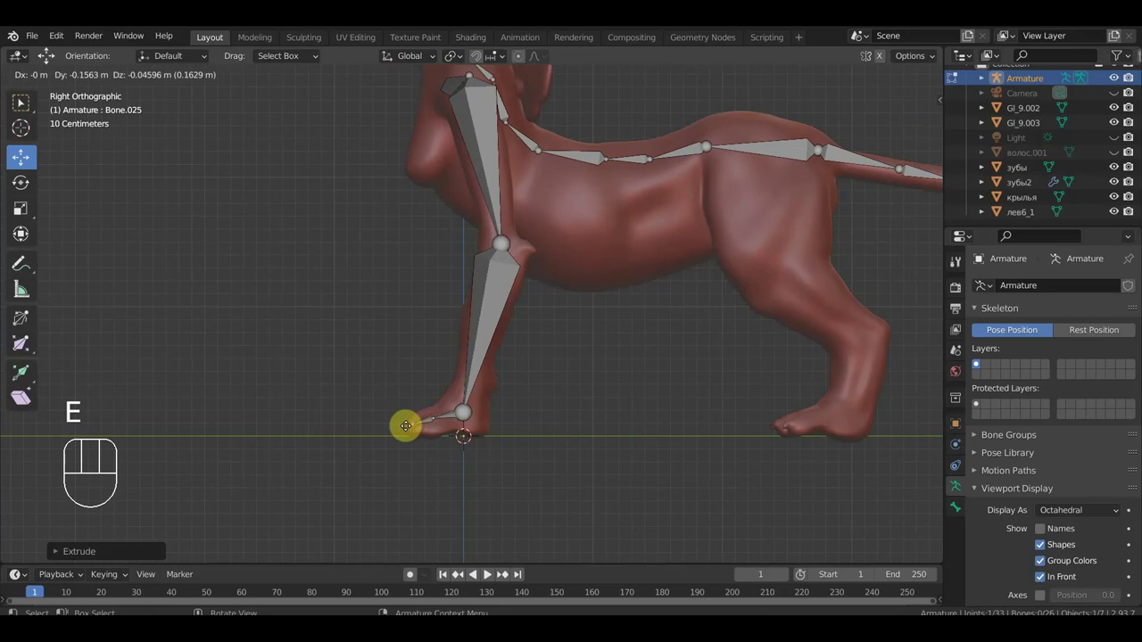
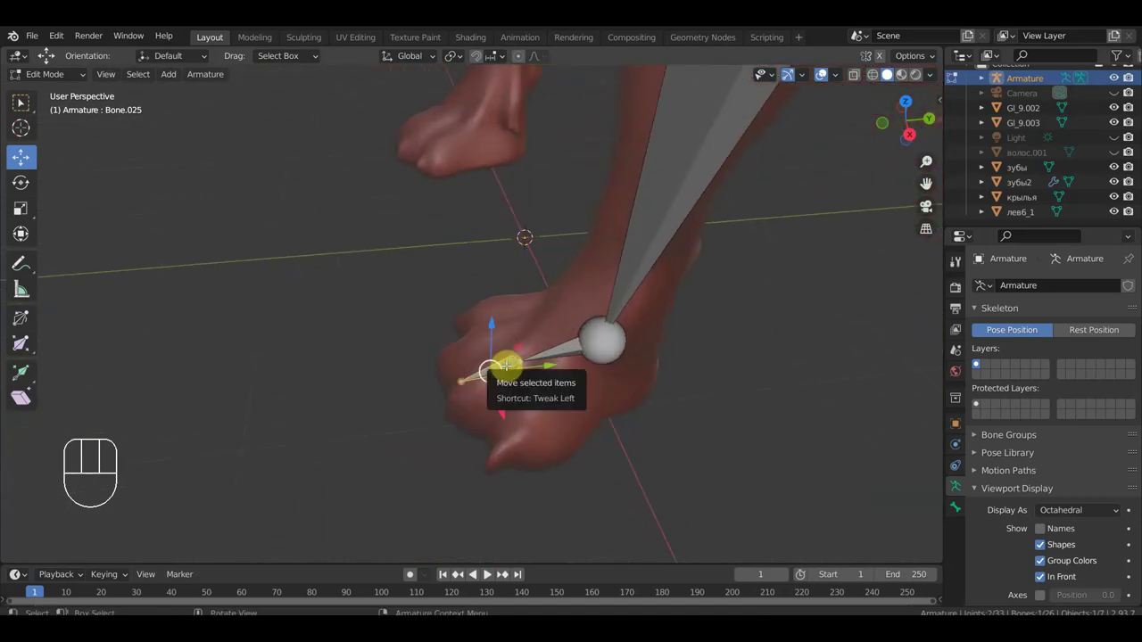
pyautogui.press('alt+p')
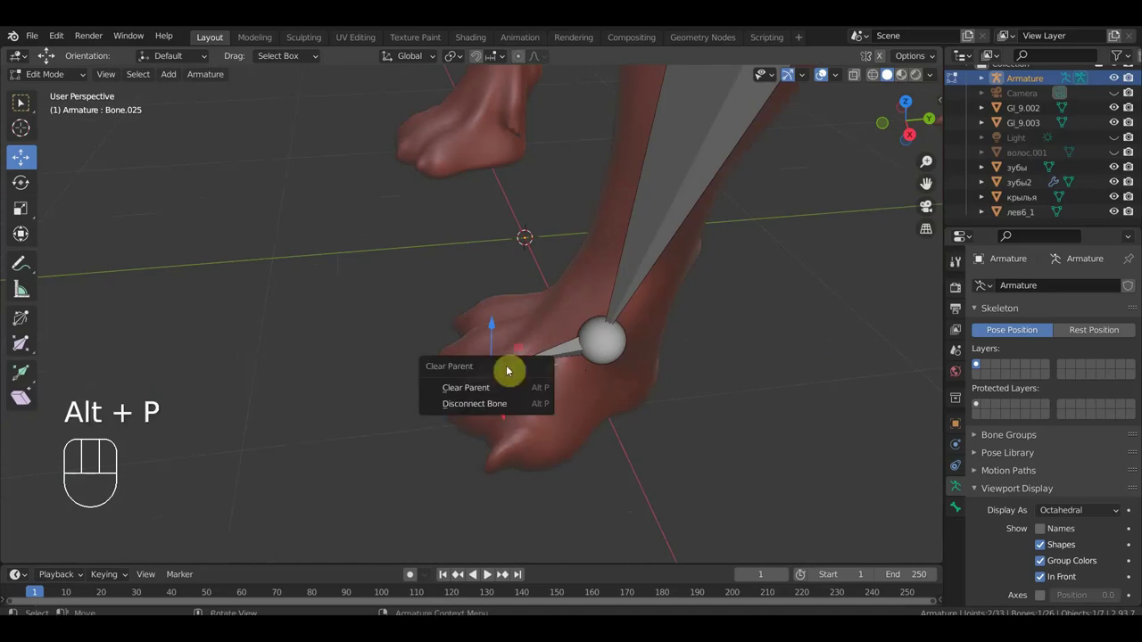
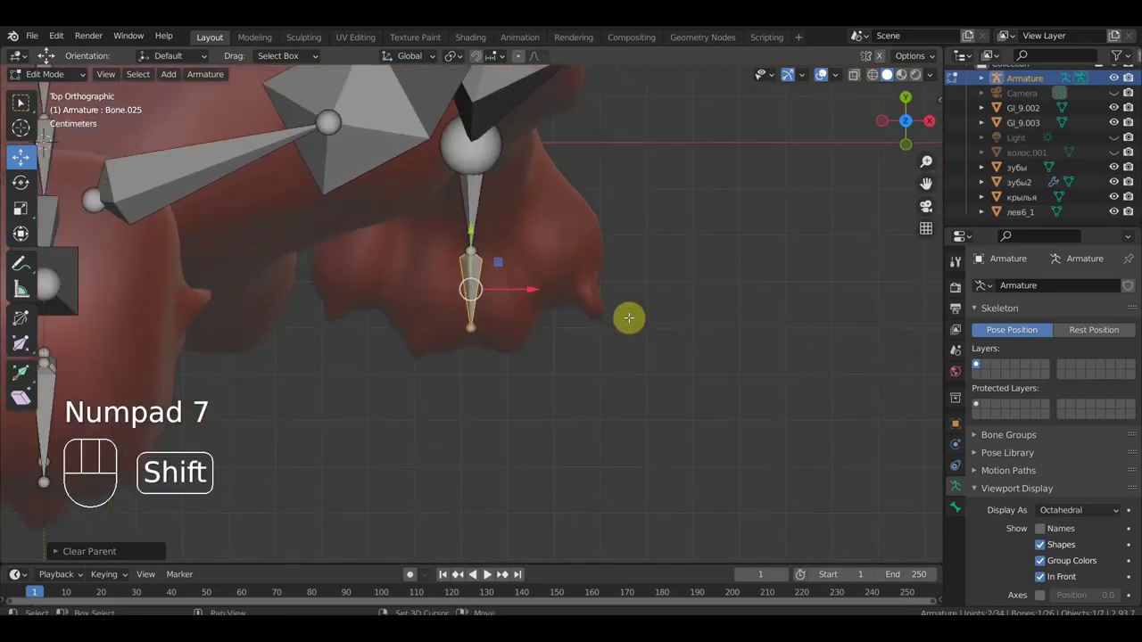
# - Duplicate the toe bone onto three more toes and angle the outermost one along its toe
pyautogui.press('shift+d')
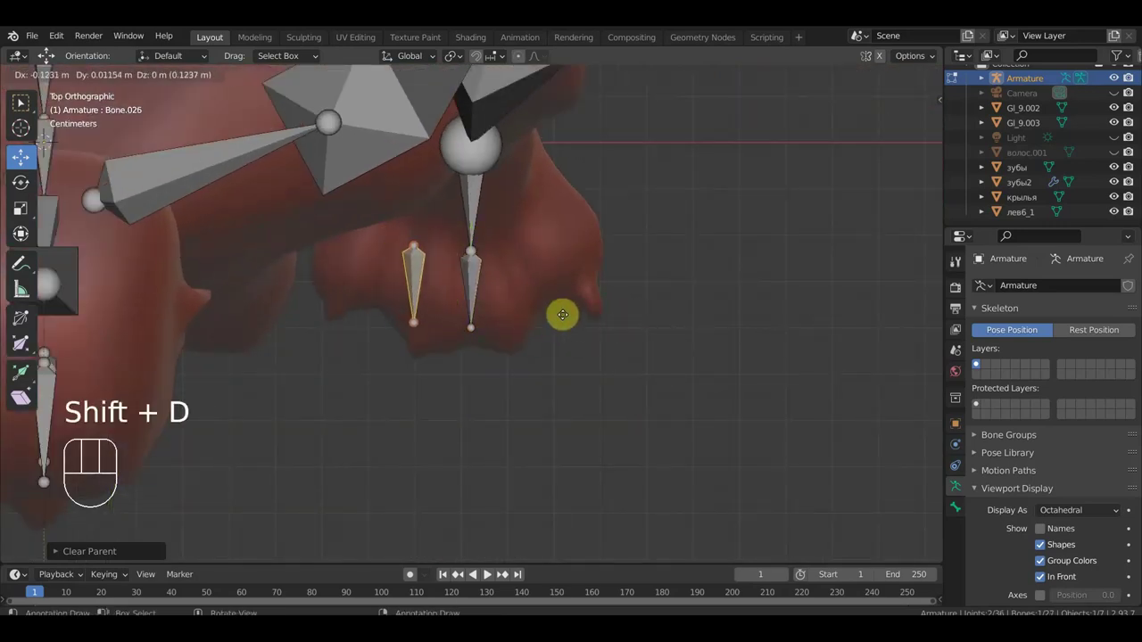
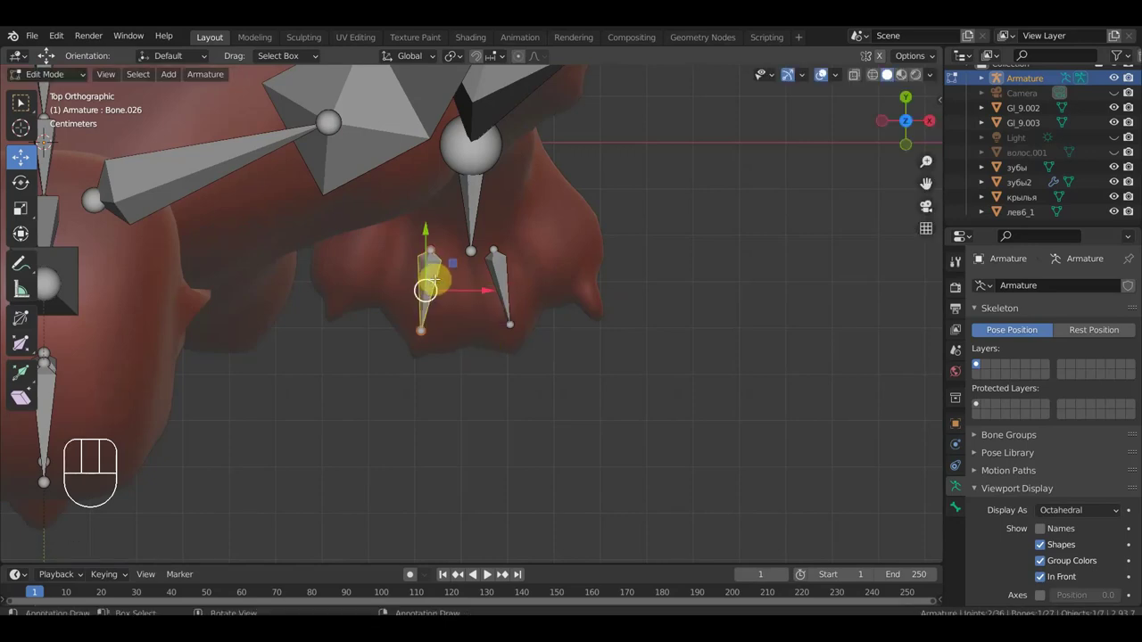
pyautogui.press('shift+d')
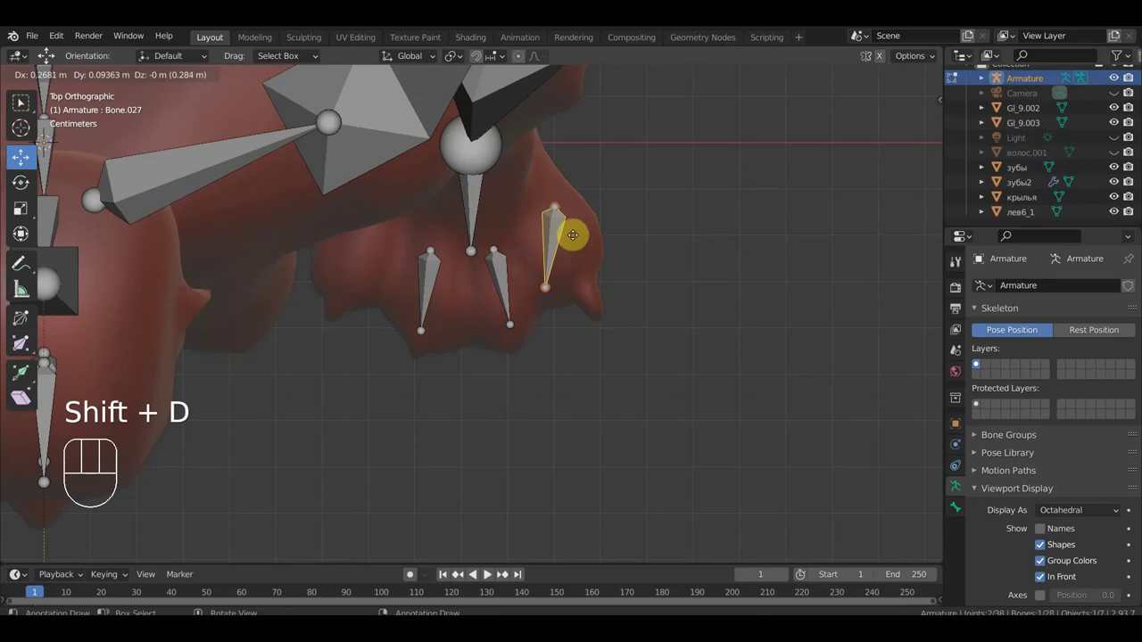
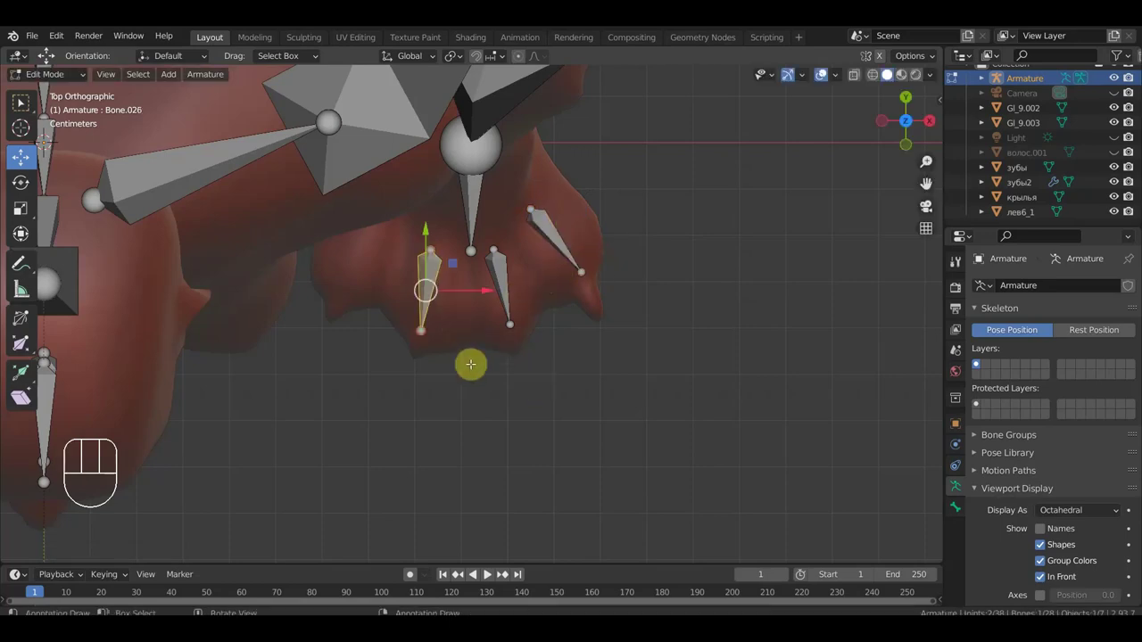
pyautogui.press('shift+d')
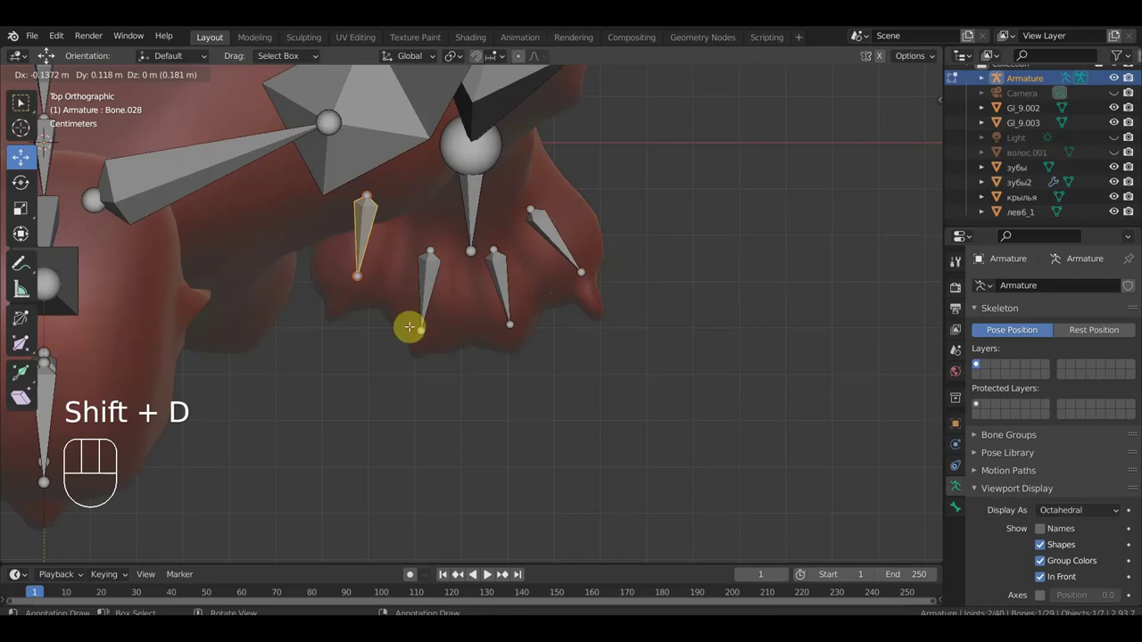
pyautogui.press('r')
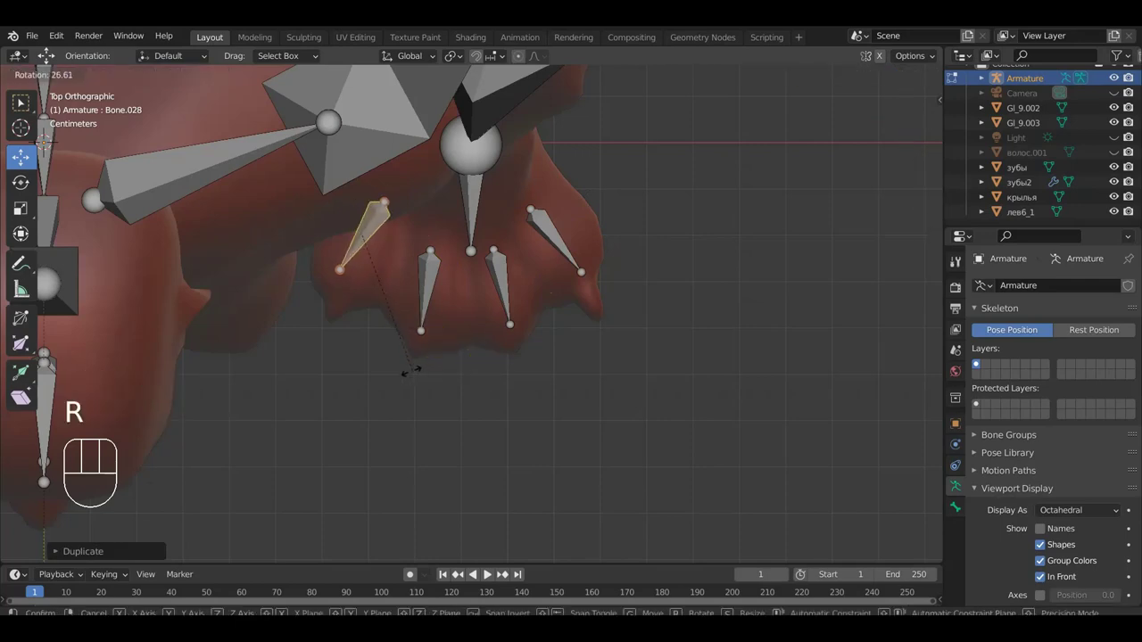
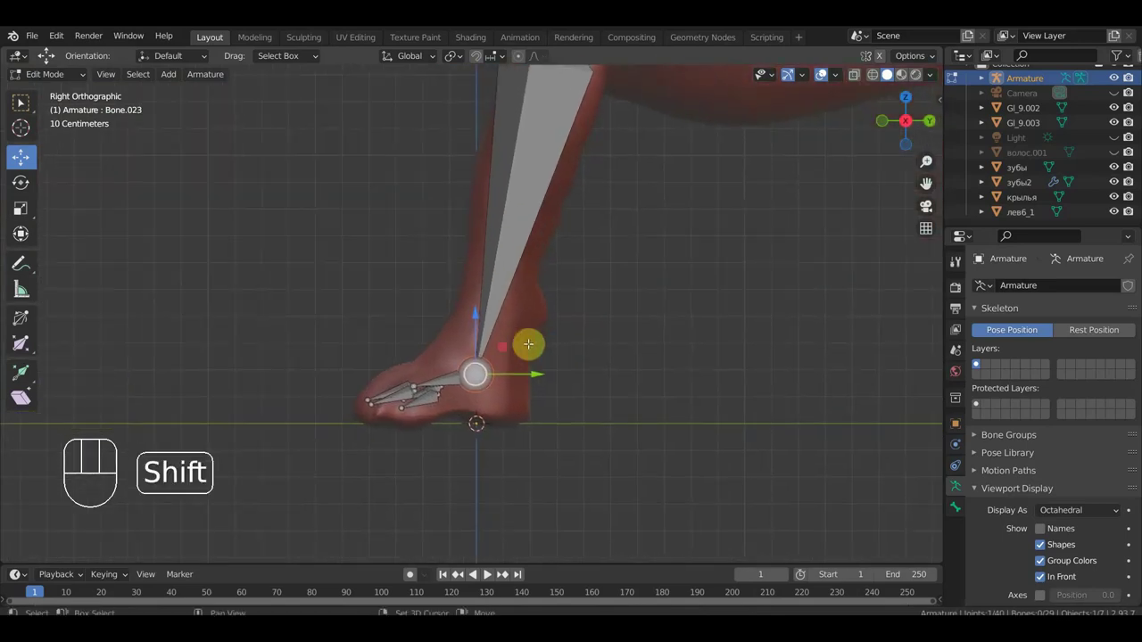
# - Extrude a controller bone forward from the ankle joint and tilt it slightly
pyautogui.press('e')
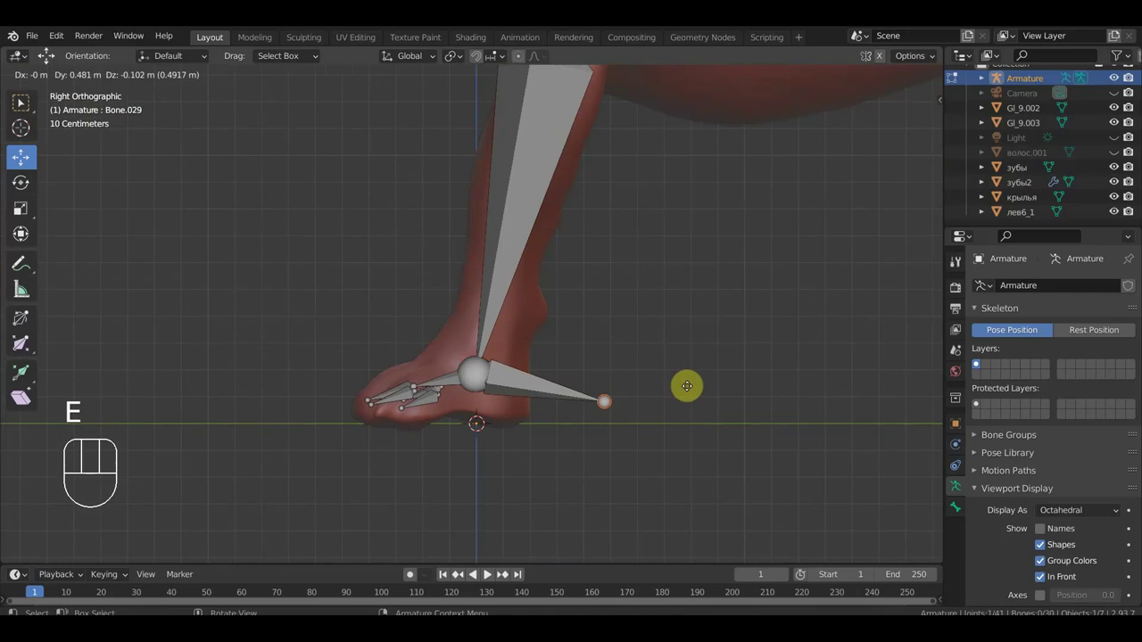
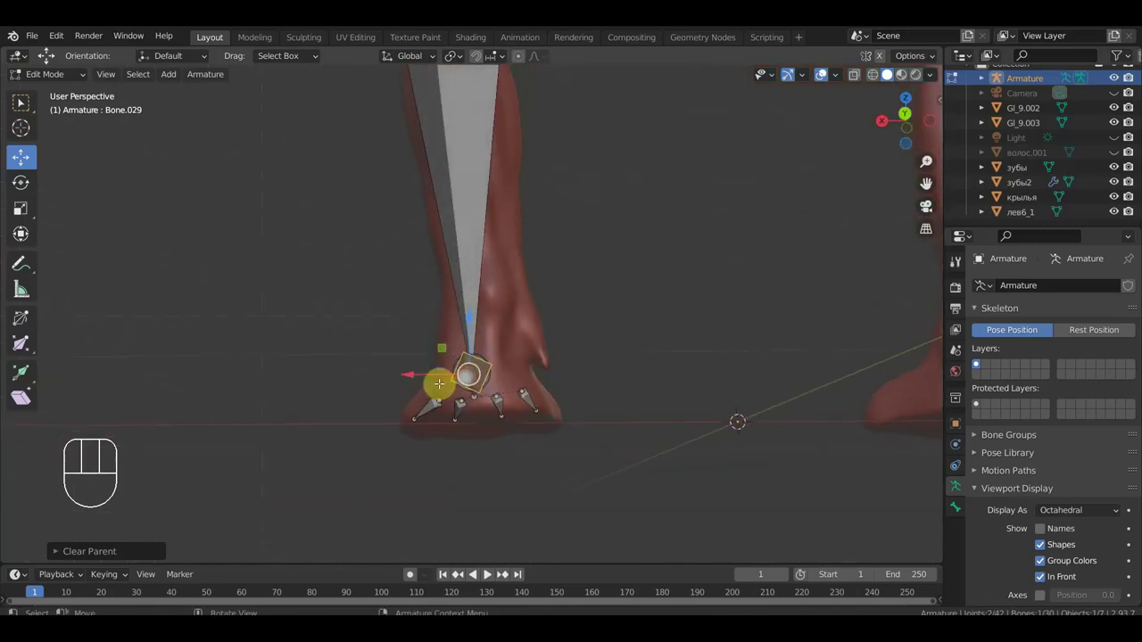
pyautogui.press('r')
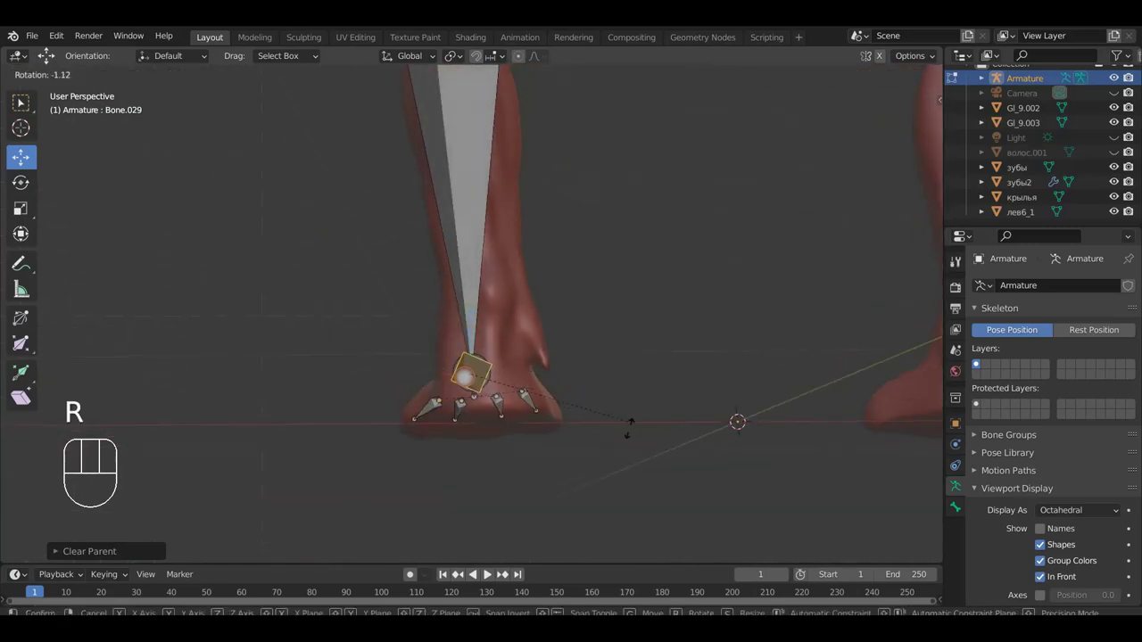
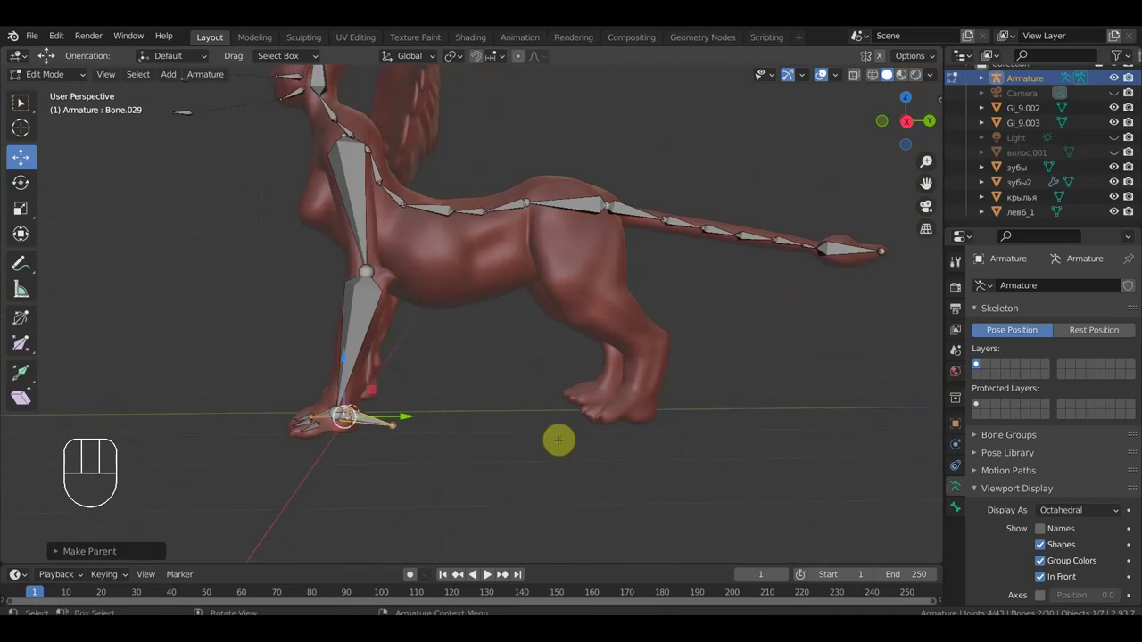
# - From side view, move the thigh bone's end down into the hind leg and shift it onto the leg
pyautogui.press('KP_3')
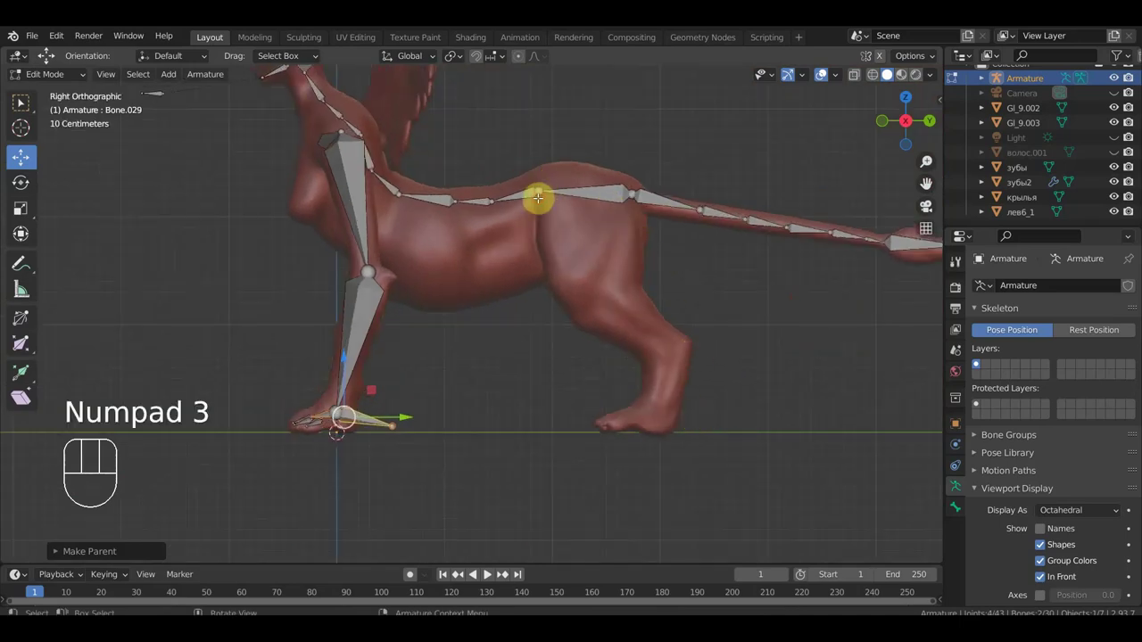
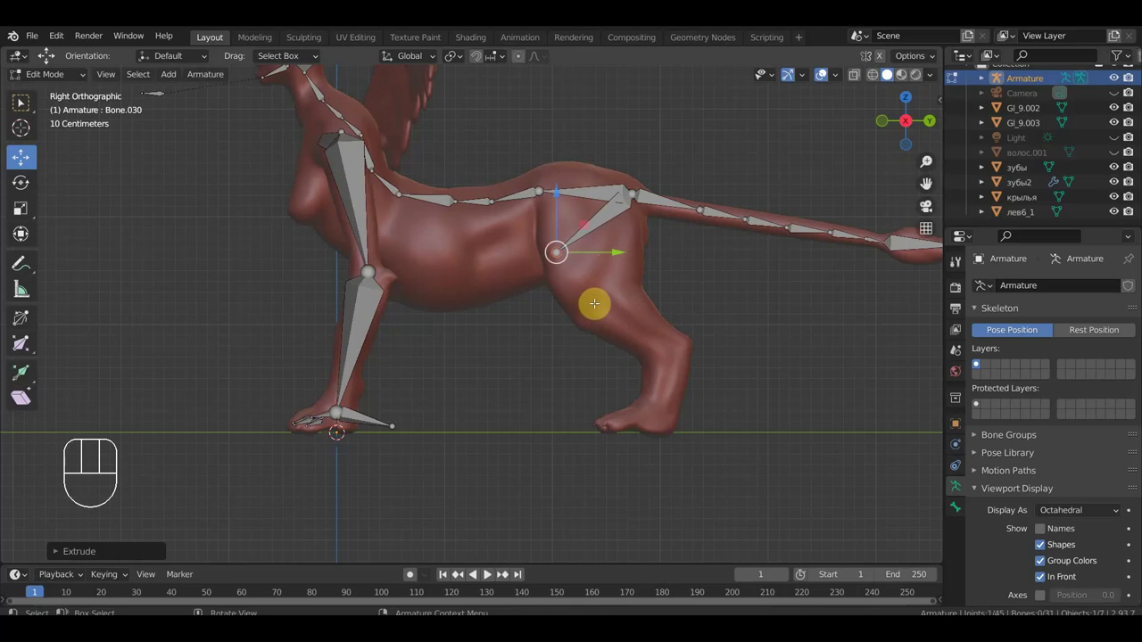
pyautogui.press('g')
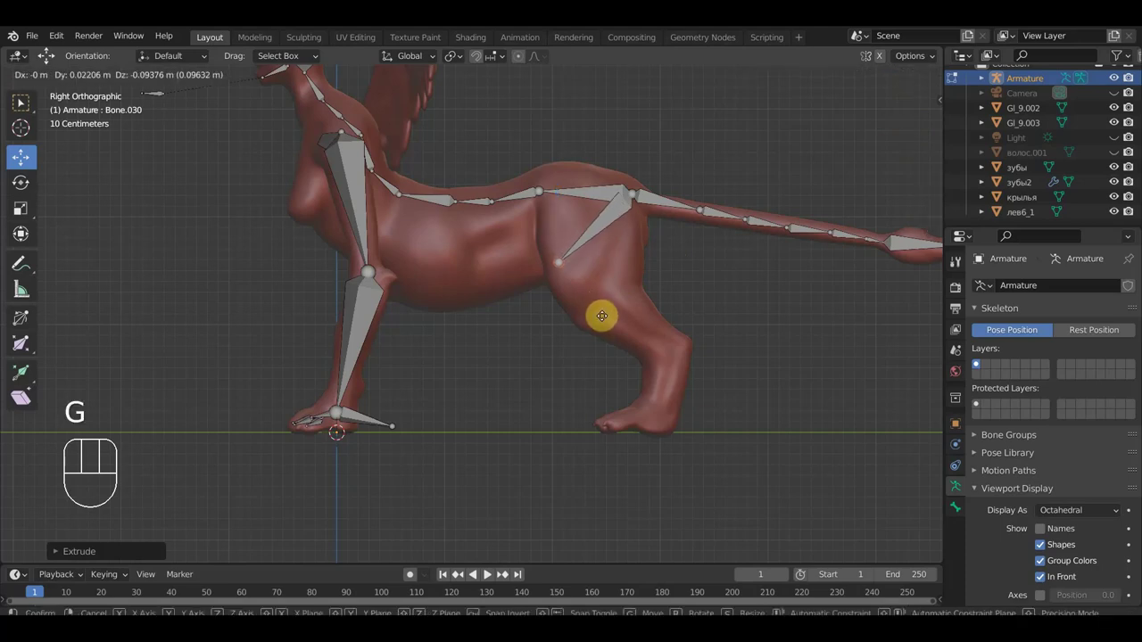
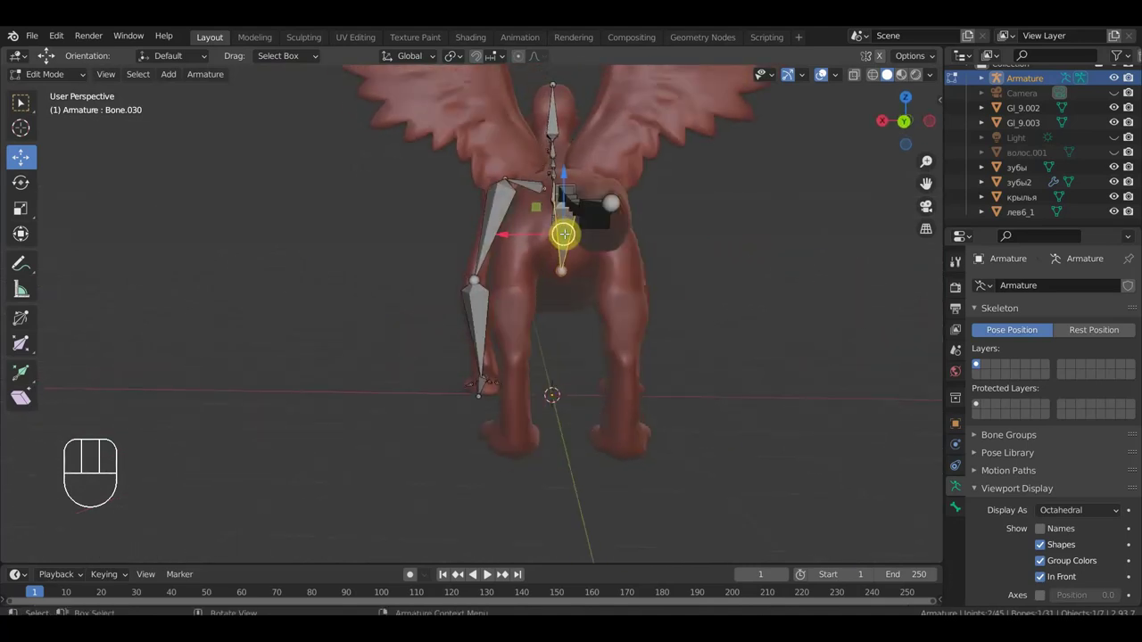
pyautogui.press('alt+p')
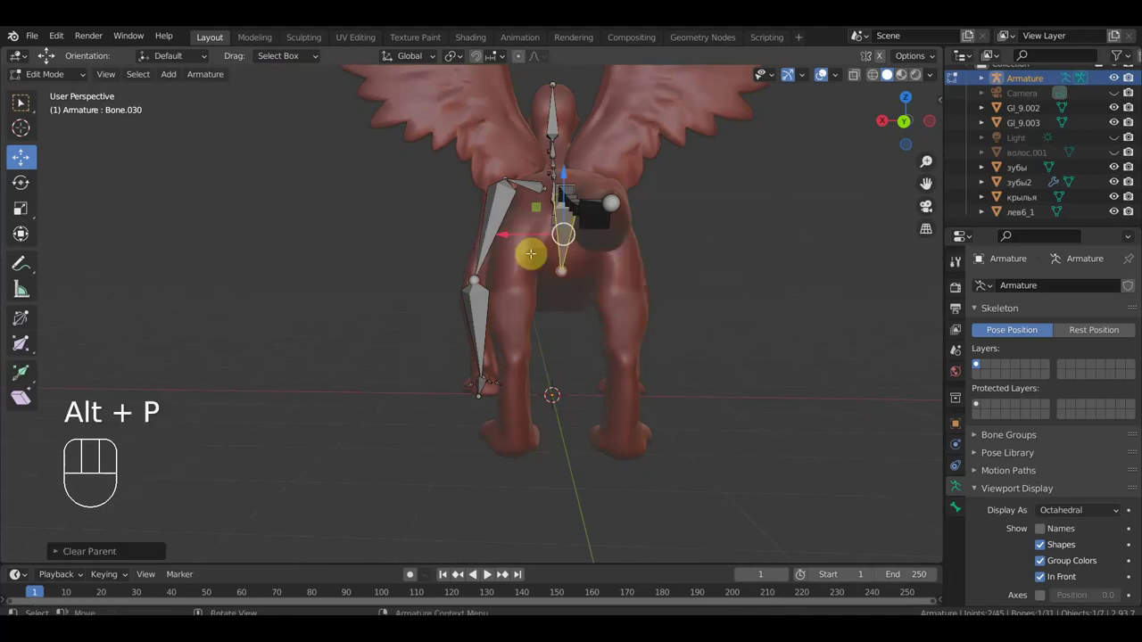
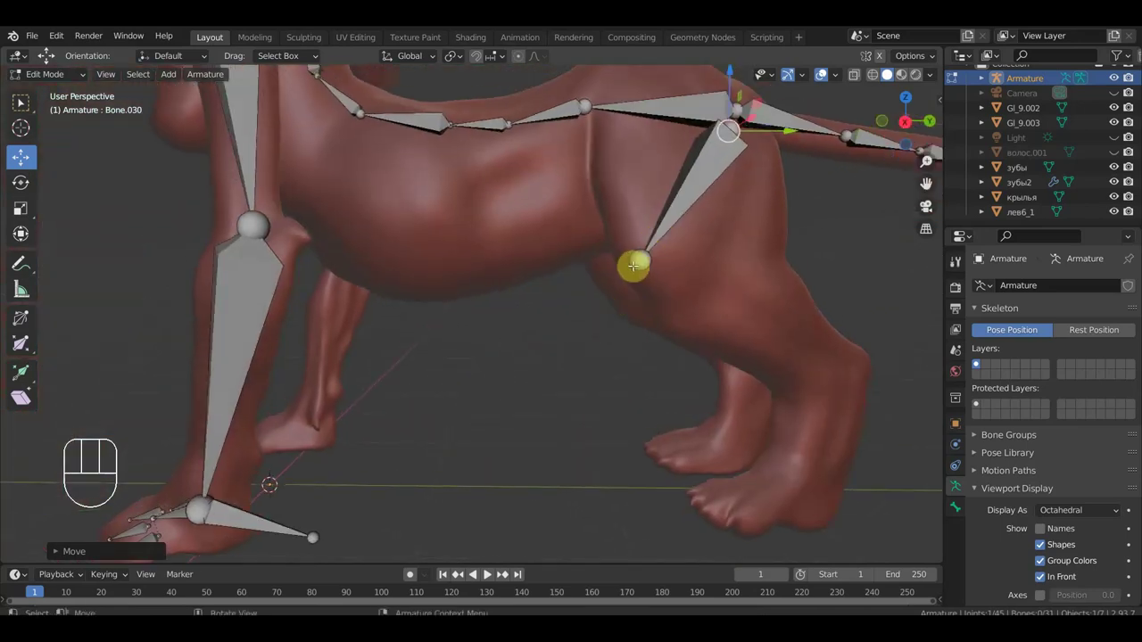
# - Extrude knee, shin and foot bones down the hind leg, then a backward heel bone cleared of its parent
pyautogui.press('KP_3')
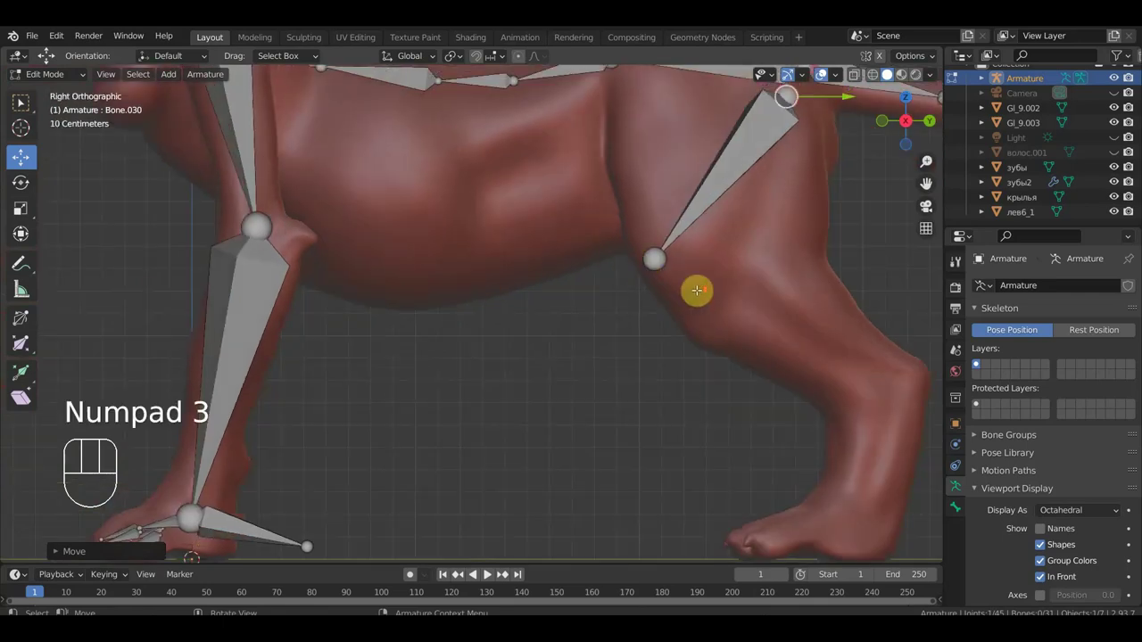
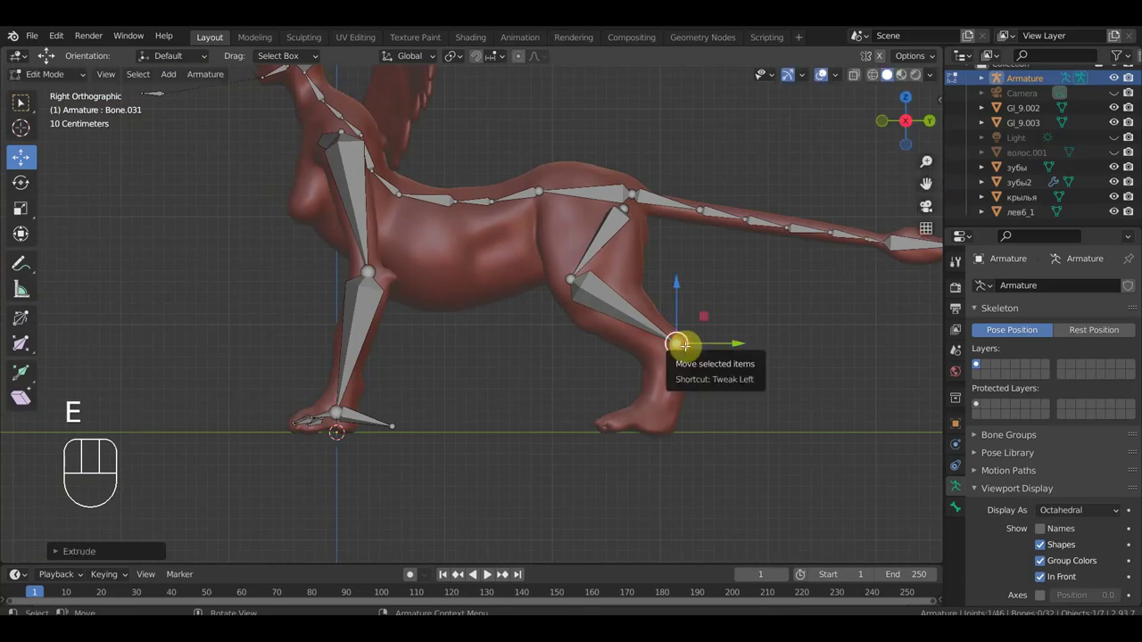
pyautogui.press('e')
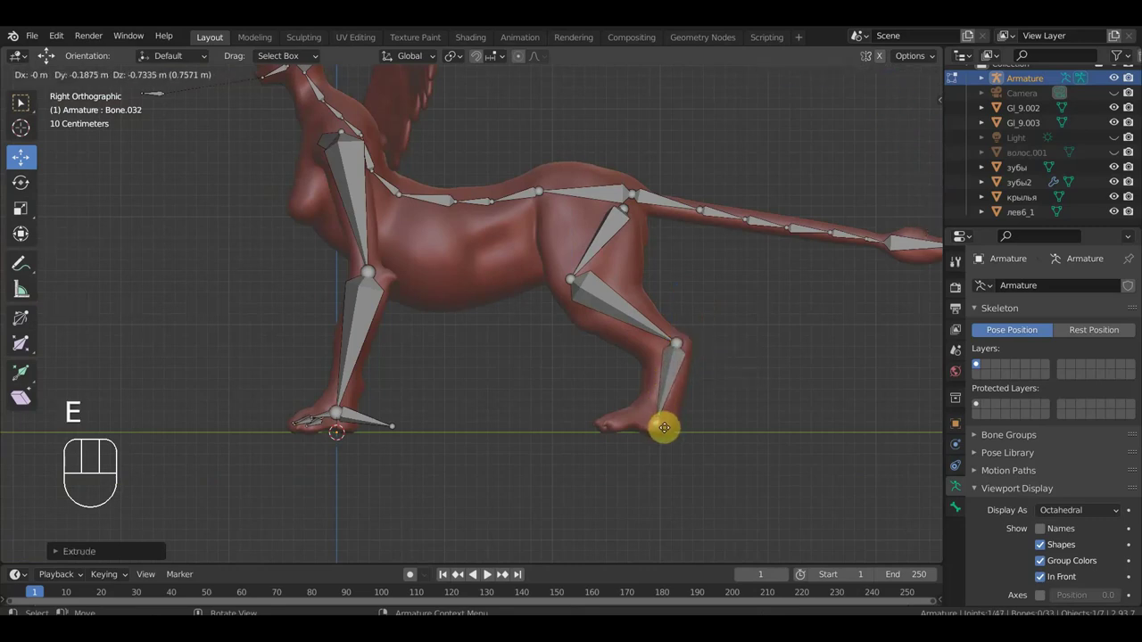
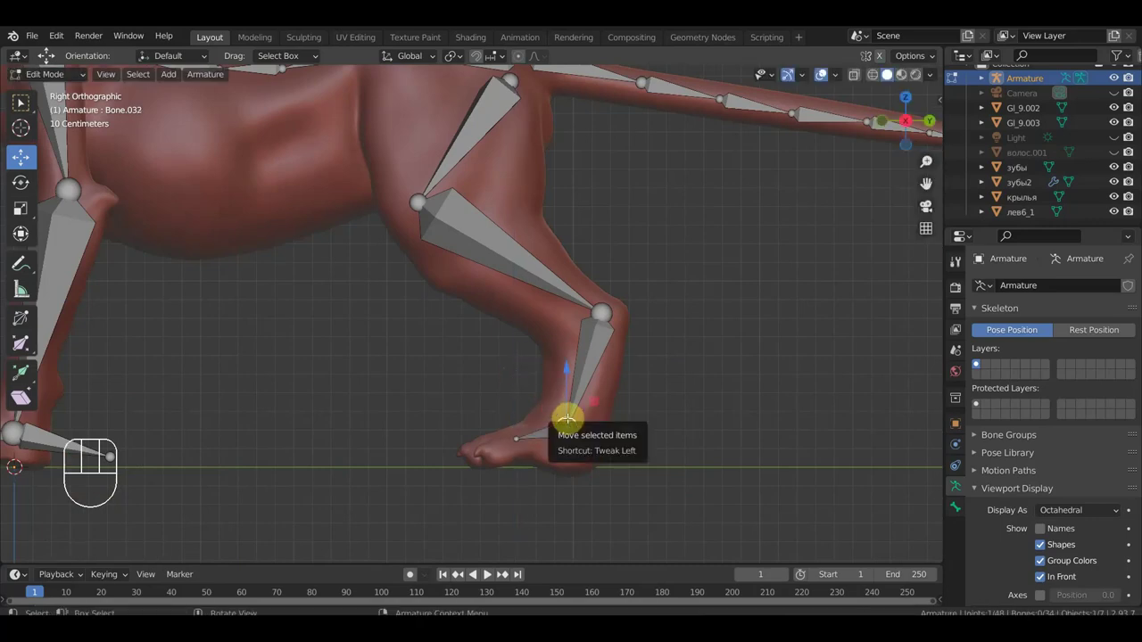
pyautogui.press('e')
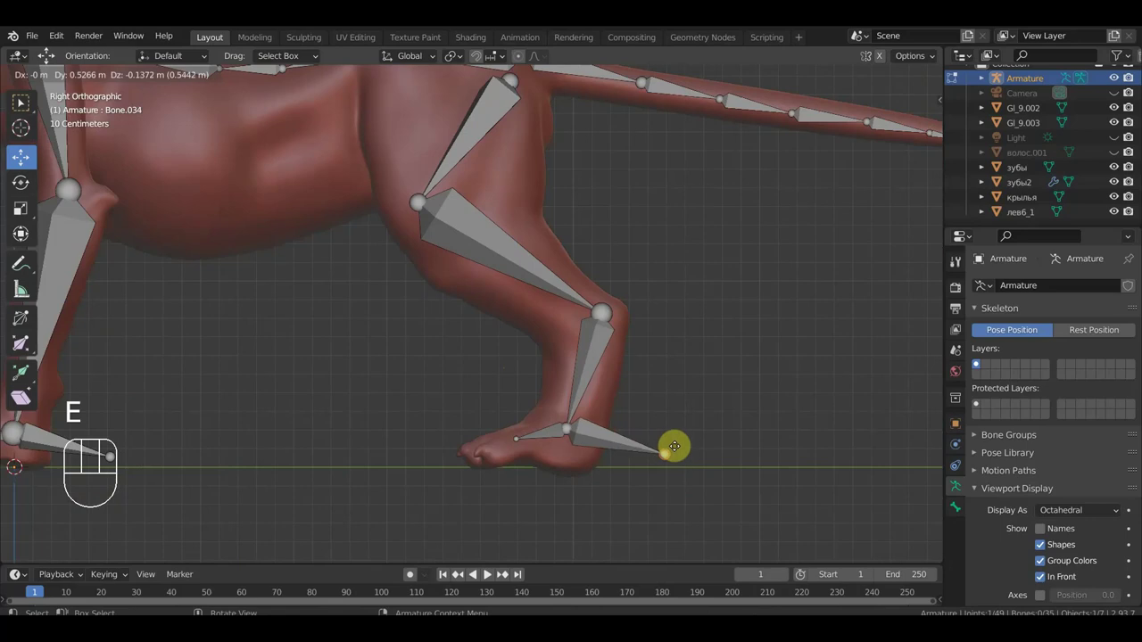
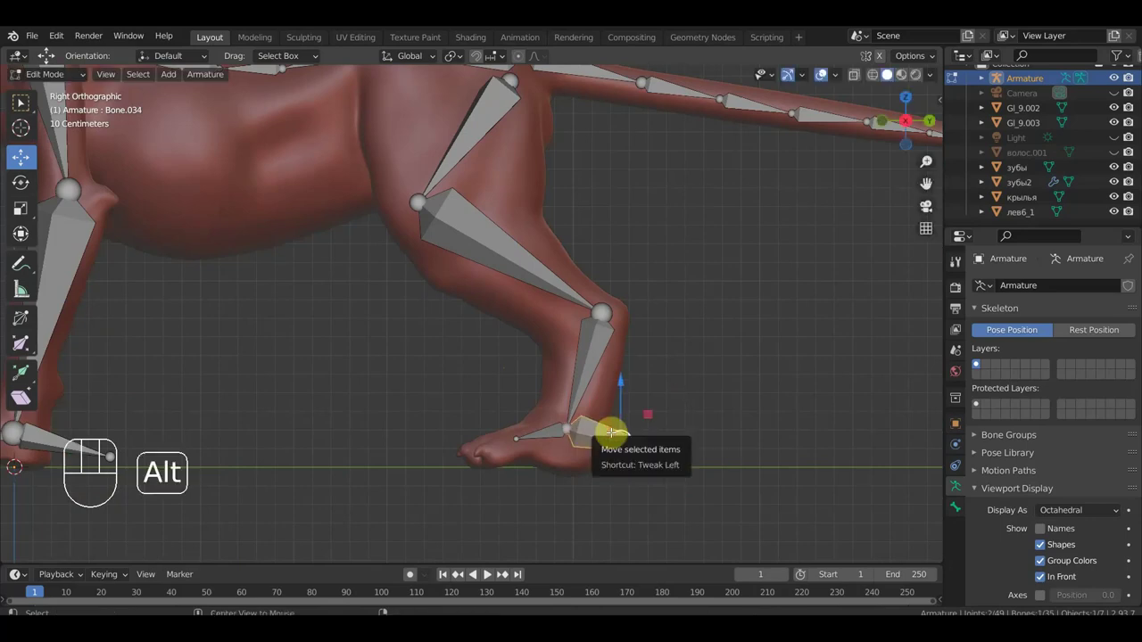
pyautogui.press('alt+p')
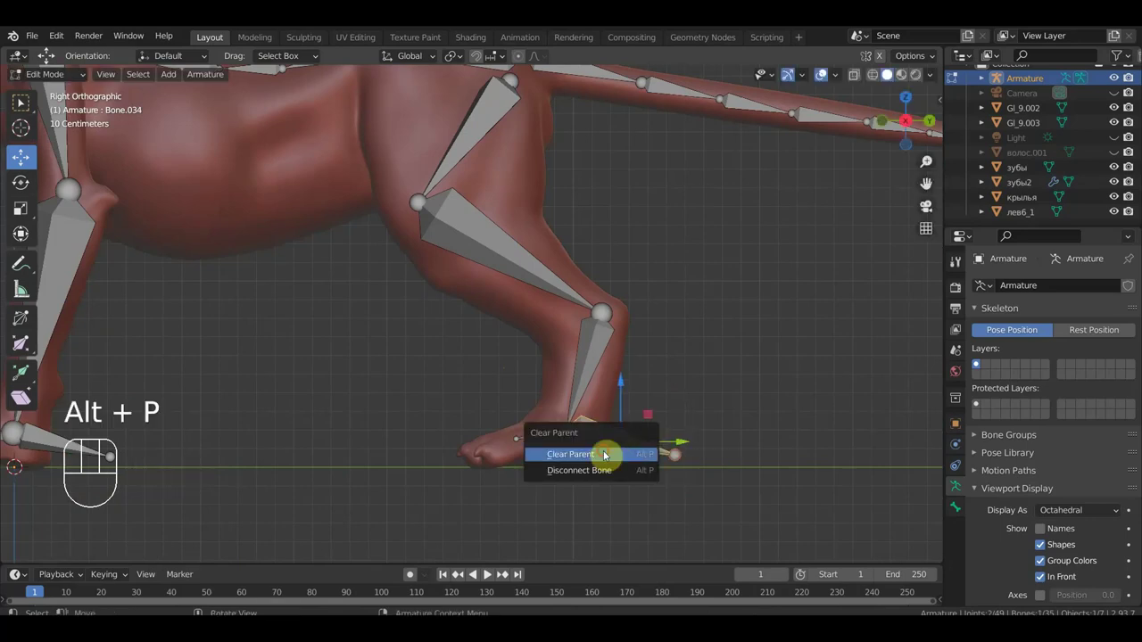
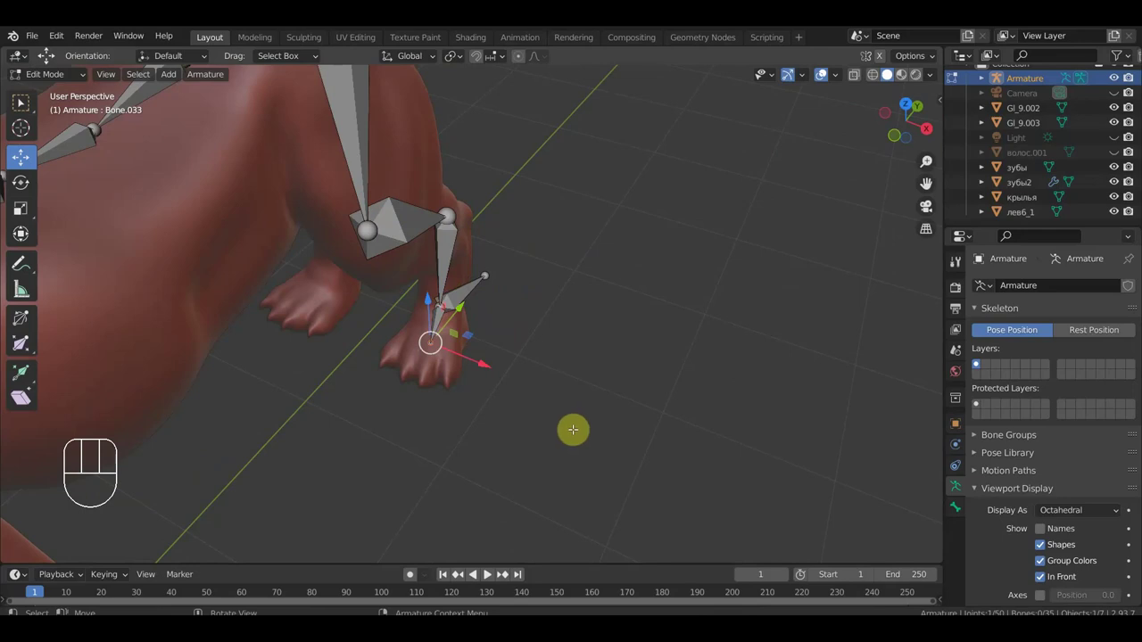
# - Grow a small toe bone from the foot, detach it from its parent and shrink it to fit the paw
pyautogui.press('g')
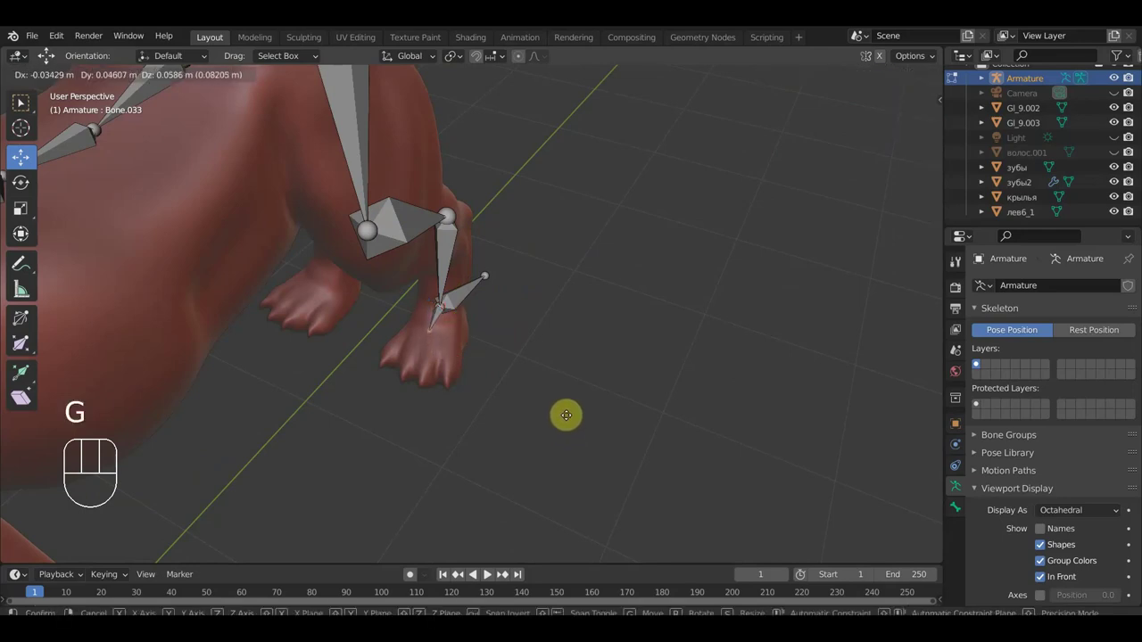
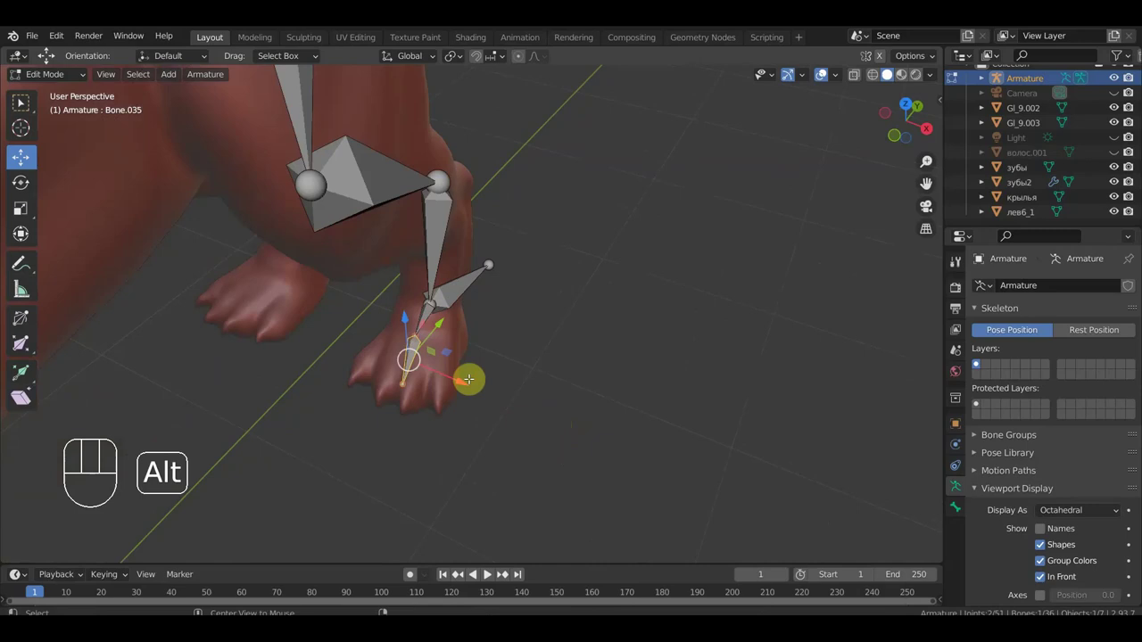
pyautogui.press('alt+p')
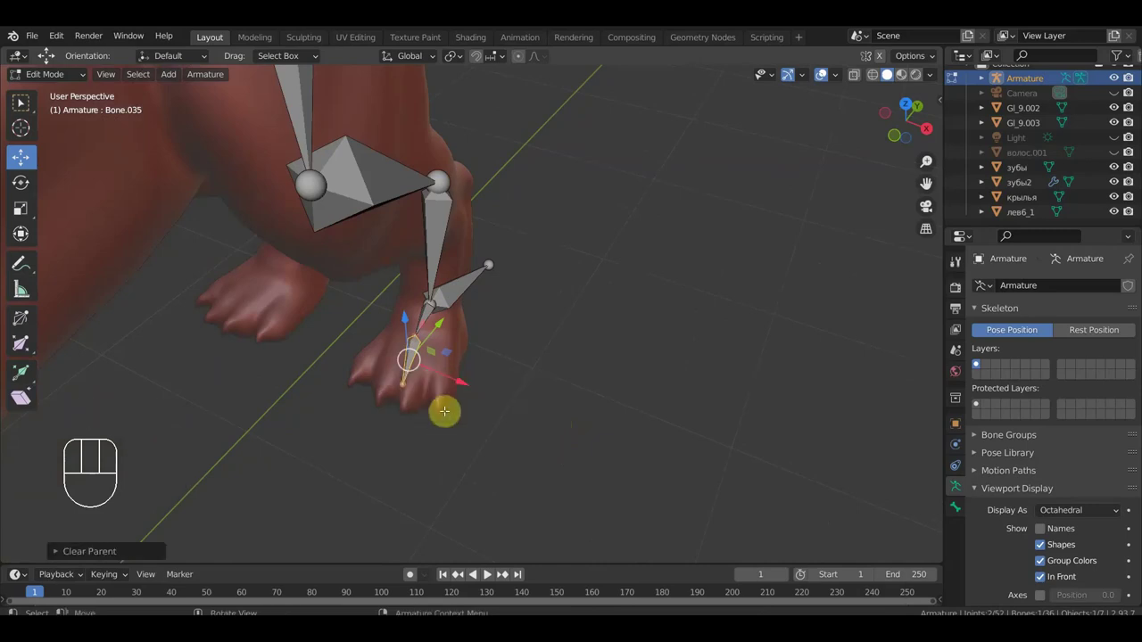
pyautogui.press('ctrl+z')
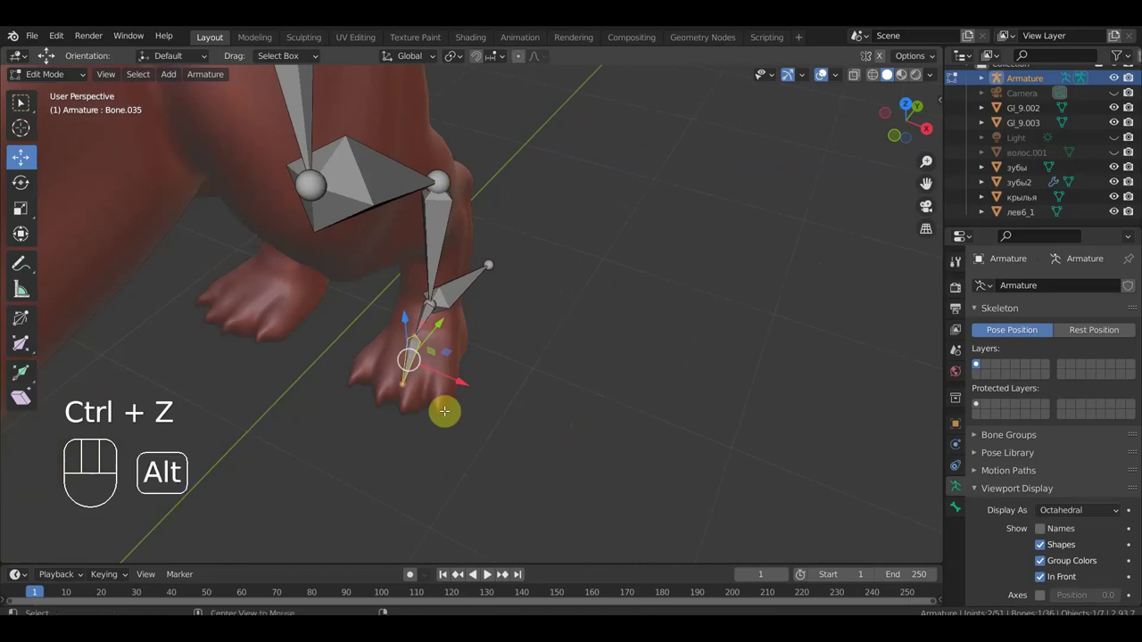
pyautogui.press('alt+p')
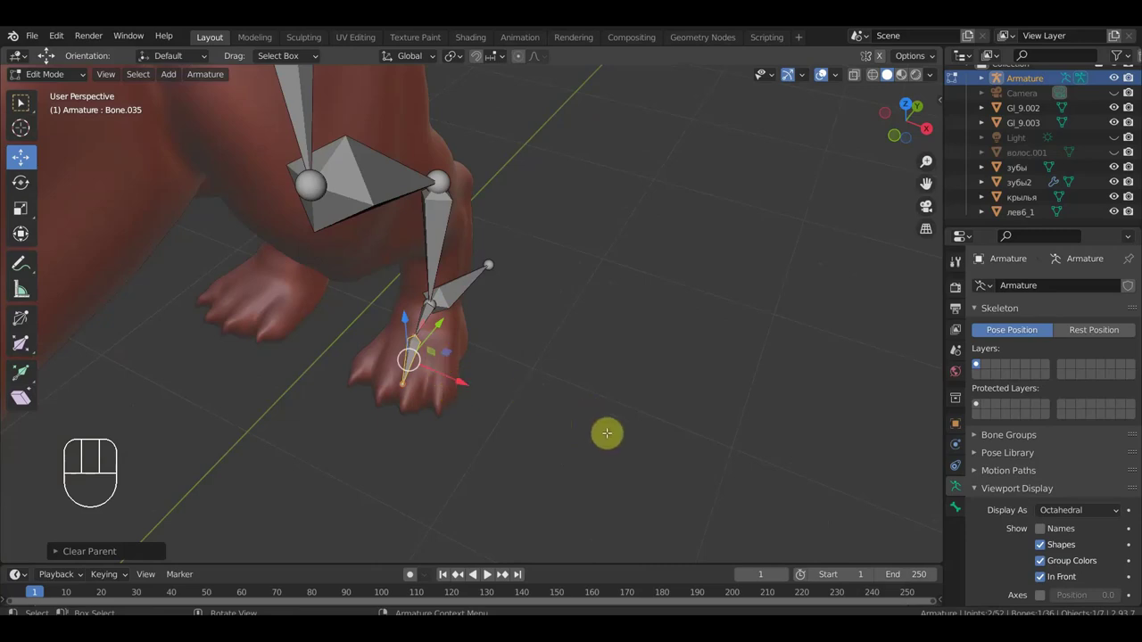
pyautogui.press('s')
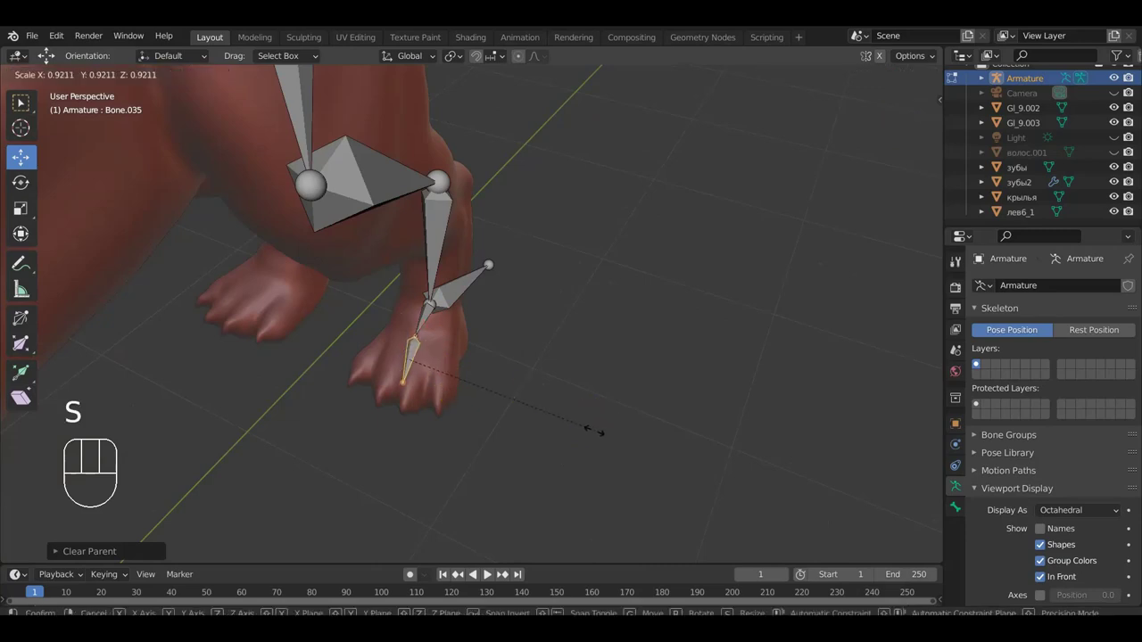
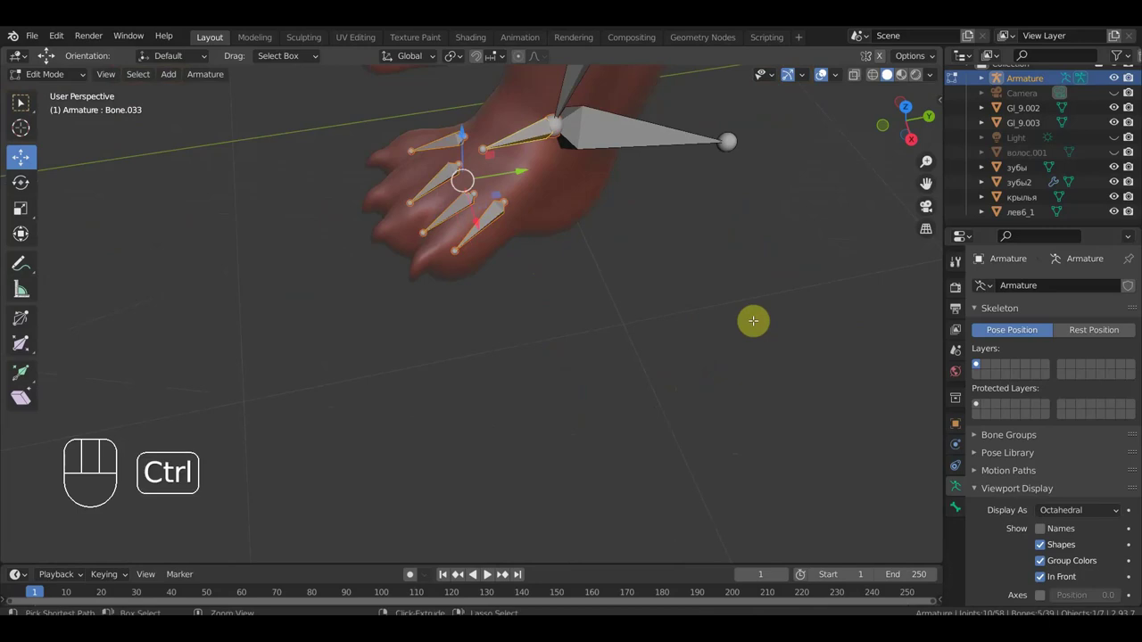
# - Parent the toes to the foot bone with Keep Offset, unparent the heel control and move the foot joint lower and back
pyautogui.press('ctrl+p')
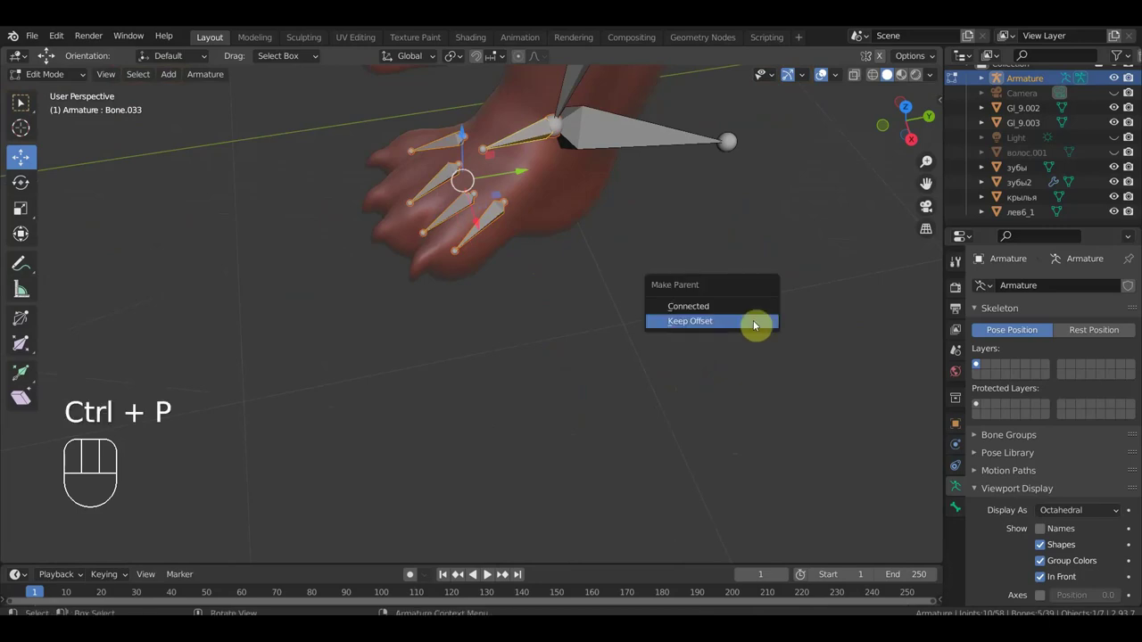
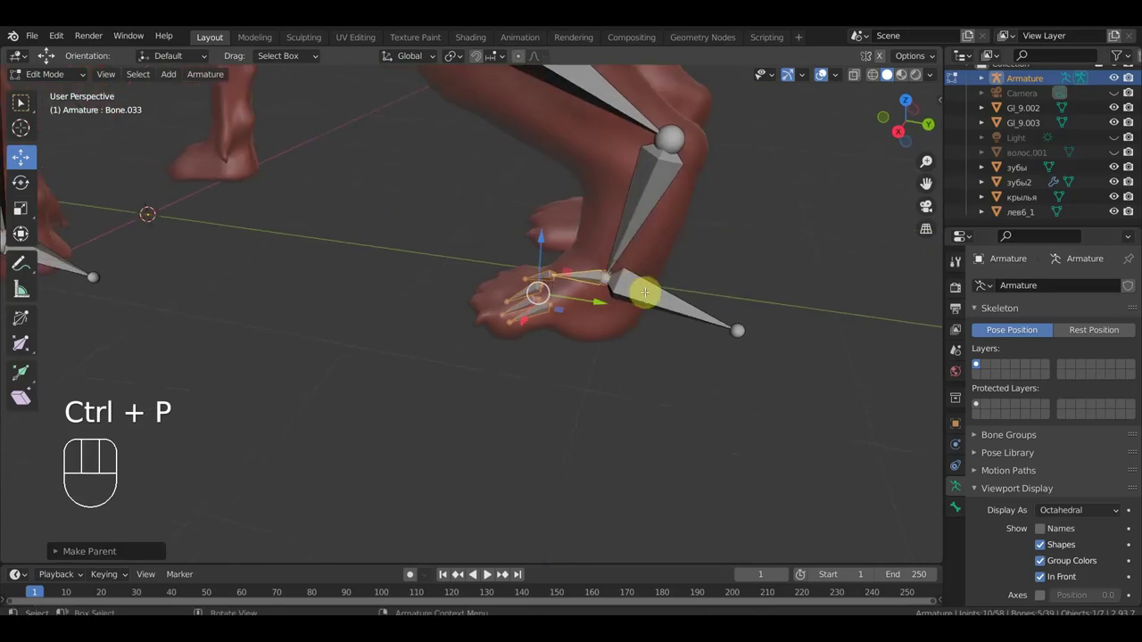
pyautogui.press('KP_3')
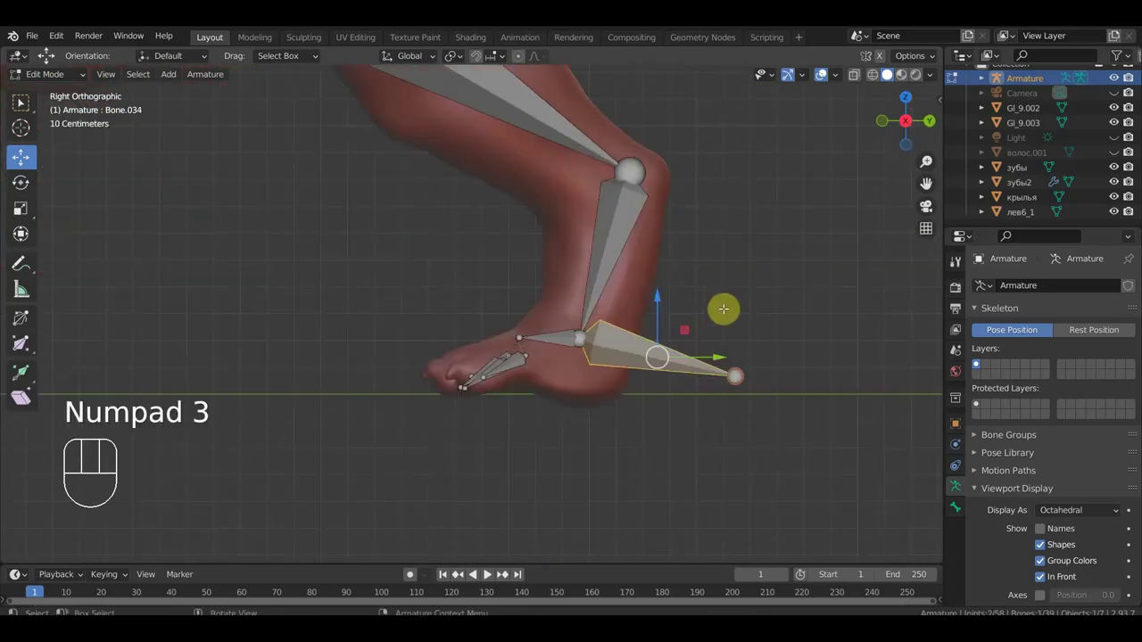
pyautogui.press('alt+p')
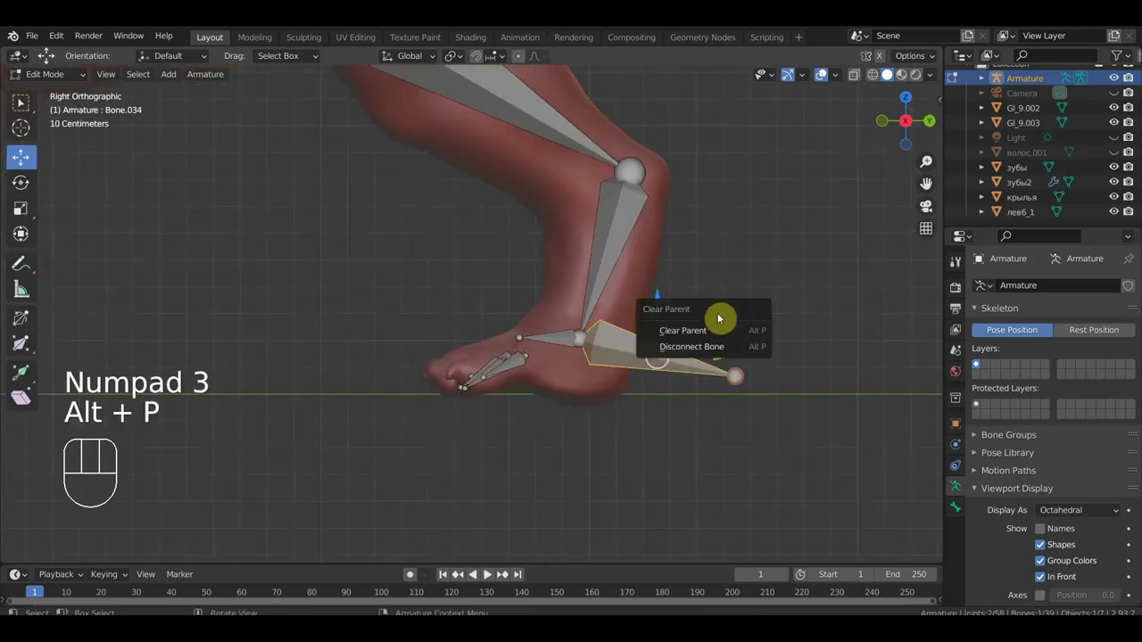
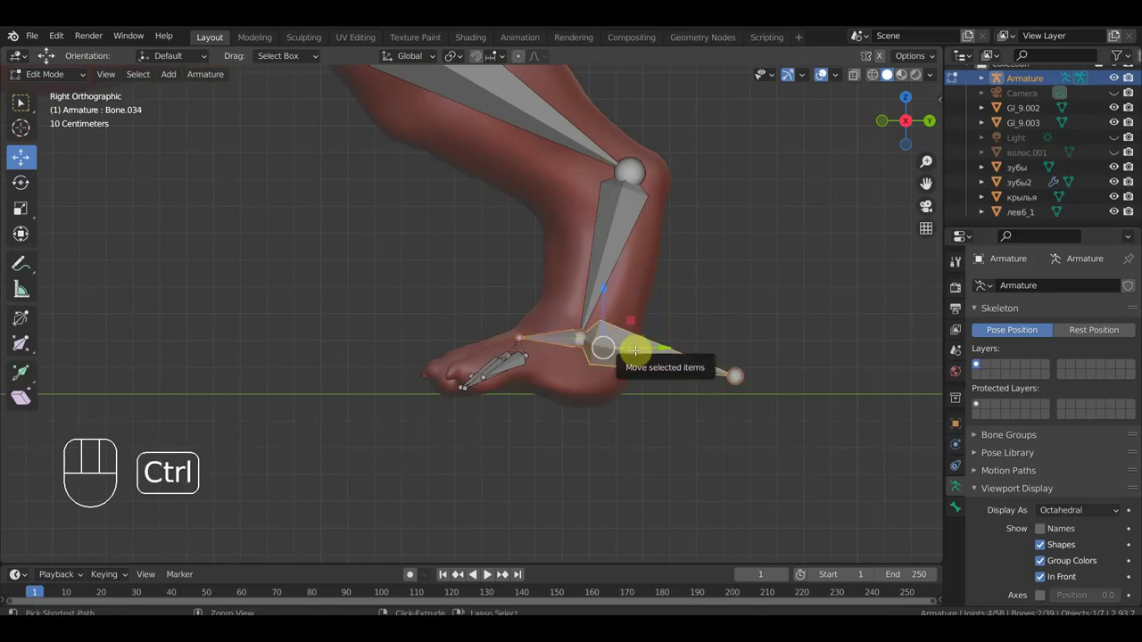
pyautogui.press('ctrl+p')
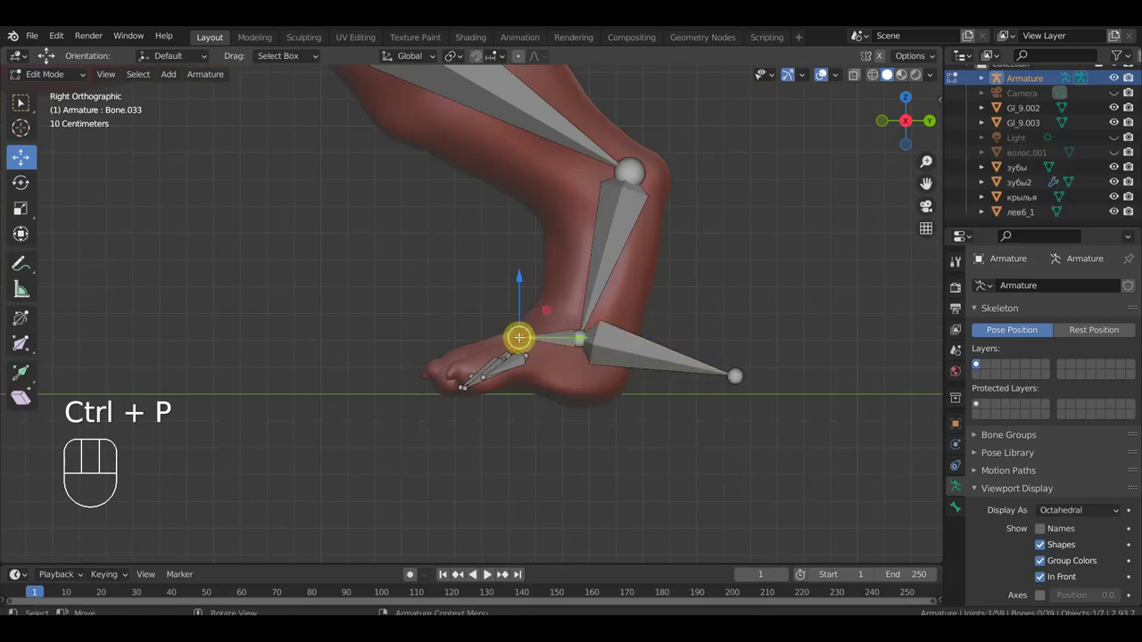
pyautogui.press('g')
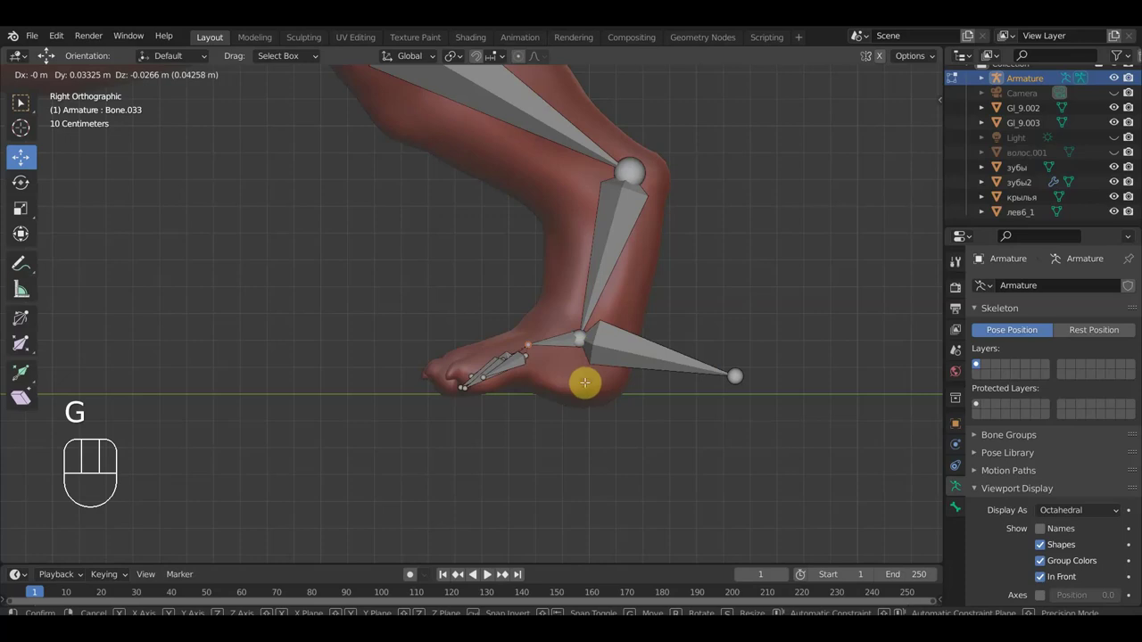
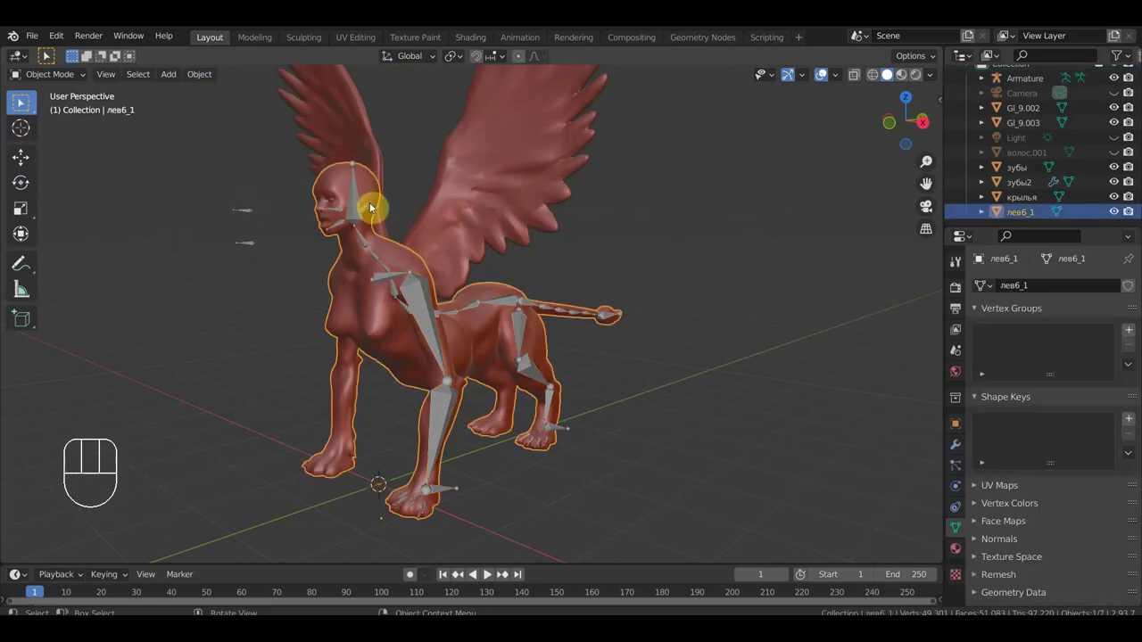
# - Hide the sphinx body mesh and orbit the view to face the wings
pyautogui.press('h')
pyautogui.moveTo(532, 225); pyautogui.dragTo(562, 231)
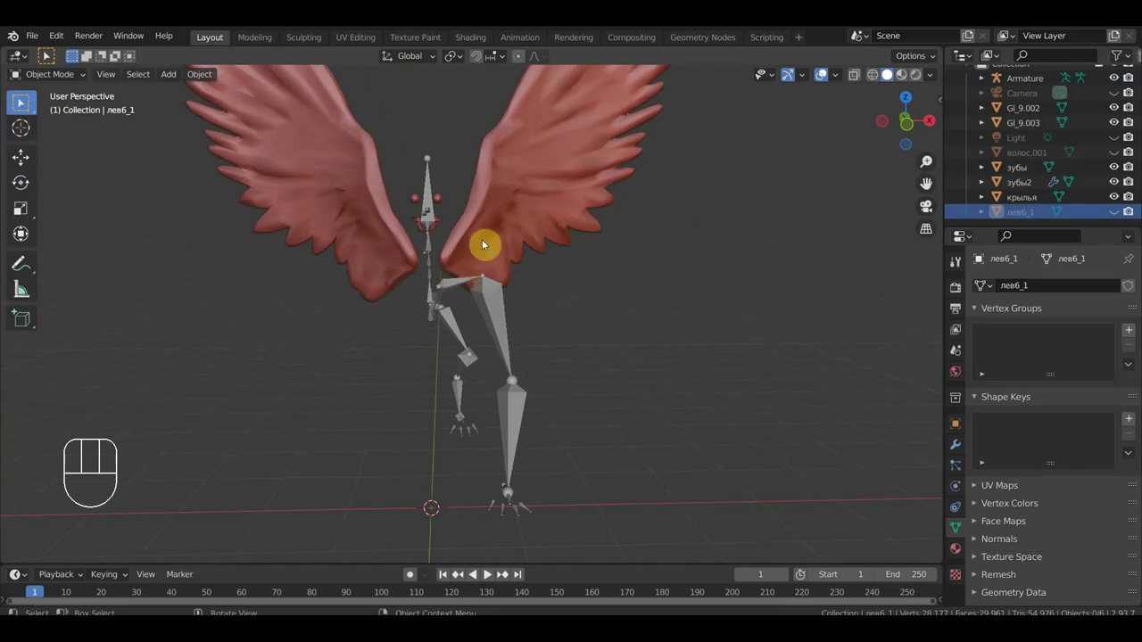
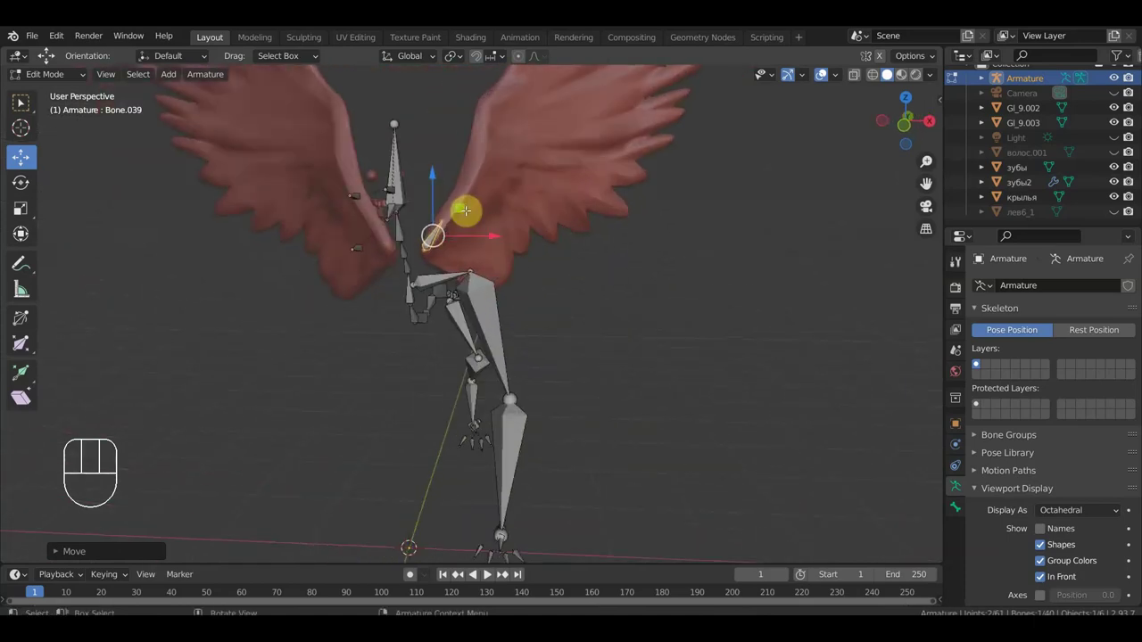
# - Stretch a new bone from the upper spine to the right wing's root
pyautogui.press('g')
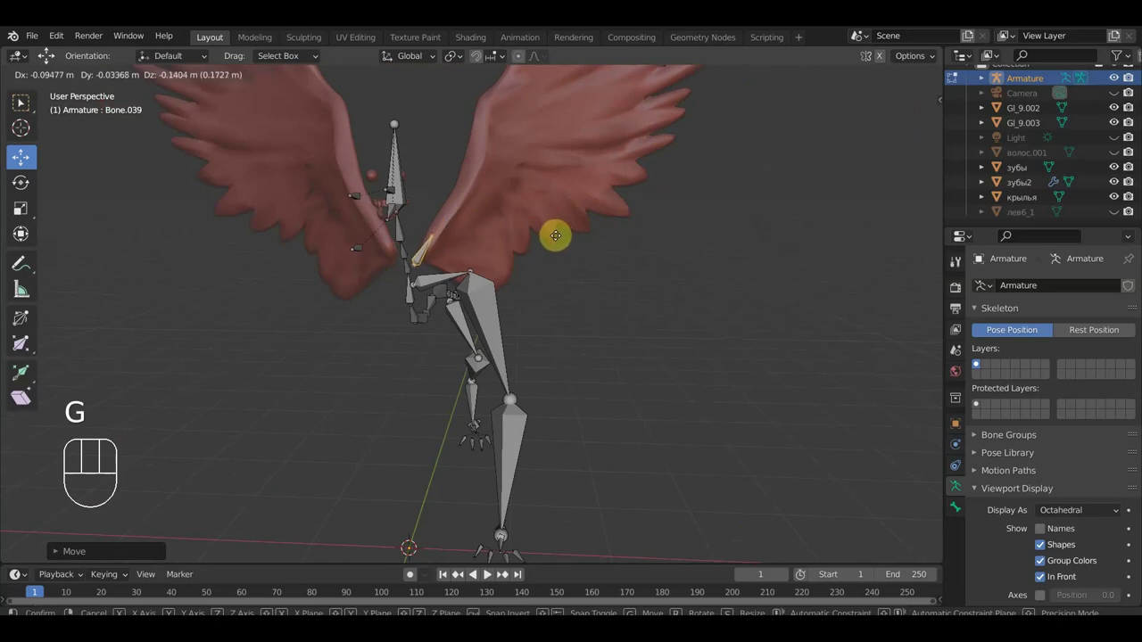
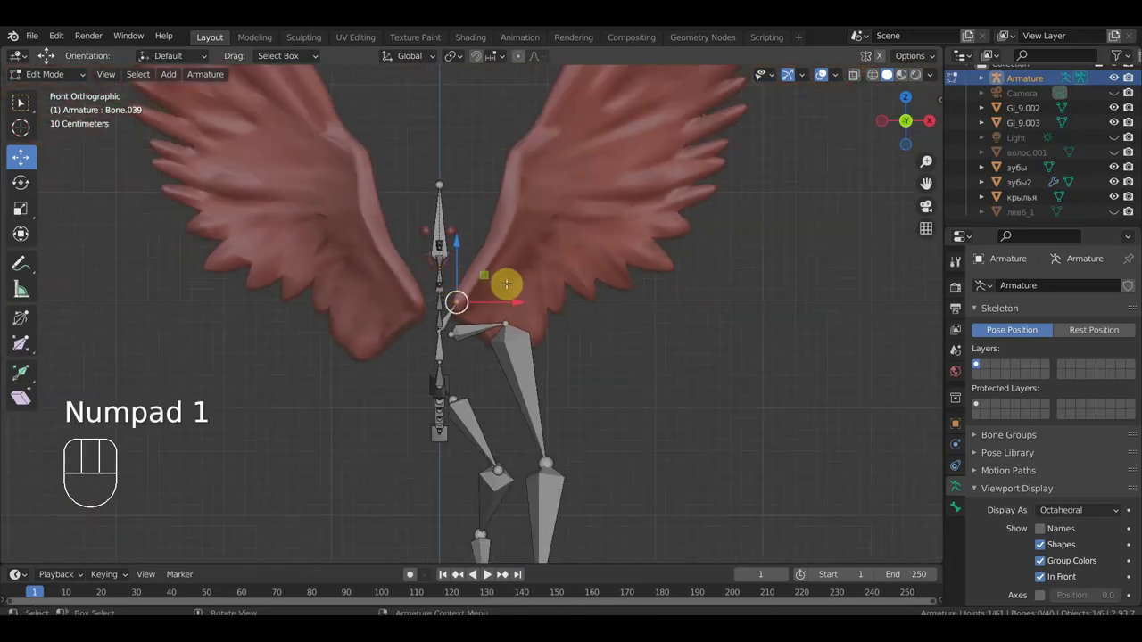
# - Extrude a chain of bones up the right wing's leading edge toward its tip, checked from side and front
pyautogui.press('e')
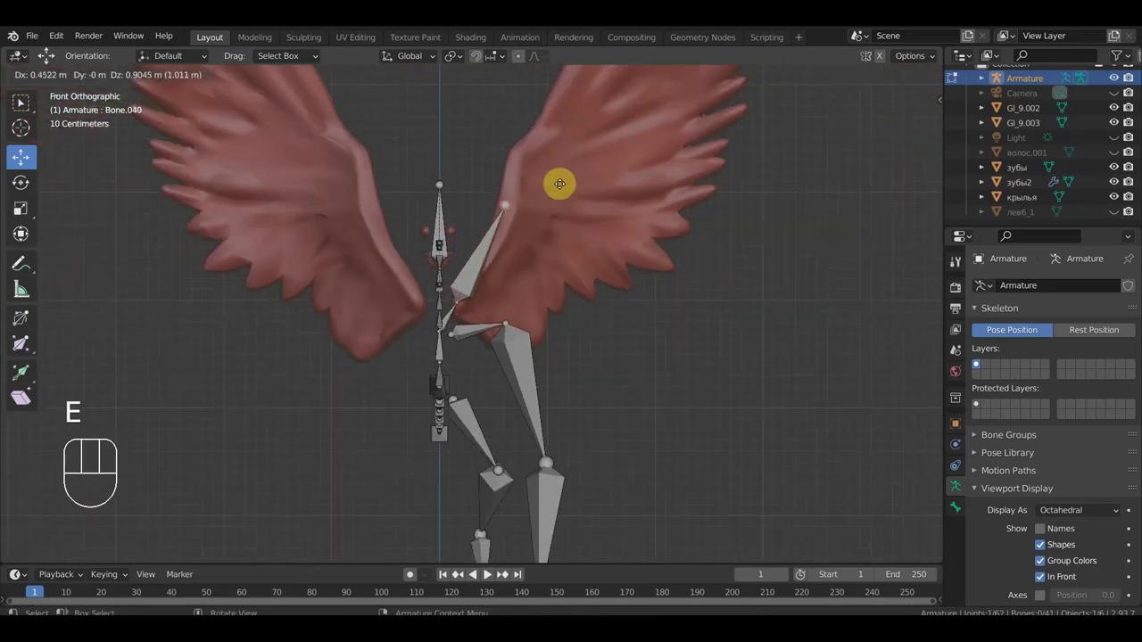
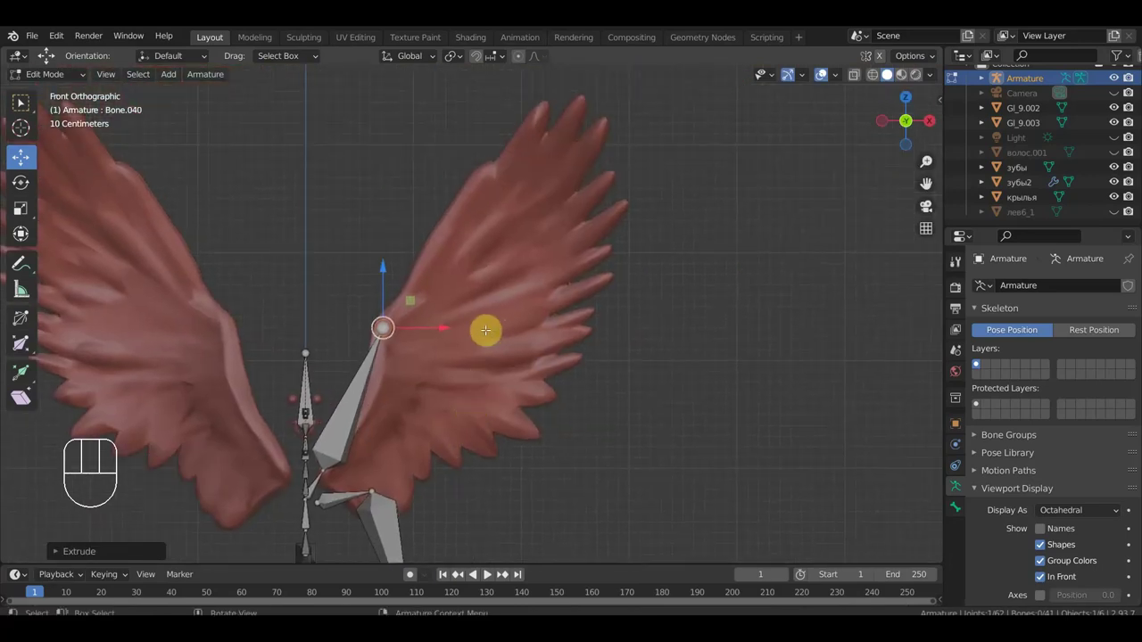
pyautogui.press('e')
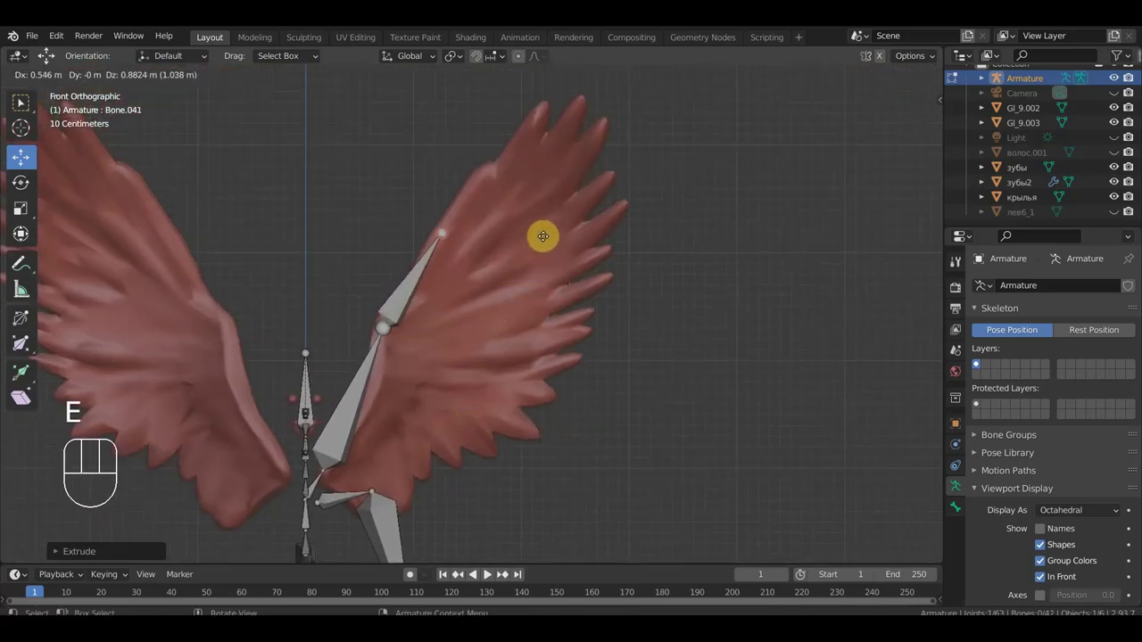
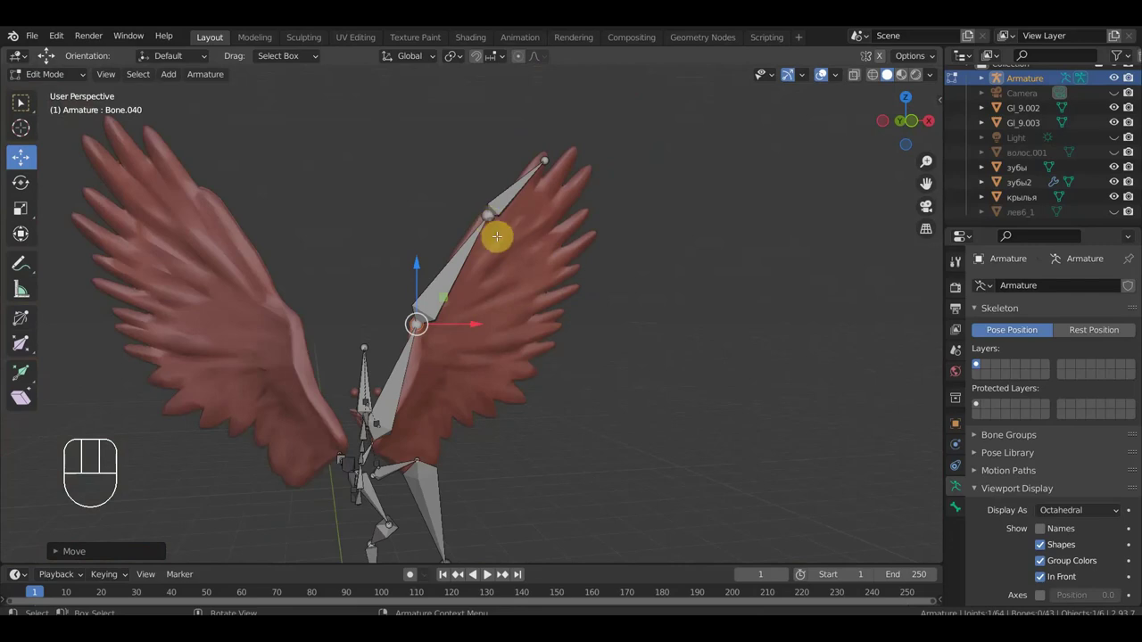
pyautogui.press('KP_3')
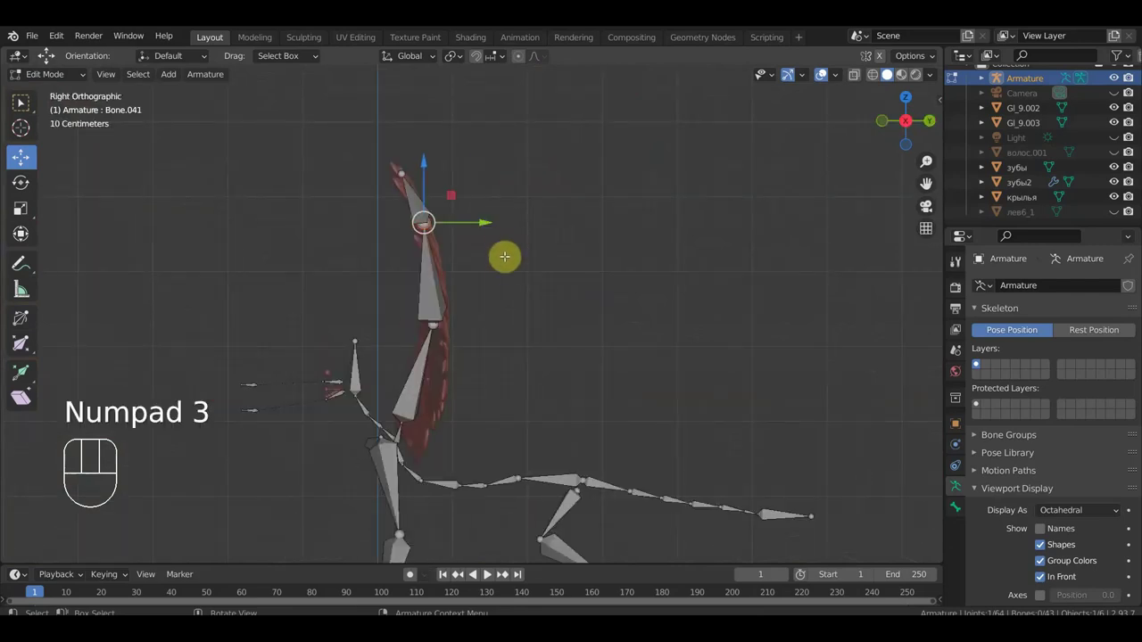
pyautogui.press('KP_1')
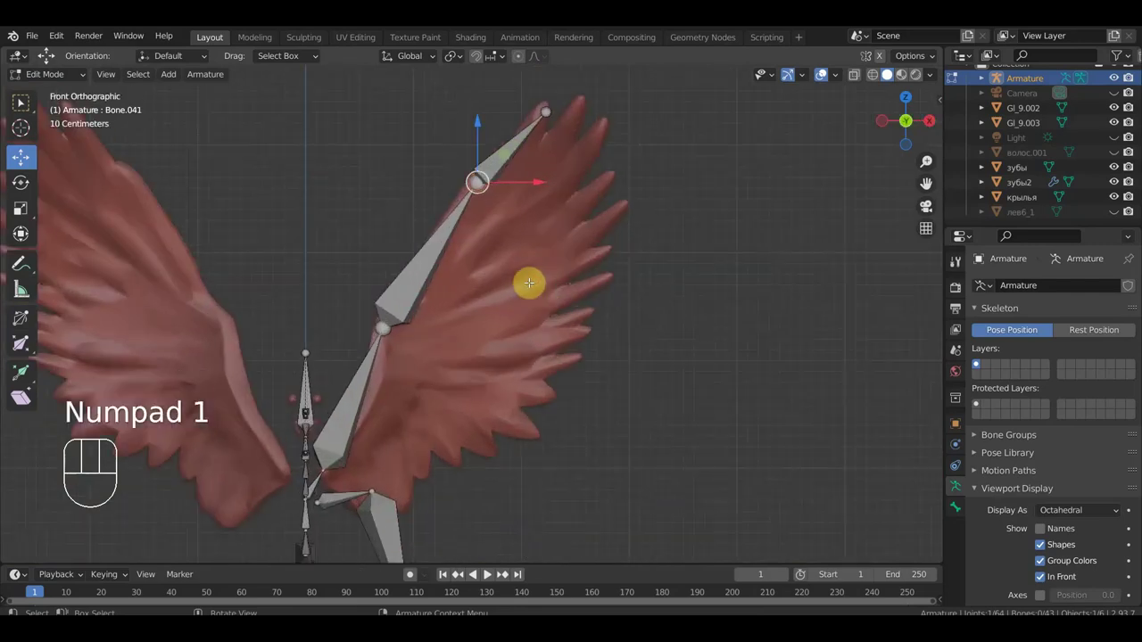
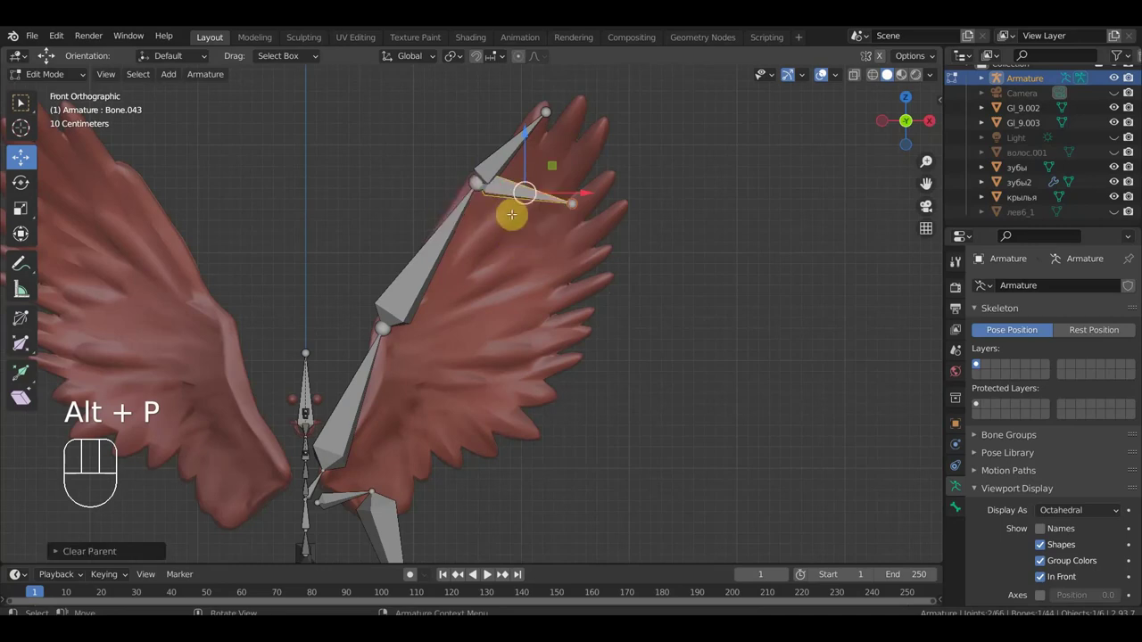
# - Rotate the branching wing bone along the feathers and move the lower wing joint into place
pyautogui.press('r')
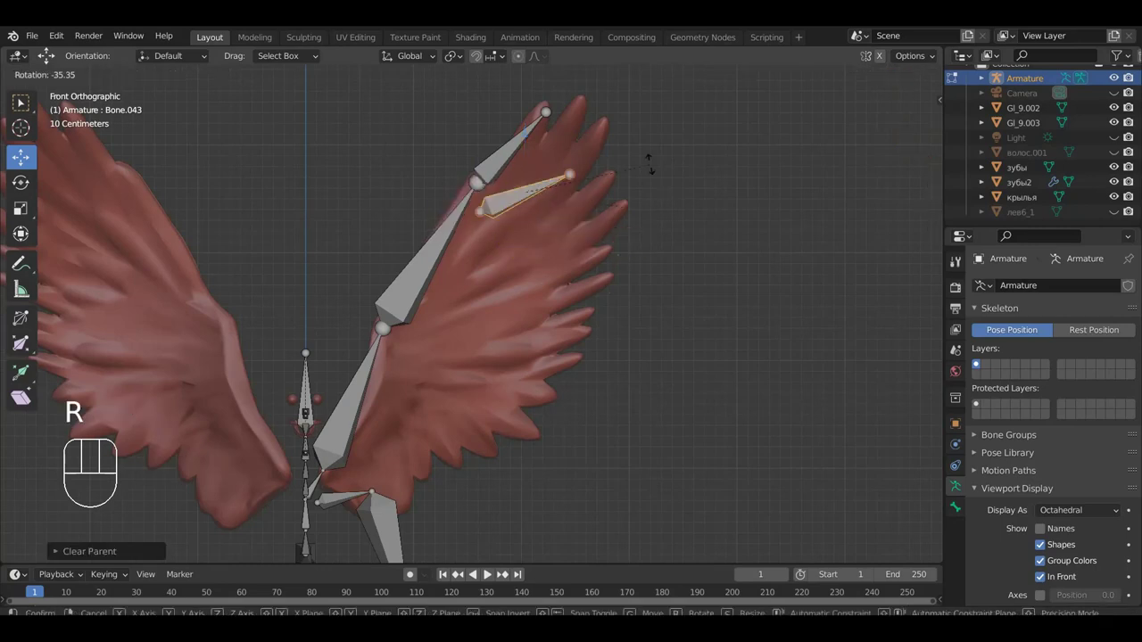
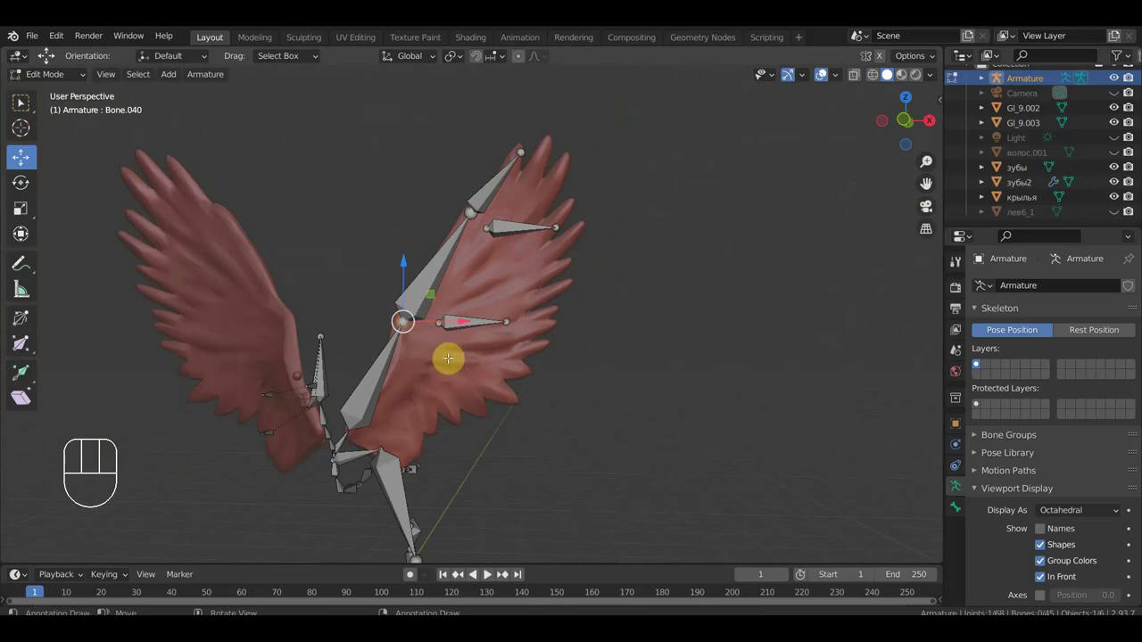
pyautogui.press('g')
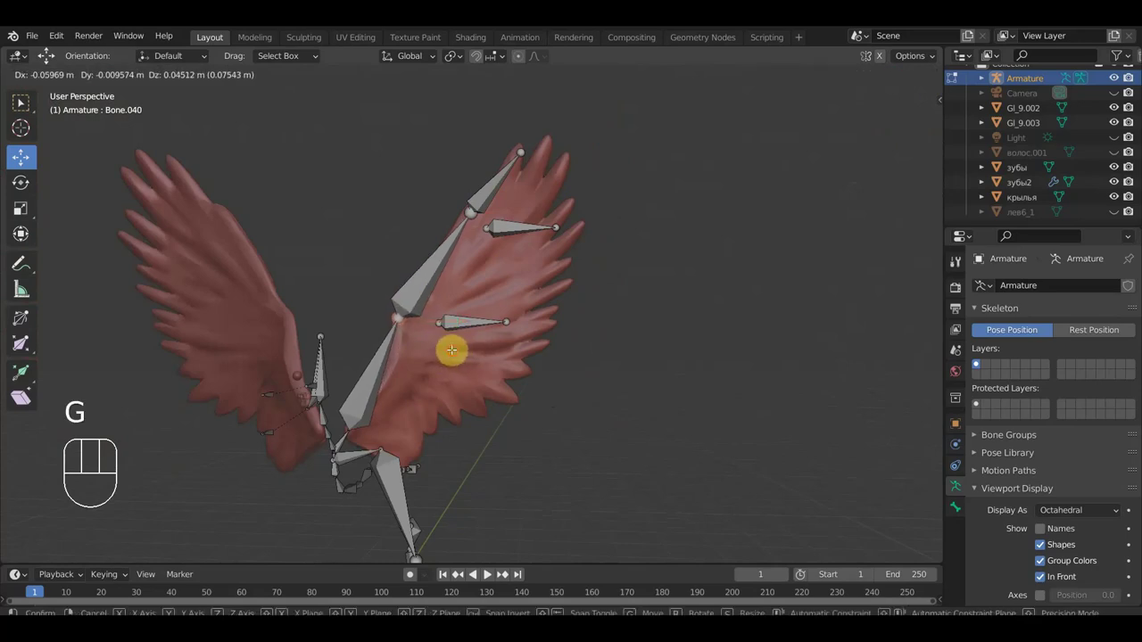
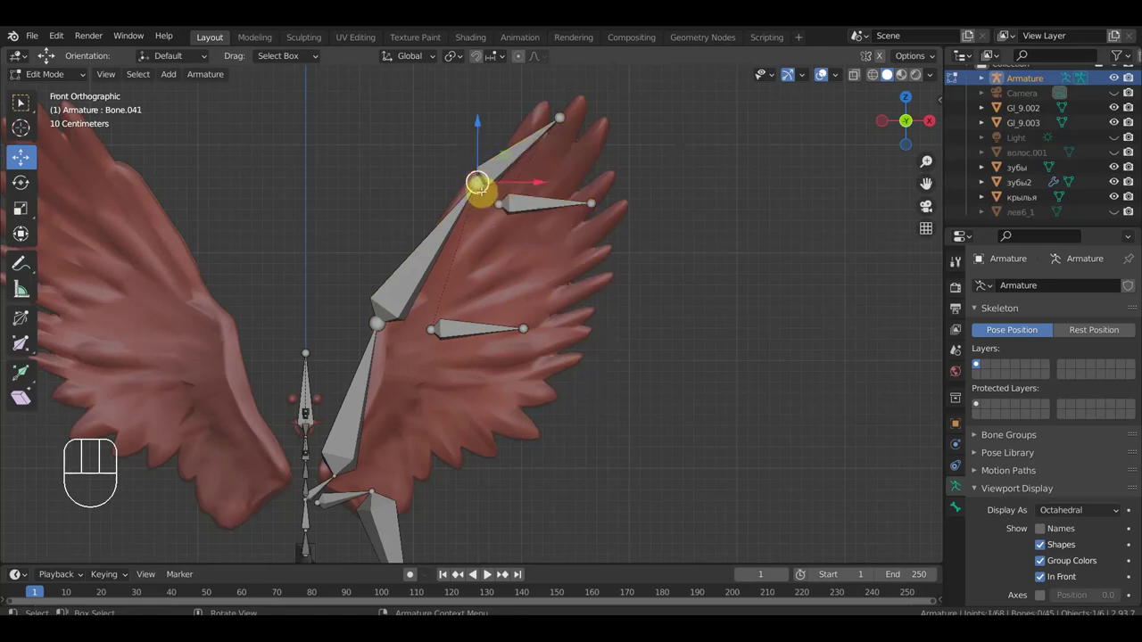
# - Extrude another feather bone from the right wing's upper chain joint
pyautogui.press('e')
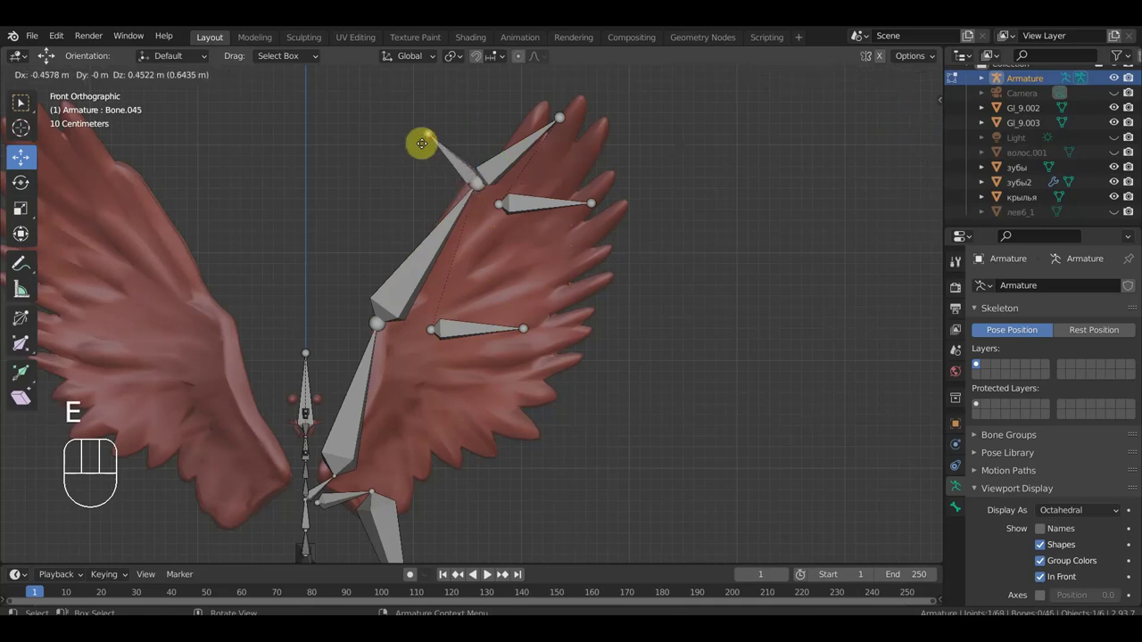
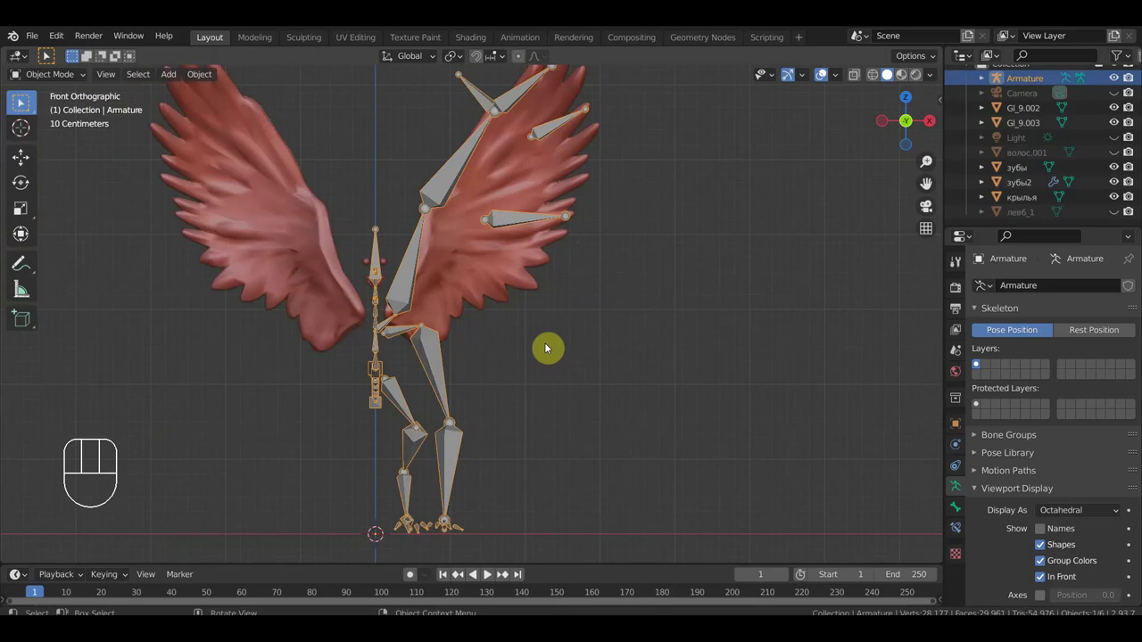
# - Unhide the sphinx meshes and hide the camera and light in the Outliner
pyautogui.press('alt+h')
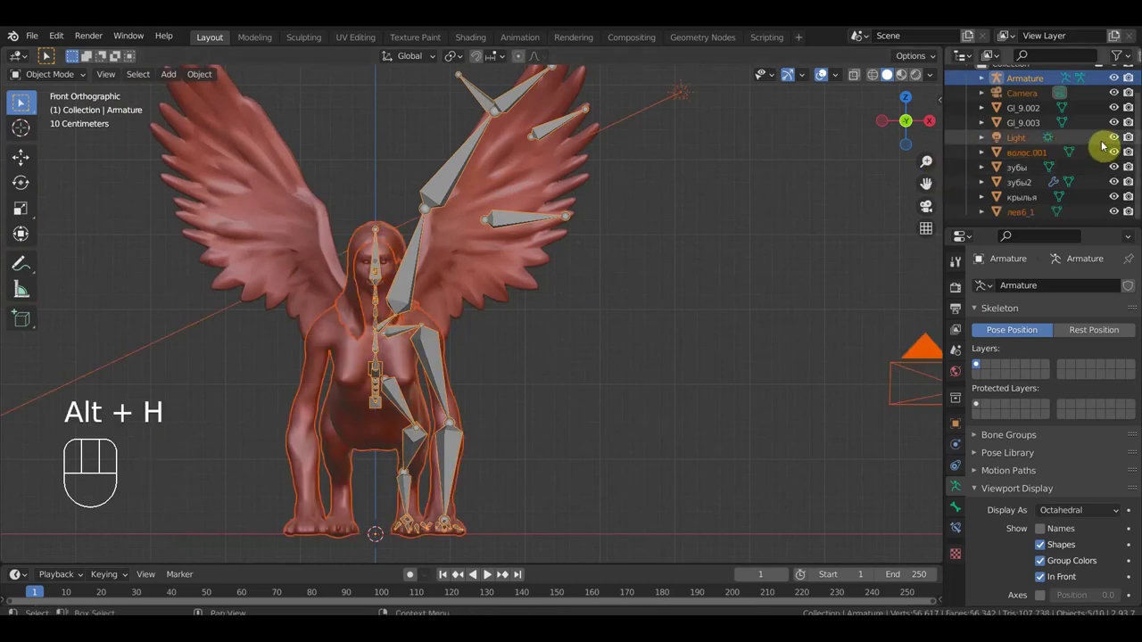
pyautogui.click(1115, 138)
pyautogui.click(1115, 94)
# - Orbit around the sphinx from side and front to check the rig, ending near the tail
pyautogui.moveTo(661, 301); pyautogui.dragTo(560, 290)
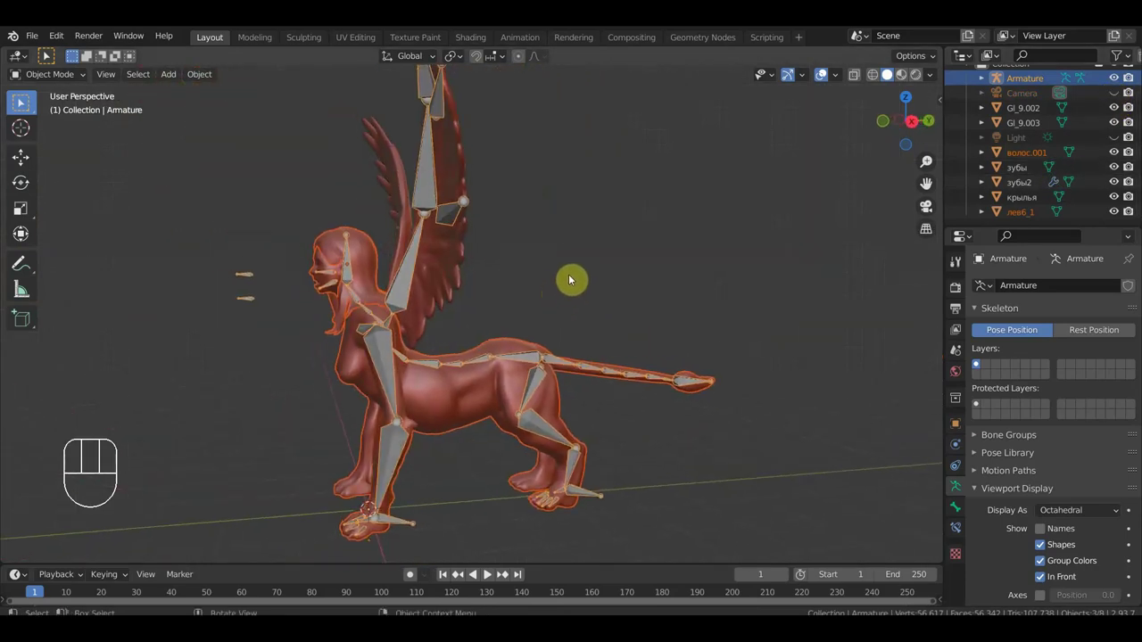
pyautogui.press('KP_3')
pyautogui.moveTo(490, 324); pyautogui.dragTo(488, 305)
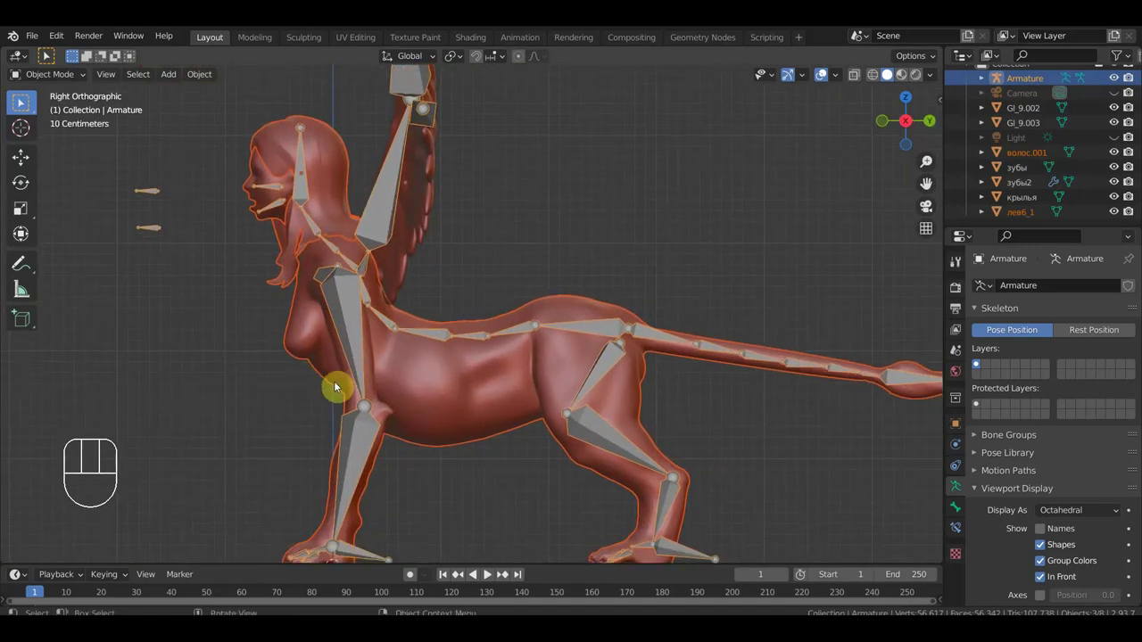
pyautogui.moveTo(457, 394); pyautogui.dragTo(280, 416)
pyautogui.moveTo(400, 431); pyautogui.dragTo(406, 393)
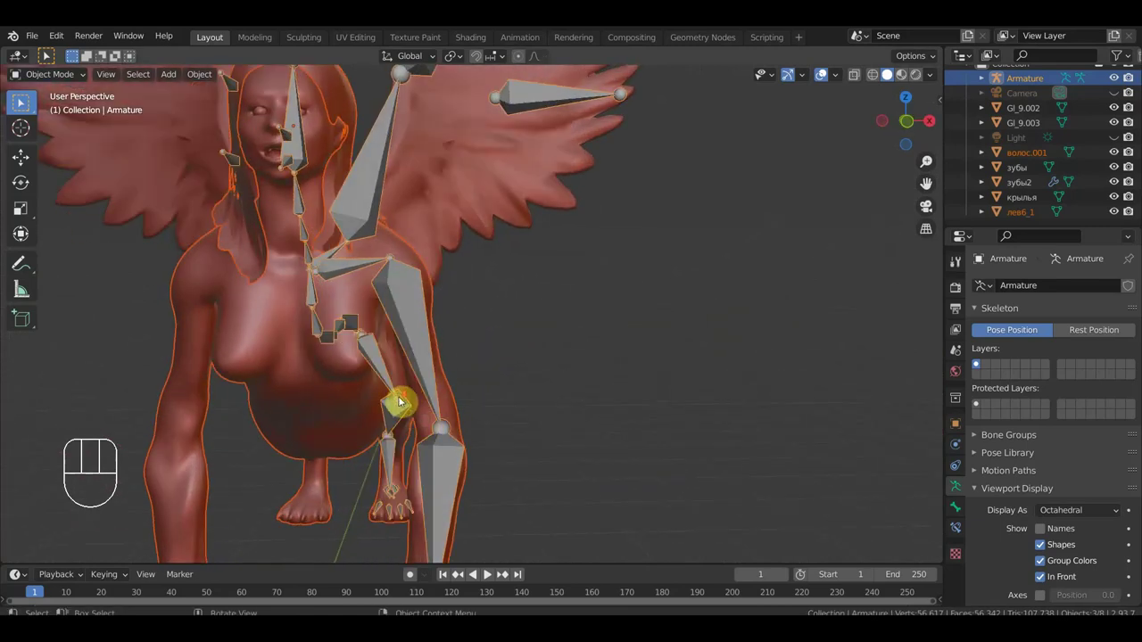
pyautogui.middleClick(418, 401)
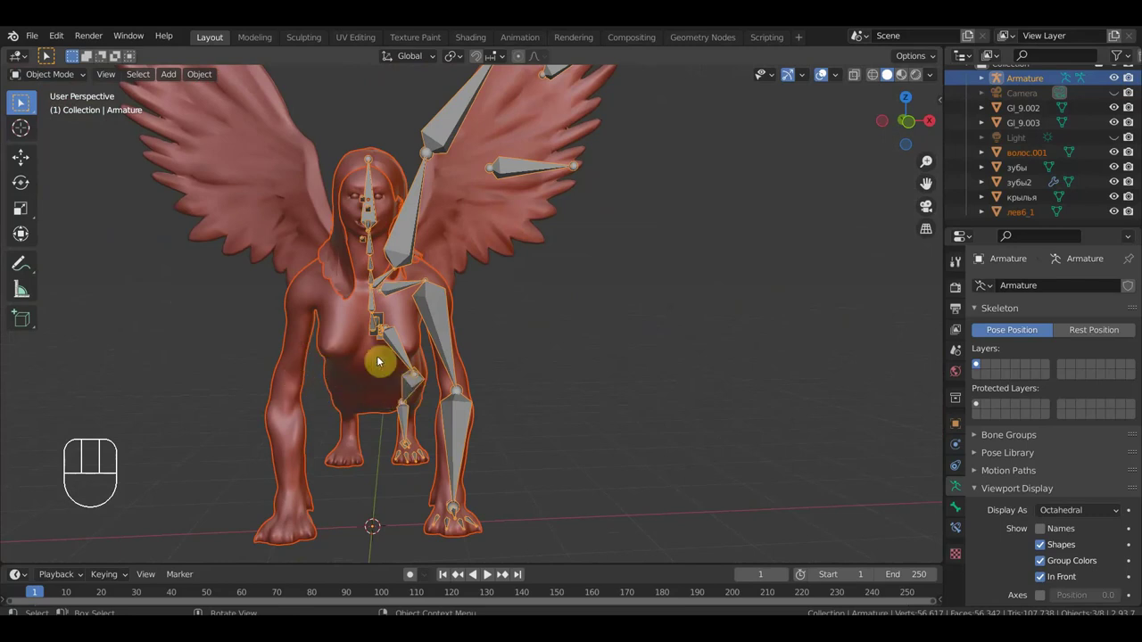
pyautogui.moveTo(484, 392); pyautogui.dragTo(360, 387)
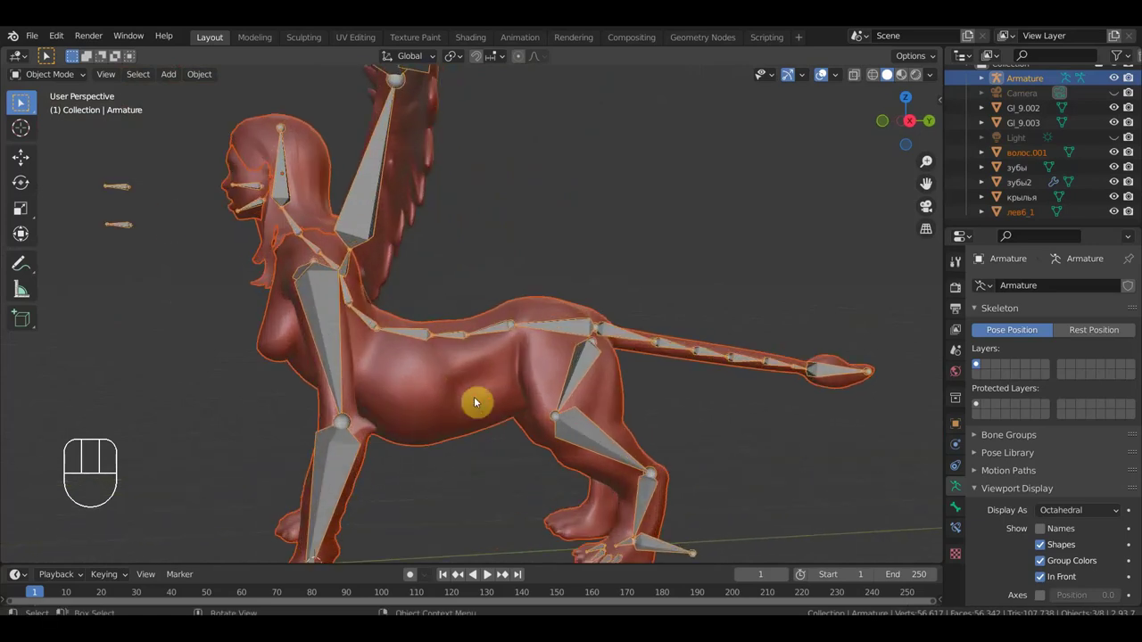
pyautogui.moveTo(454, 405); pyautogui.dragTo(439, 397)
pyautogui.middleClick(435, 399)
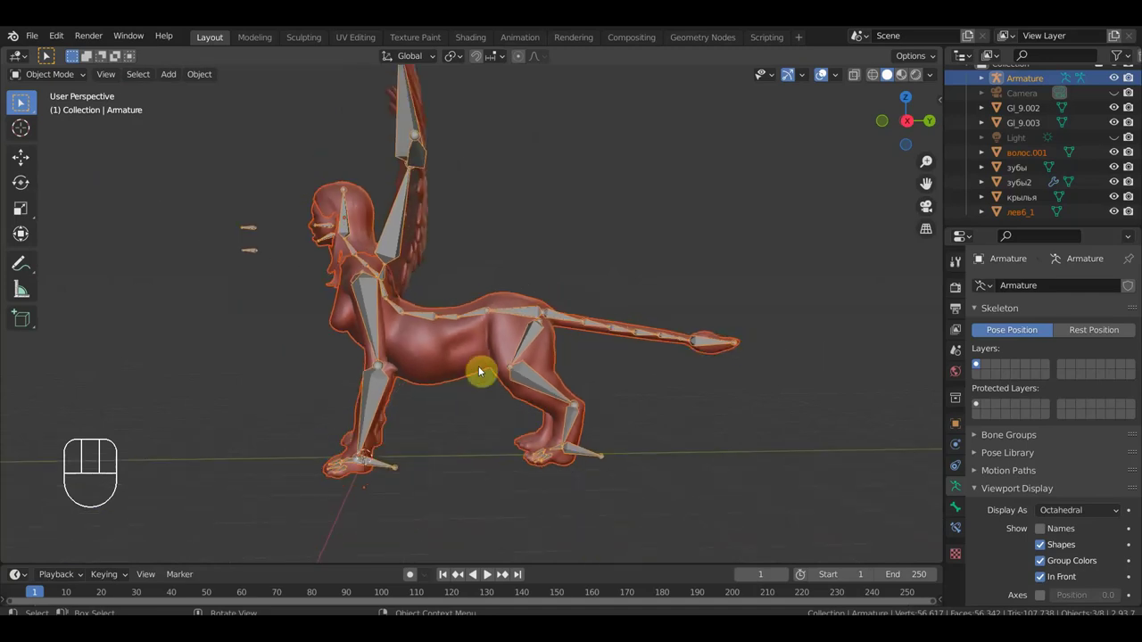
pyautogui.moveTo(536, 366); pyautogui.dragTo(448, 366)
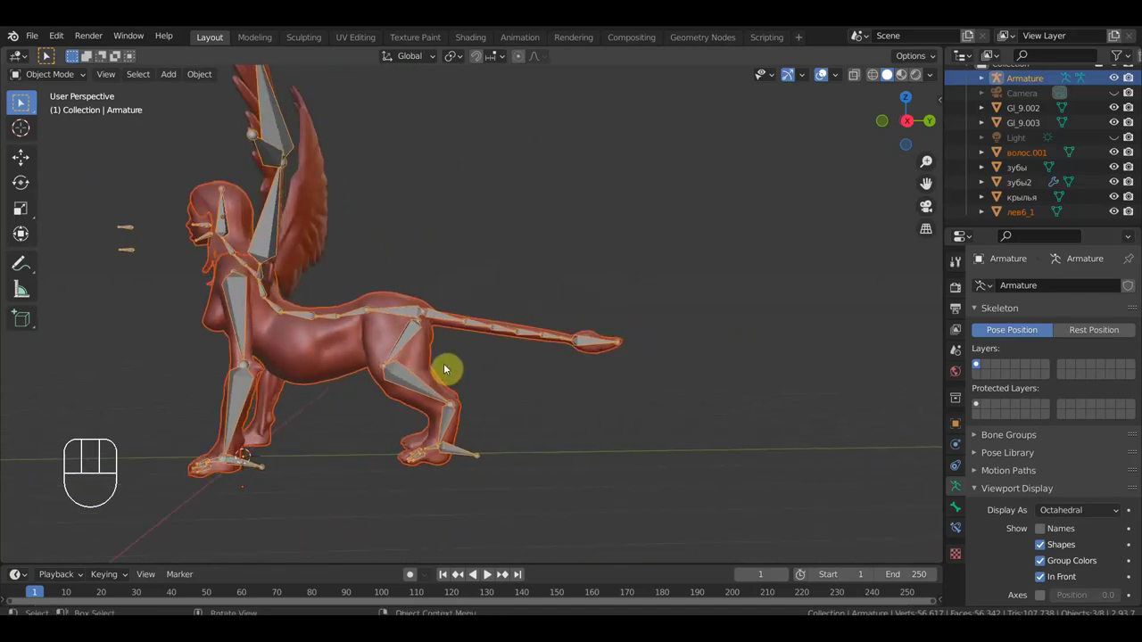
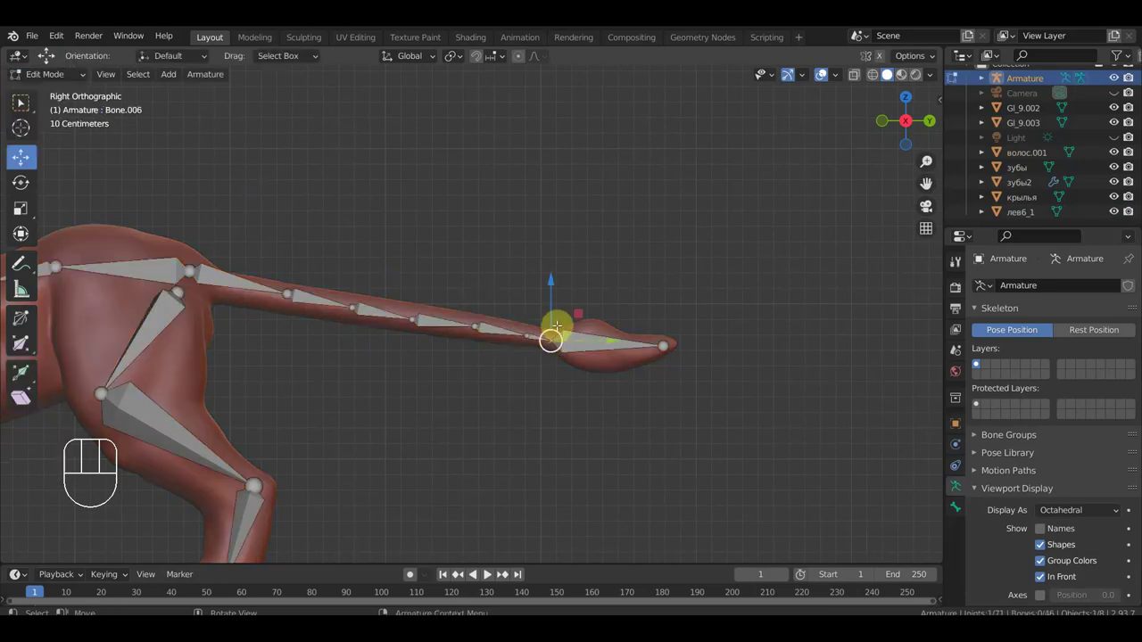
# - Extrude a small bone upward along Z from the tail's last joint as a tail control
pyautogui.press('e')
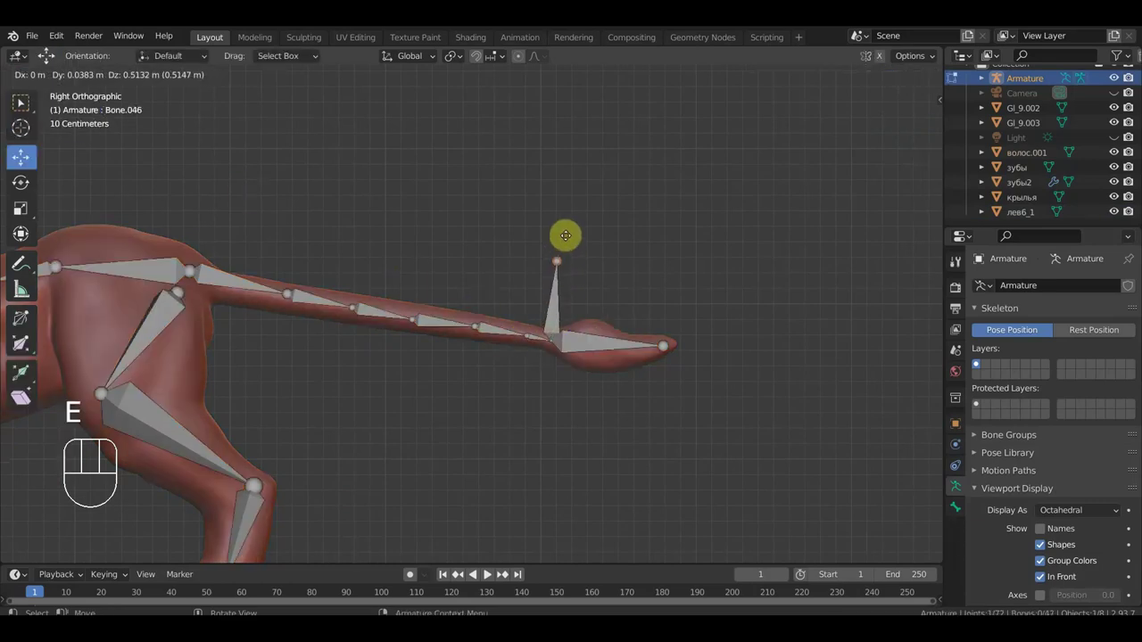
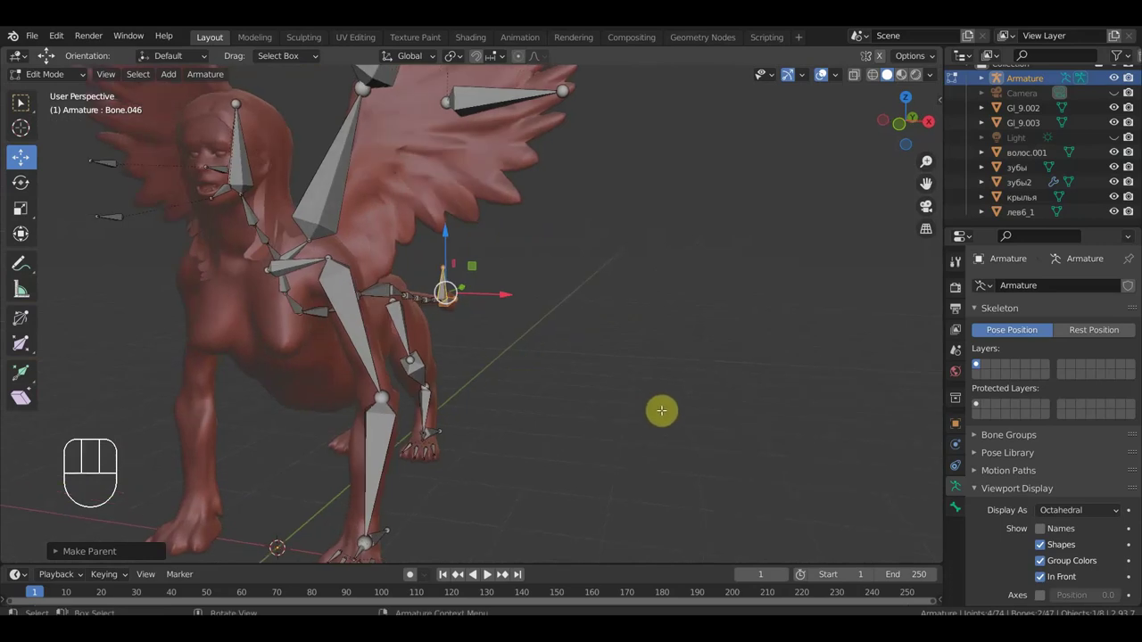
# - From the side view, select both teeth objects floating in front of the sphinx's face
pyautogui.press('KP_3')
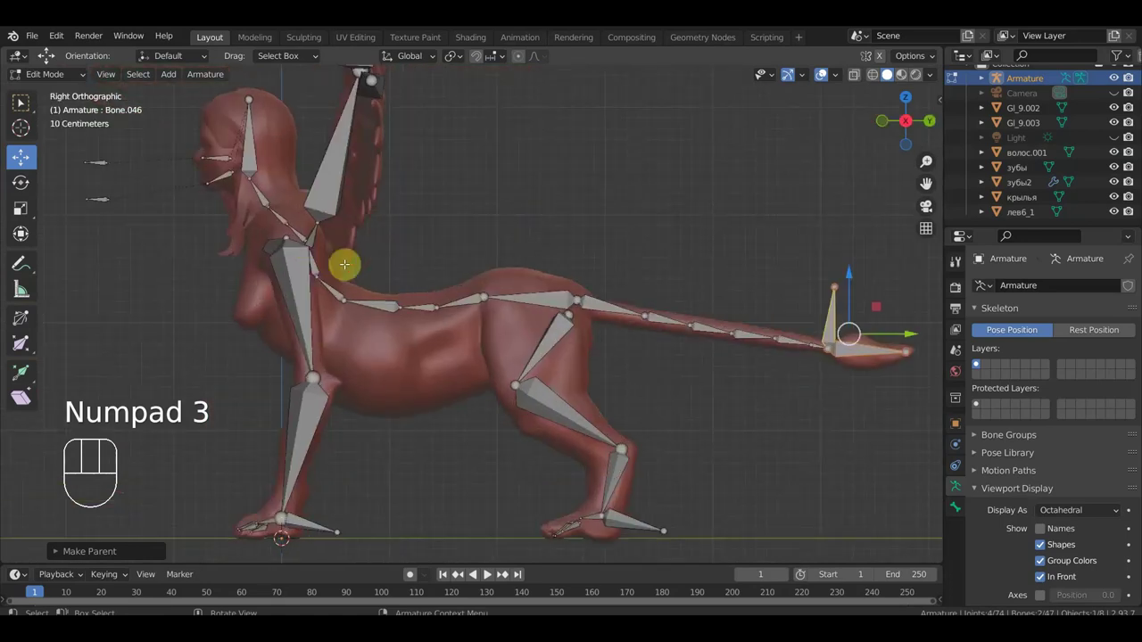
pyautogui.click(1028, 186)
pyautogui.click(1027, 167)
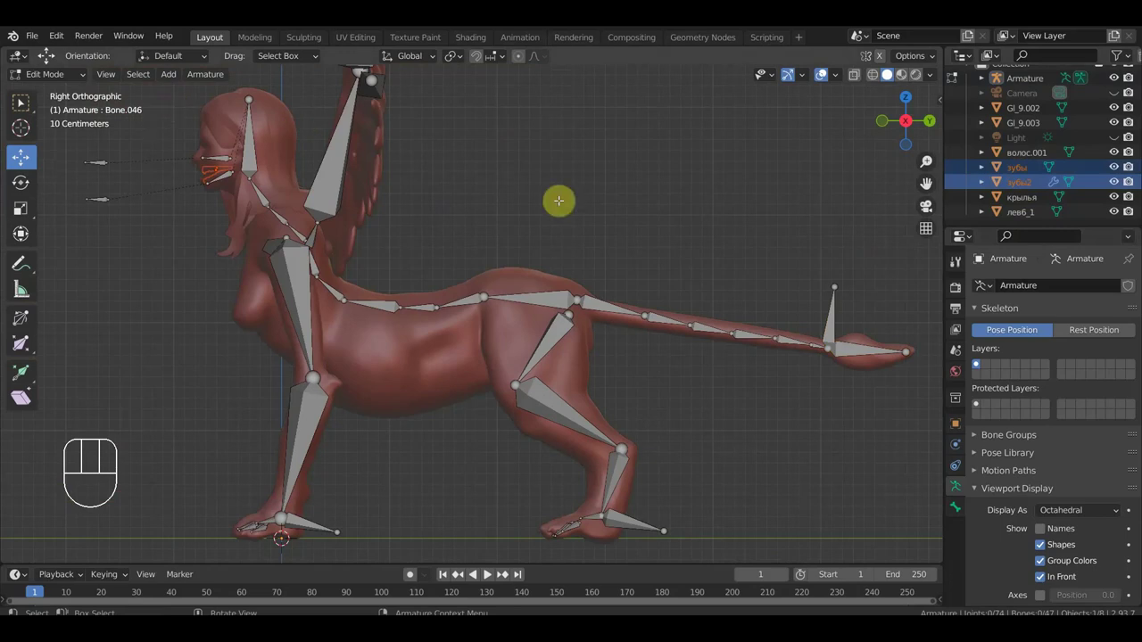
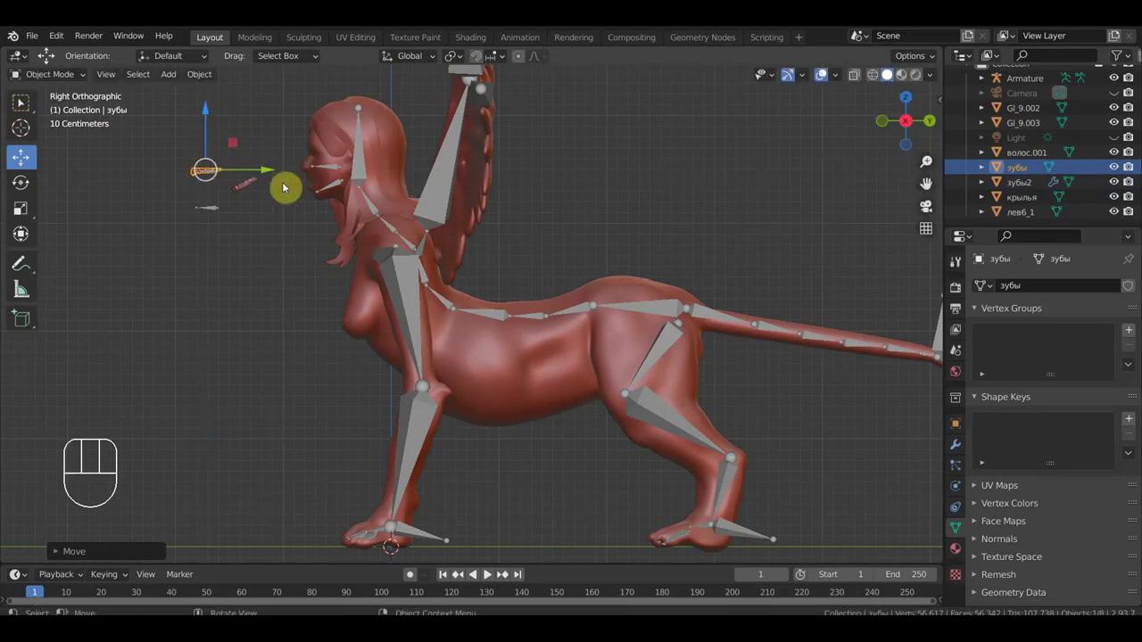
pyautogui.click(255, 182)
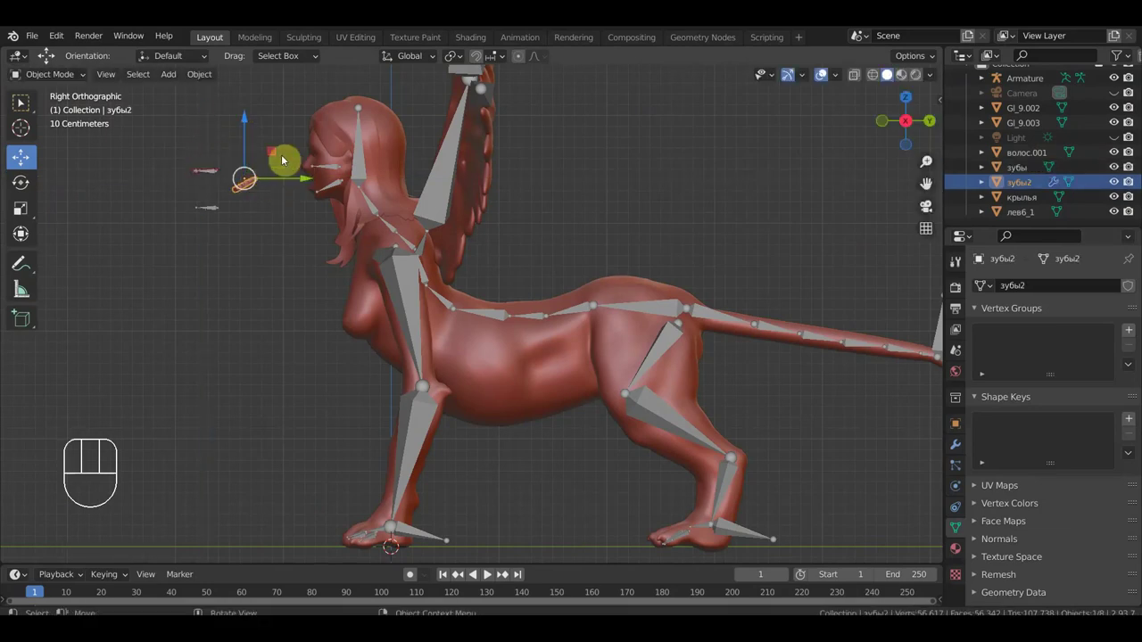
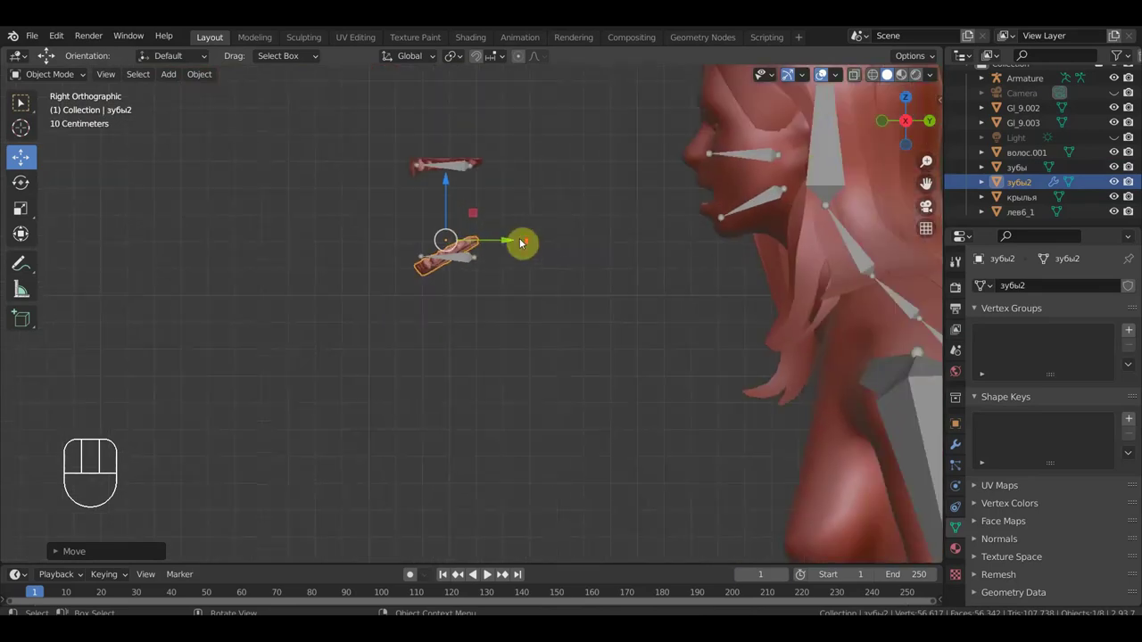
pyautogui.moveTo(497, 257); pyautogui.dragTo(376, 243)
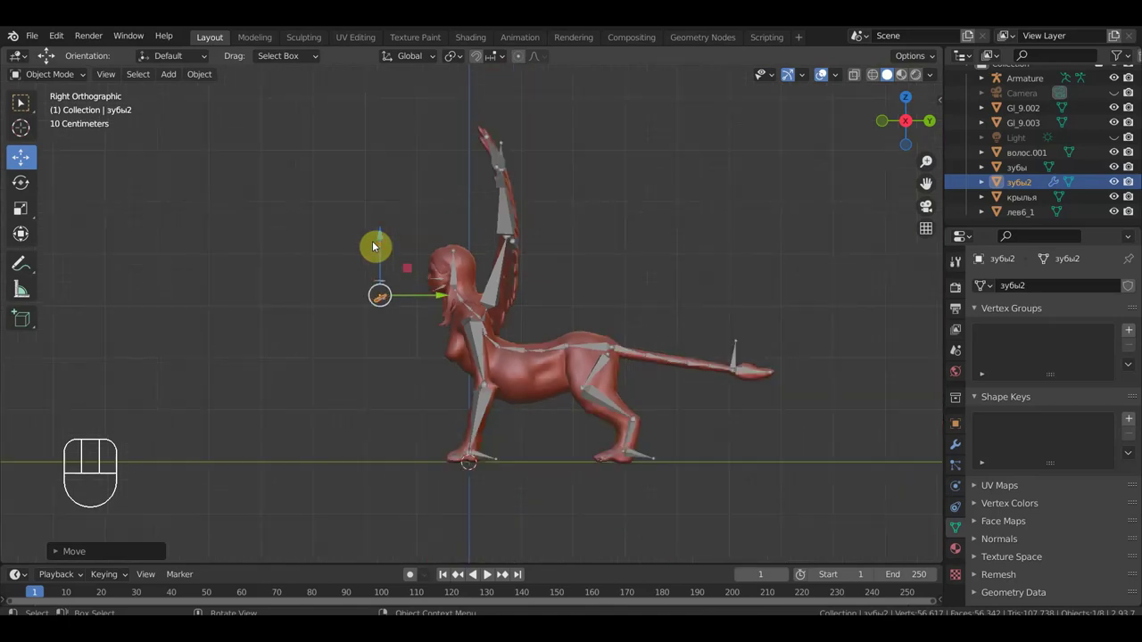
pyautogui.moveTo(509, 292); pyautogui.dragTo(588, 291)
# - Select the armature and frame the sphinx in front view
pyautogui.press('KP_1')
pyautogui.click(452, 218)
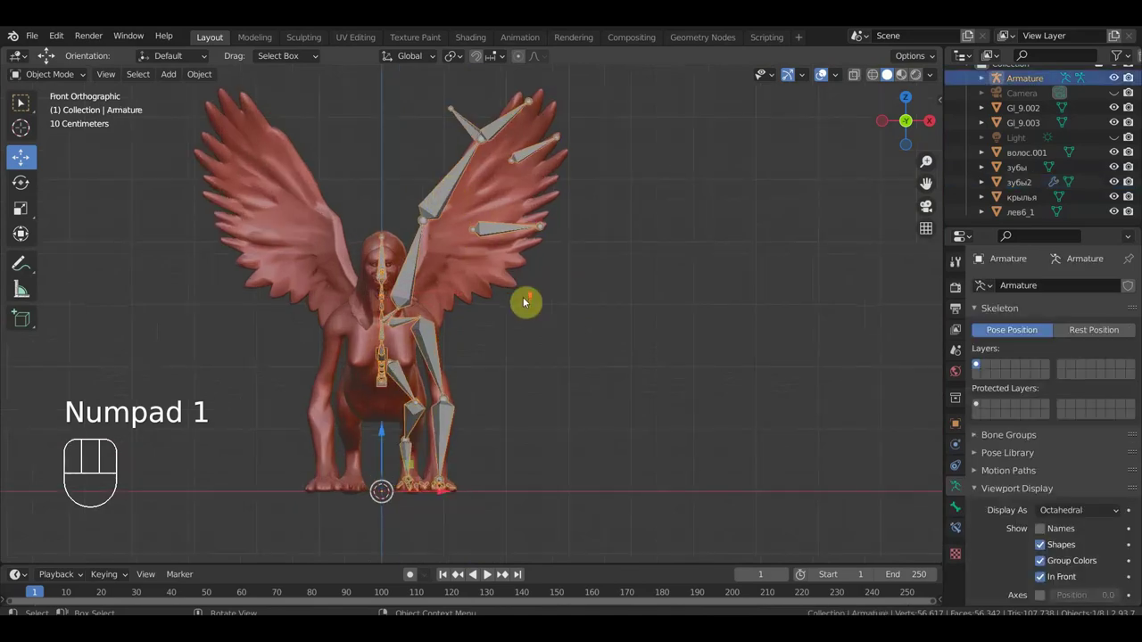
pyautogui.moveTo(556, 261); pyautogui.dragTo(566, 237)
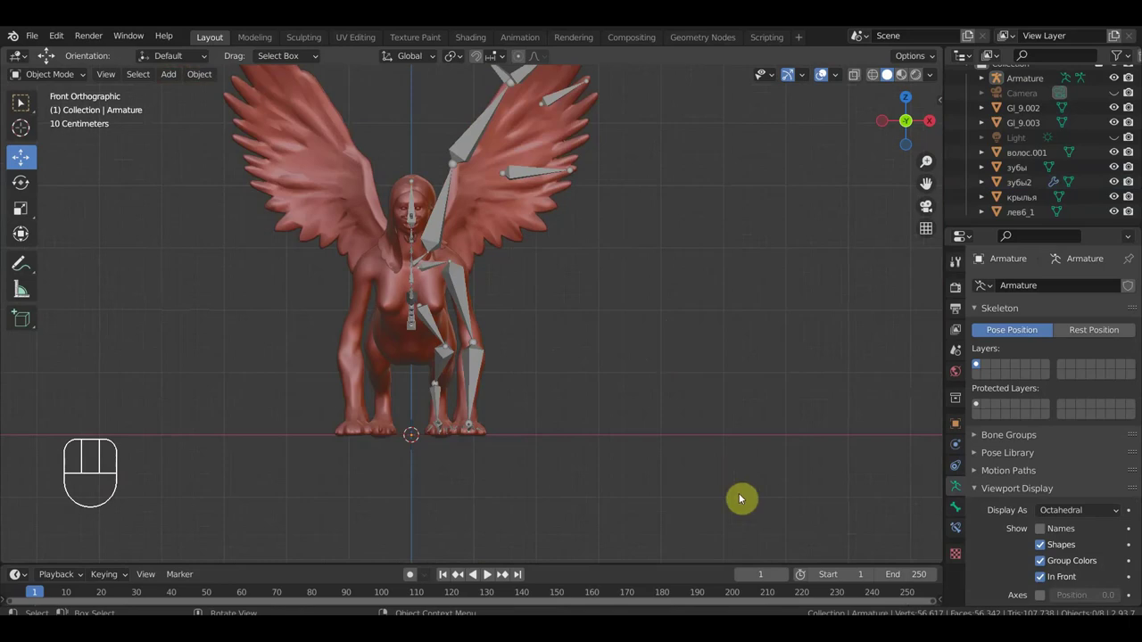
pyautogui.moveTo(748, 454); pyautogui.dragTo(735, 468)
# - Reselect the armature among the sphinx's parts and enter bone editing
pyautogui.moveTo(706, 443); pyautogui.dragTo(440, 97)
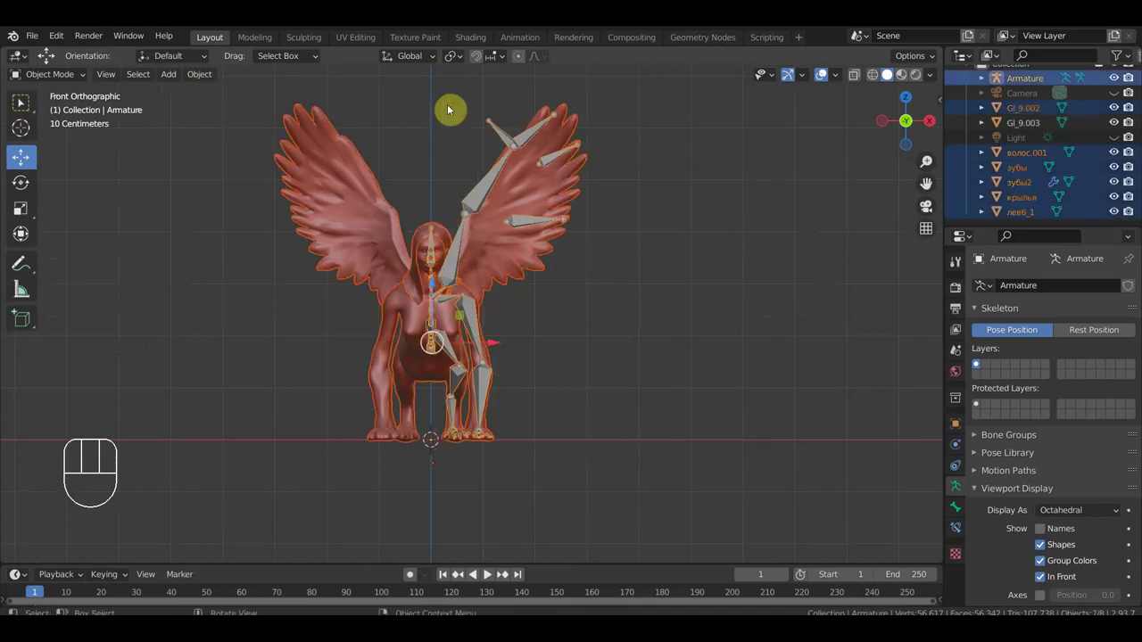
pyautogui.click(550, 202)
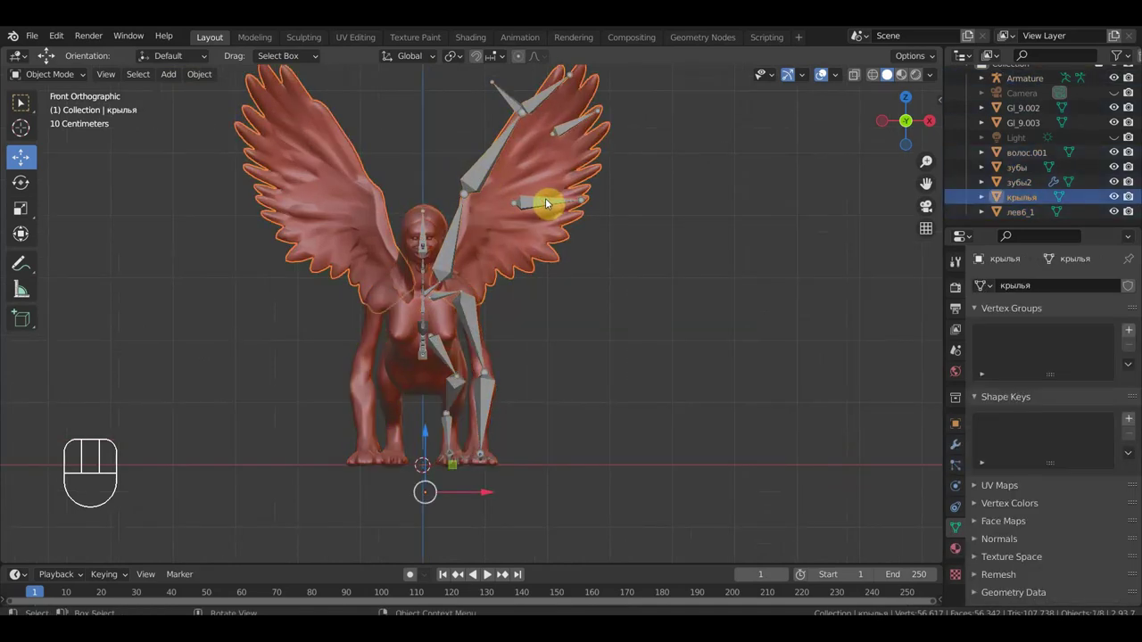
pyautogui.click(544, 200)
pyautogui.click(62, 75)
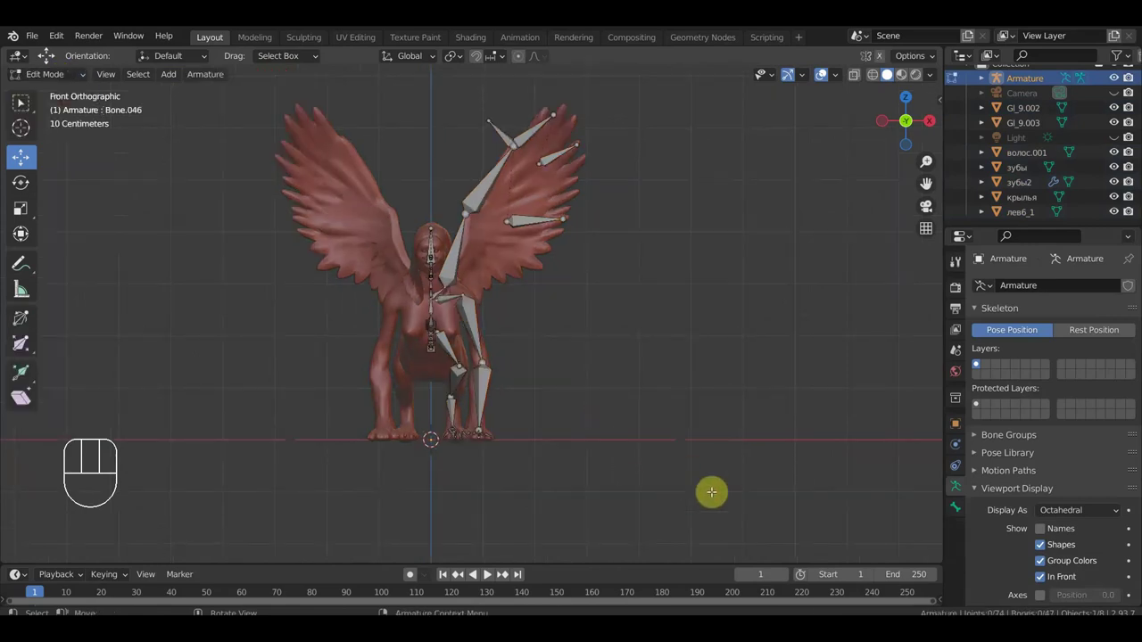
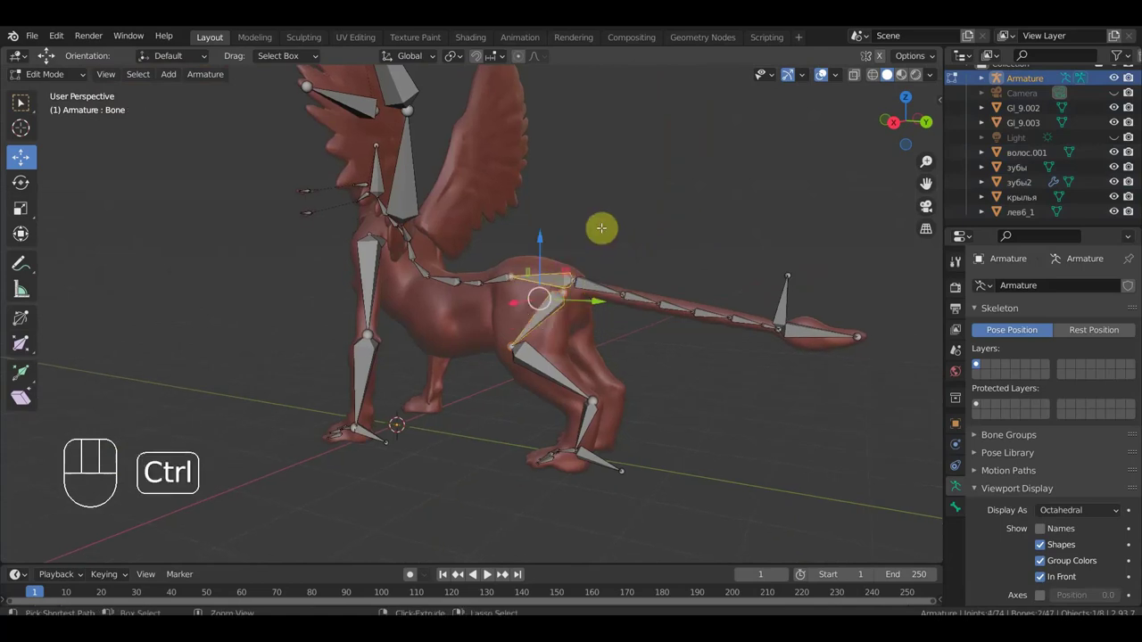
# - Start parenting the selected front-leg bone to the shoulder bone
pyautogui.press('ctrl+p')
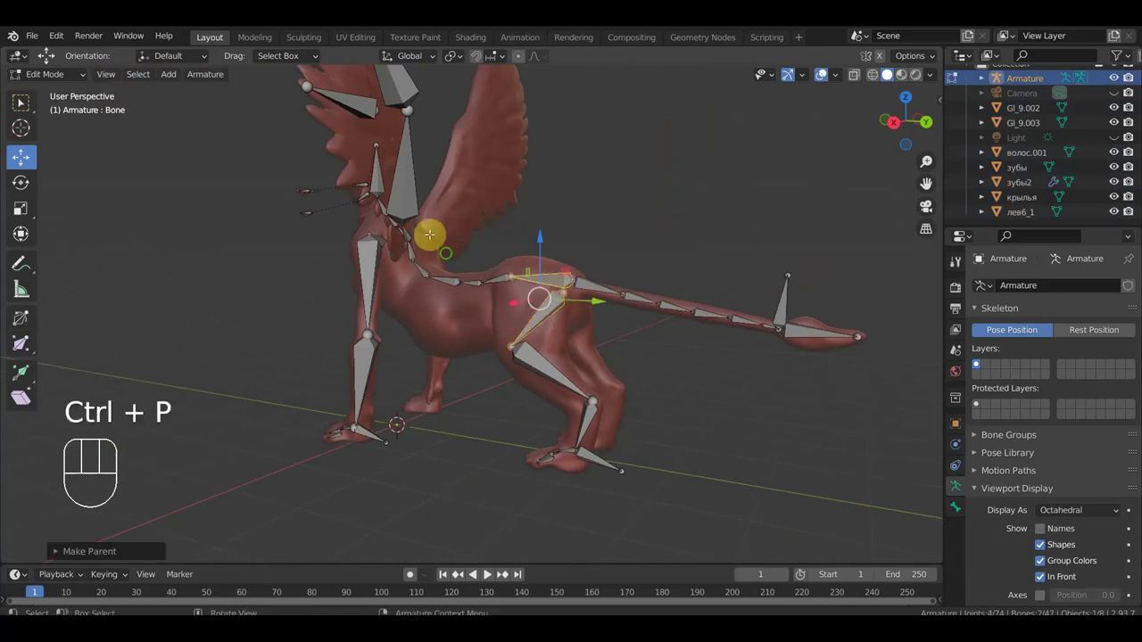
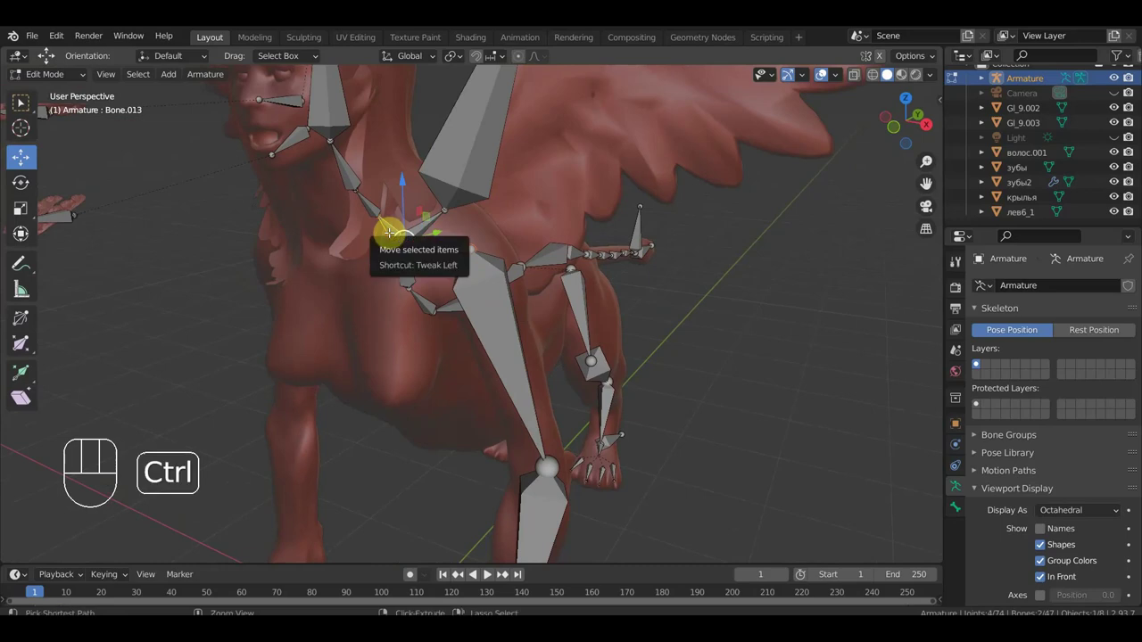
# - Parent the front-leg bone to the shoulder bone with Keep Offset
pyautogui.press('ctrl+p')
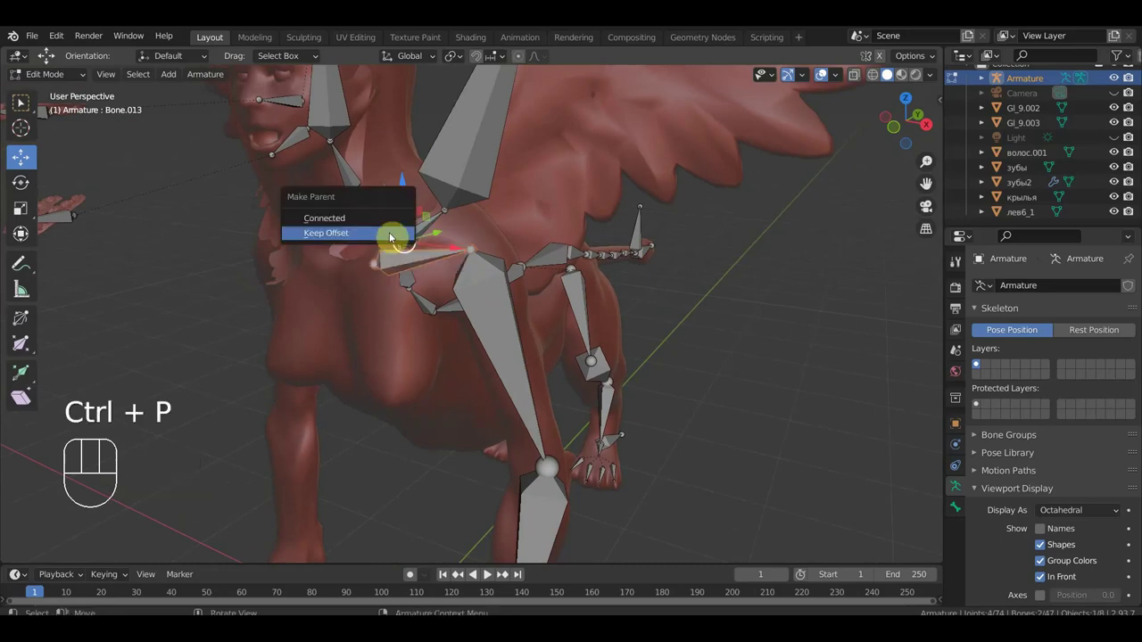
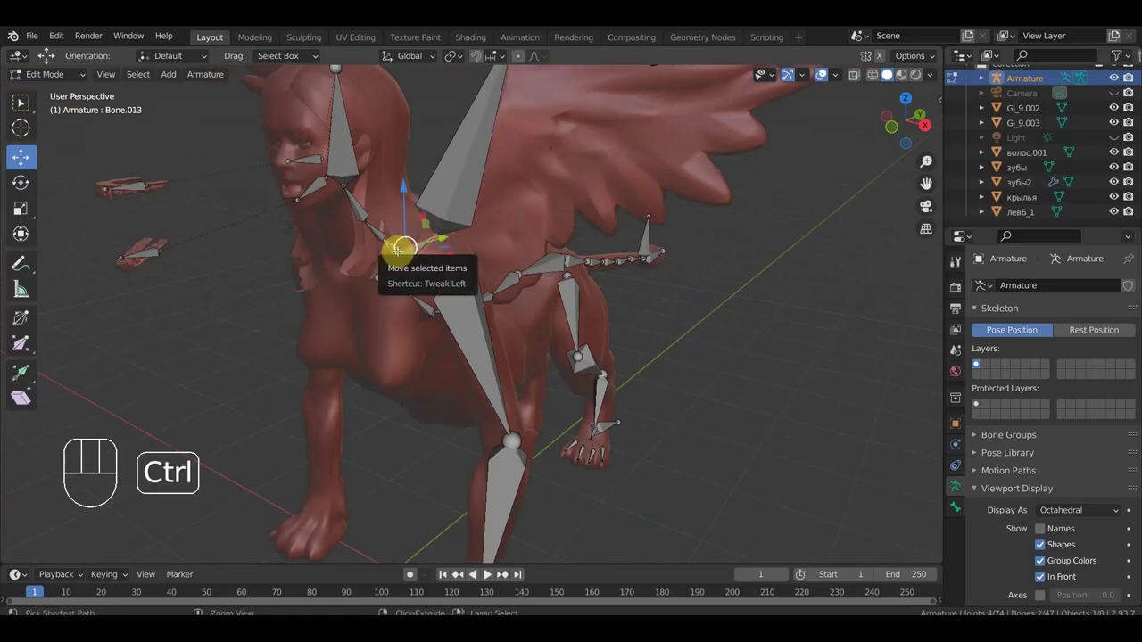
pyautogui.press('ctrl+p')
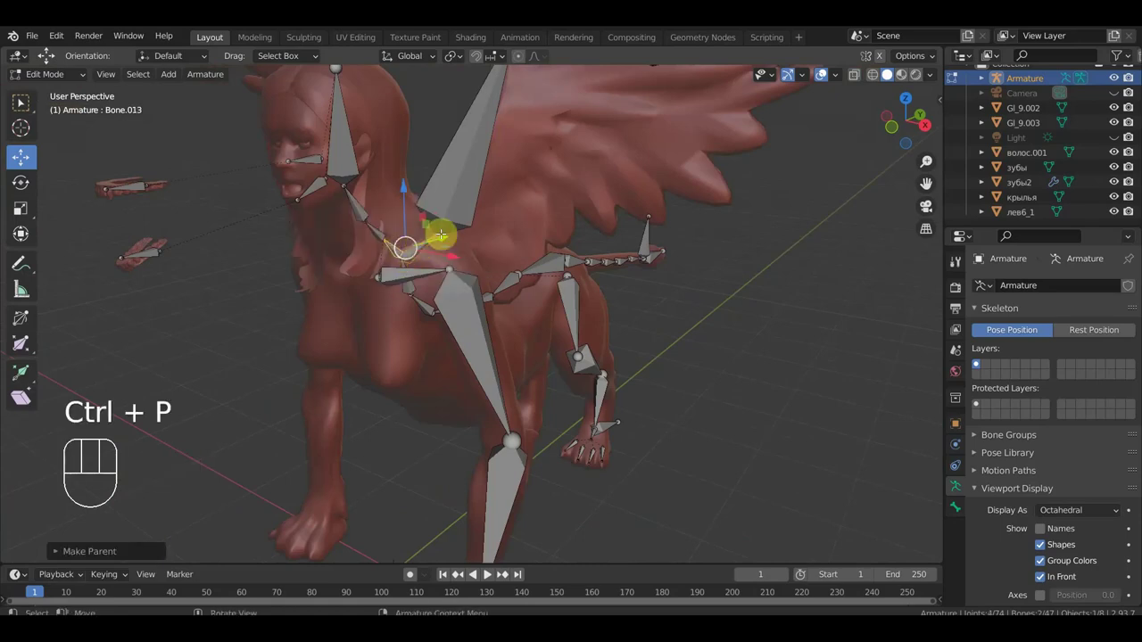
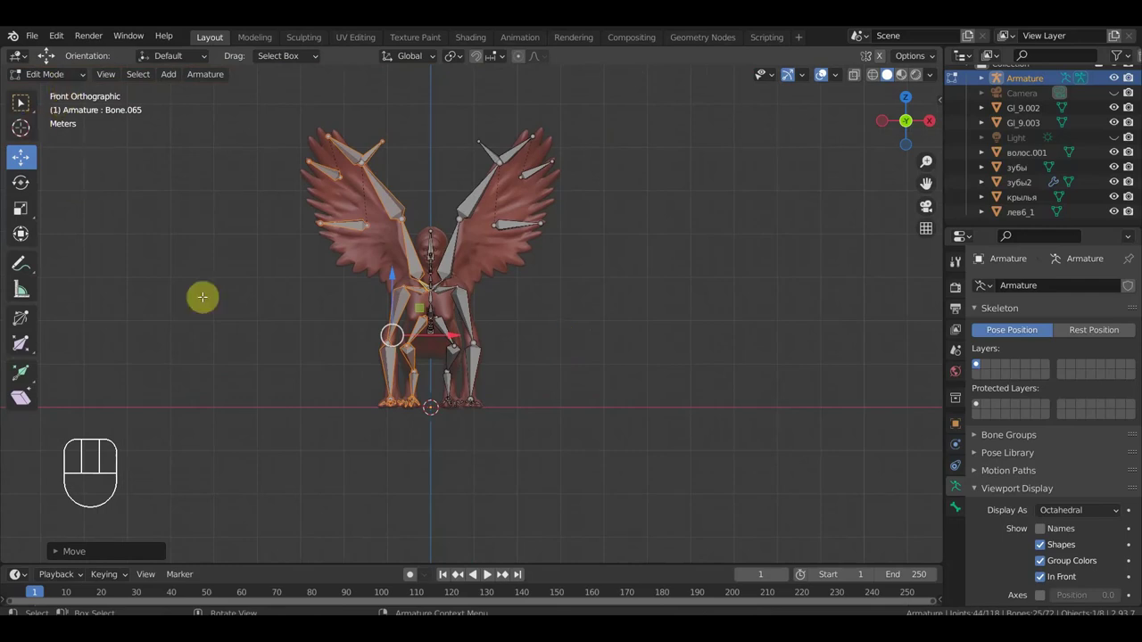
# - Delete the selected half of the armature's bones, including a wing and legs
pyautogui.press('Delete')
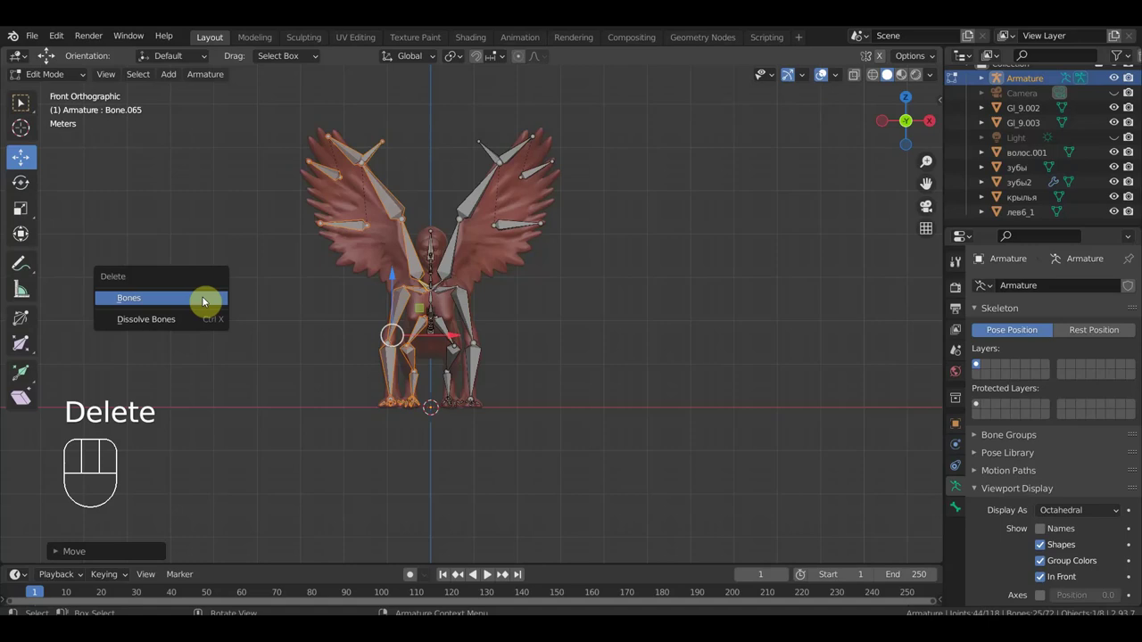
pyautogui.click(68, 77)
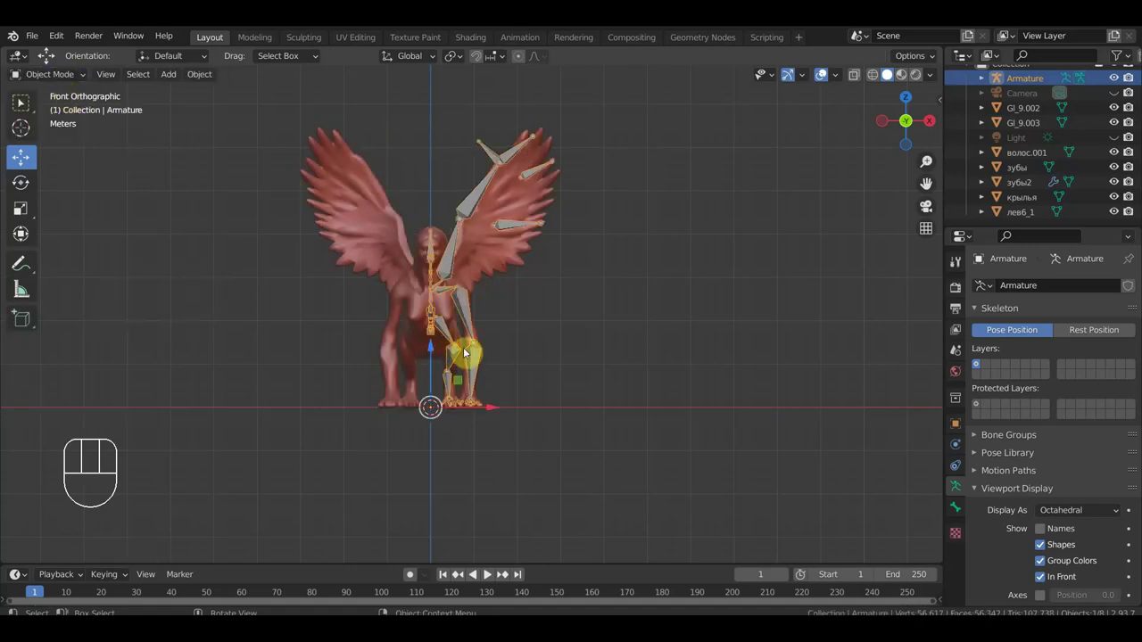
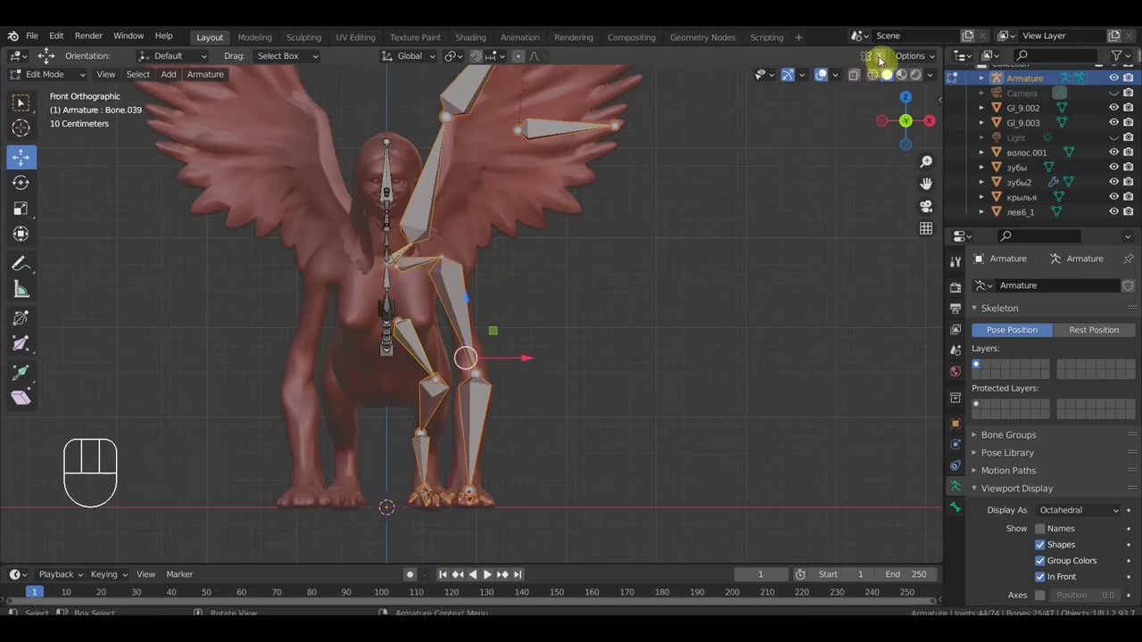
# - Enable X-Axis Mirror editing in the viewport header
pyautogui.click(885, 61)
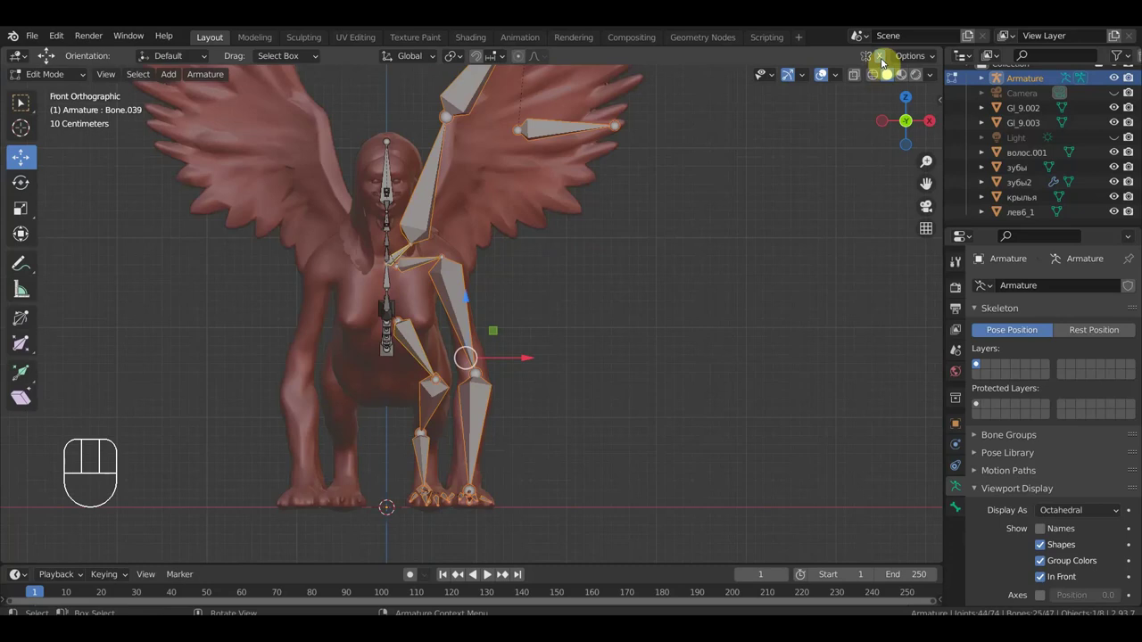
pyautogui.click(885, 60)
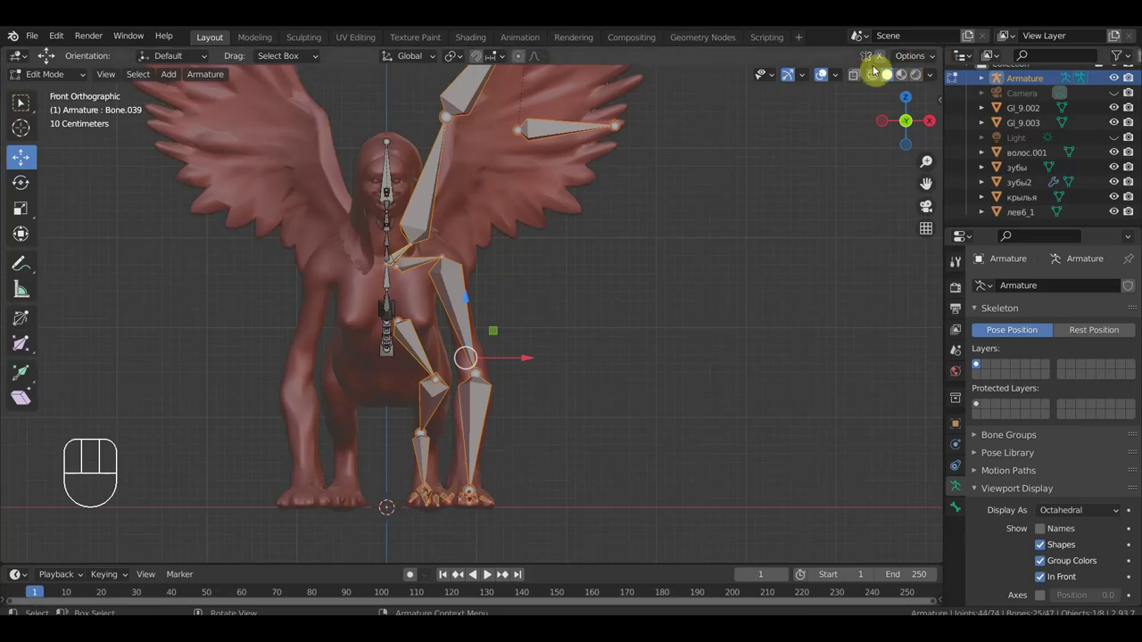
pyautogui.click(919, 60)
pyautogui.click(936, 60)
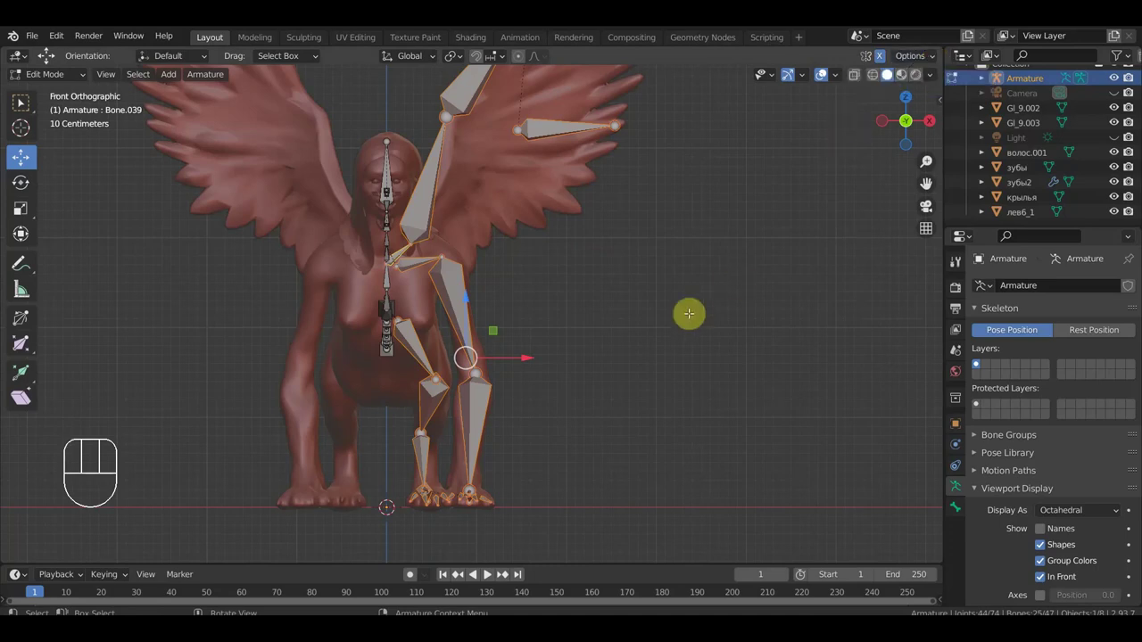
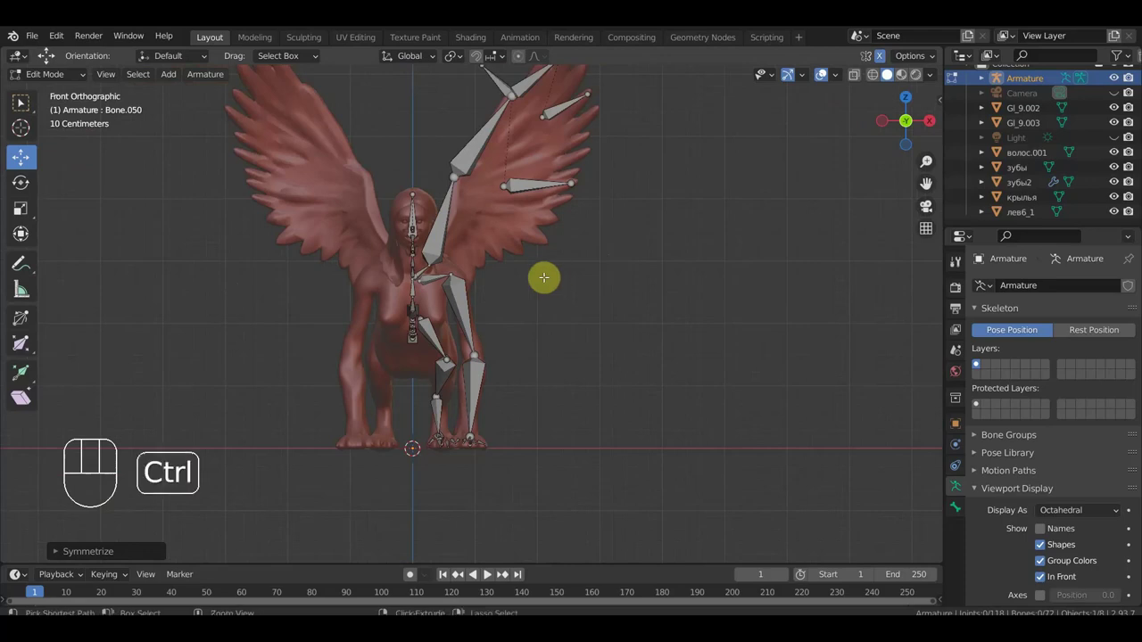
# - Undo and redo recent edits to restore the remaining half's bone selection
pyautogui.press('ctrl+z')
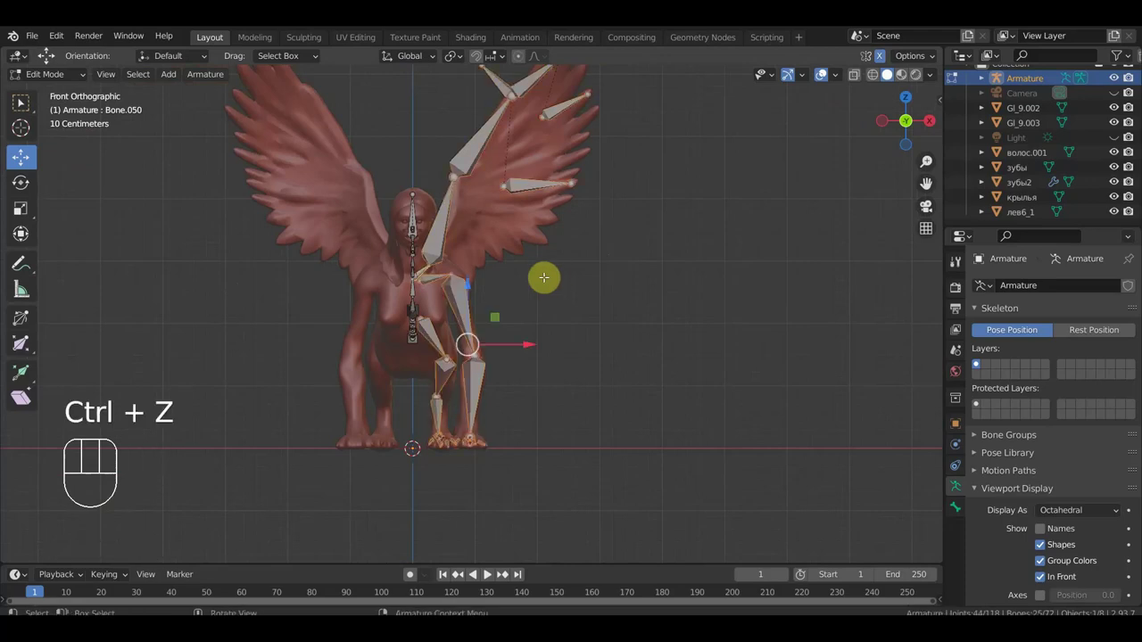
pyautogui.press('ctrl+z')
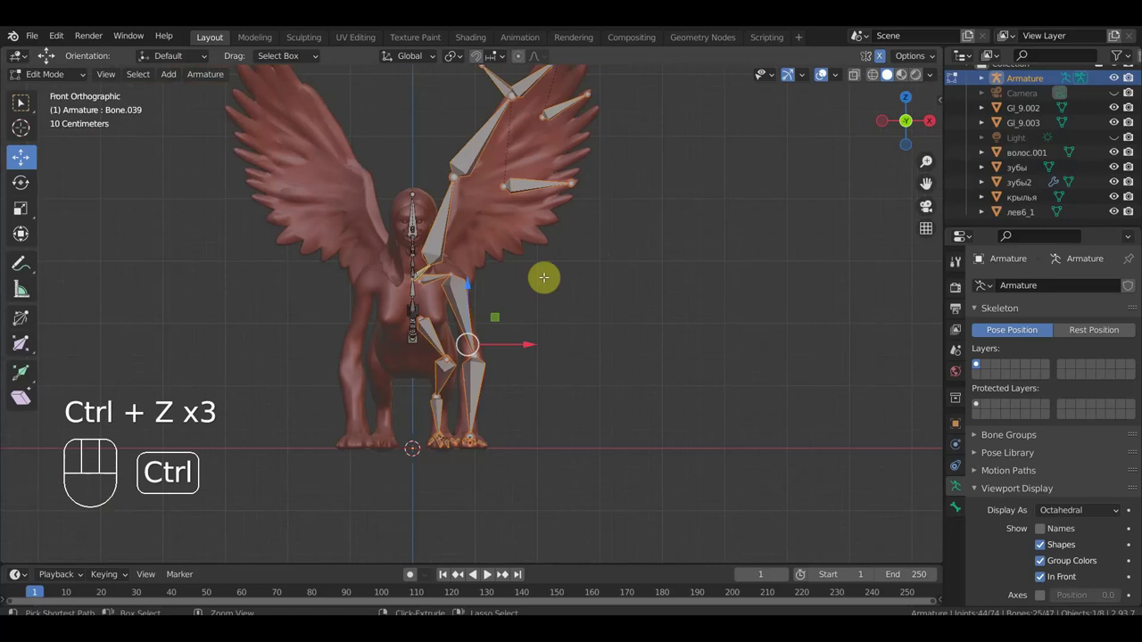
pyautogui.press('ctrl+z')
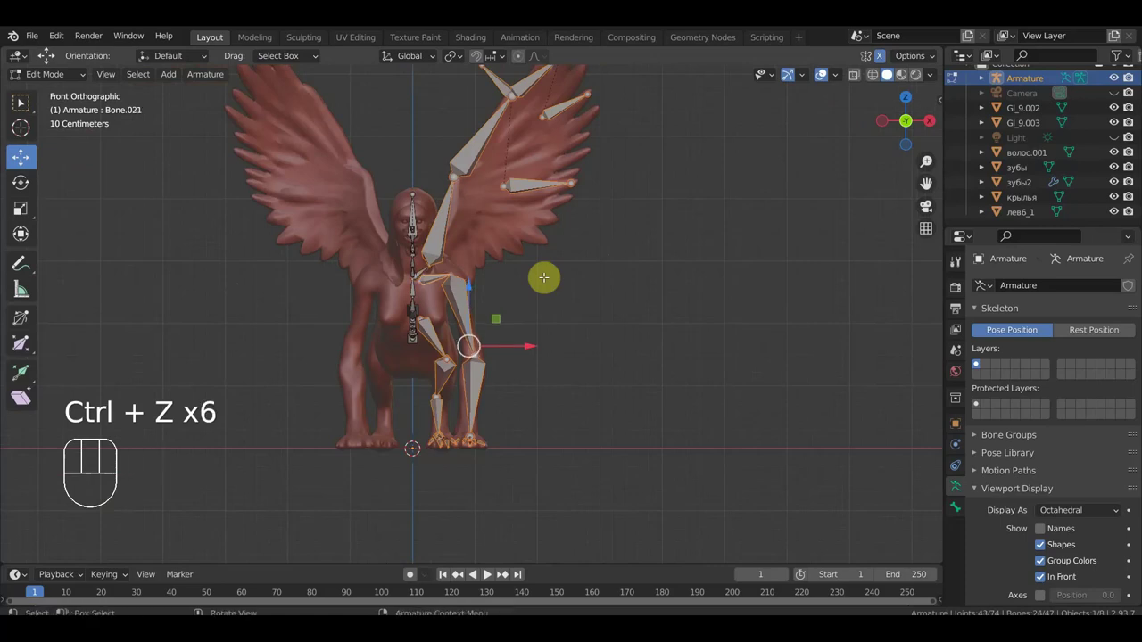
pyautogui.press('ctrl+z')
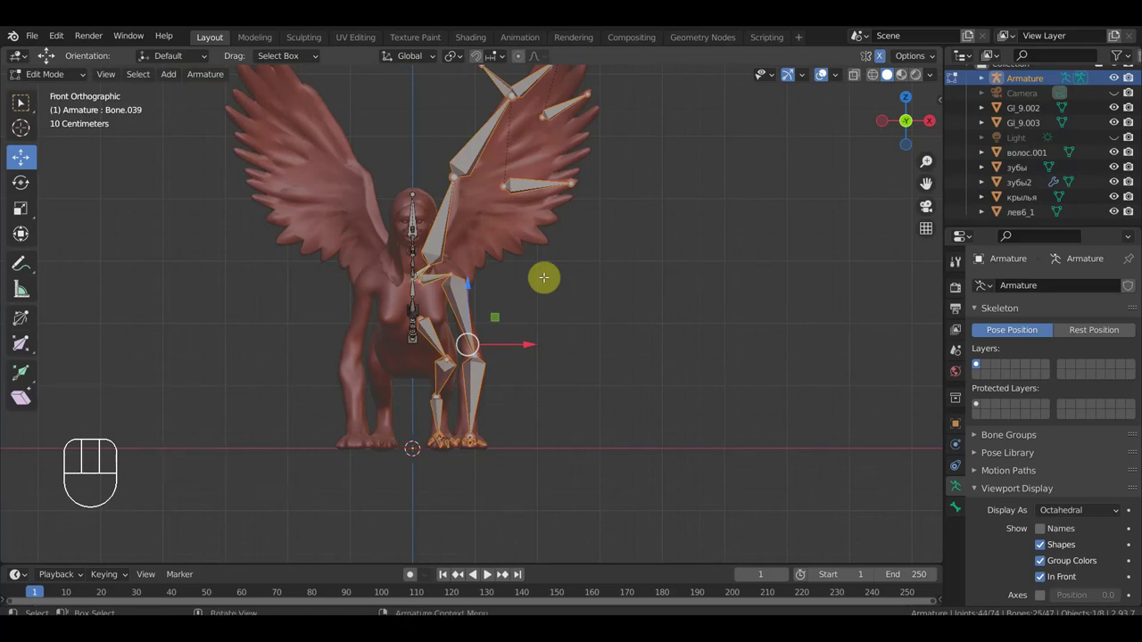
pyautogui.press('ctrl+shift+z')
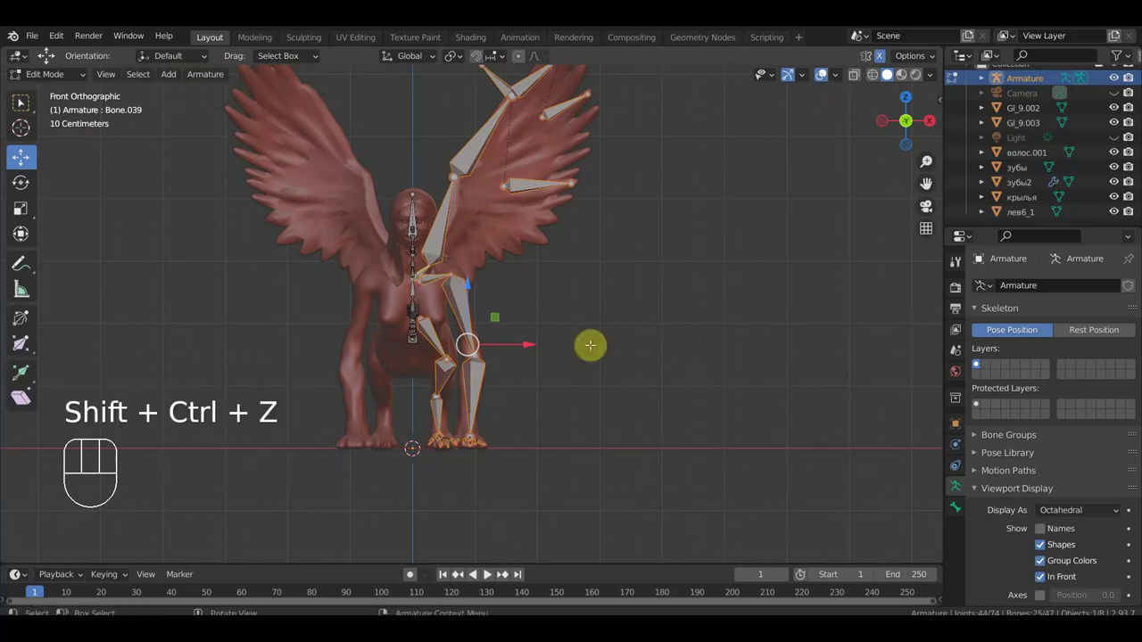
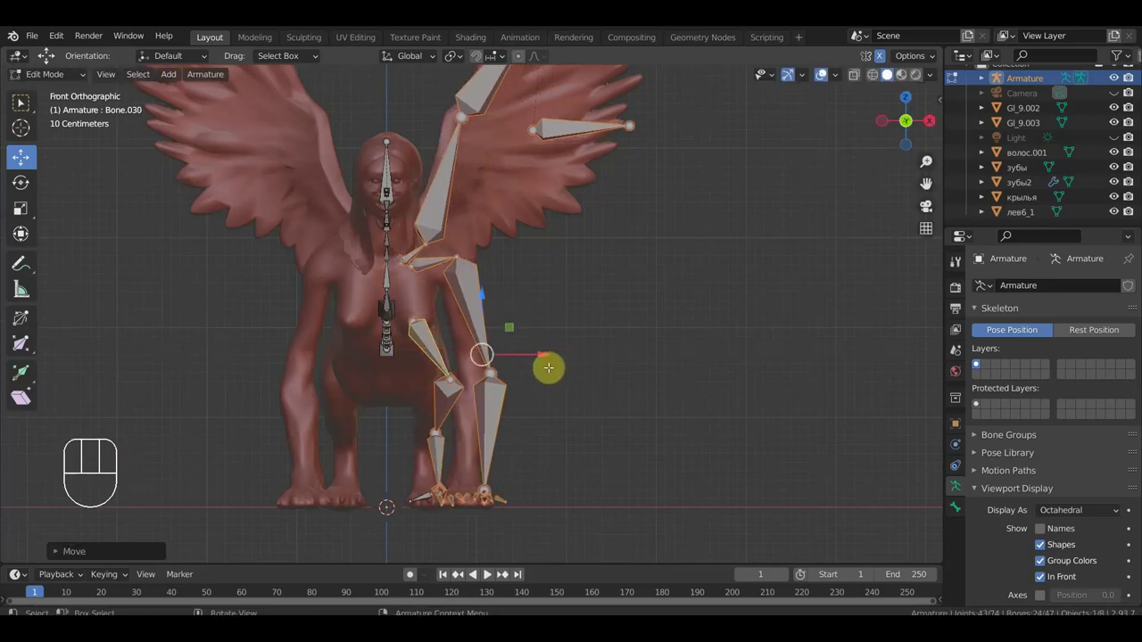
pyautogui.press('ctrl+z')
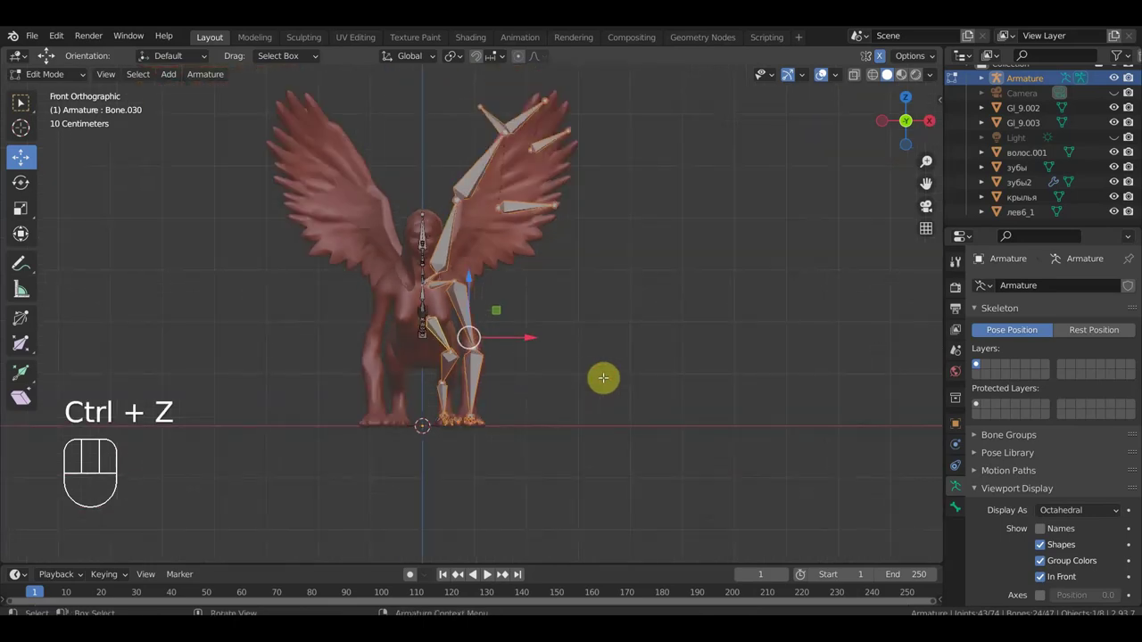
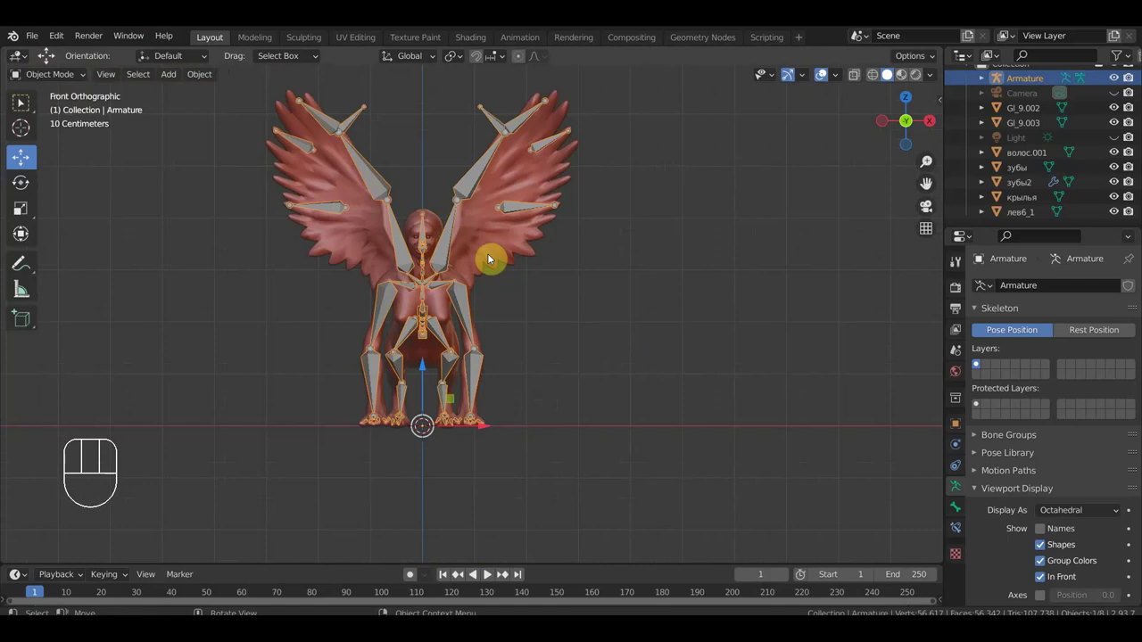
# - Orbit to view the sphinx in perspective
pyautogui.moveTo(453, 316); pyautogui.dragTo(358, 315)
pyautogui.middleClick(423, 325)
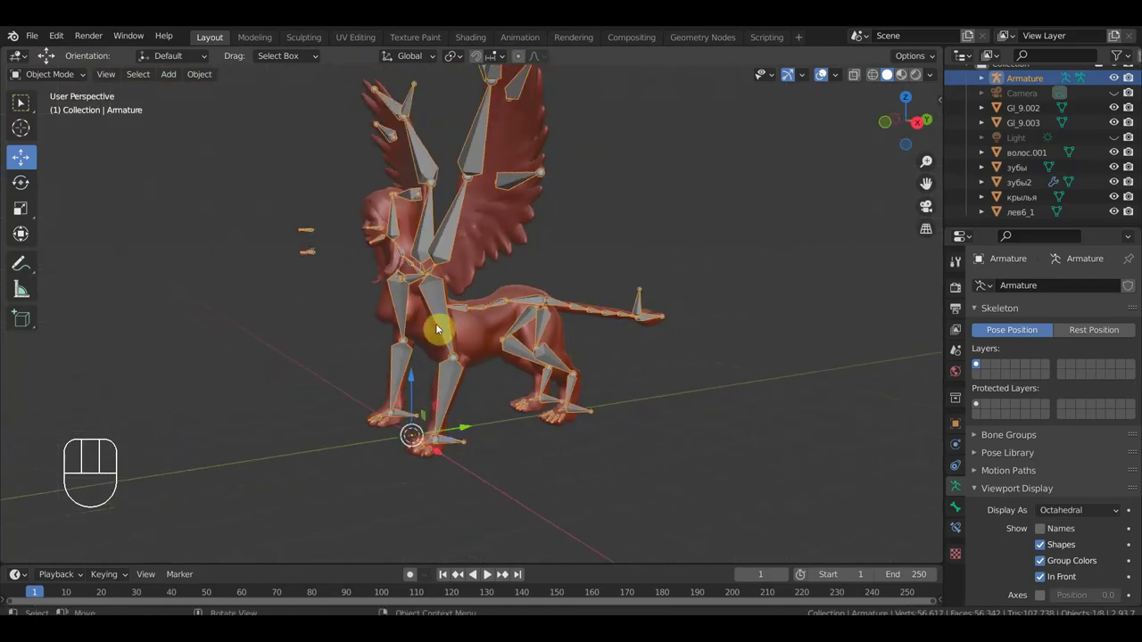
pyautogui.moveTo(486, 327); pyautogui.dragTo(497, 326)
# - Bind the lion body and wings meshes to the armature with automatic weights
pyautogui.click(471, 334)
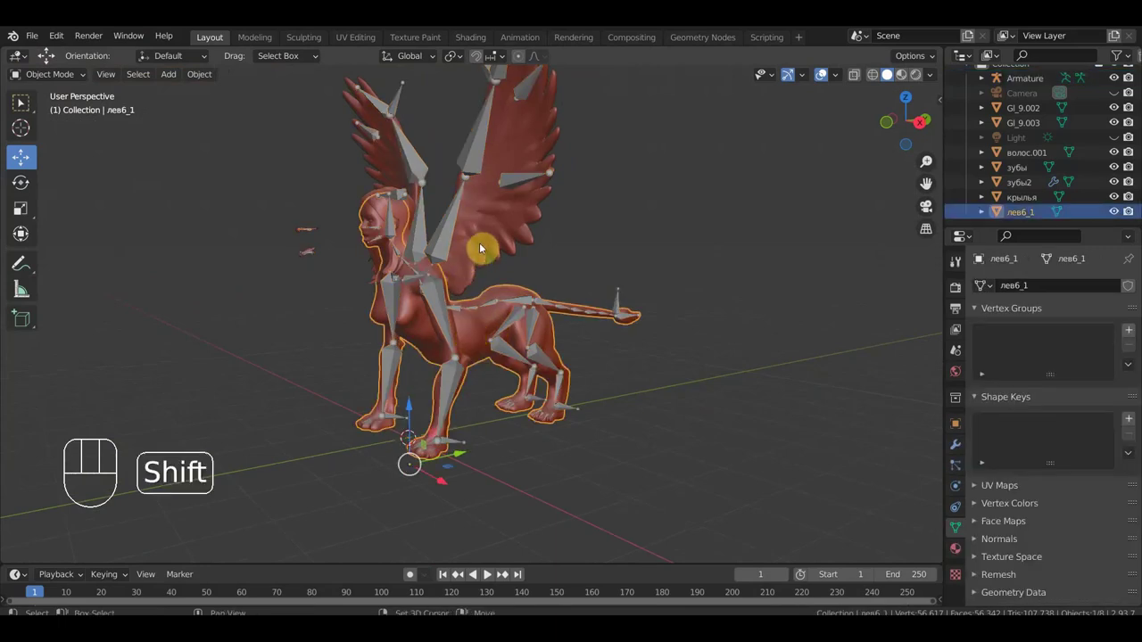
pyautogui.click(494, 235)
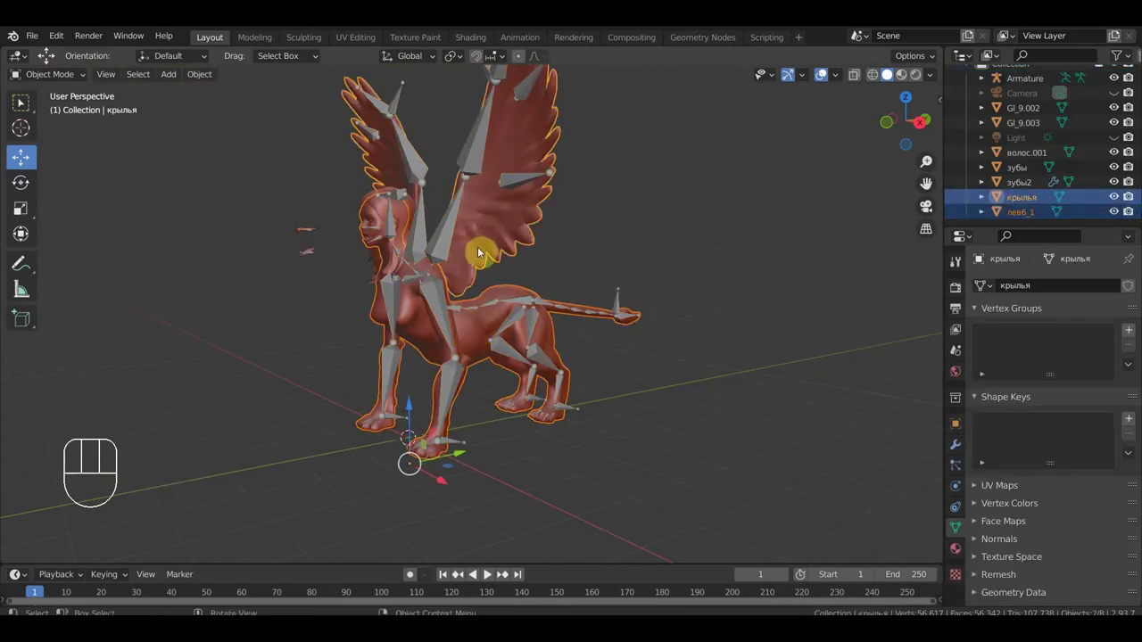
pyautogui.click(448, 234)
pyautogui.press('ctrl+p')
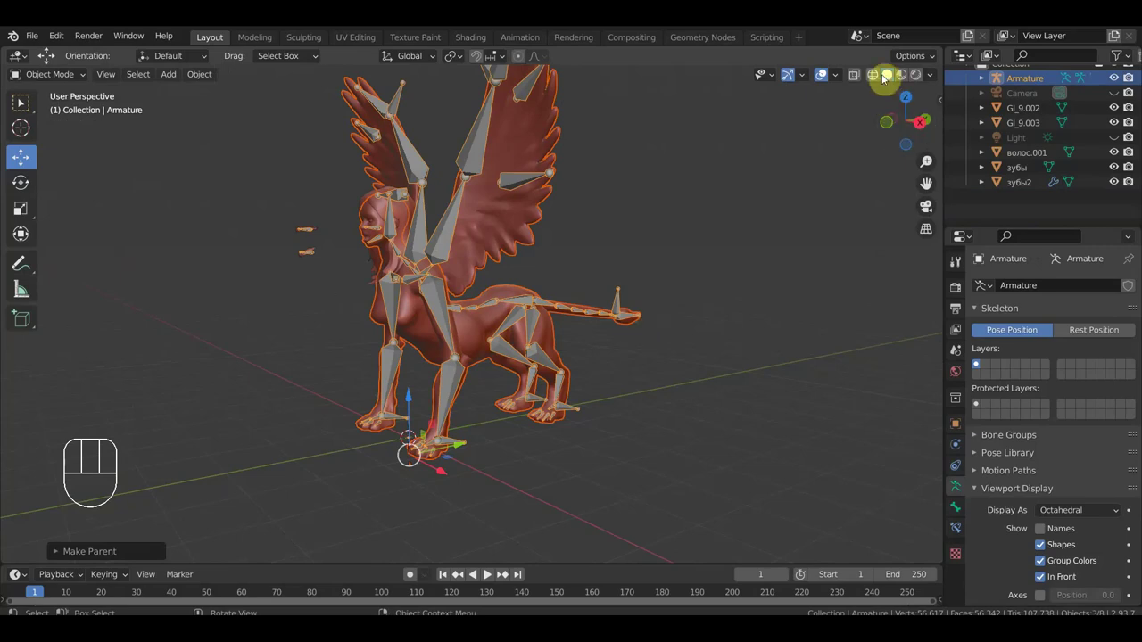
# - Orbit around the rigged sphinx, then zoom on its head and teeth in side view
pyautogui.moveTo(796, 212); pyautogui.dragTo(730, 236)
pyautogui.moveTo(742, 259); pyautogui.dragTo(456, 174)
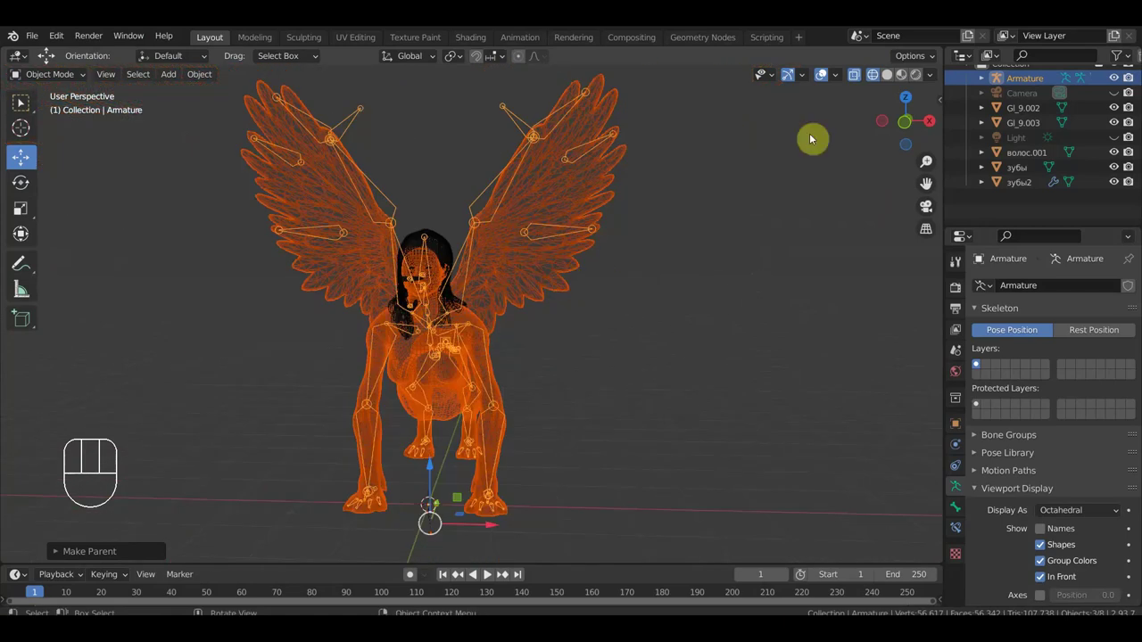
pyautogui.moveTo(459, 357); pyautogui.dragTo(339, 361)
pyautogui.press('KP_3')
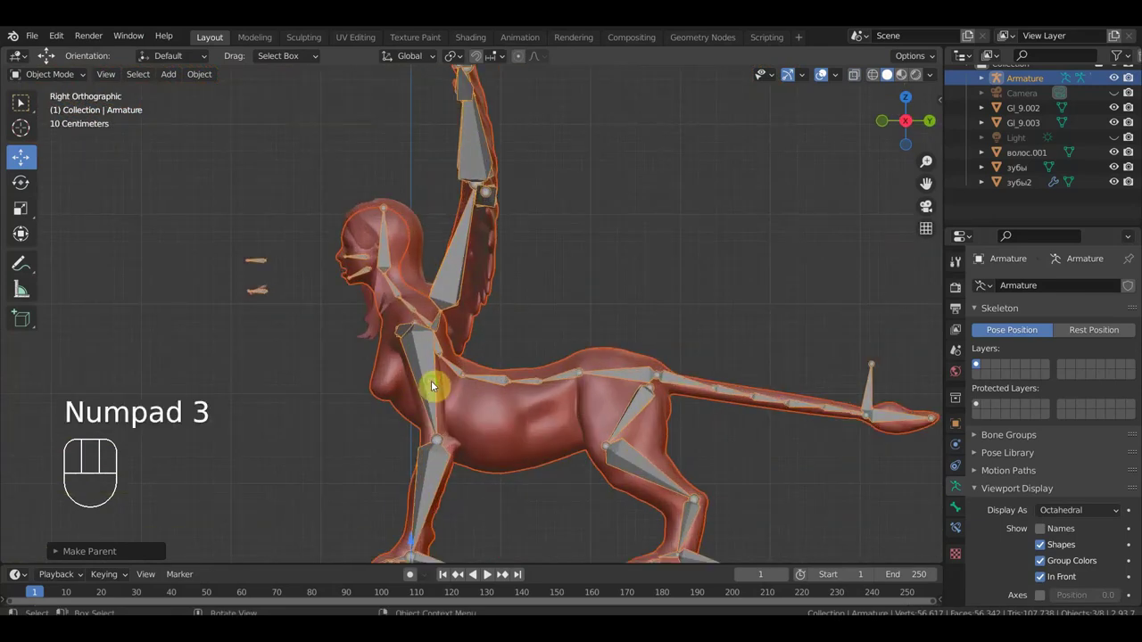
pyautogui.moveTo(449, 361); pyautogui.dragTo(465, 318)
pyautogui.moveTo(510, 326); pyautogui.dragTo(597, 411)
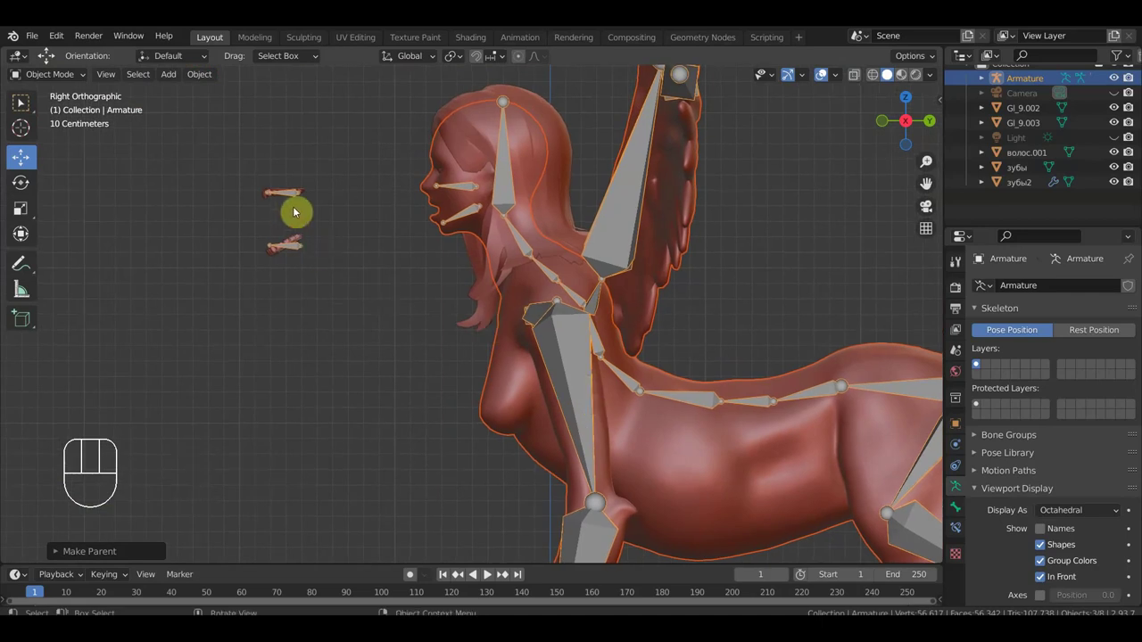
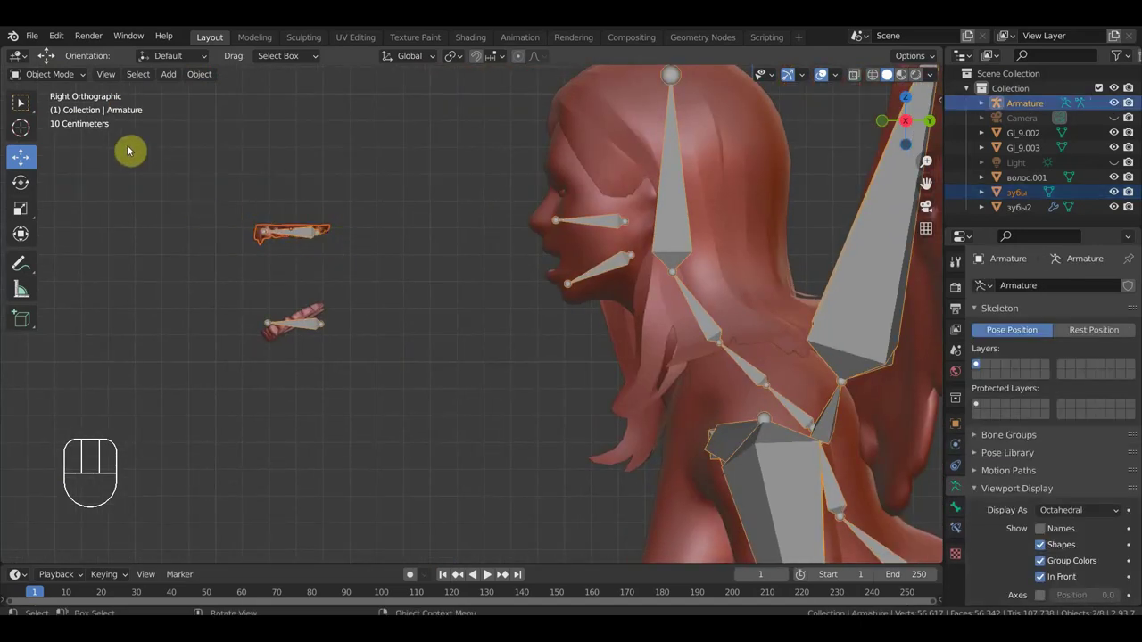
# - Parent the upper teeth to the jaw bone of the armature
pyautogui.click(62, 73)
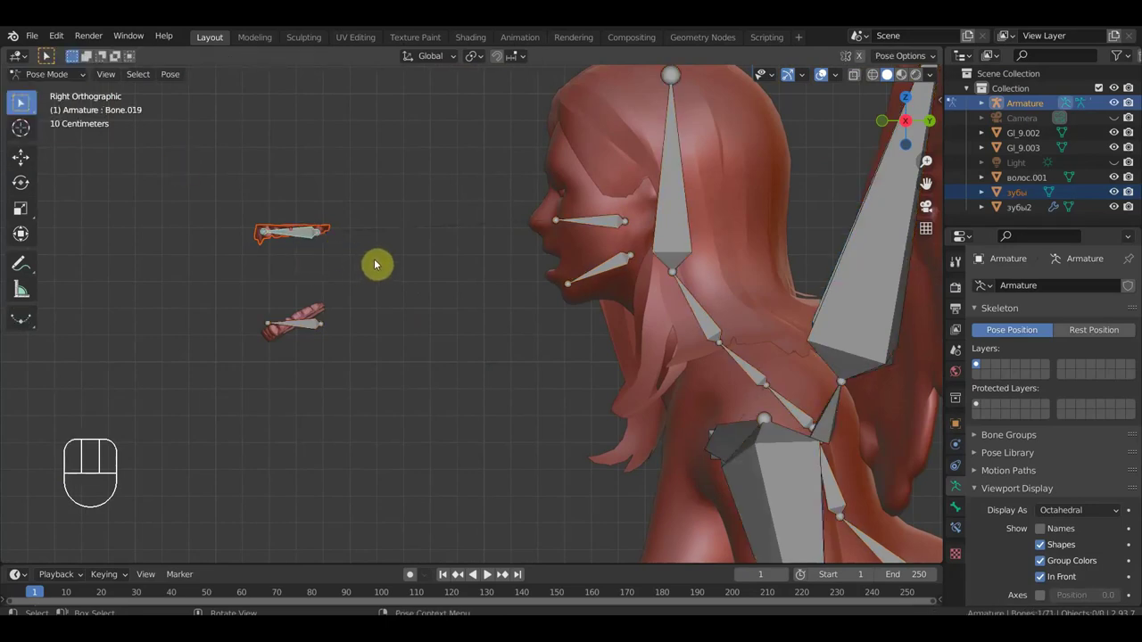
pyautogui.press('ctrl+p')
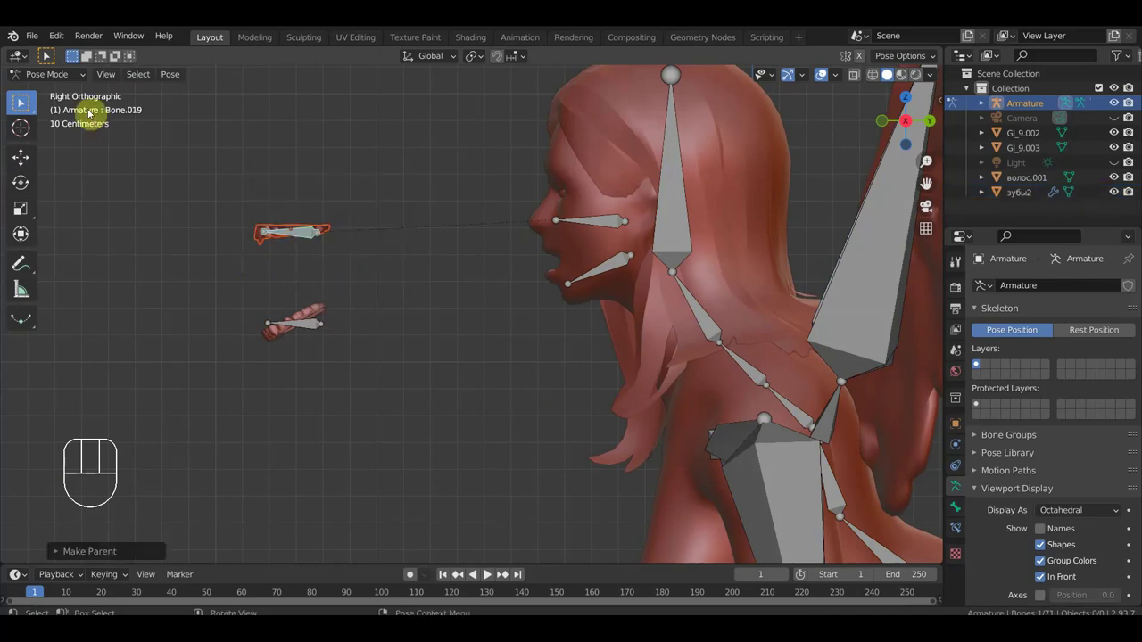
pyautogui.moveTo(61, 73); pyautogui.dragTo(282, 298)
# - Select the lower teeth mesh with the armature to attach it to its bone
pyautogui.click(317, 307)
pyautogui.click(319, 327)
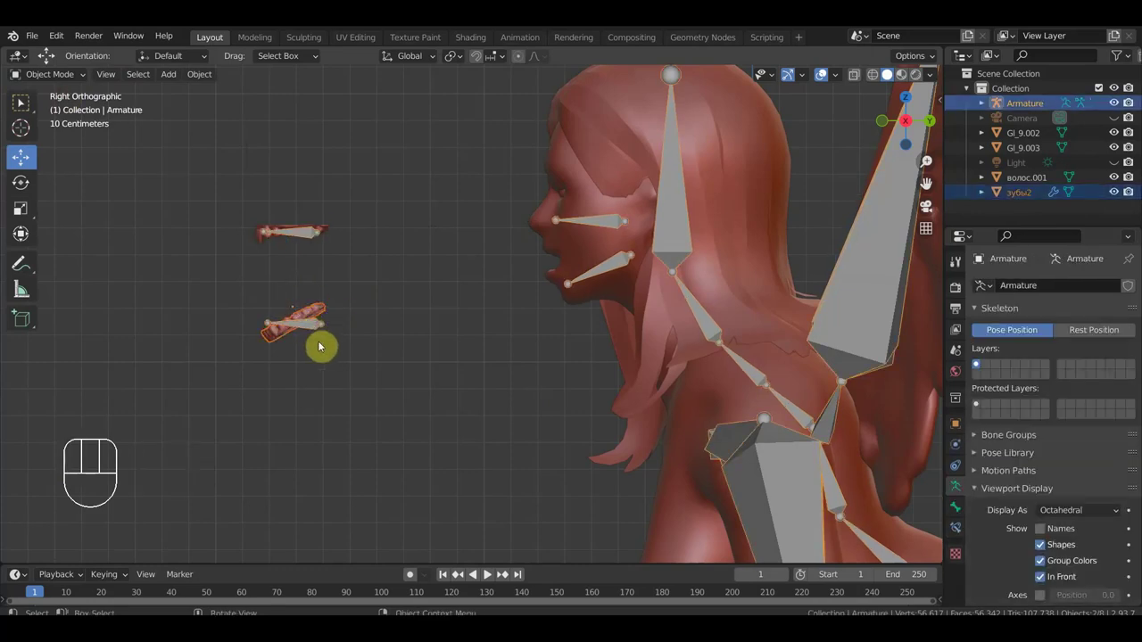
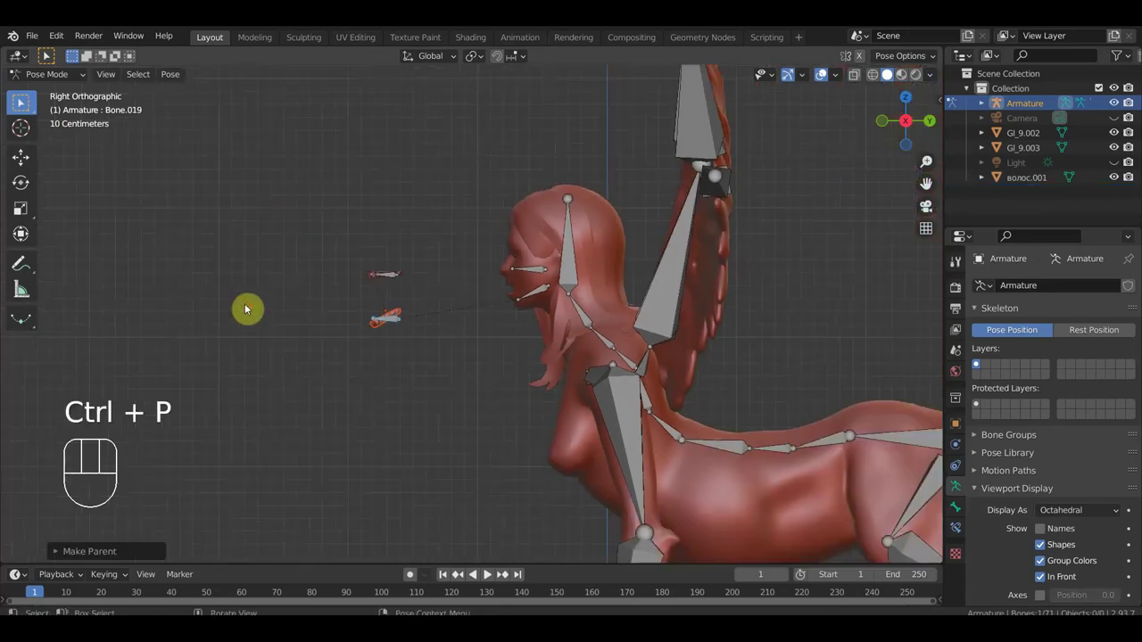
pyautogui.moveTo(239, 307); pyautogui.dragTo(192, 291)
pyautogui.moveTo(59, 72); pyautogui.dragTo(73, 94)
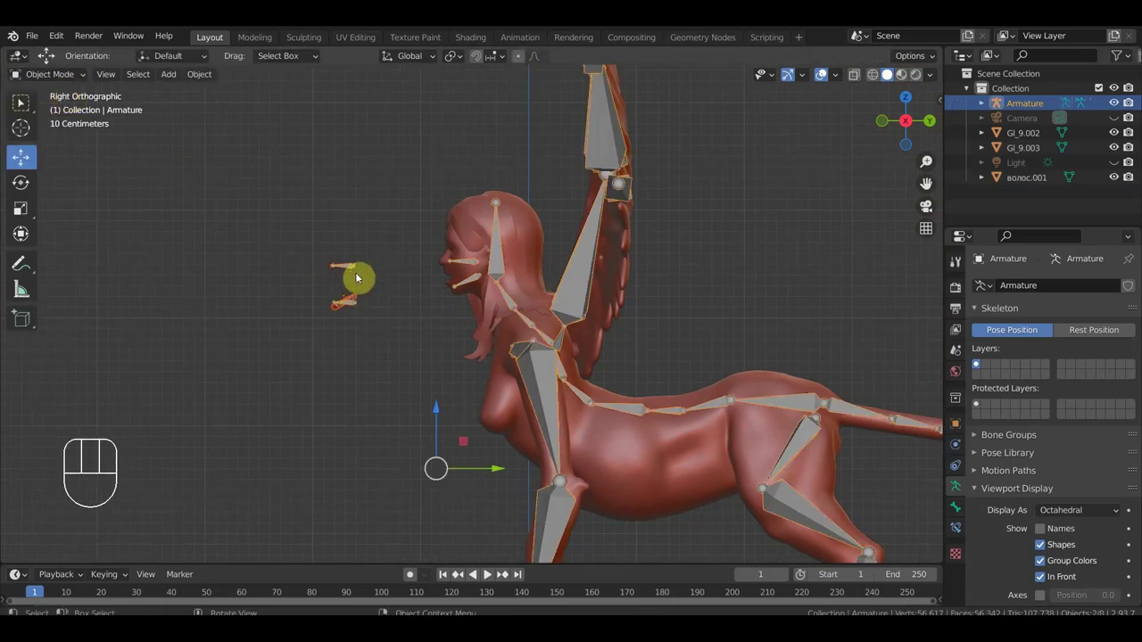
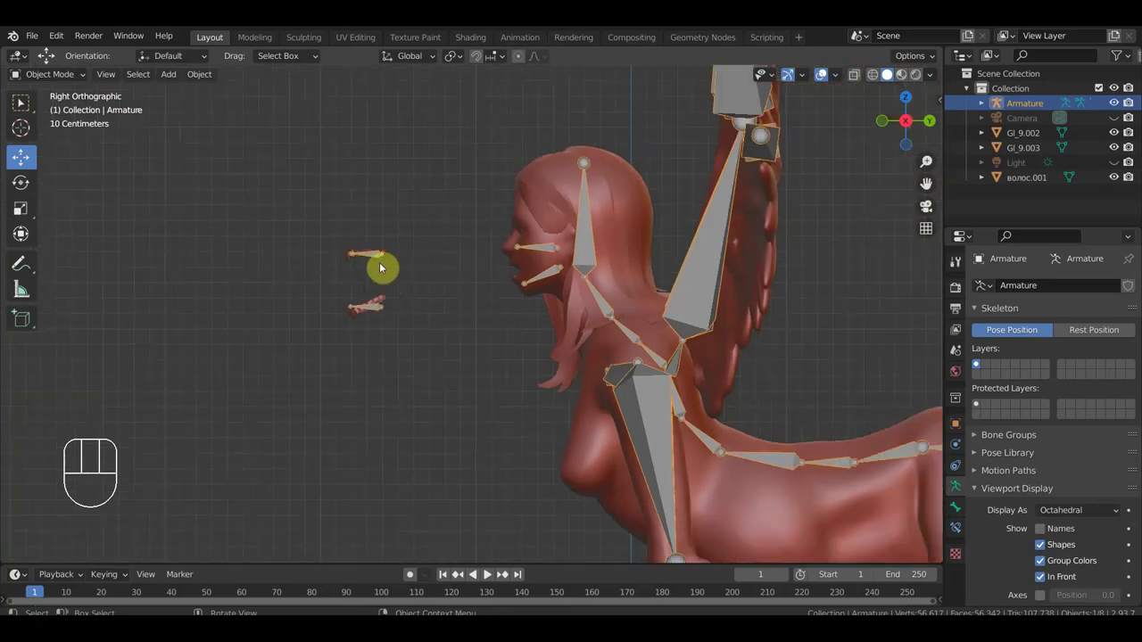
pyautogui.click(382, 259)
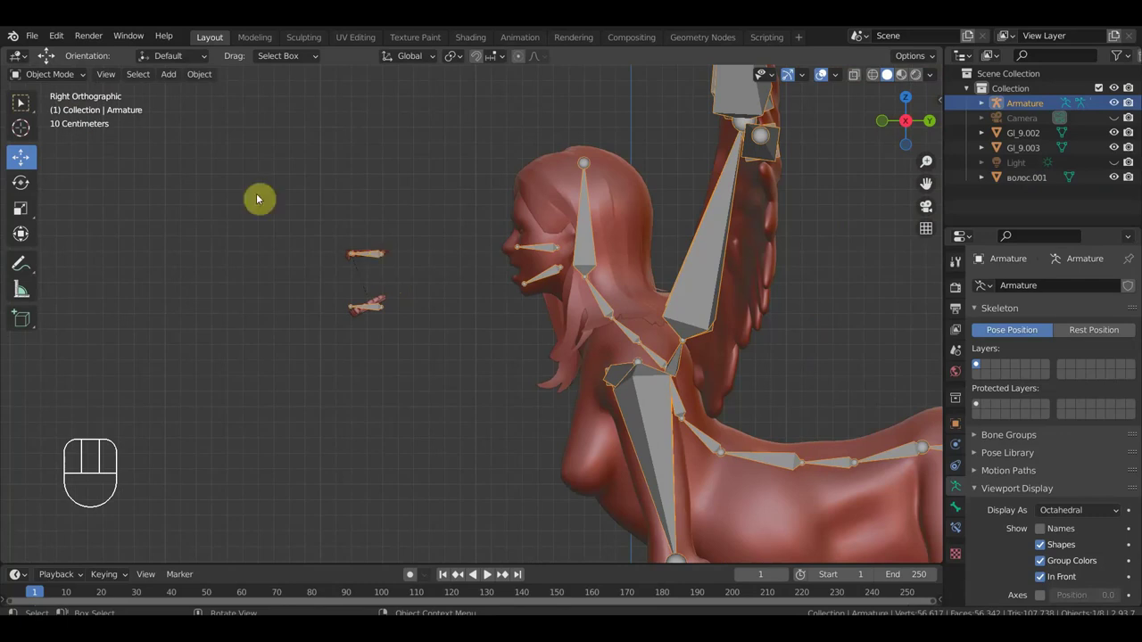
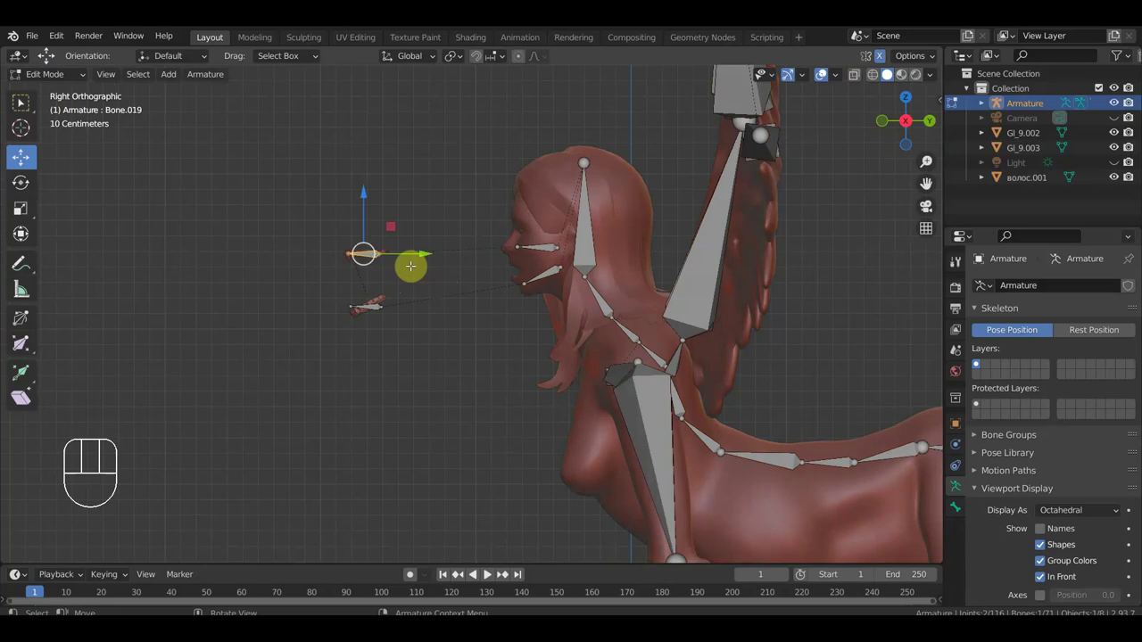
# - Return to Object Mode and undo the last few teeth edits
pyautogui.press('Delete')
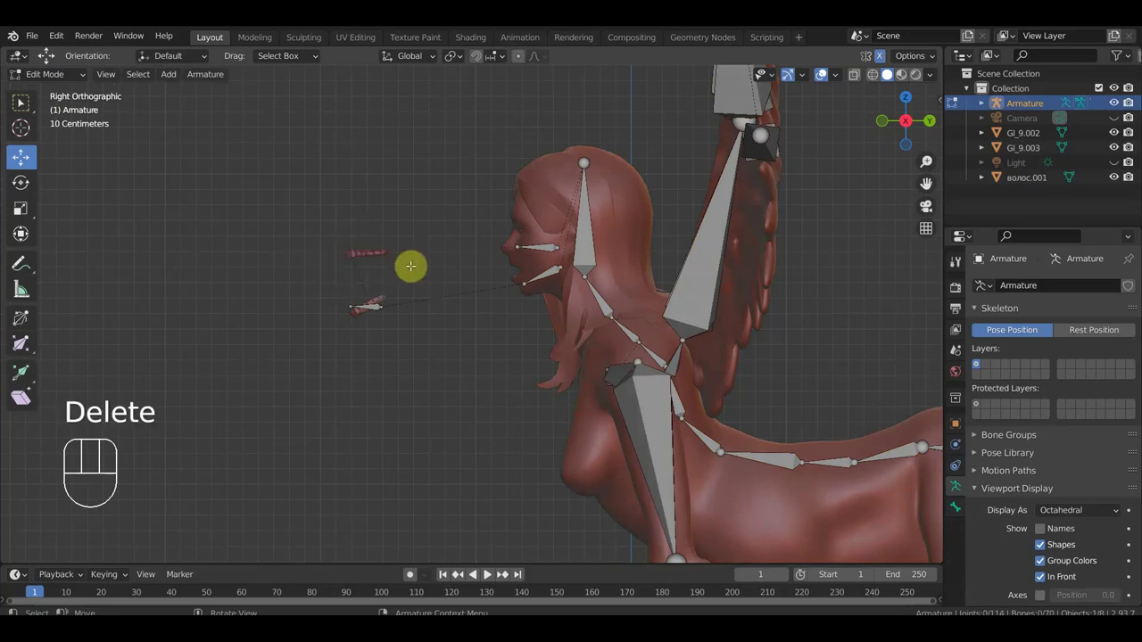
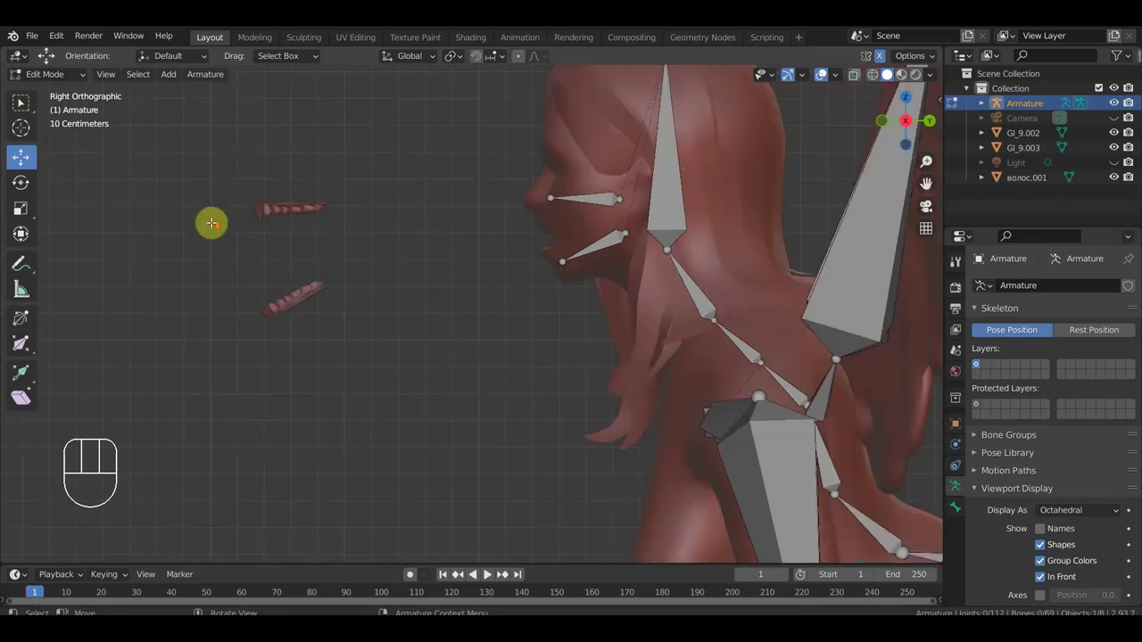
pyautogui.click(57, 76)
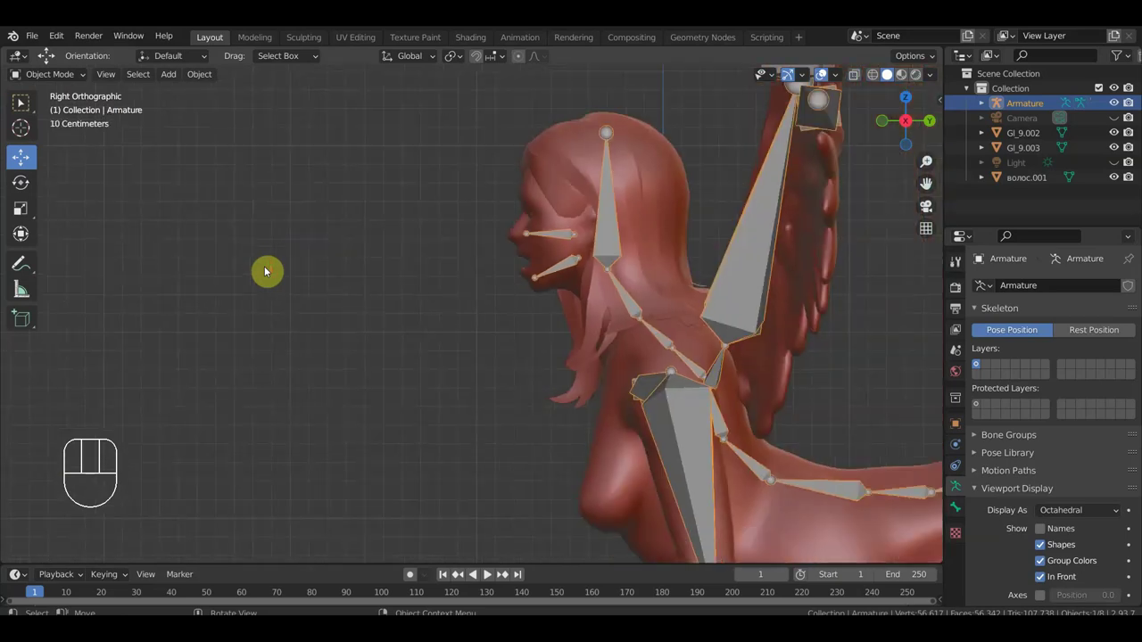
pyautogui.press('ctrl+z')
pyautogui.press('ctrl+z')
pyautogui.press('ctrl+z')
pyautogui.press('ctrl+z')
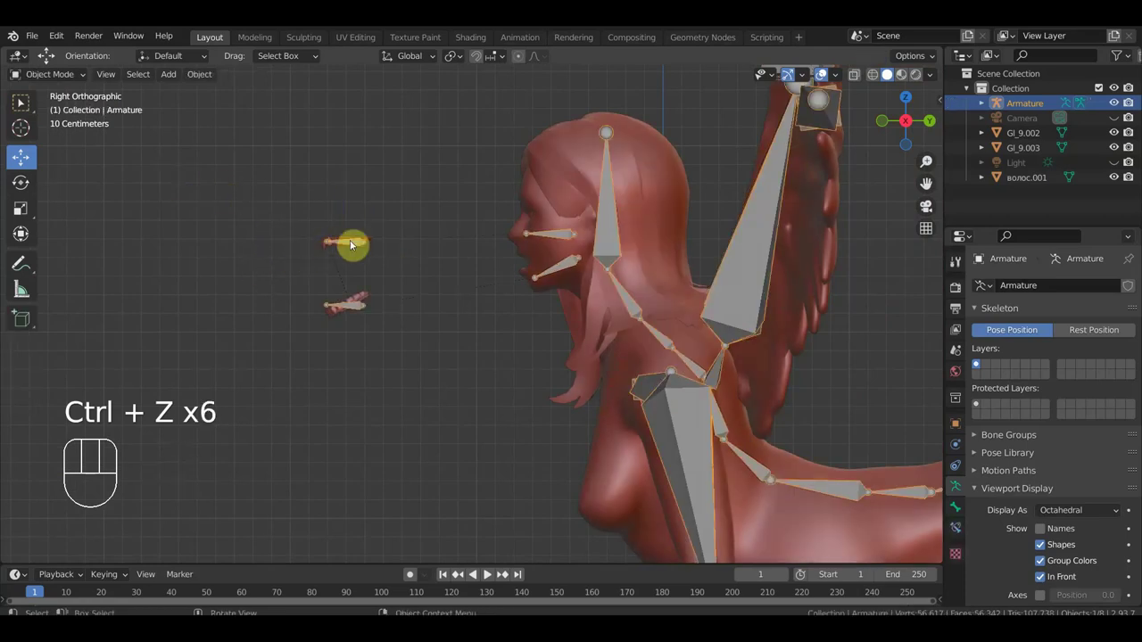
# - Clear the parent of the upper and lower teeth objects, keeping their transformation
pyautogui.click(369, 237)
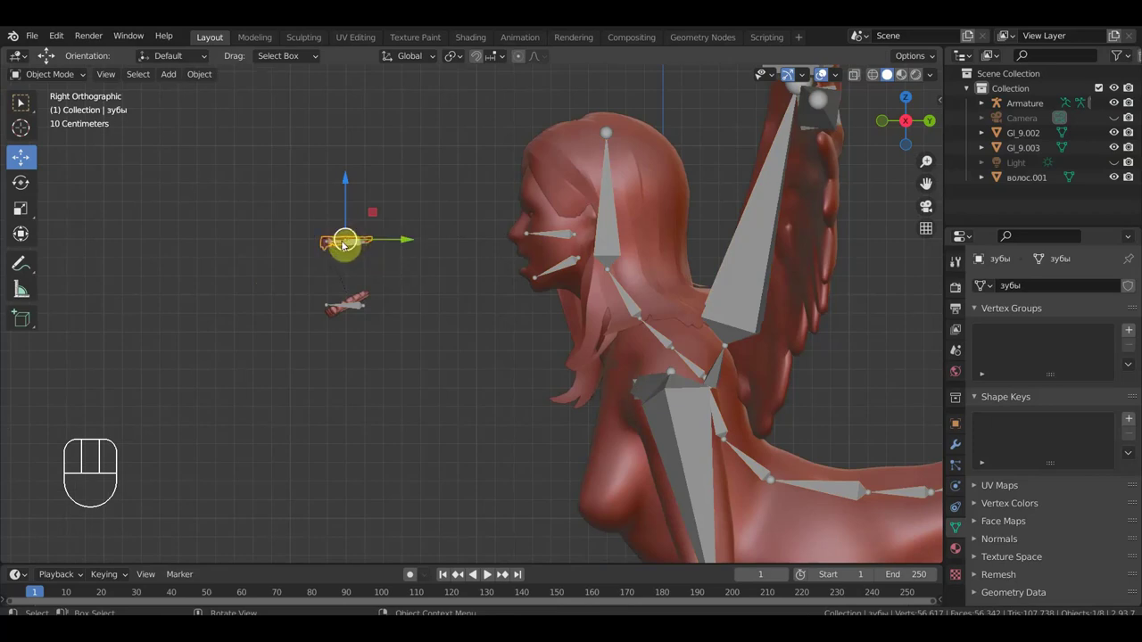
pyautogui.press('alt+p')
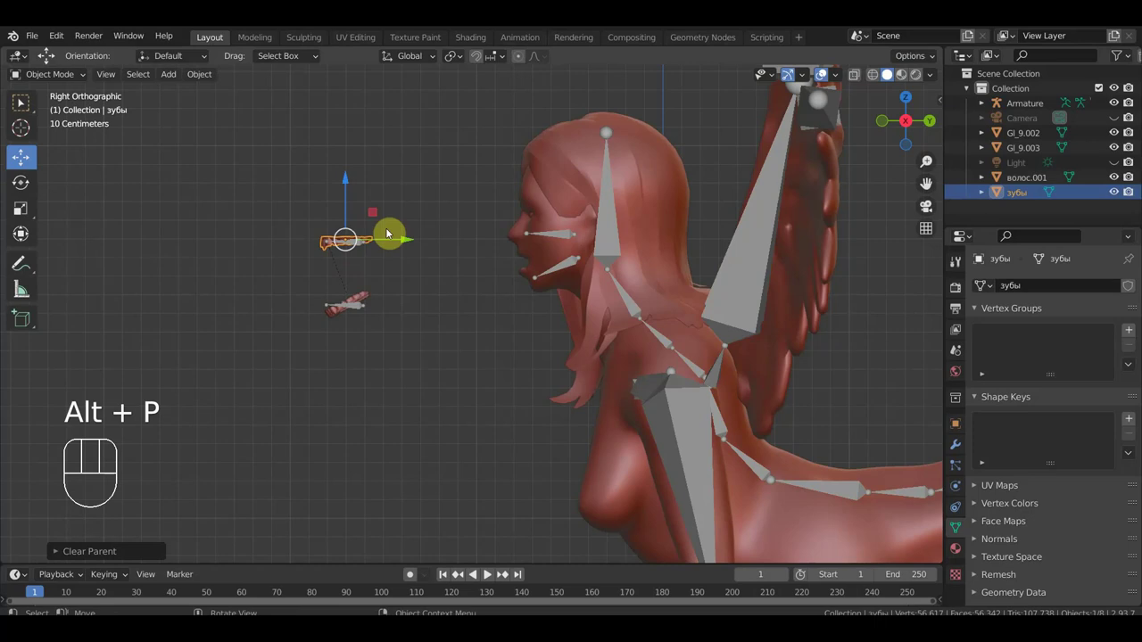
pyautogui.press('alt+p')
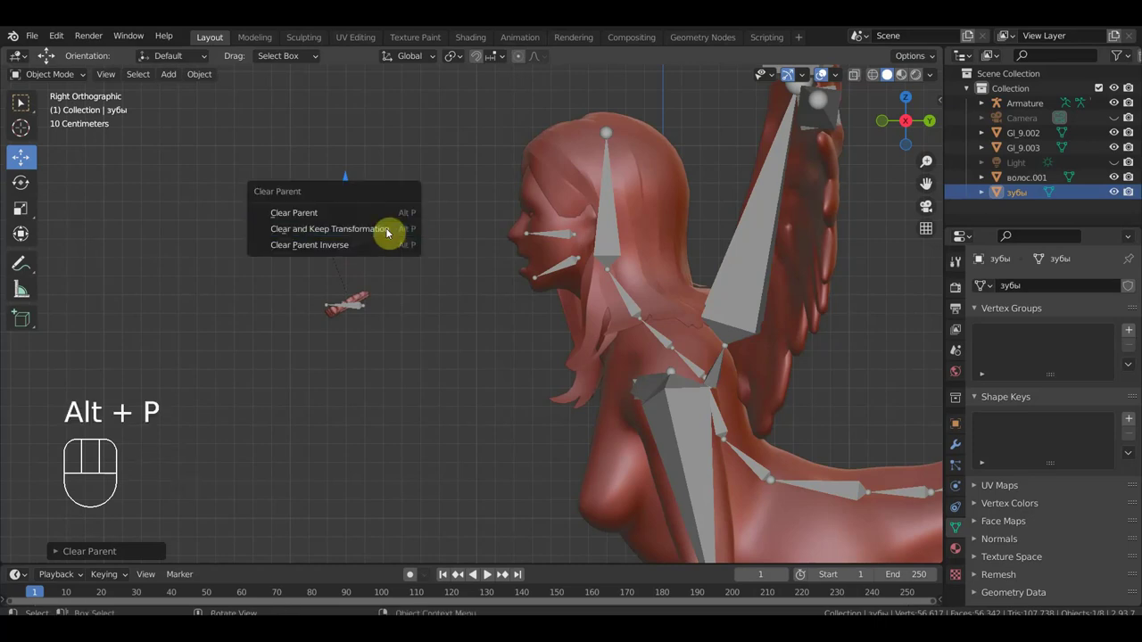
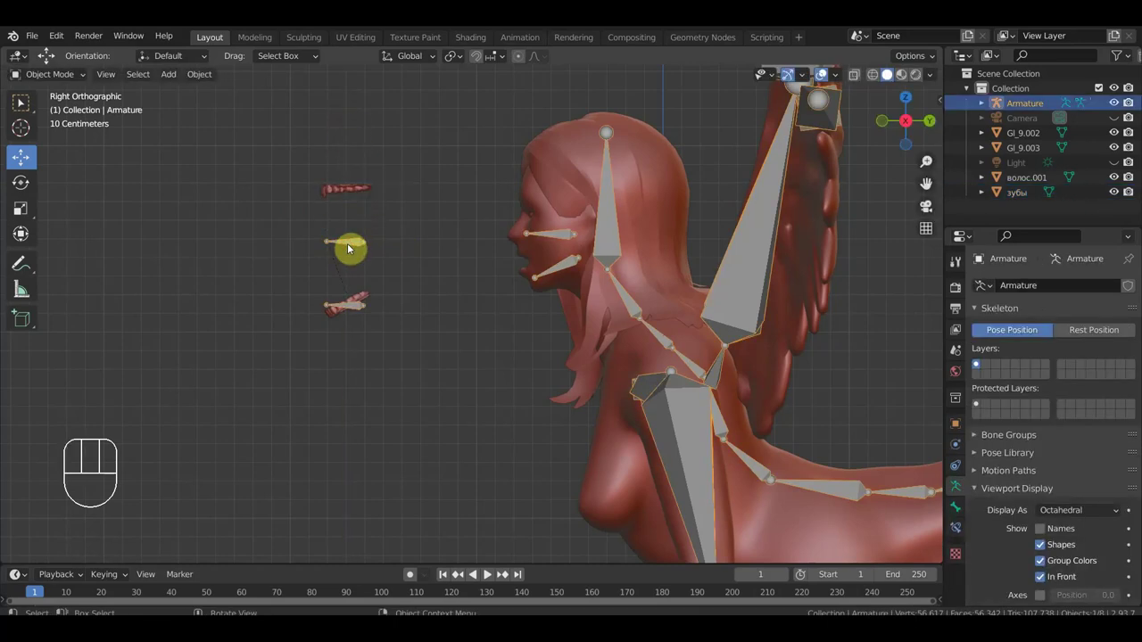
pyautogui.click(365, 299)
pyautogui.press('alt+p')
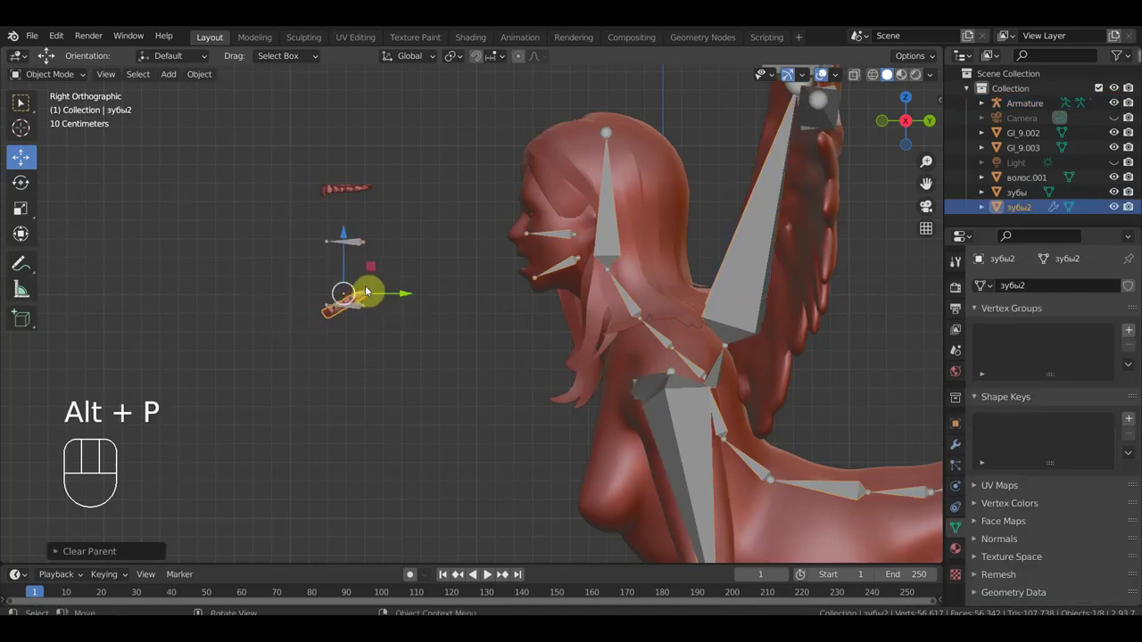
pyautogui.press('alt+p')
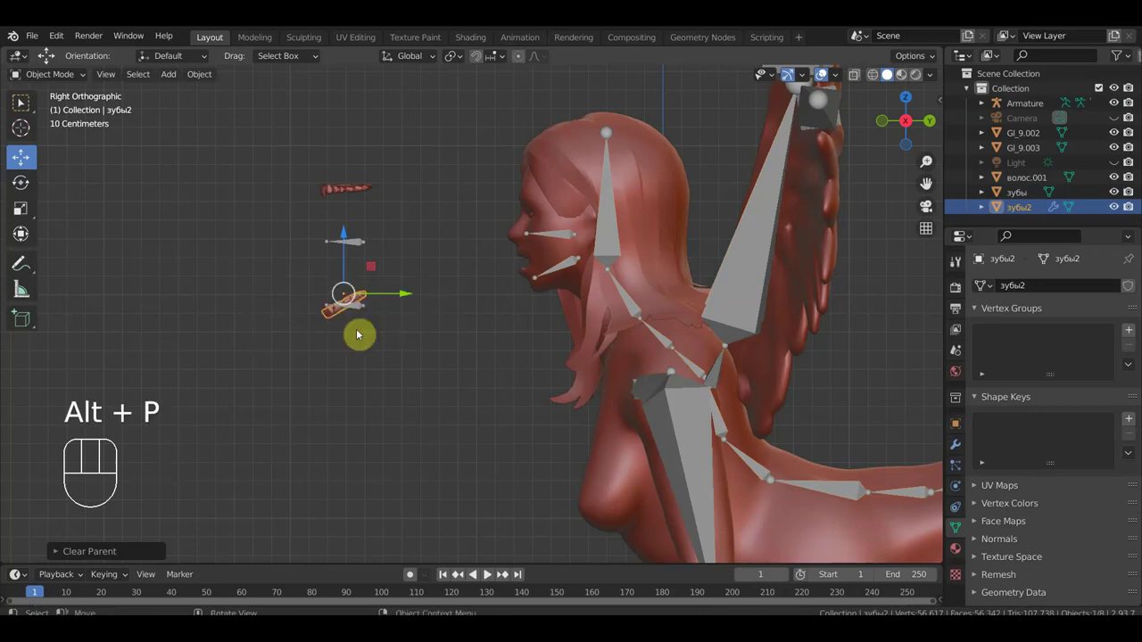
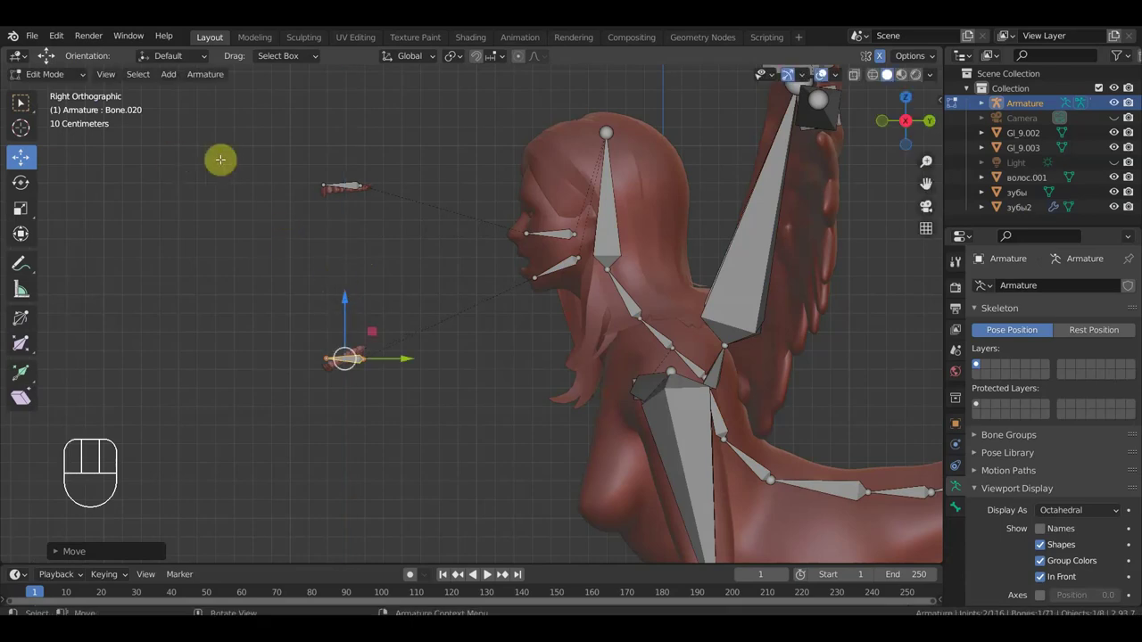
# - Parent the upper teeth object to the upper teeth bone of the armature in Pose Mode
pyautogui.click(53, 77)
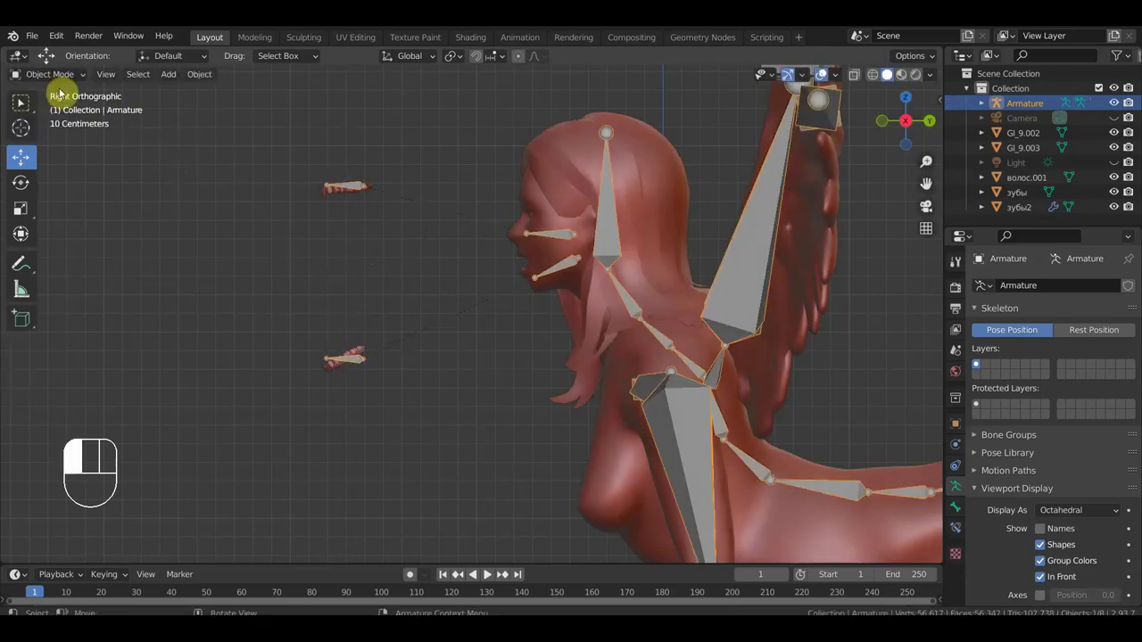
pyautogui.moveTo(401, 289); pyautogui.dragTo(362, 291)
pyautogui.click(304, 218)
pyautogui.click(329, 210)
pyautogui.moveTo(61, 75); pyautogui.dragTo(326, 232)
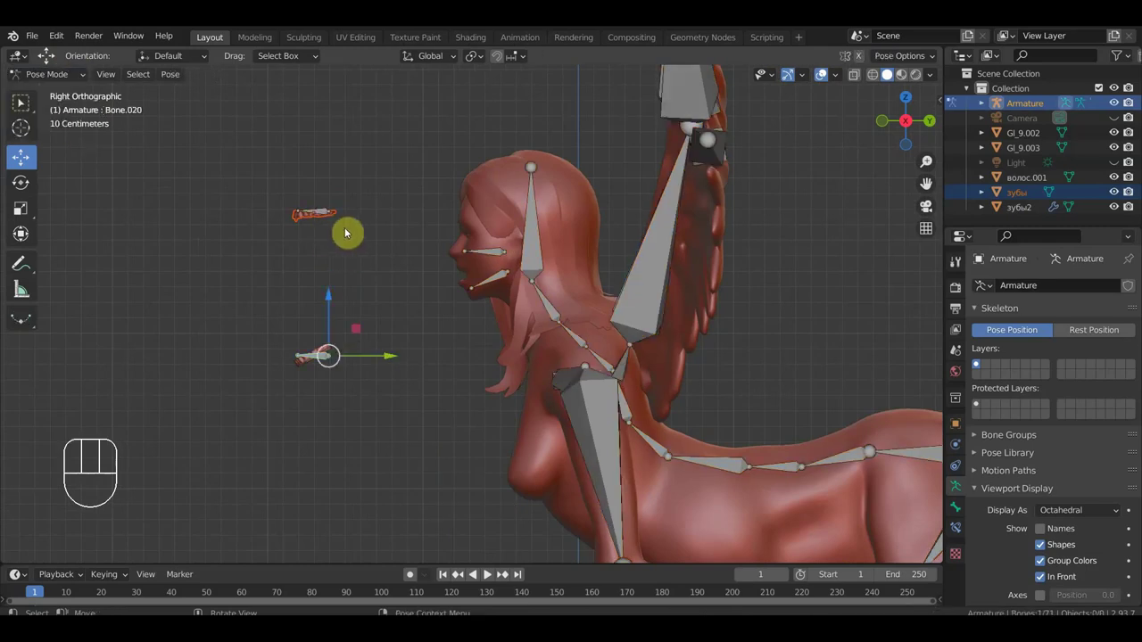
pyautogui.moveTo(328, 212); pyautogui.dragTo(370, 236)
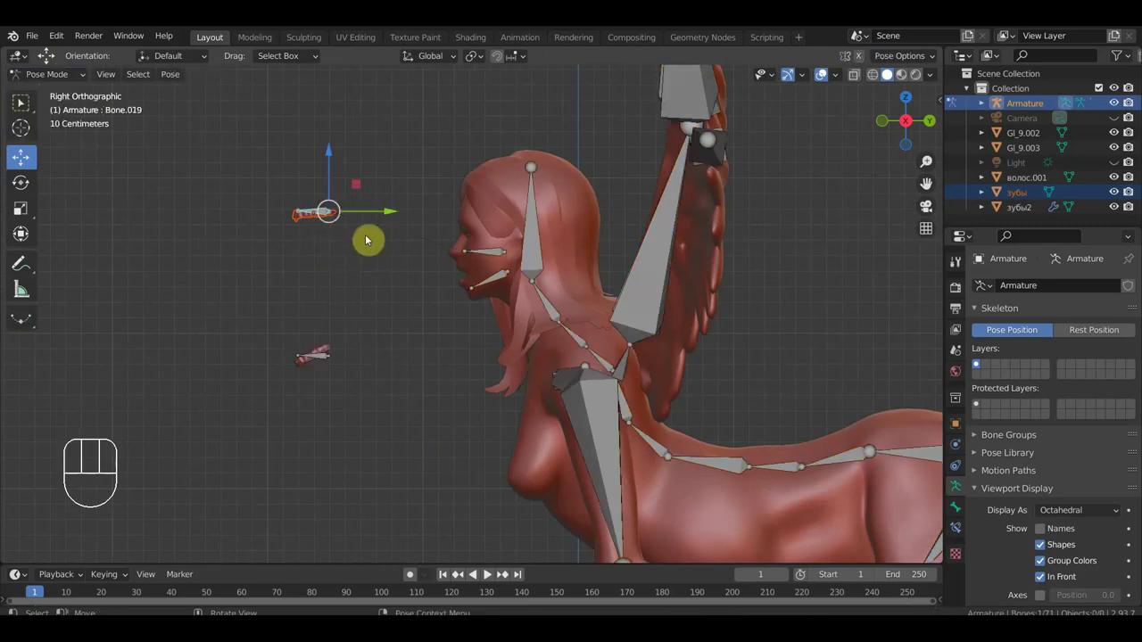
pyautogui.press('ctrl+p')
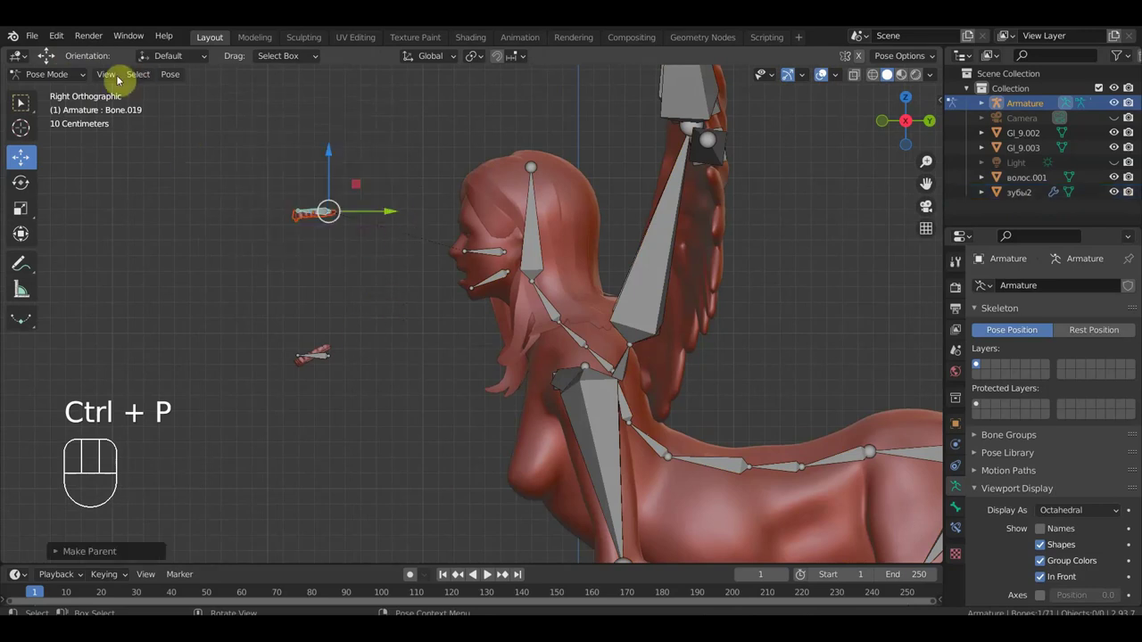
# - Parent the lower teeth object to its jaw bone the same way
pyautogui.moveTo(65, 76); pyautogui.dragTo(223, 230)
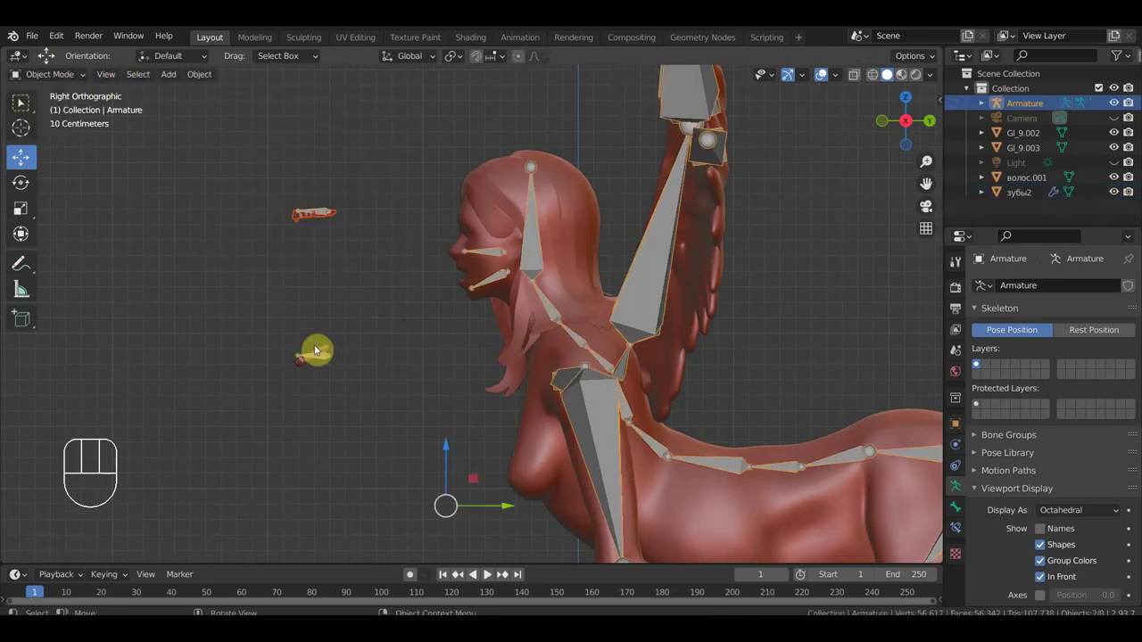
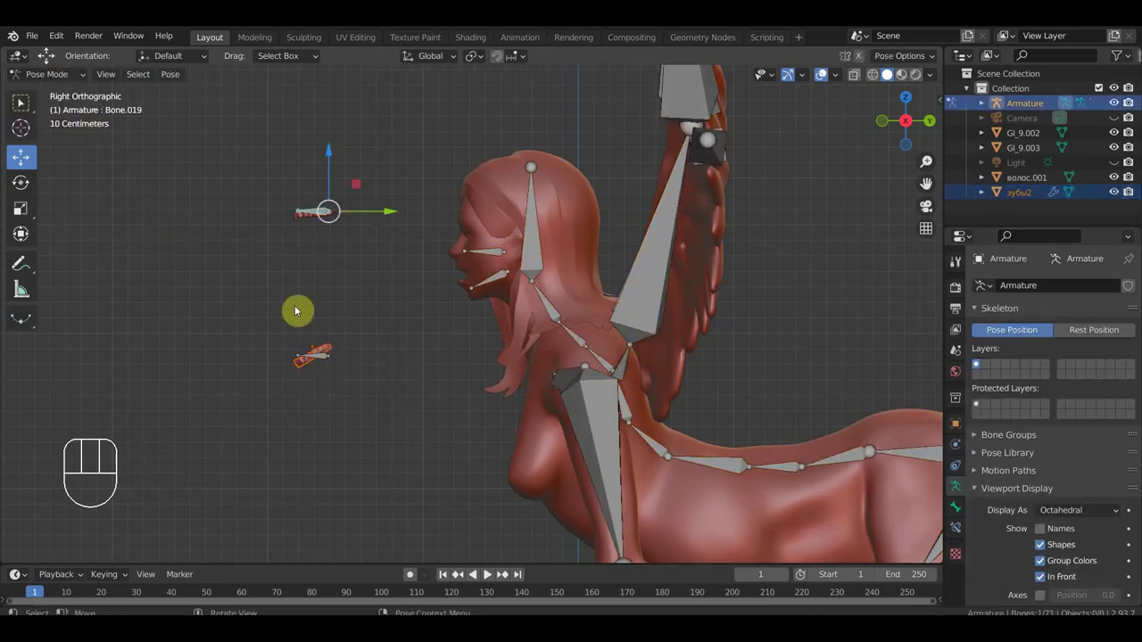
pyautogui.moveTo(375, 388); pyautogui.dragTo(238, 330)
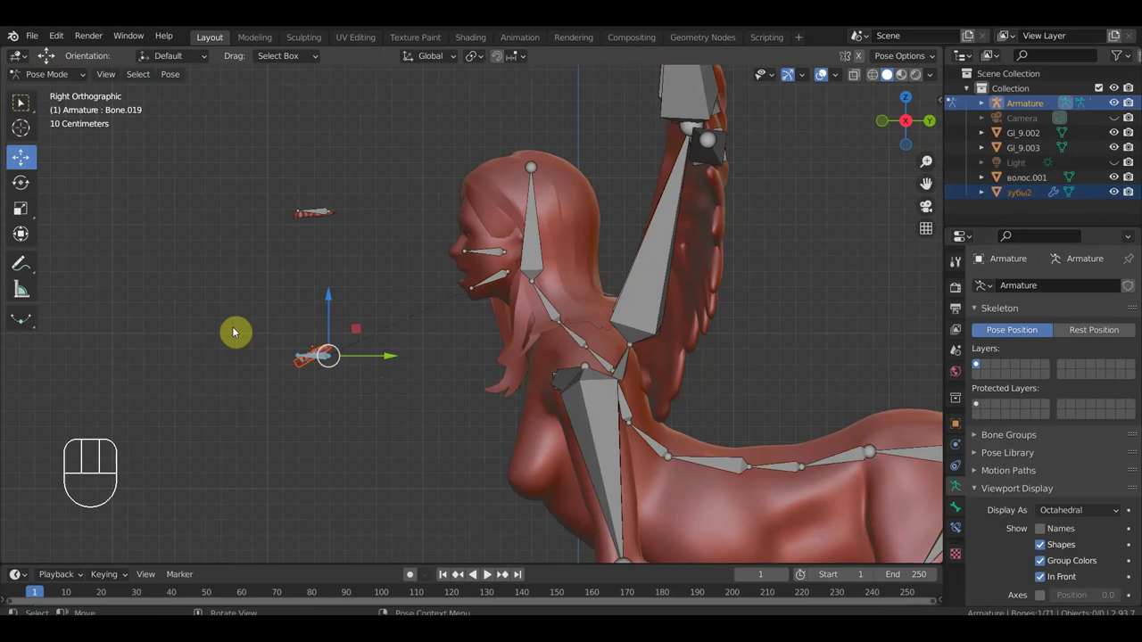
pyautogui.press('ctrl+p')
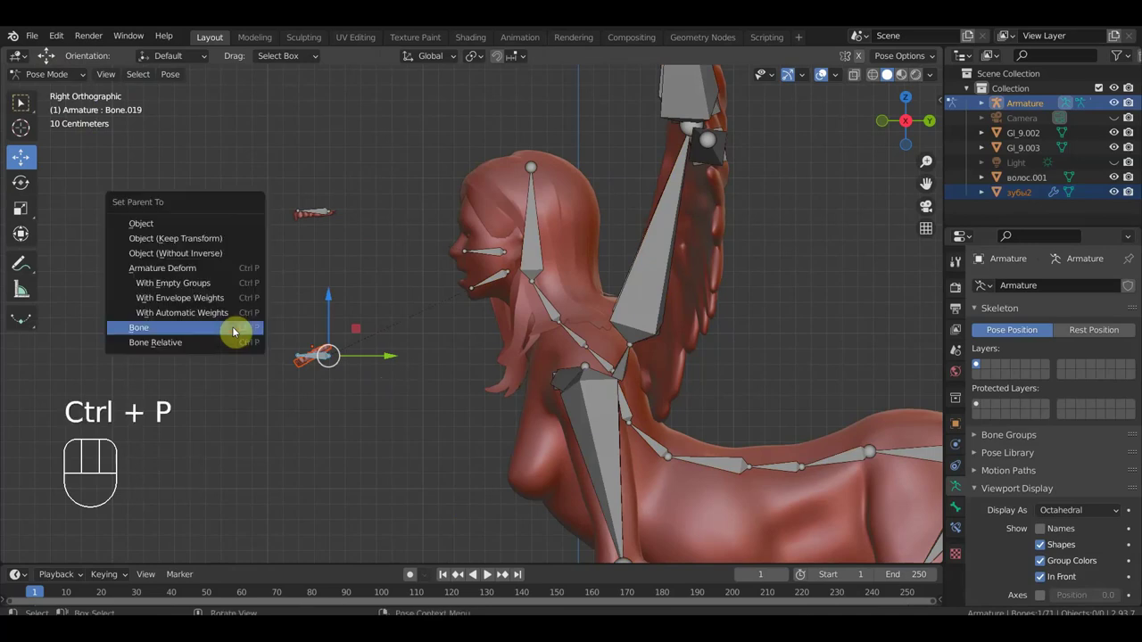
pyautogui.moveTo(335, 323); pyautogui.dragTo(357, 319)
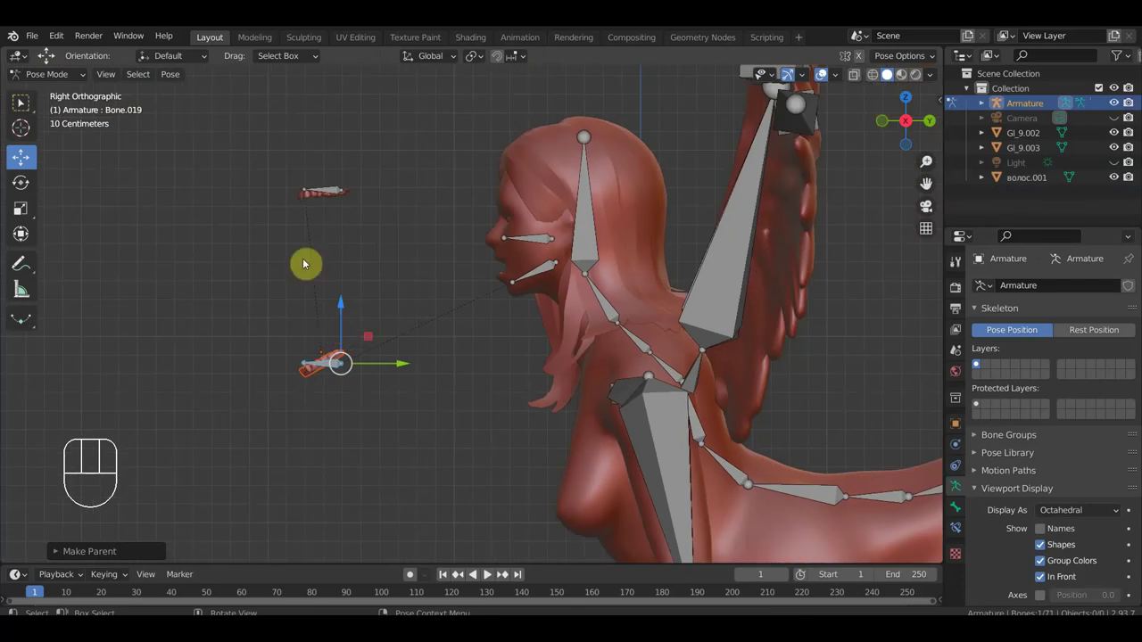
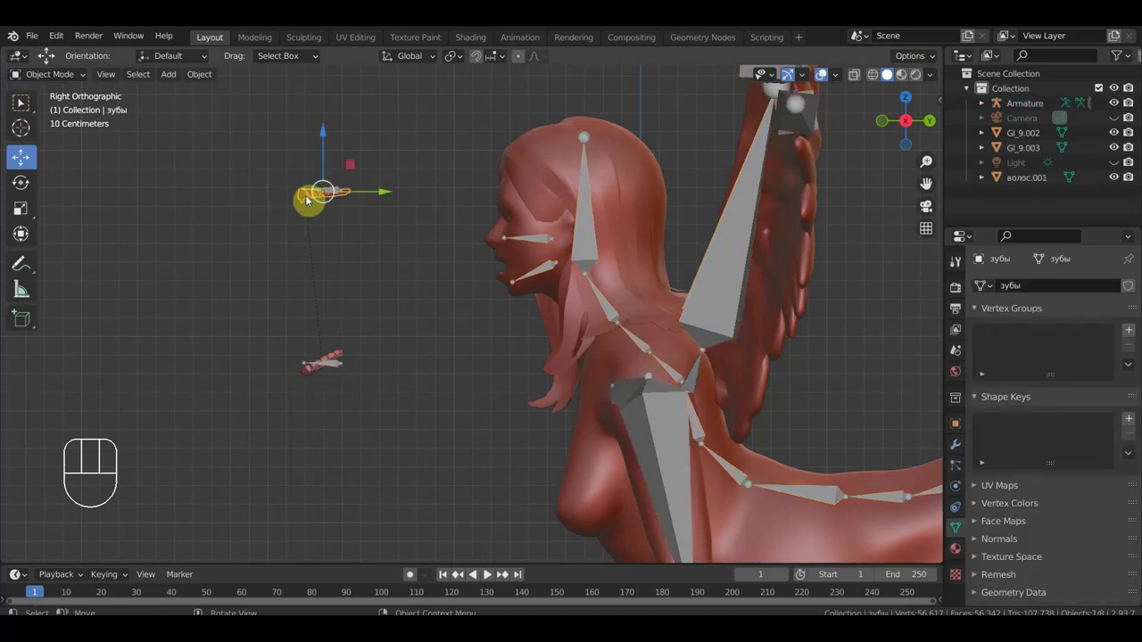
# - Clear the parent of both teeth objects while keeping their transformation
pyautogui.press('alt+p')
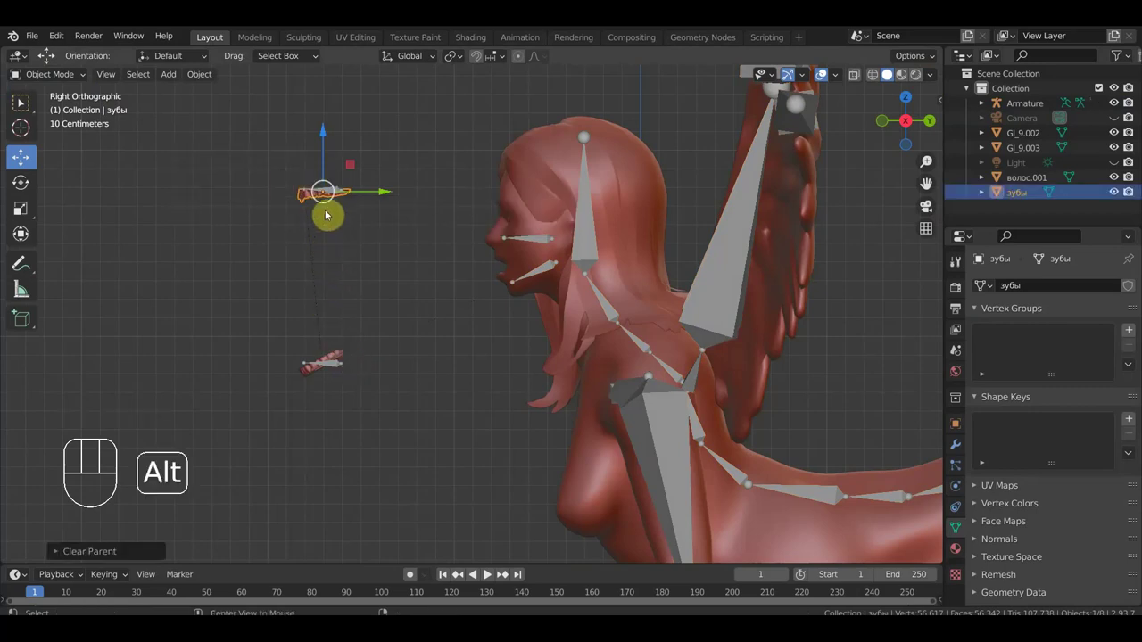
pyautogui.press('alt+p')
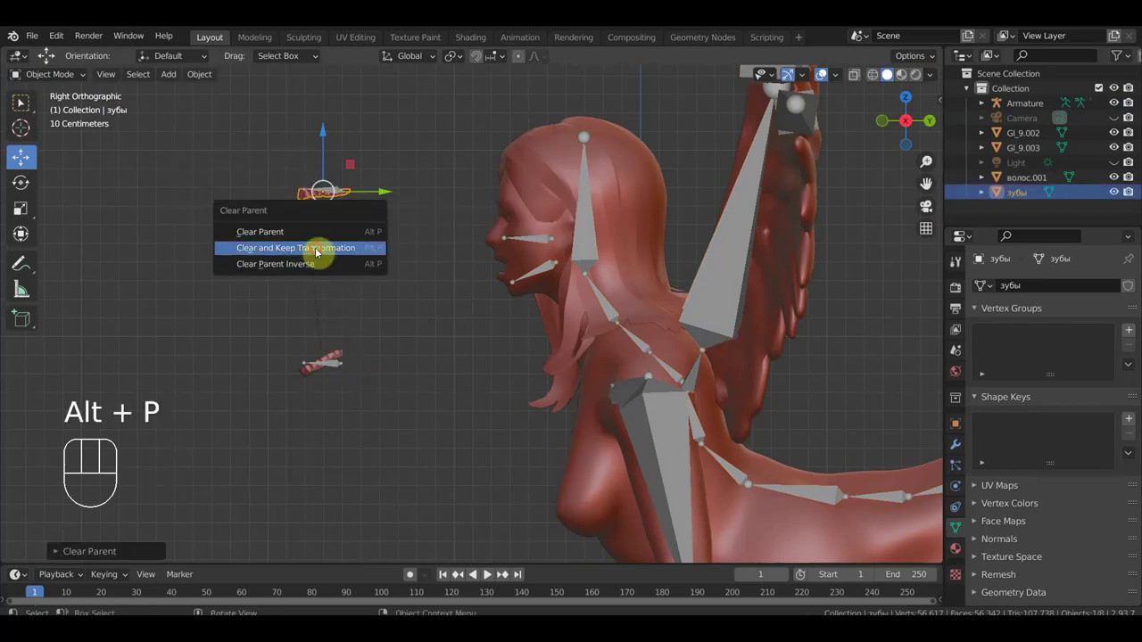
pyautogui.click(341, 352)
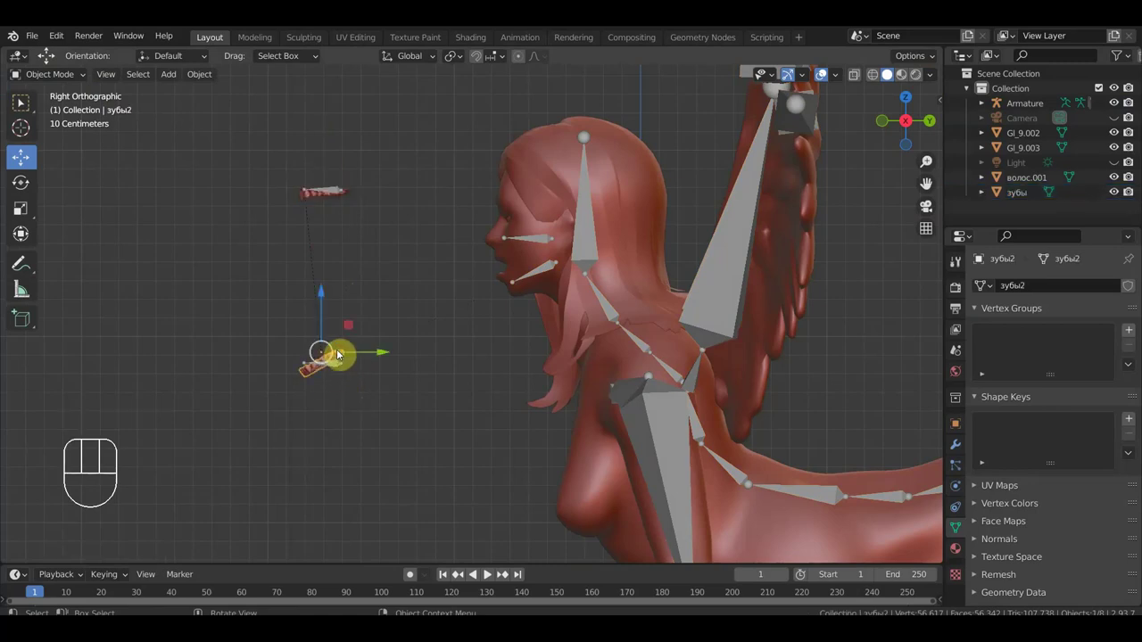
pyautogui.press('alt+p')
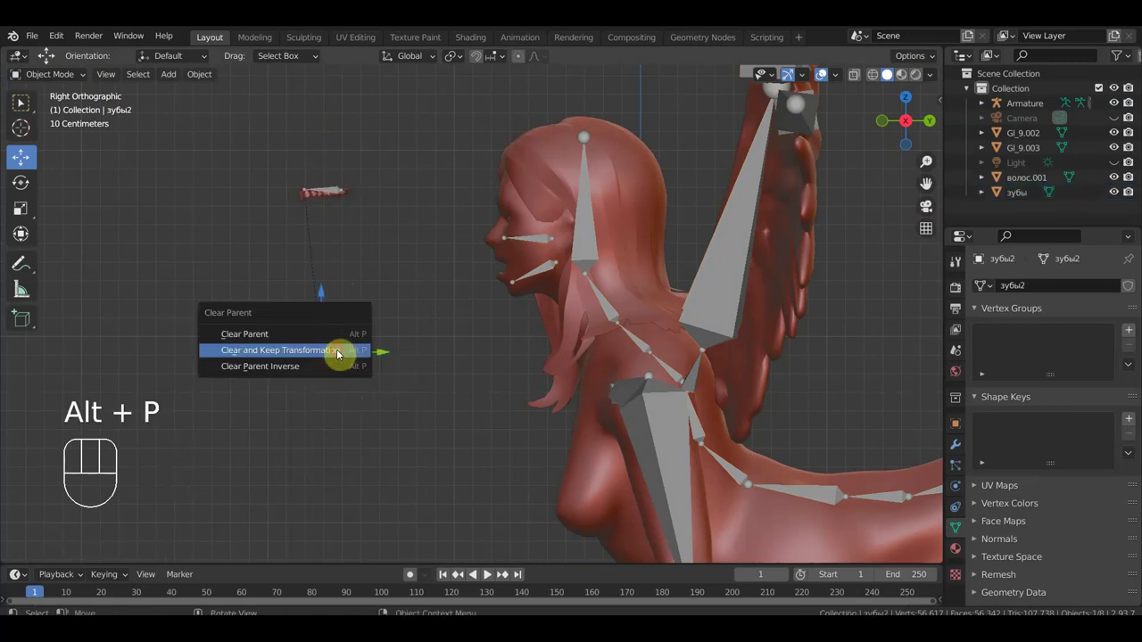
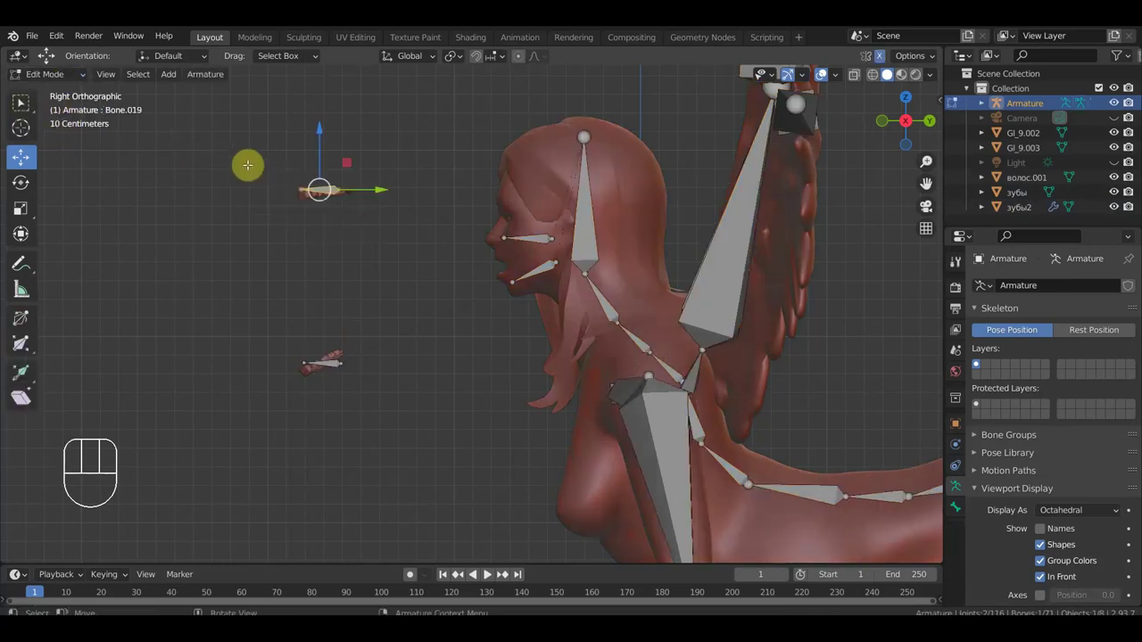
# - Clear the head bone's parent, move it out to the teeth piece and shrink it
pyautogui.press('Delete')
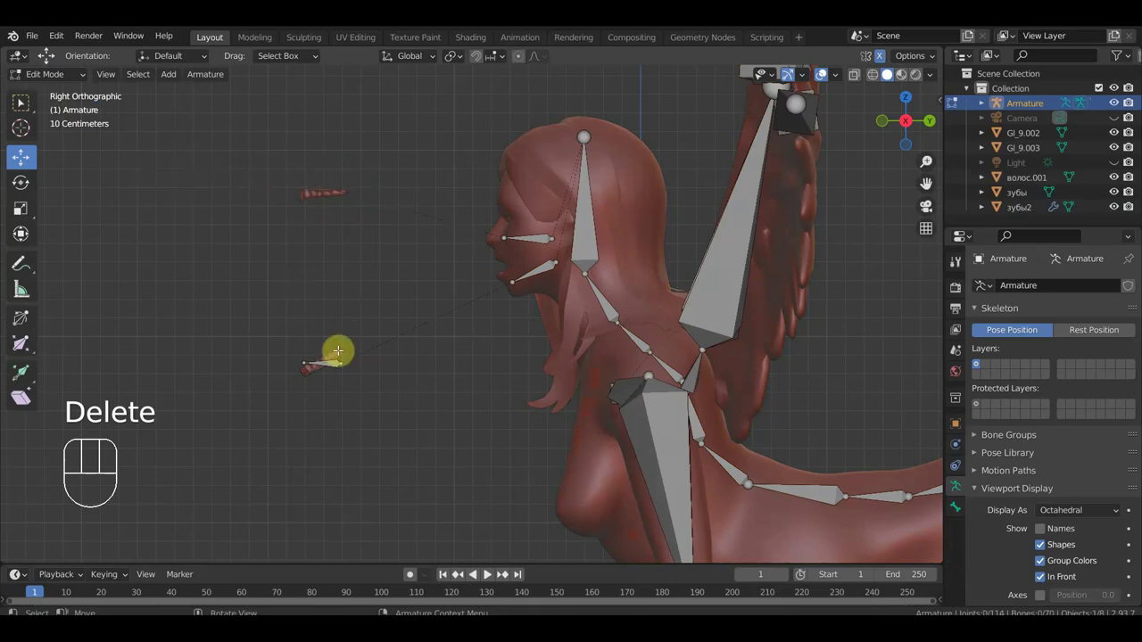
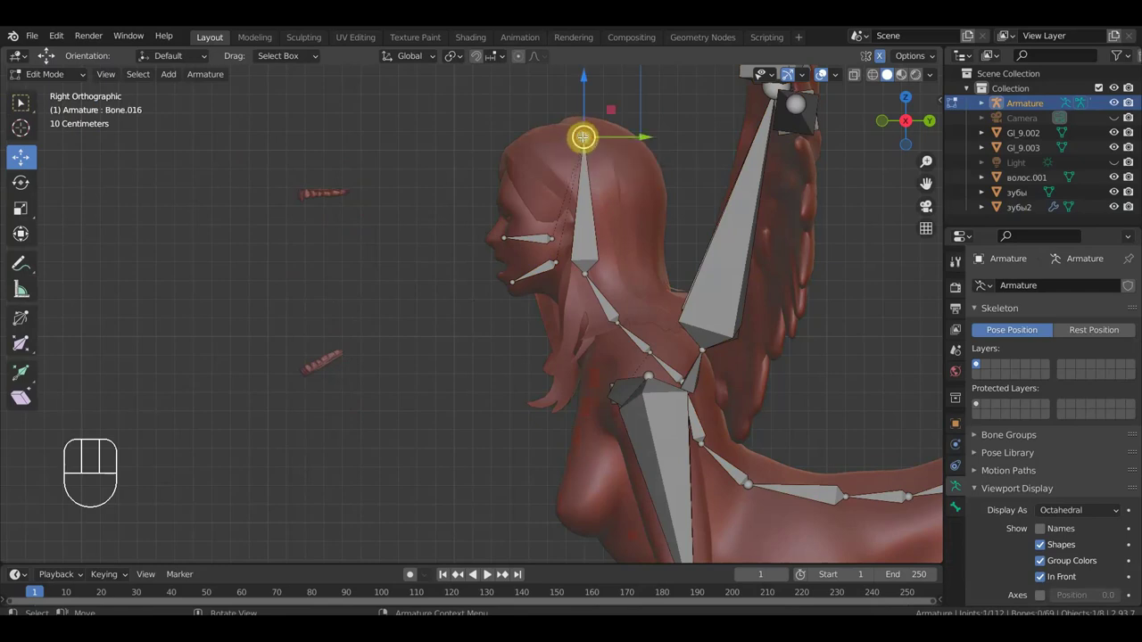
pyautogui.press('e')
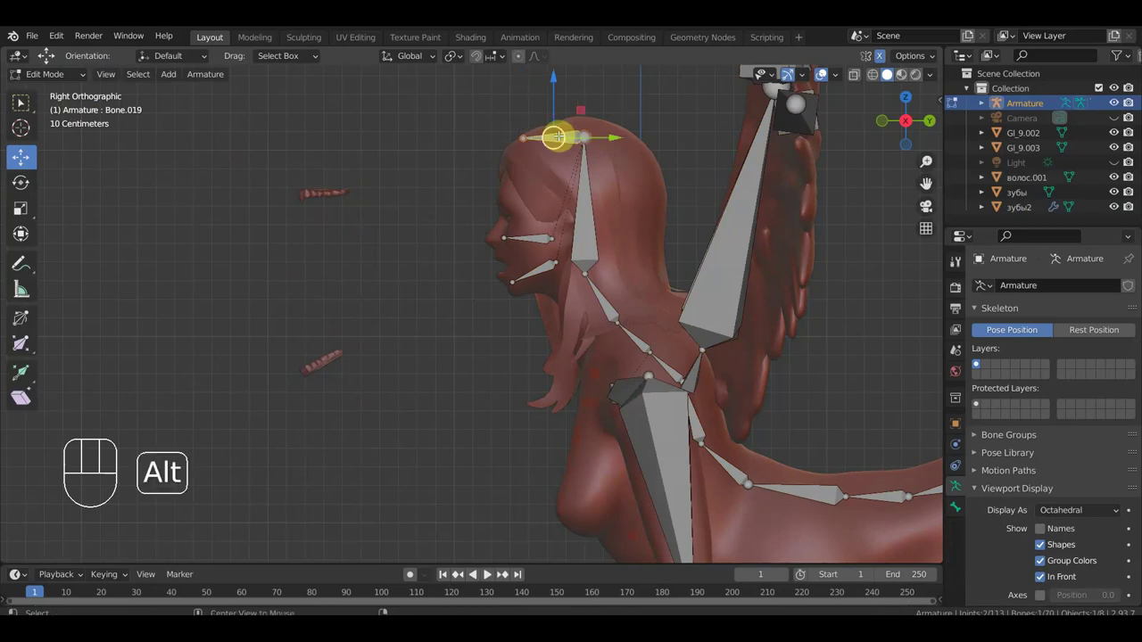
pyautogui.press('alt+p')
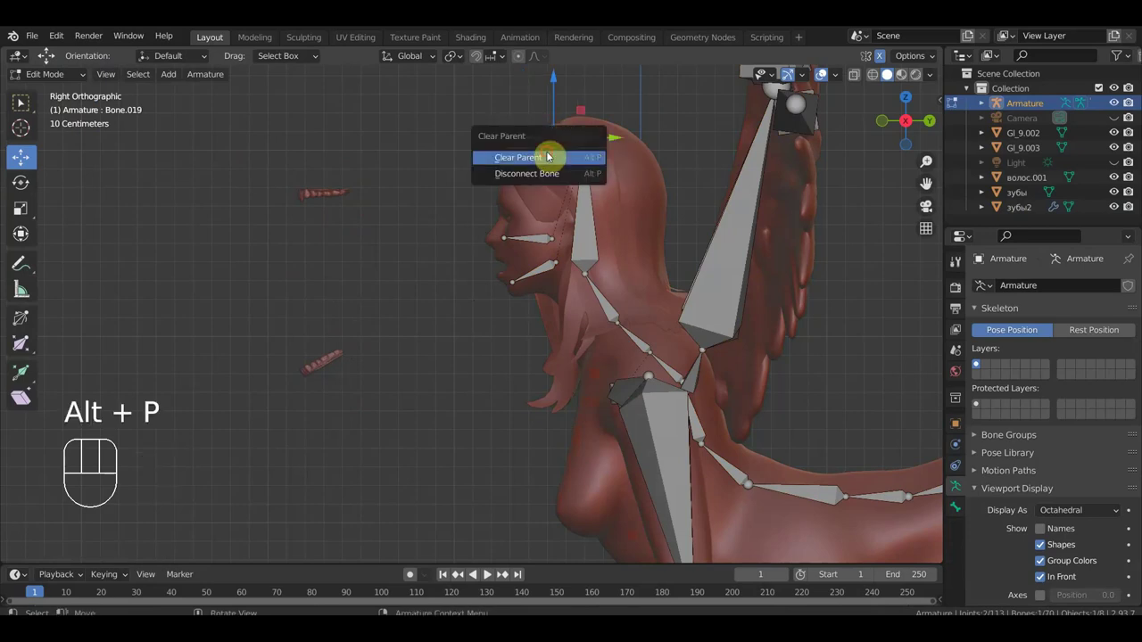
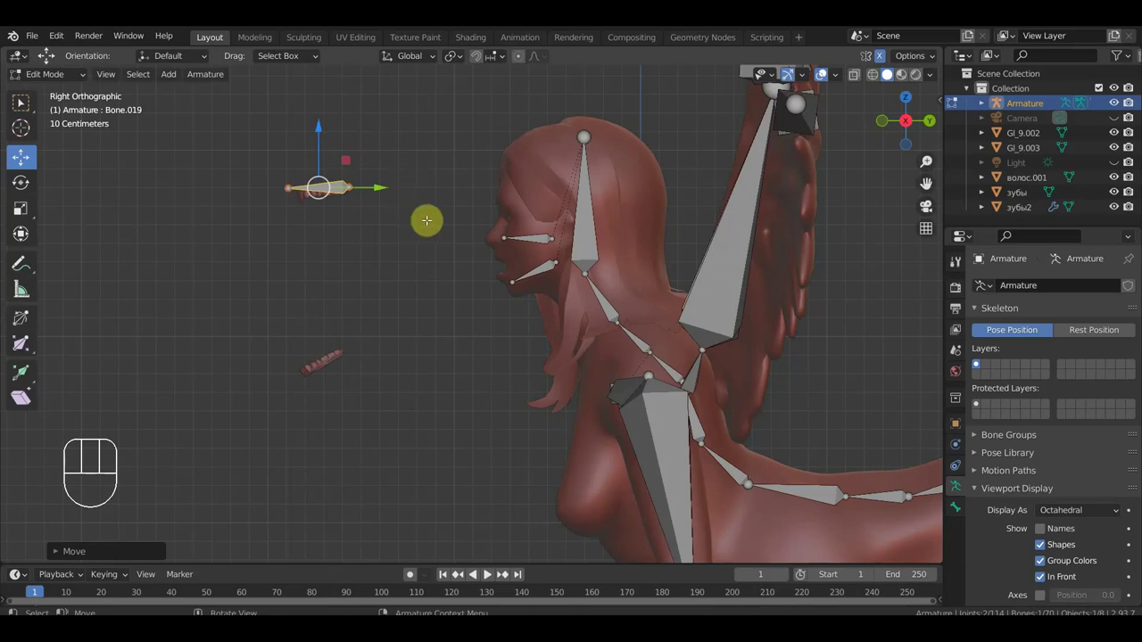
pyautogui.press('s')
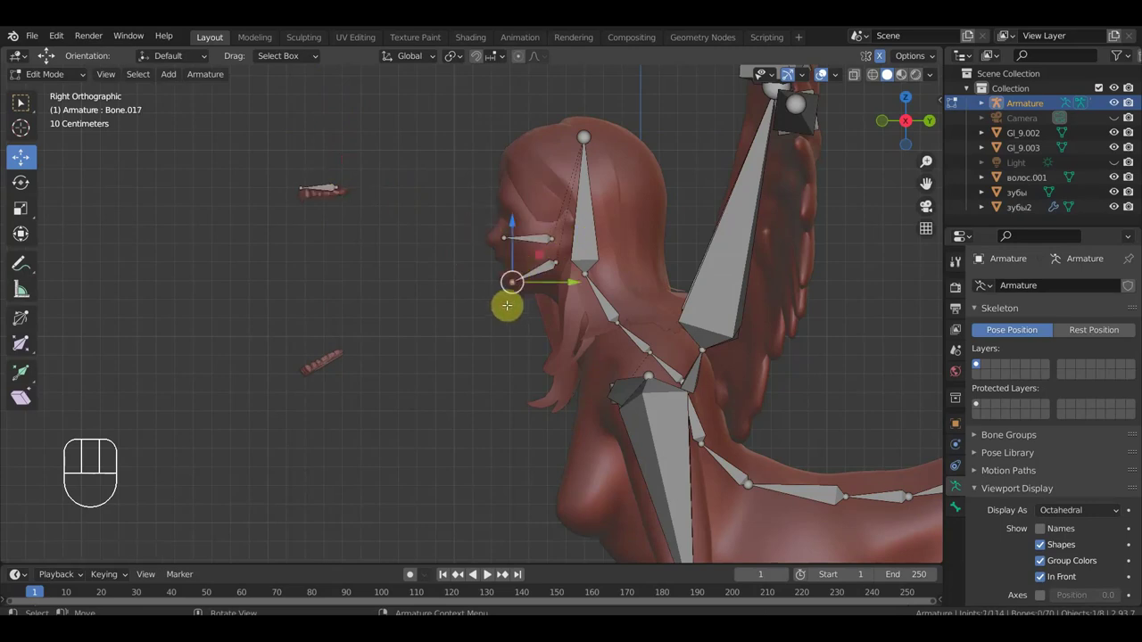
# - Extrude a new bone from the chin and clear its parent
pyautogui.press('e')
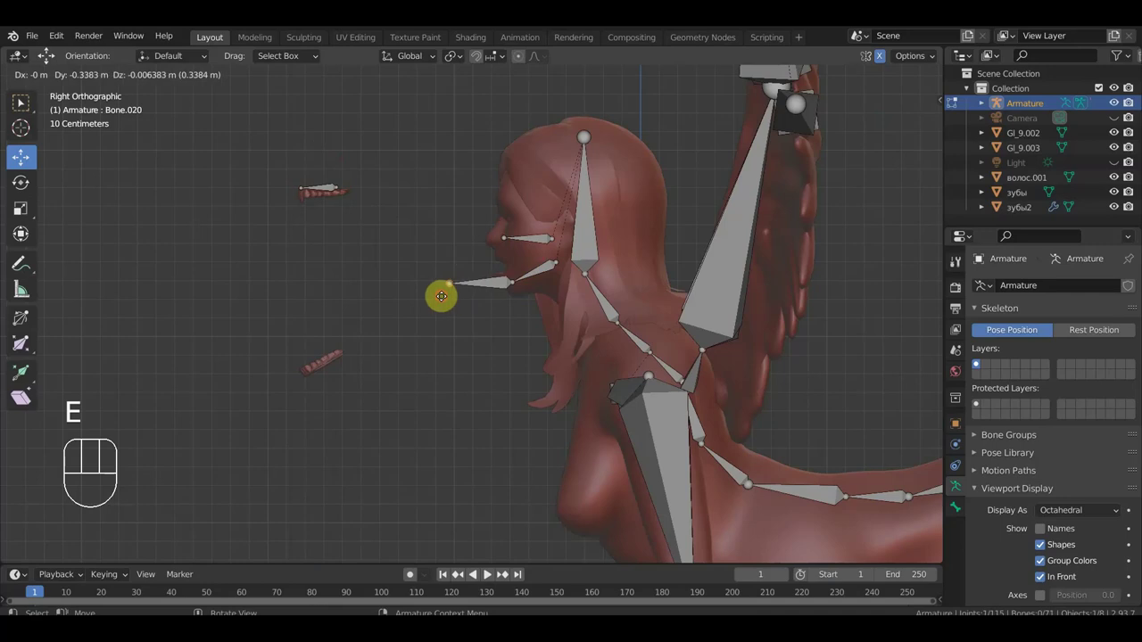
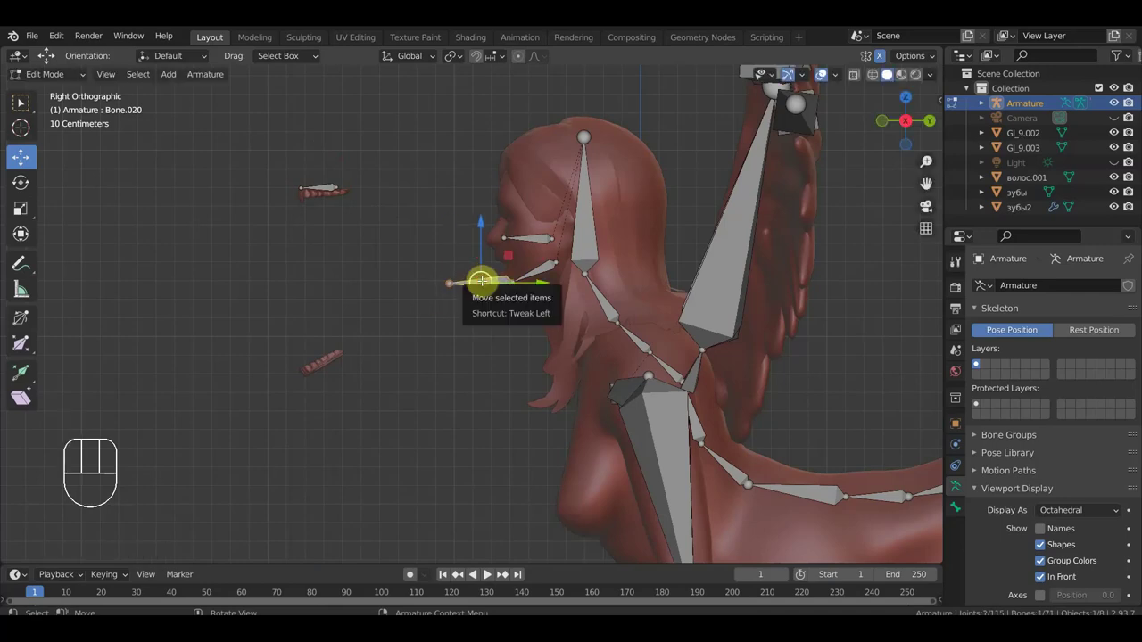
pyautogui.press('alt+p')
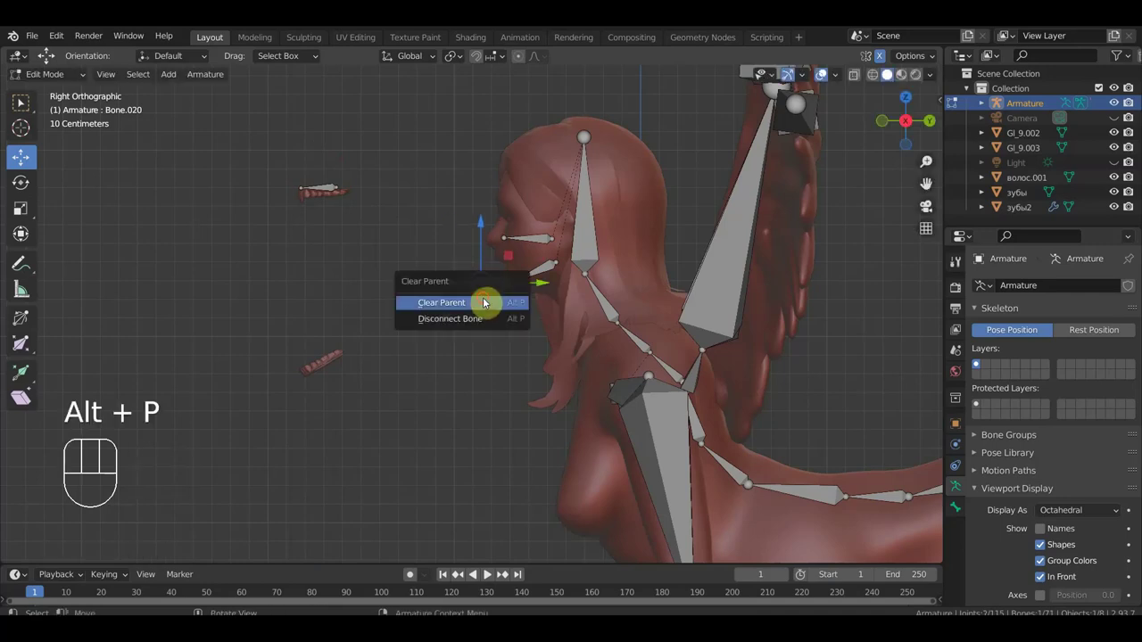
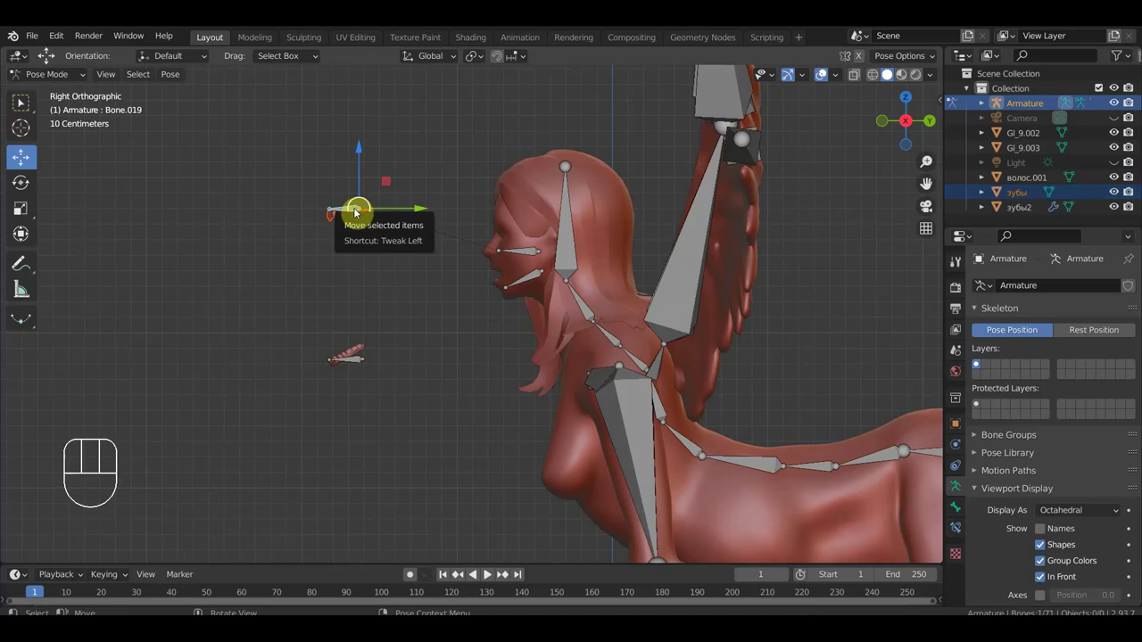
# - Parent the floating teeth object to the teeth bone beside it
pyautogui.press('ctrl+p')
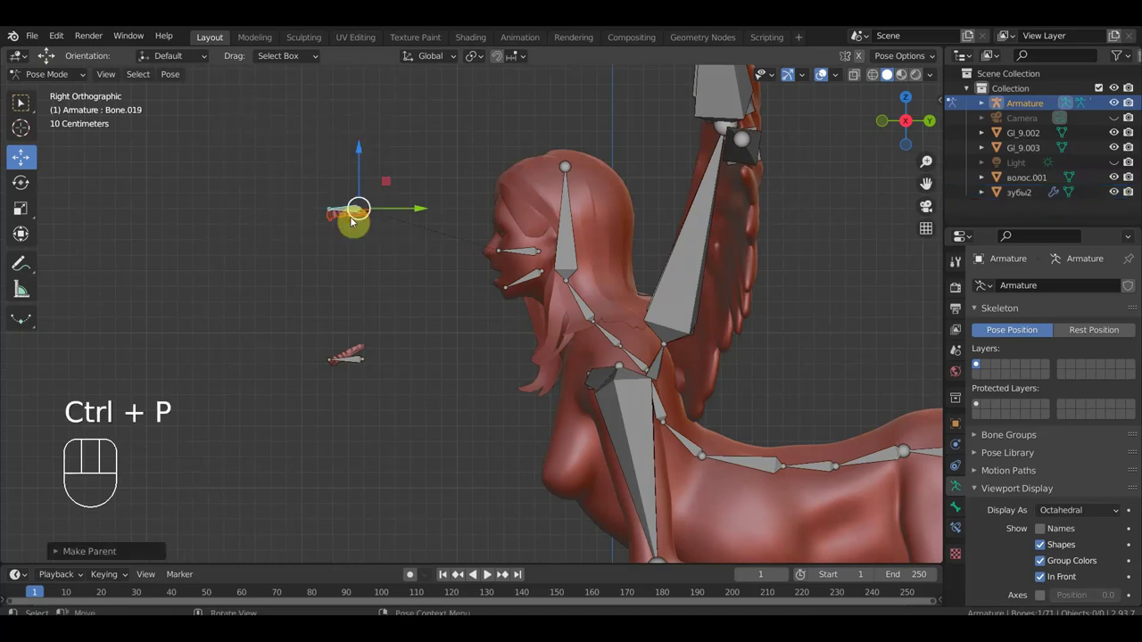
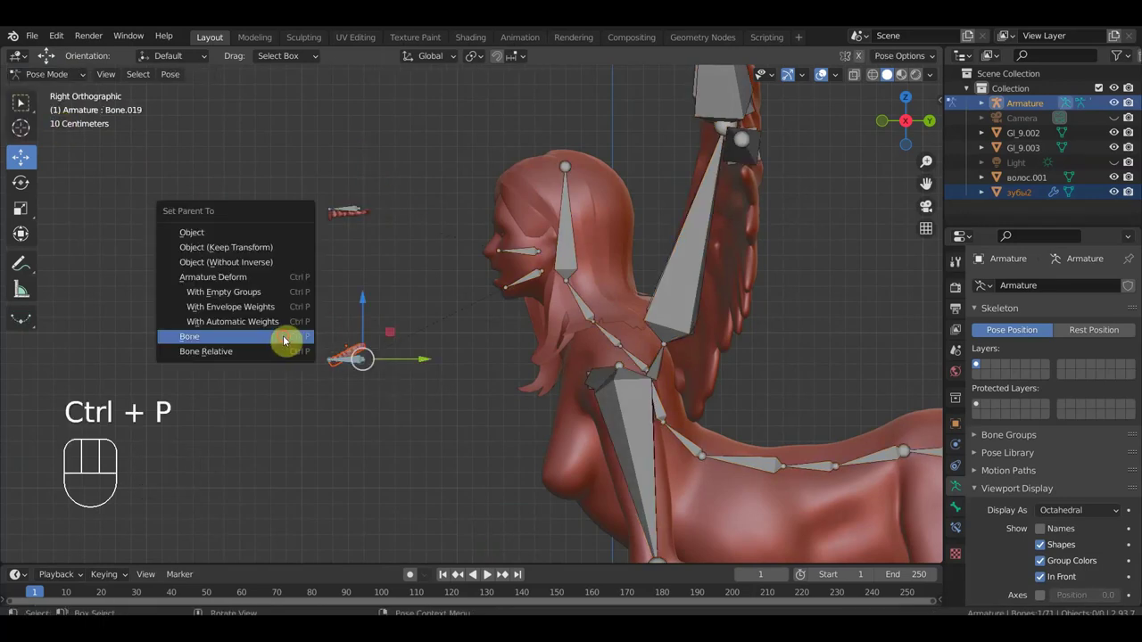
pyautogui.middleClick(389, 308)
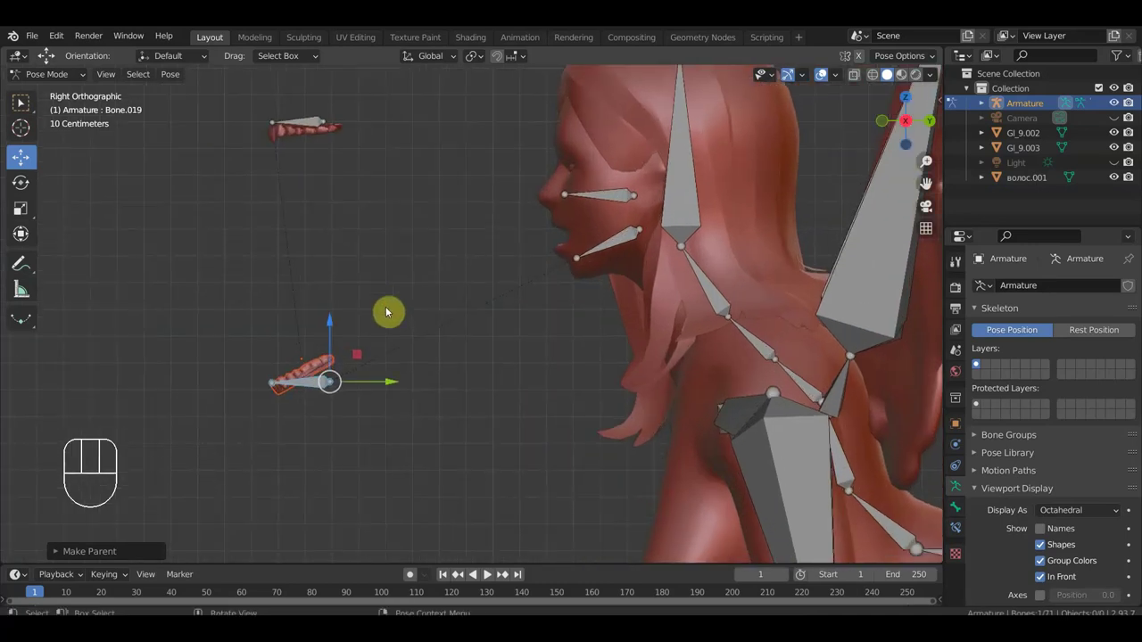
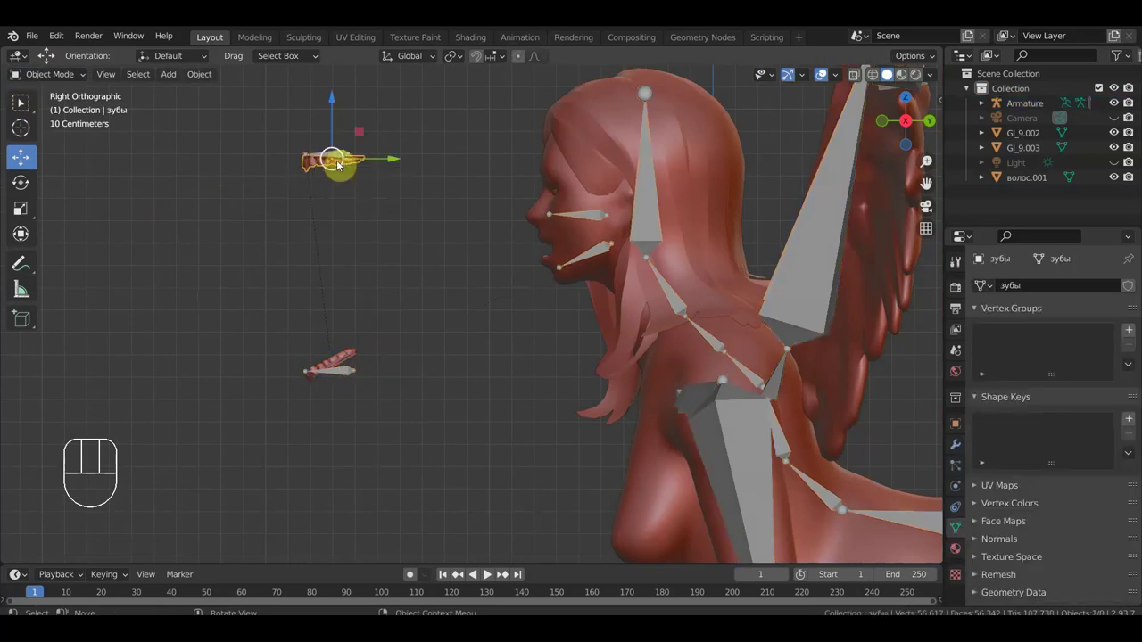
# - Clear the parent of both teeth pieces, briefly re-parenting to the active bone and clearing again
pyautogui.press('alt+p')
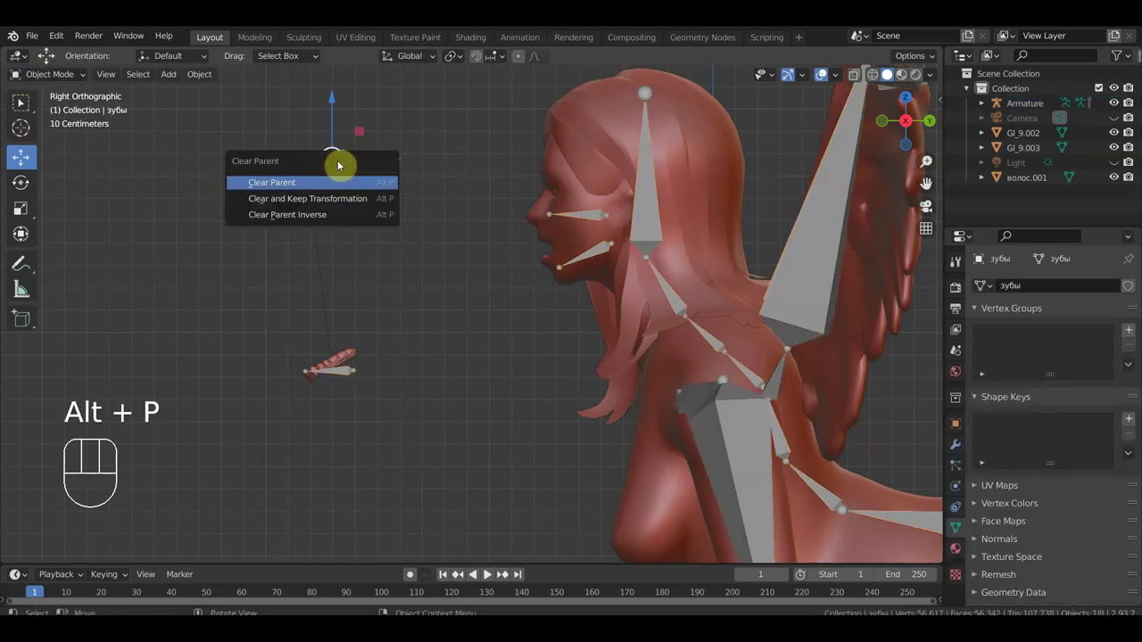
pyautogui.click(354, 357)
pyautogui.press('alt+p')
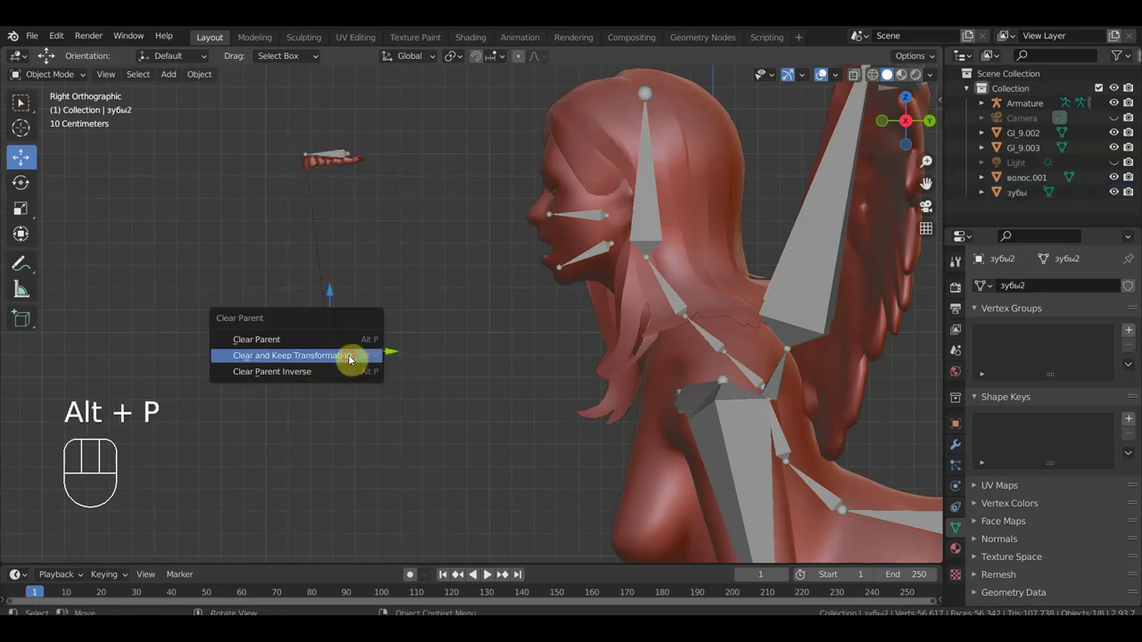
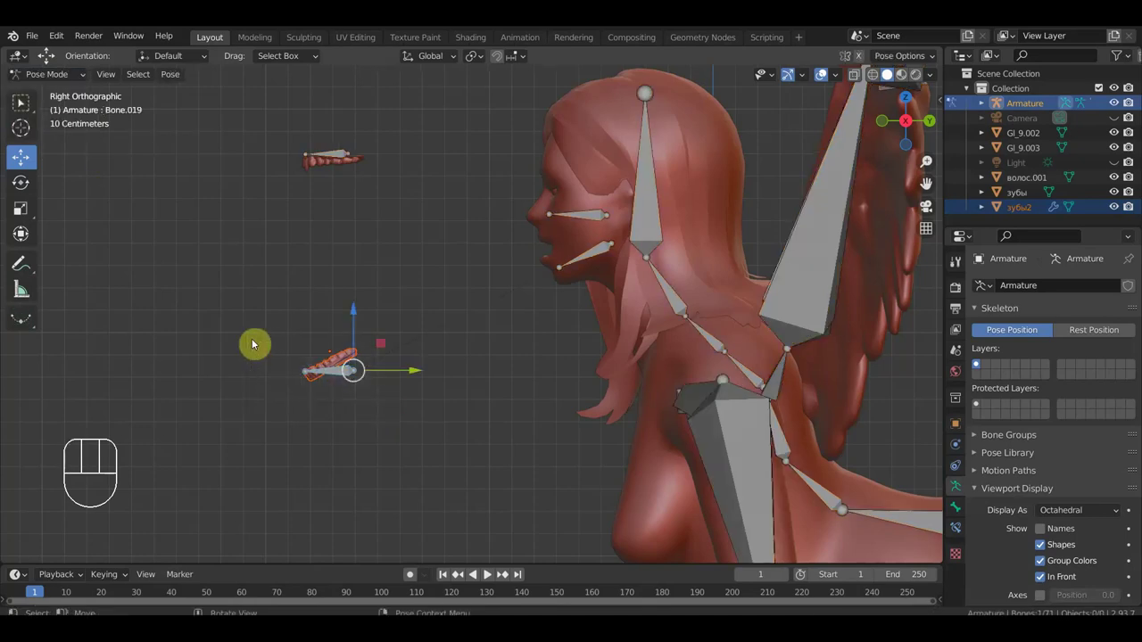
pyautogui.press('ctrl+p')
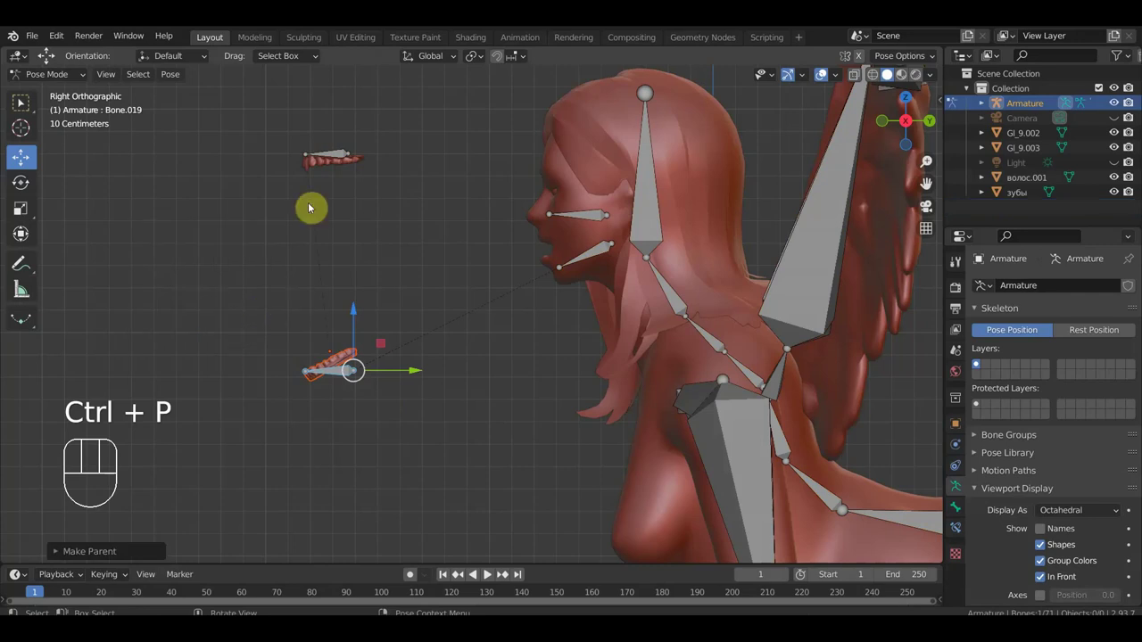
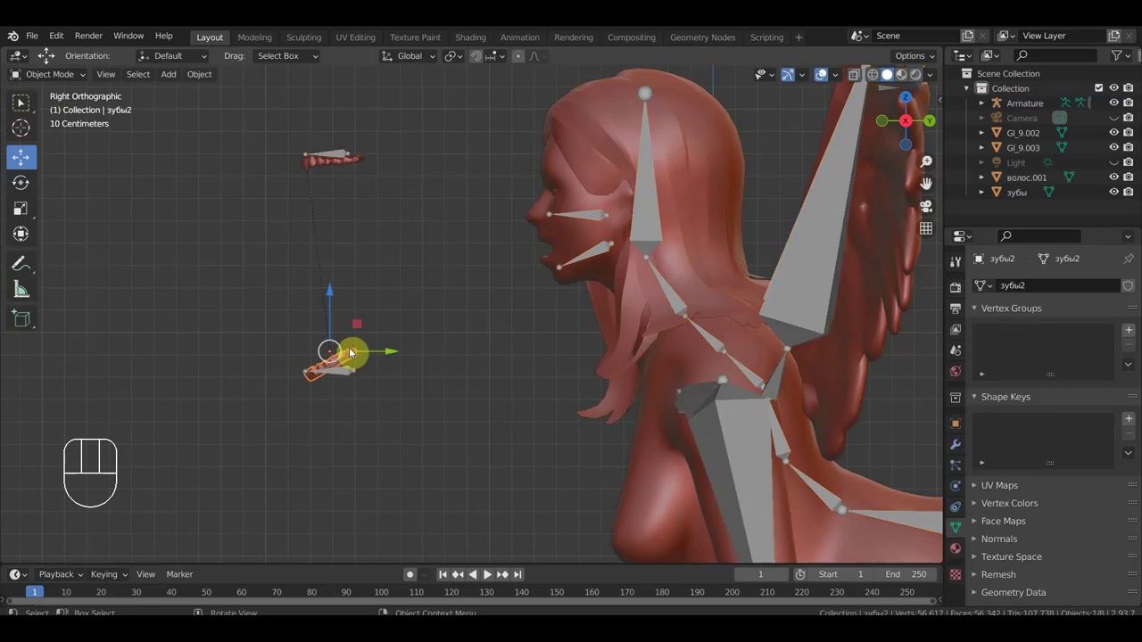
pyautogui.press('alt+p')
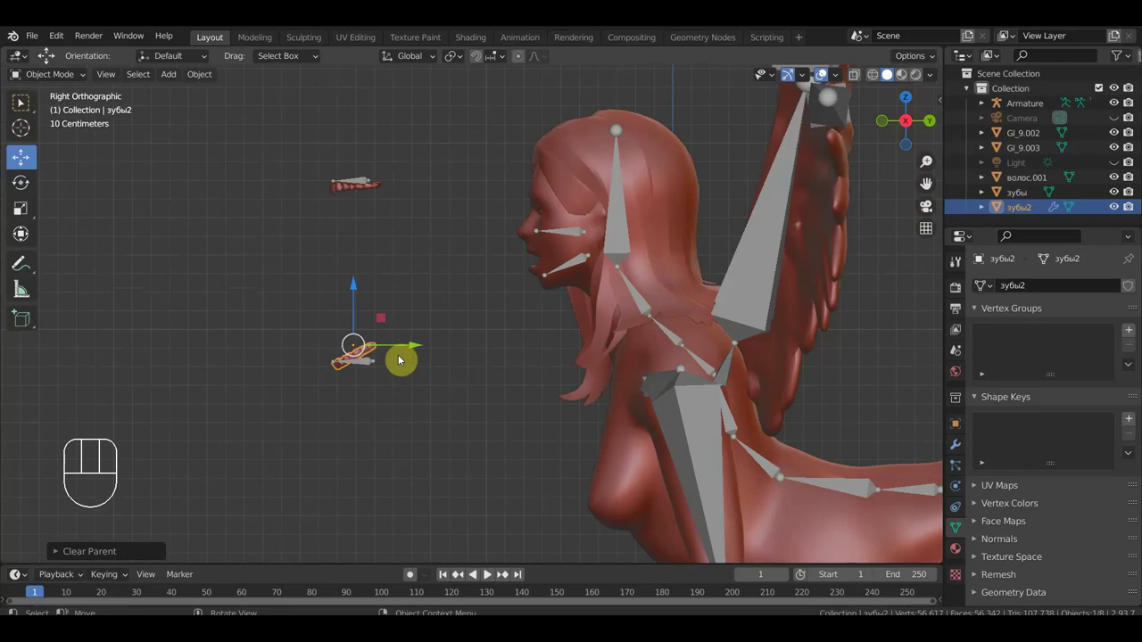
# - Delete the extra teeth piece and parent the teeth to the chosen head bone
pyautogui.press('Delete')
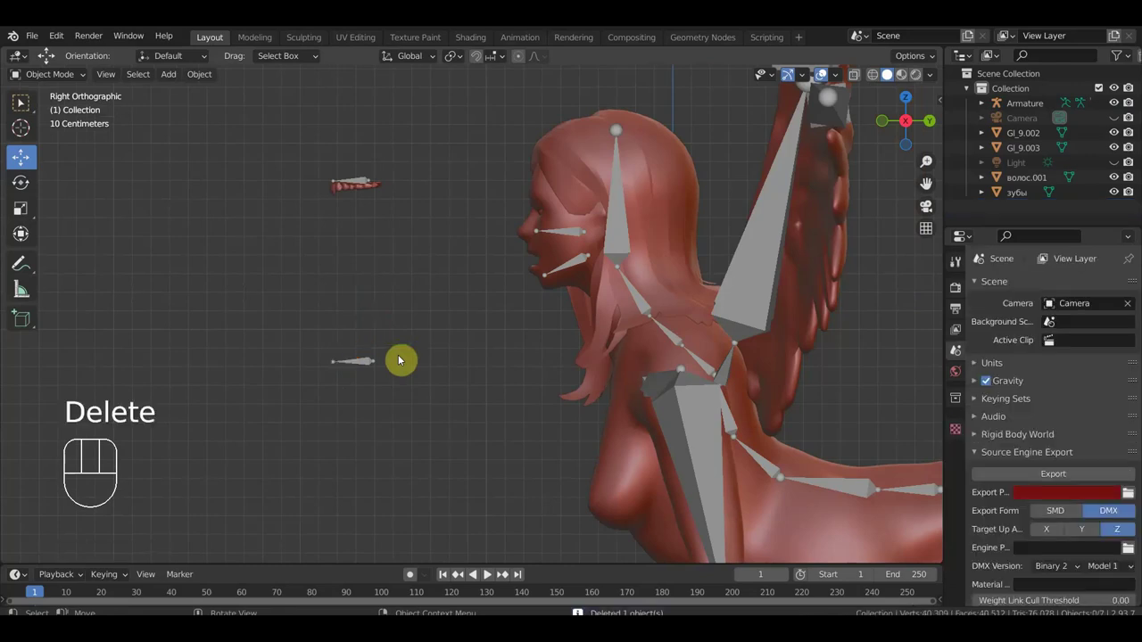
pyautogui.click(362, 180)
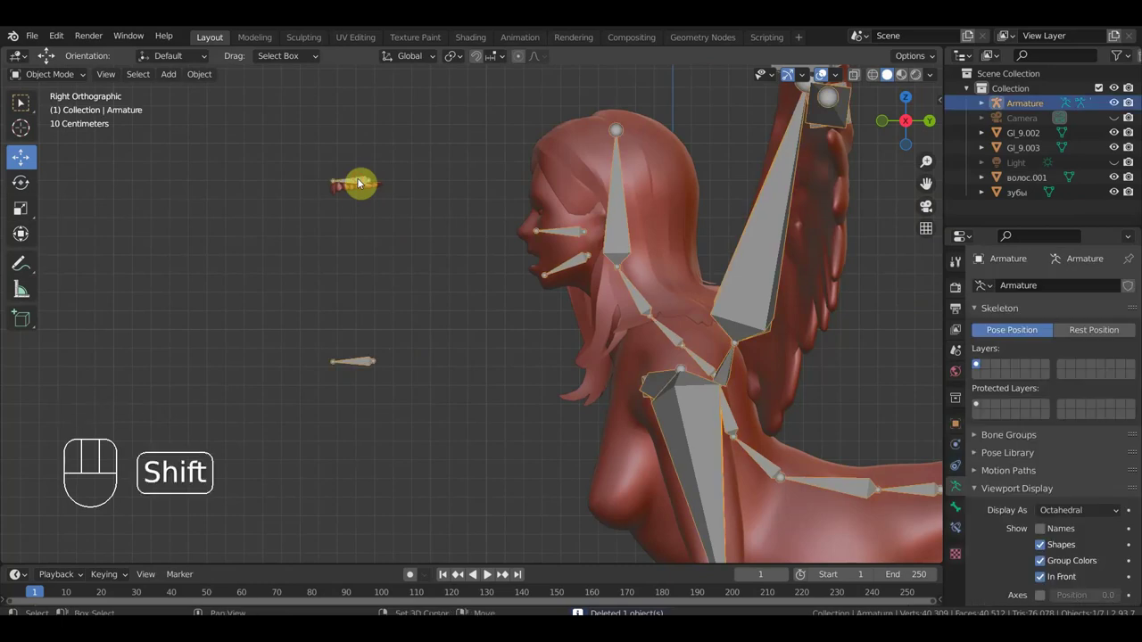
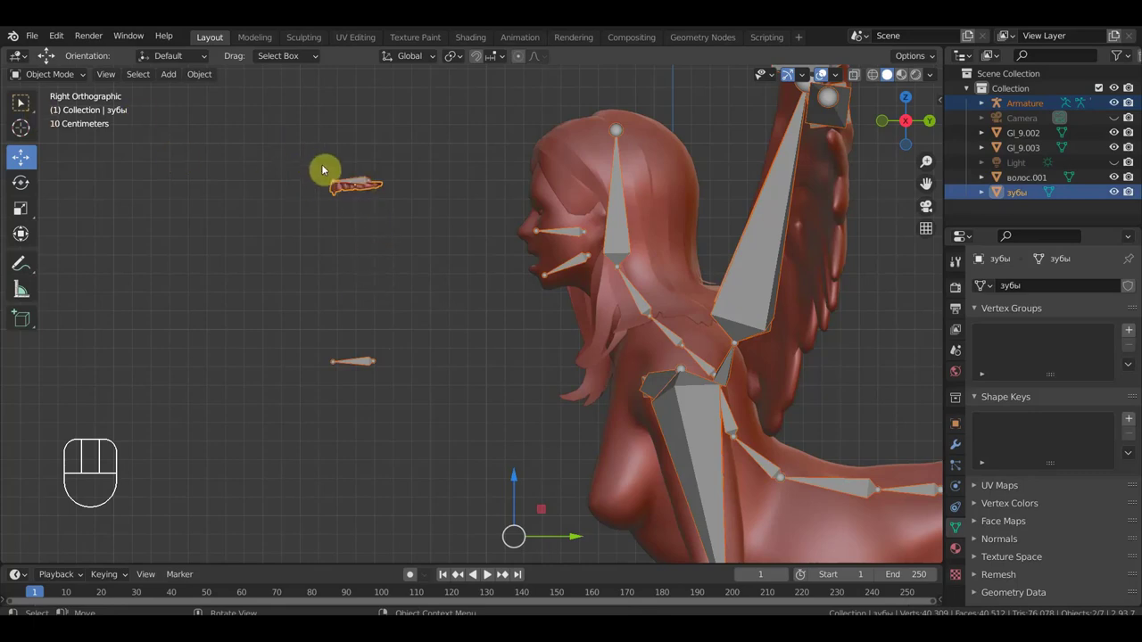
pyautogui.moveTo(65, 95); pyautogui.dragTo(372, 177)
pyautogui.click(374, 188)
pyautogui.click(361, 181)
pyautogui.click(64, 75)
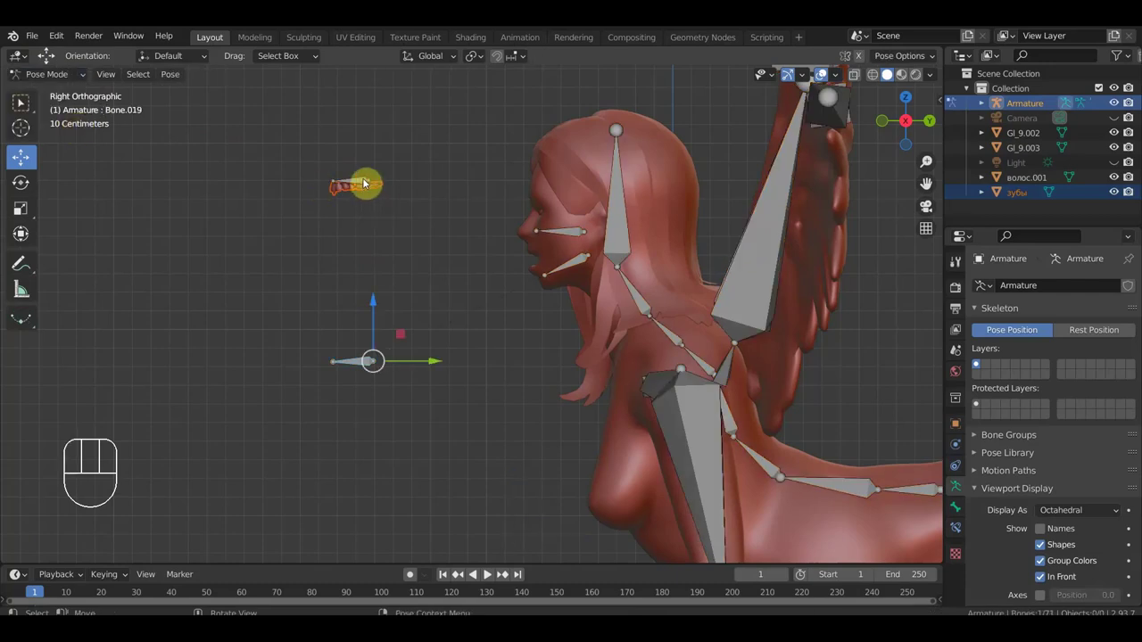
pyautogui.press('ctrl+p')
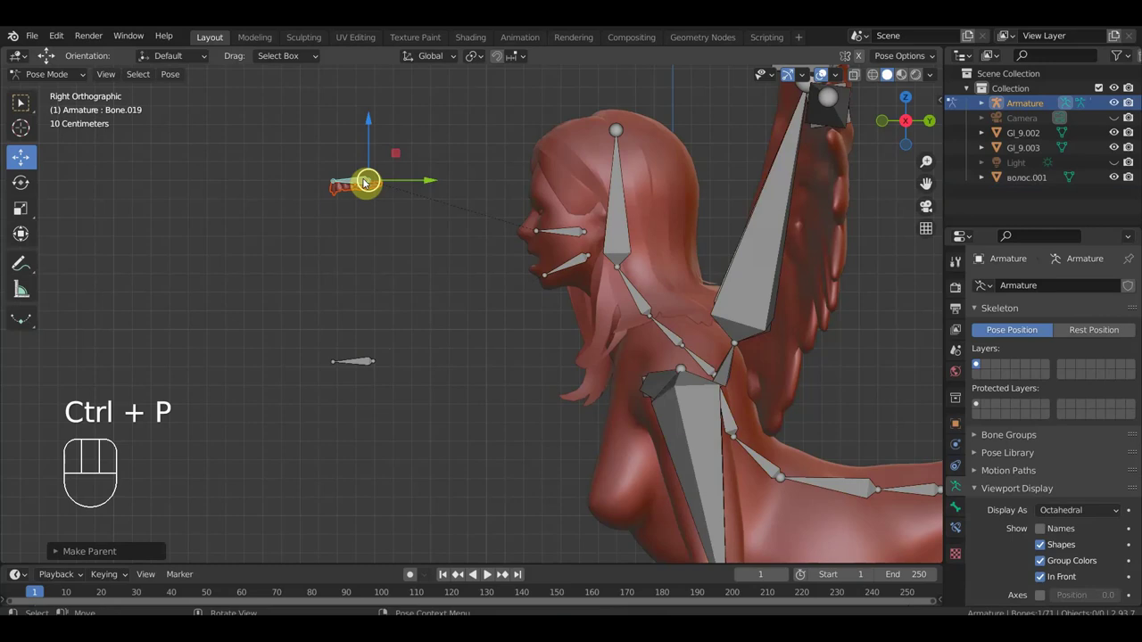
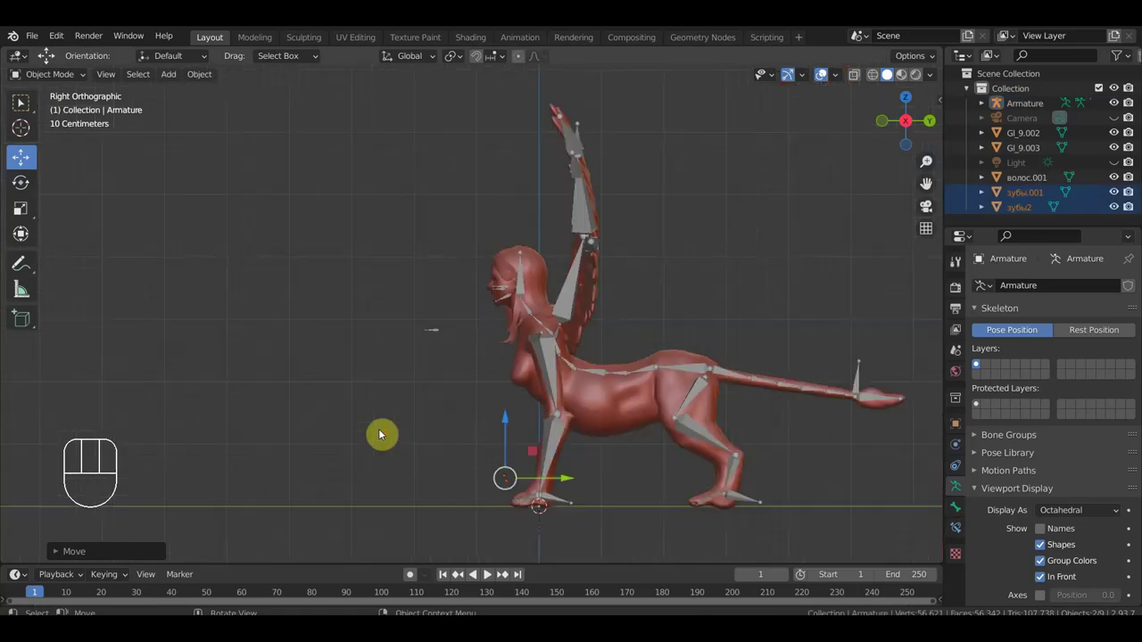
# - Unparent the spare teeth copy and delete it, leaving one teeth object
pyautogui.moveTo(384, 422); pyautogui.dragTo(453, 430)
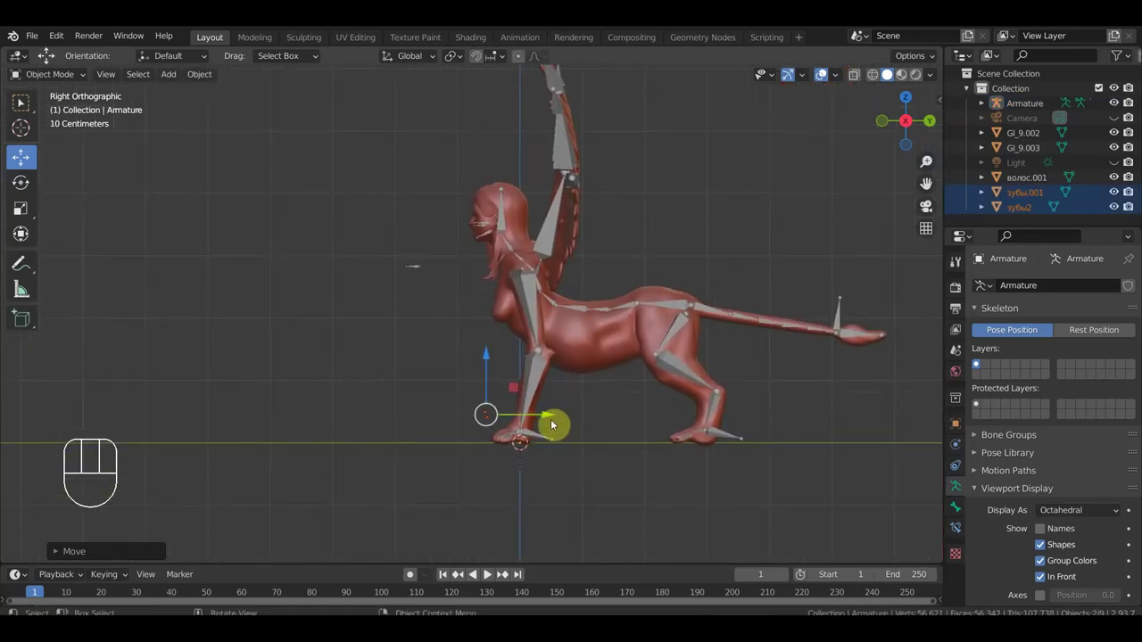
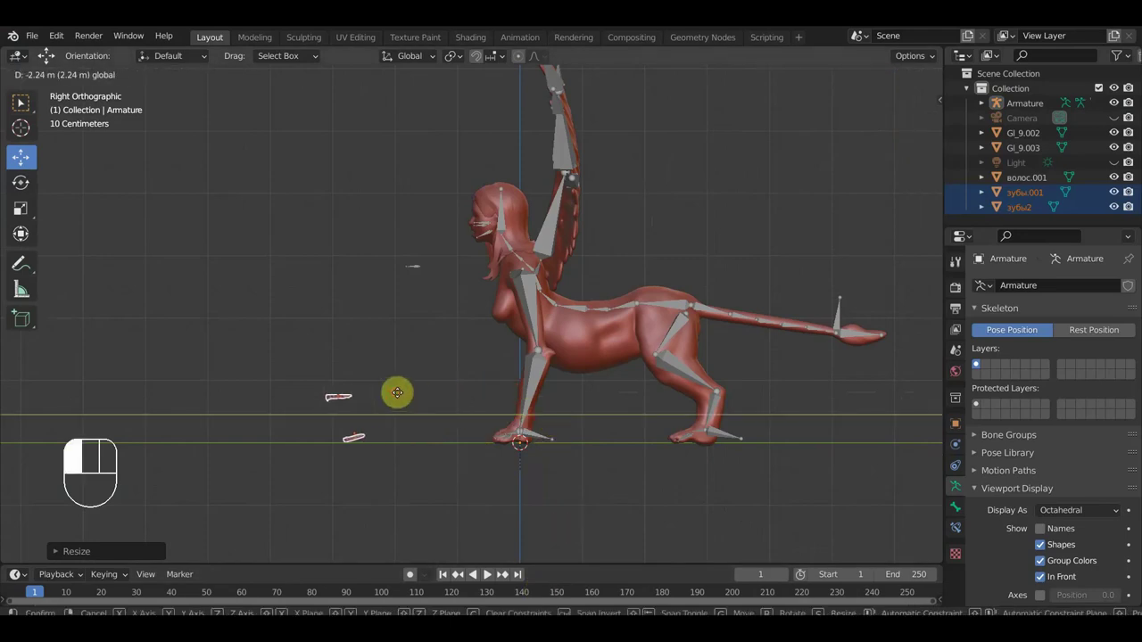
pyautogui.press('alt+p')
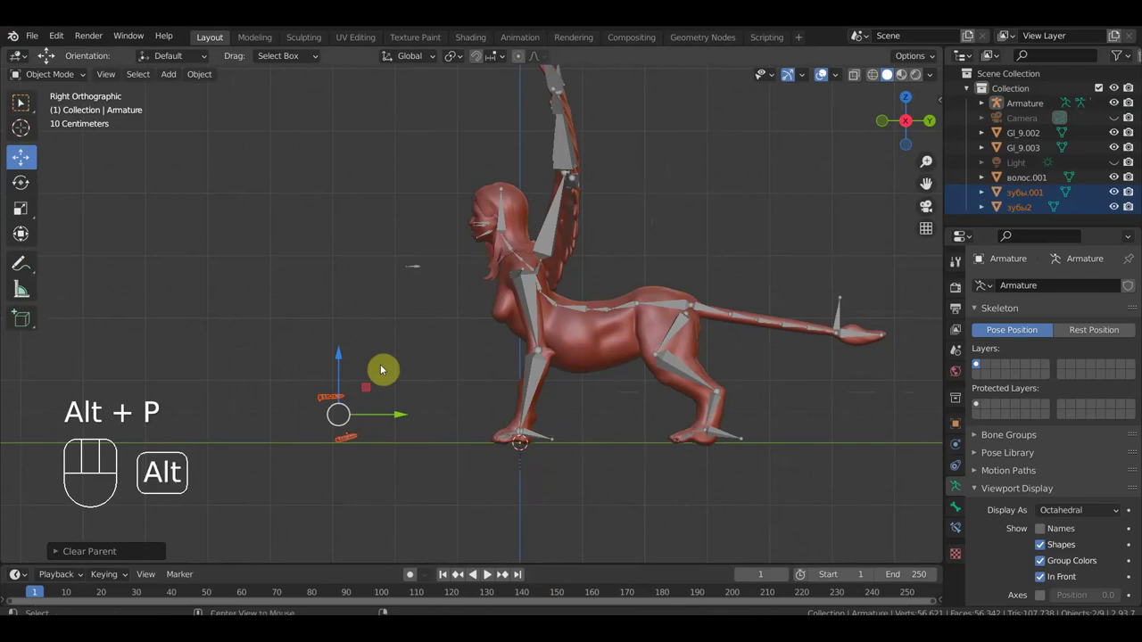
pyautogui.press('alt+p')
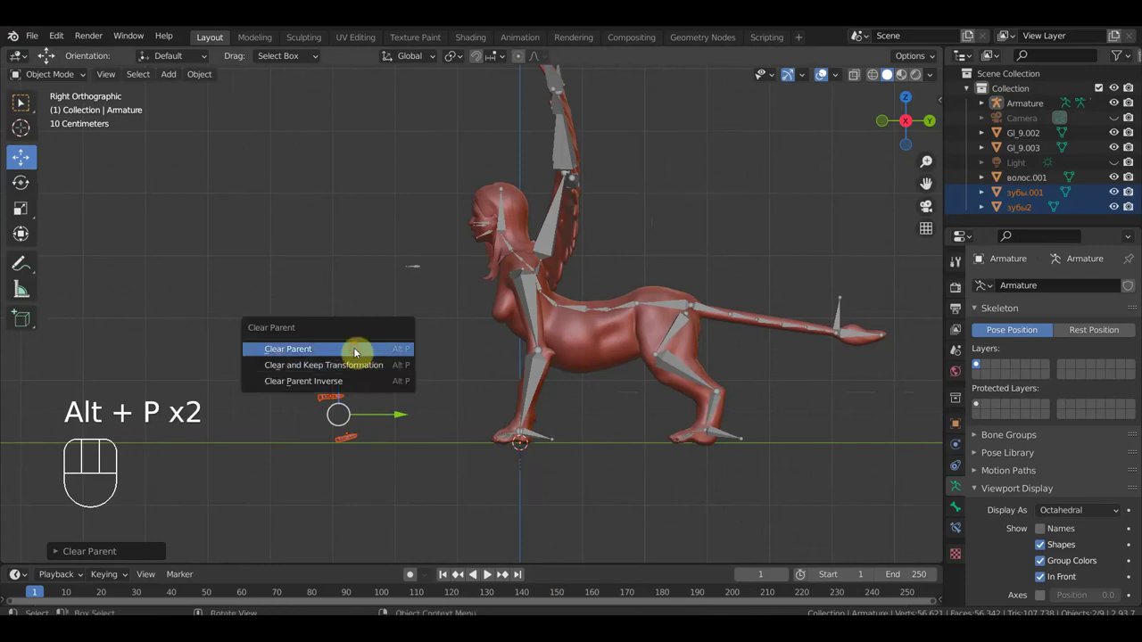
pyautogui.click(326, 397)
pyautogui.press('Delete')
pyautogui.click(354, 439)
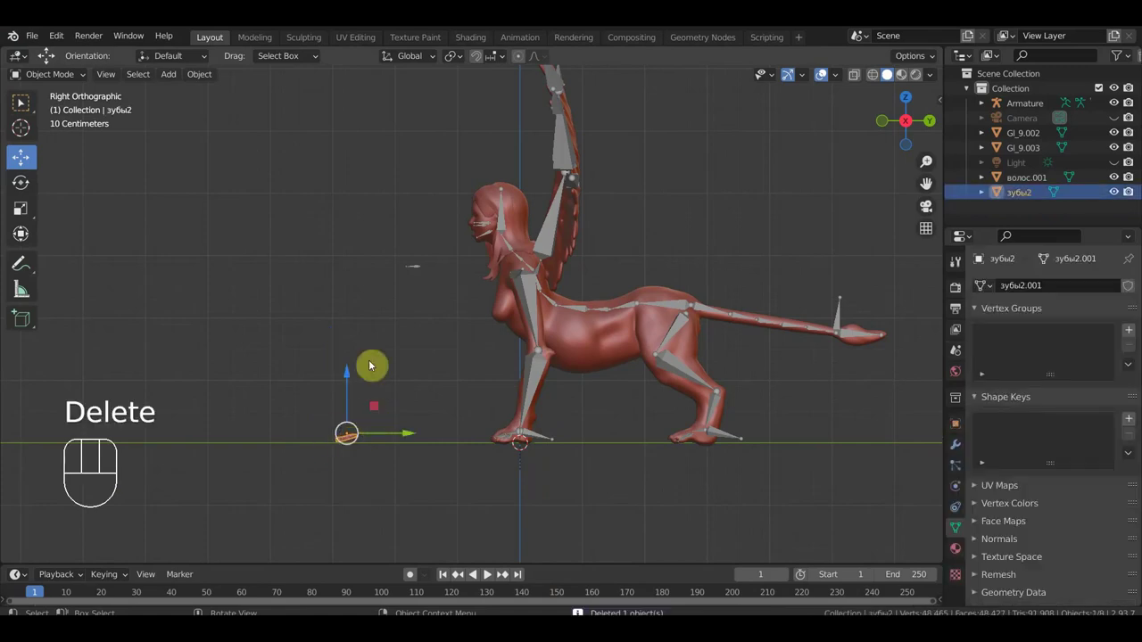
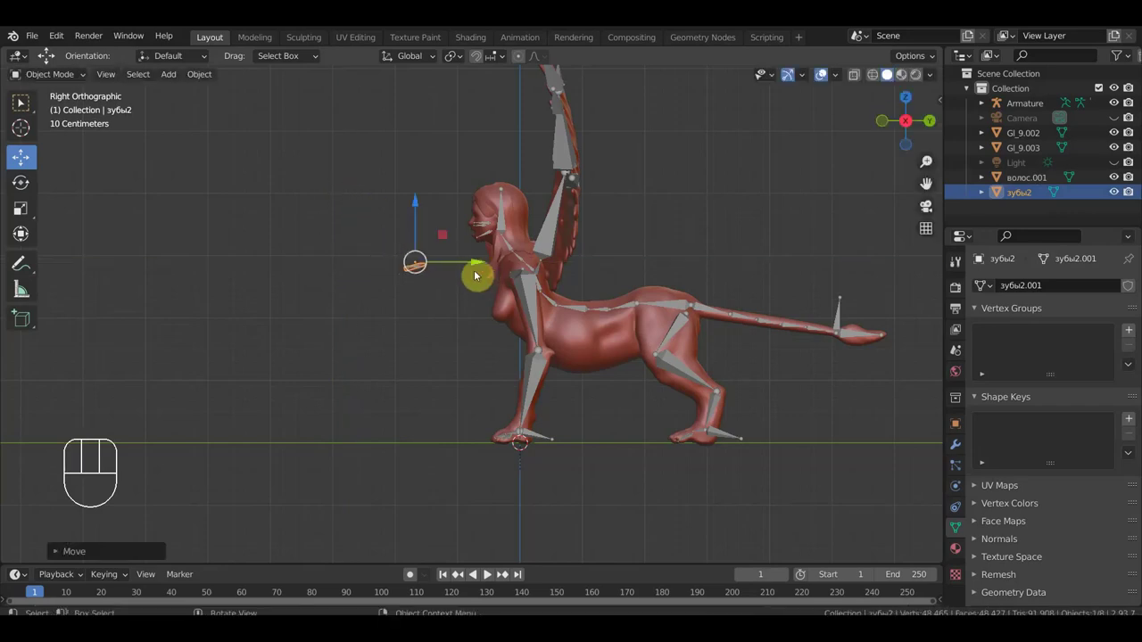
pyautogui.moveTo(440, 297); pyautogui.dragTo(382, 315)
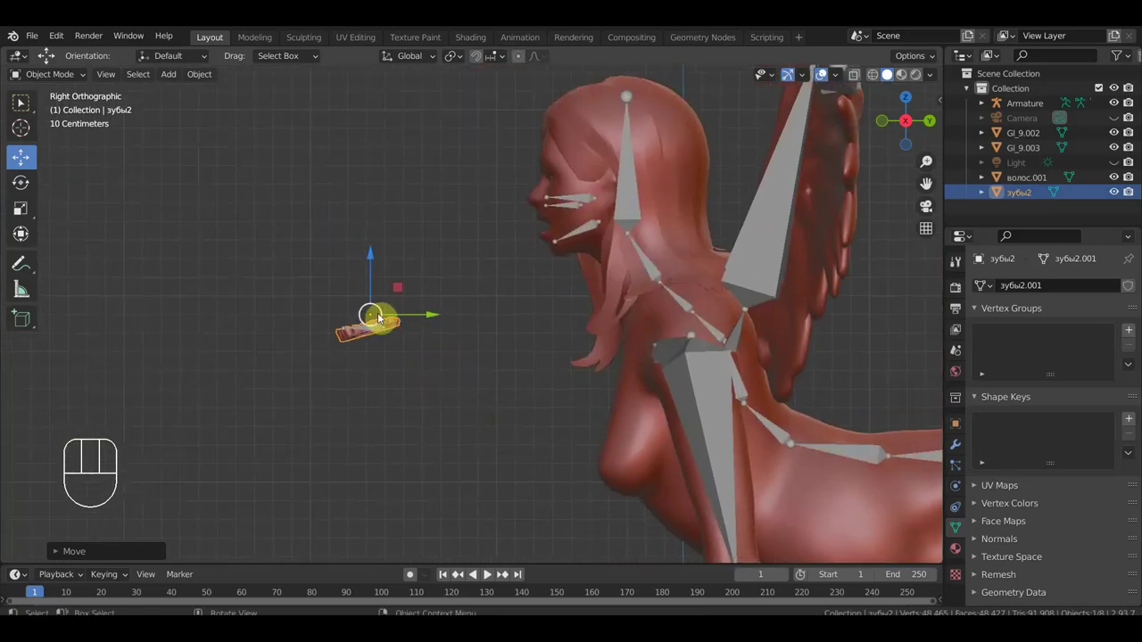
pyautogui.moveTo(445, 381); pyautogui.dragTo(426, 389)
pyautogui.moveTo(372, 423); pyautogui.dragTo(367, 426)
pyautogui.moveTo(296, 386); pyautogui.dragTo(270, 286)
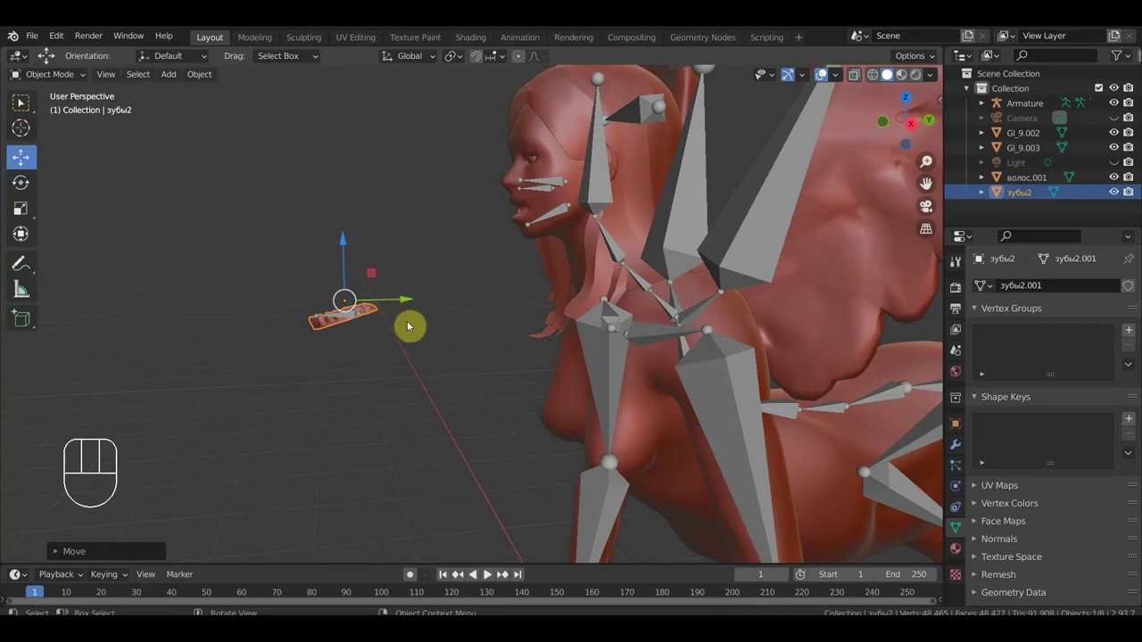
pyautogui.press('KP_3')
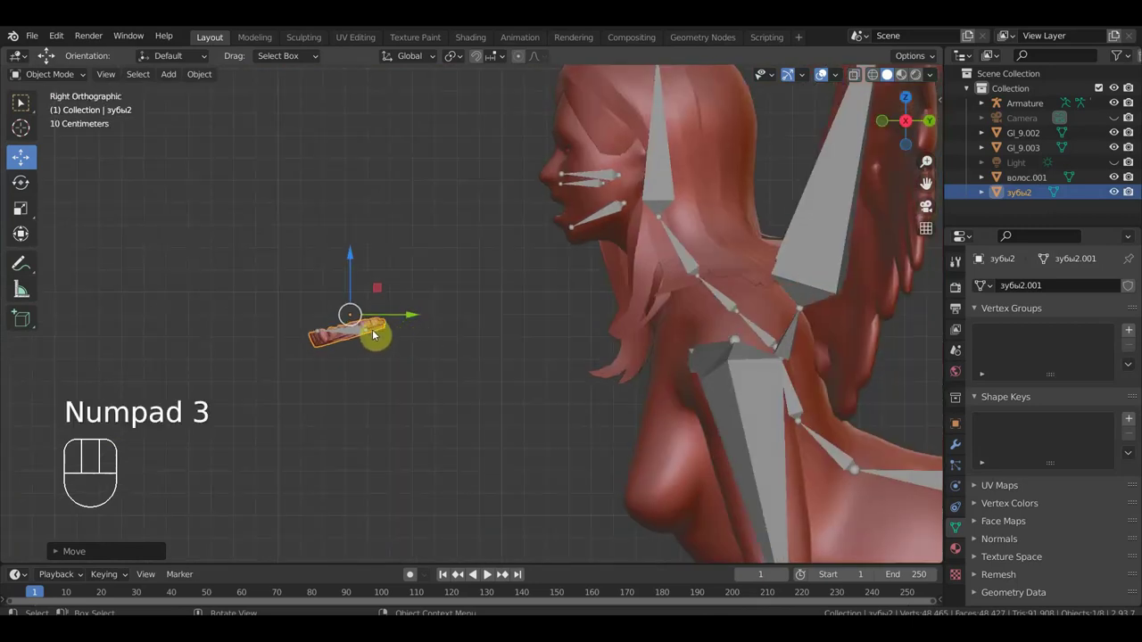
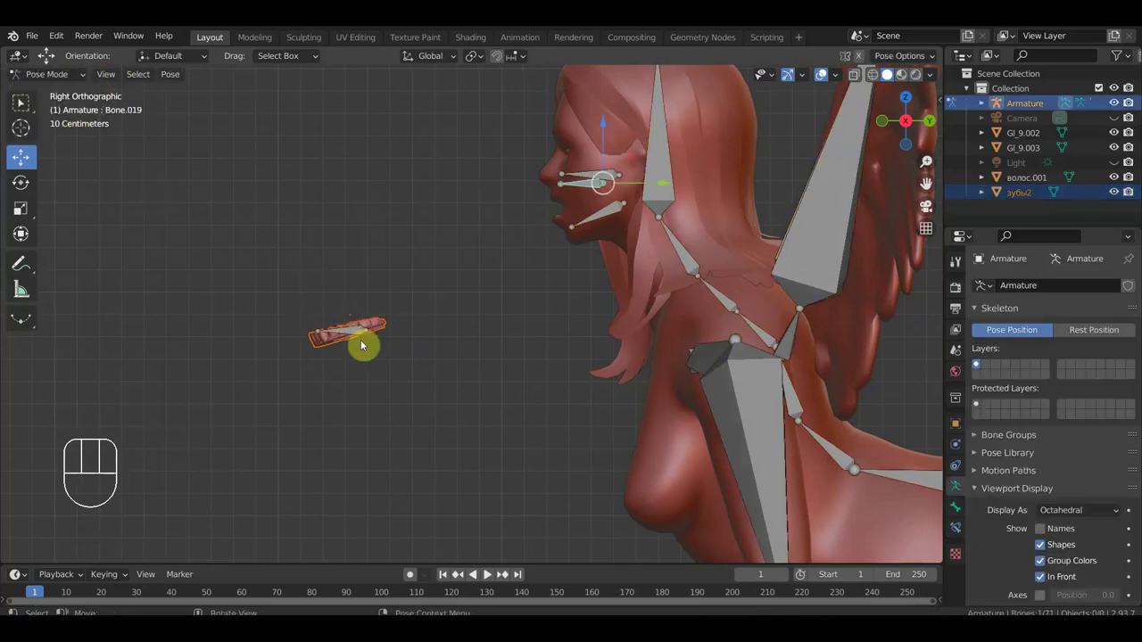
# - Parent the remaining teeth object to the lower jaw bone Bone.020
pyautogui.moveTo(362, 334); pyautogui.dragTo(378, 330)
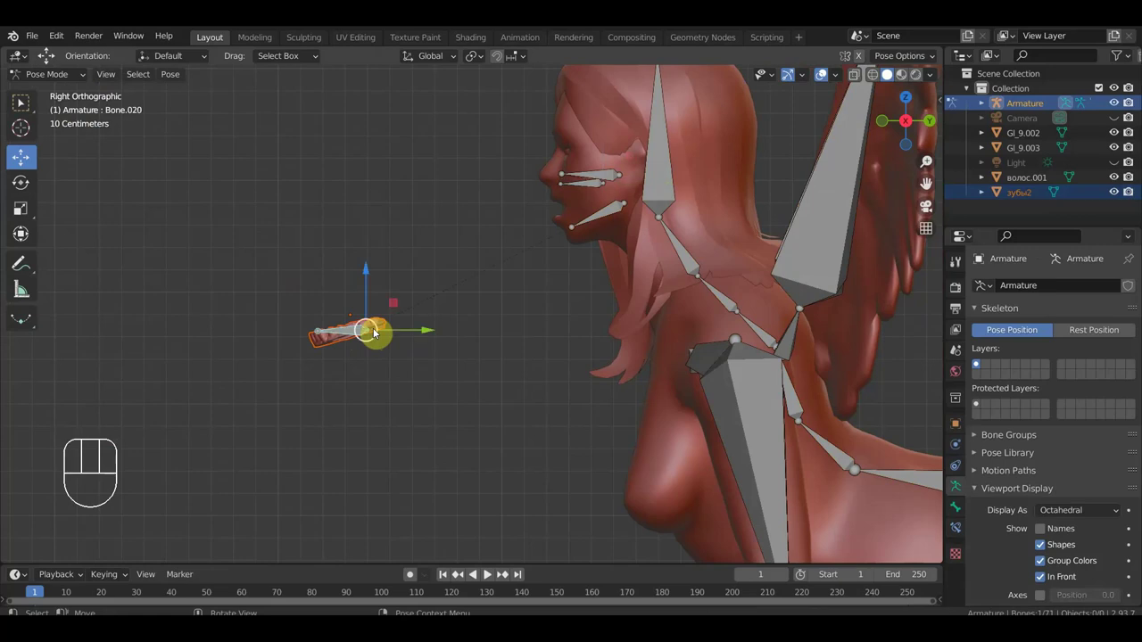
pyautogui.press('alt+p')
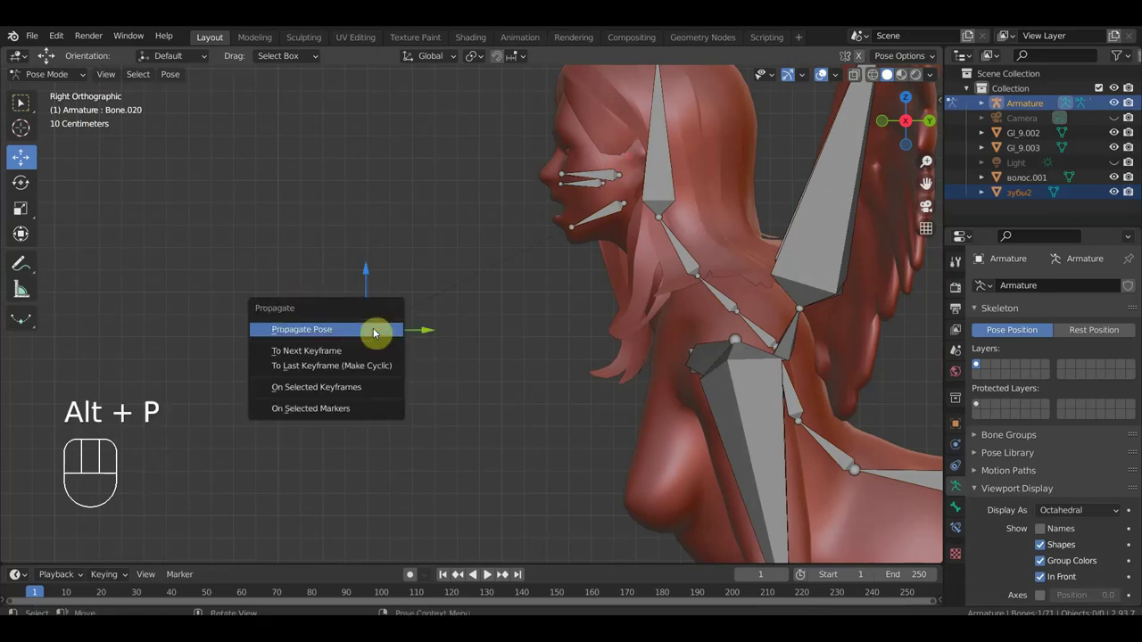
pyautogui.press('ctrl+p')
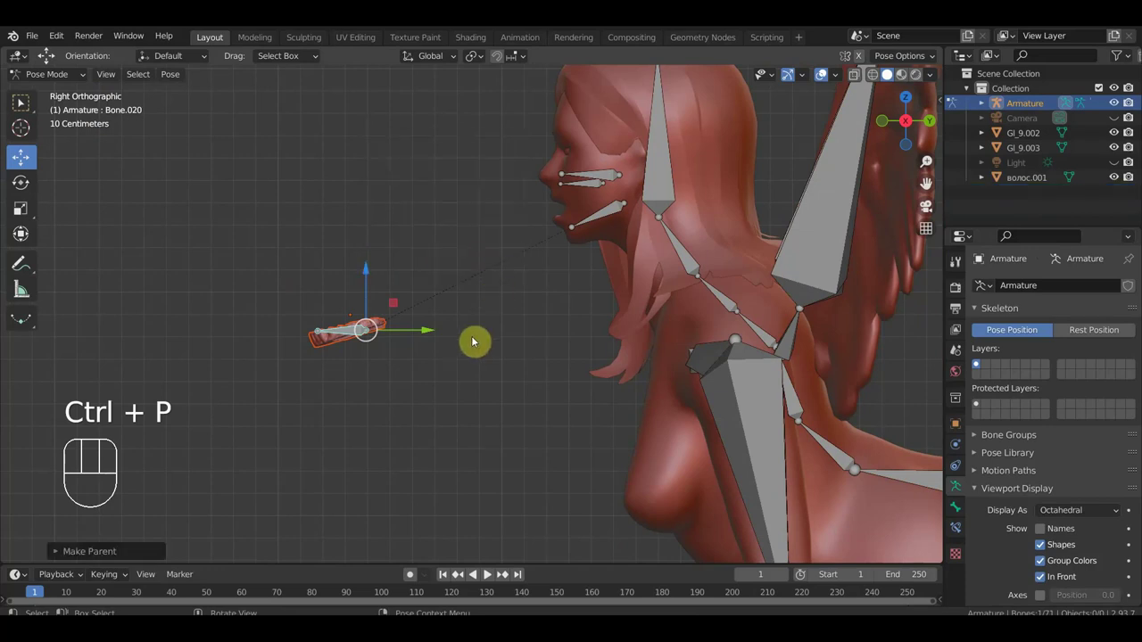
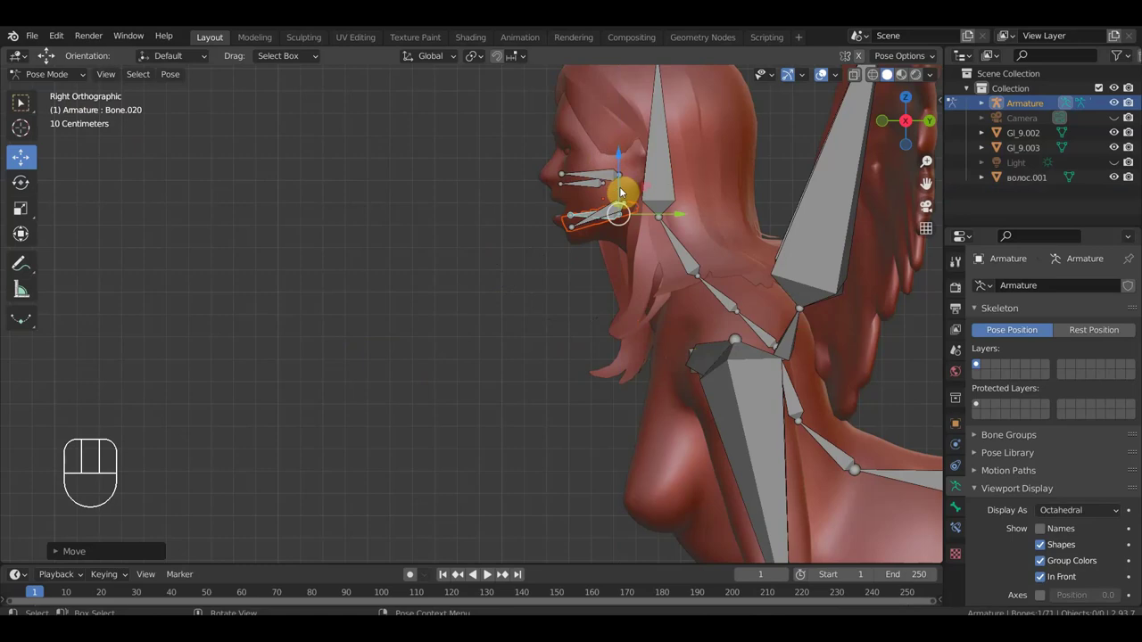
# - Rotate the lower jaw bone open to check the teeth follow, then inspect the face
pyautogui.press('r')
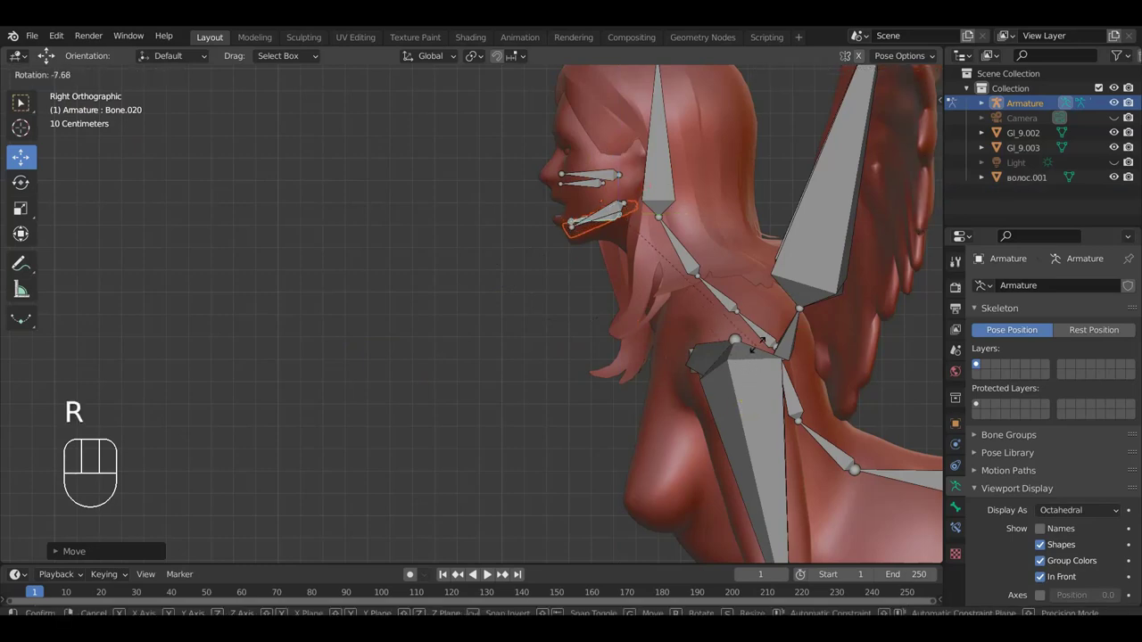
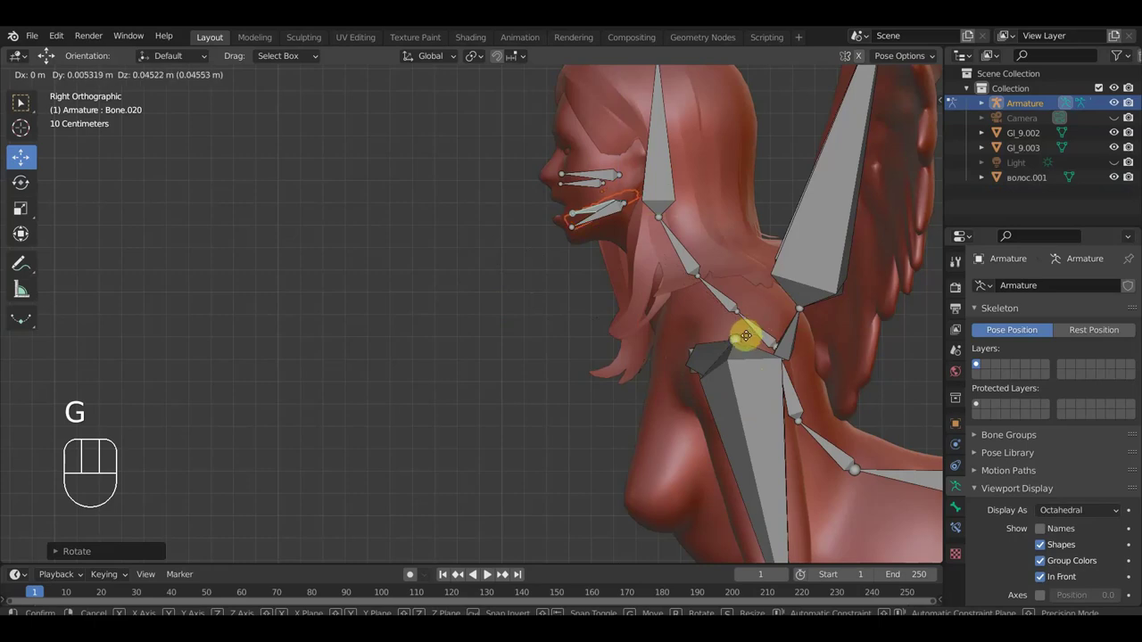
pyautogui.click(749, 336)
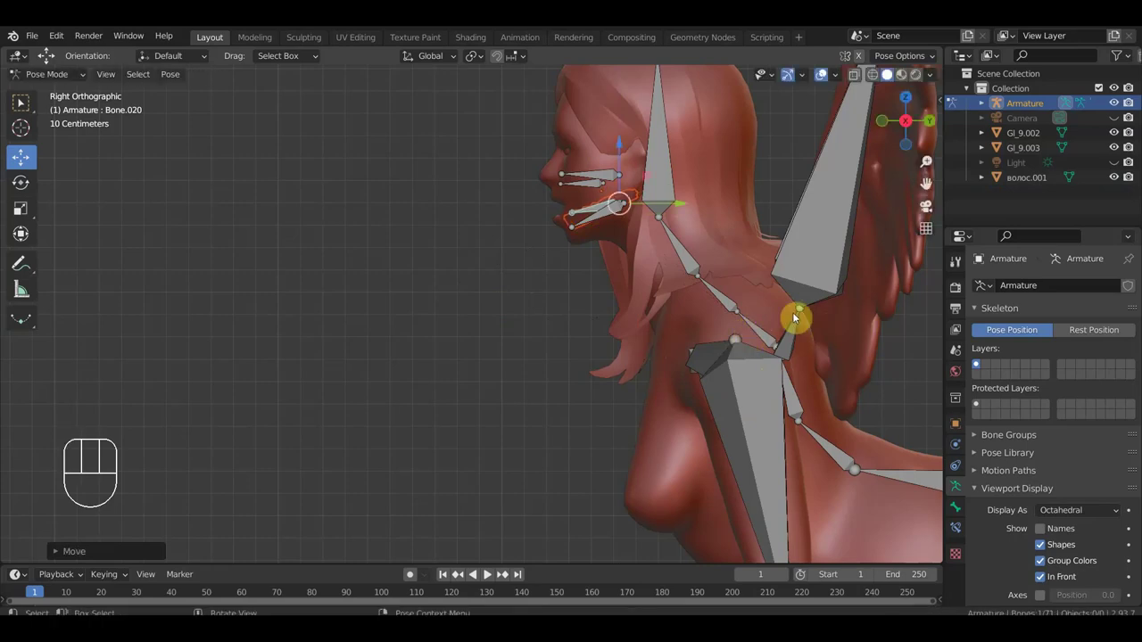
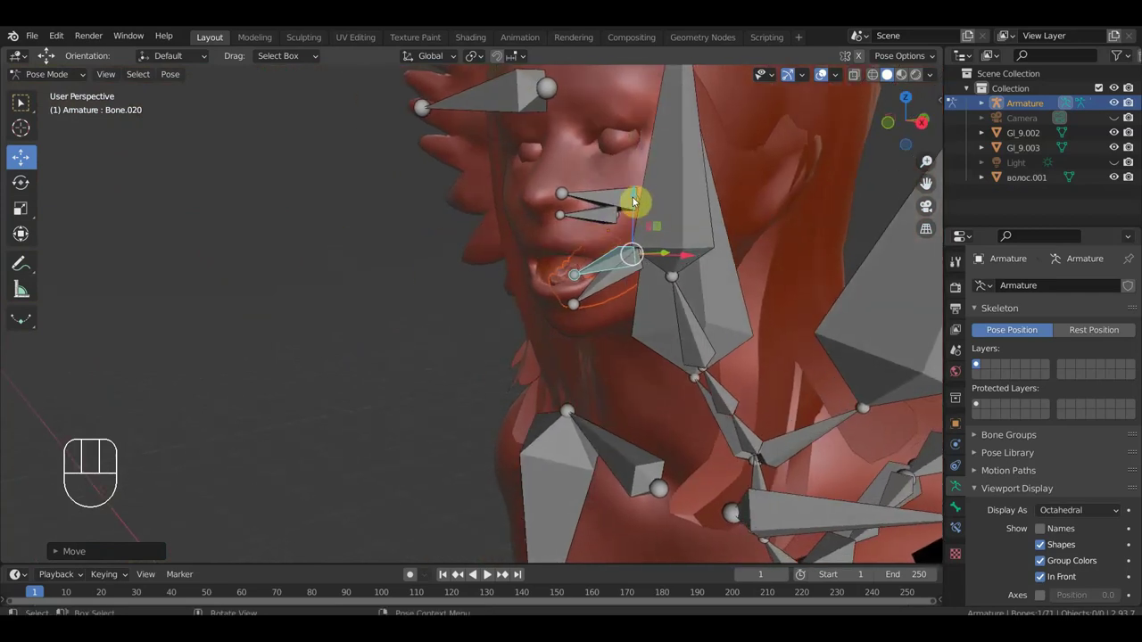
pyautogui.moveTo(639, 191); pyautogui.dragTo(663, 205)
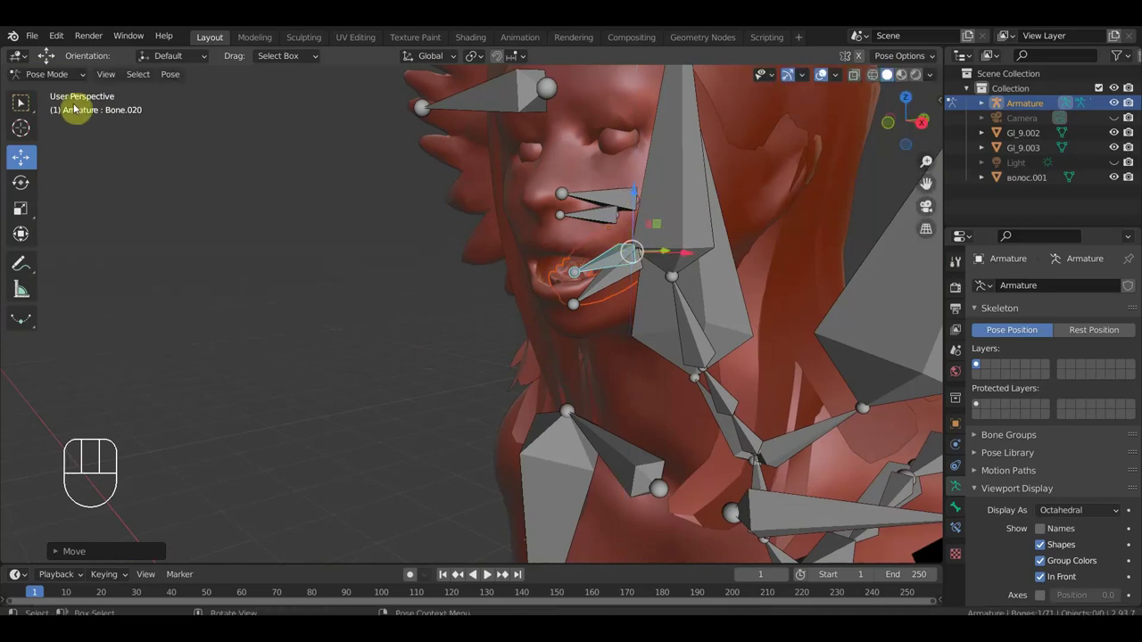
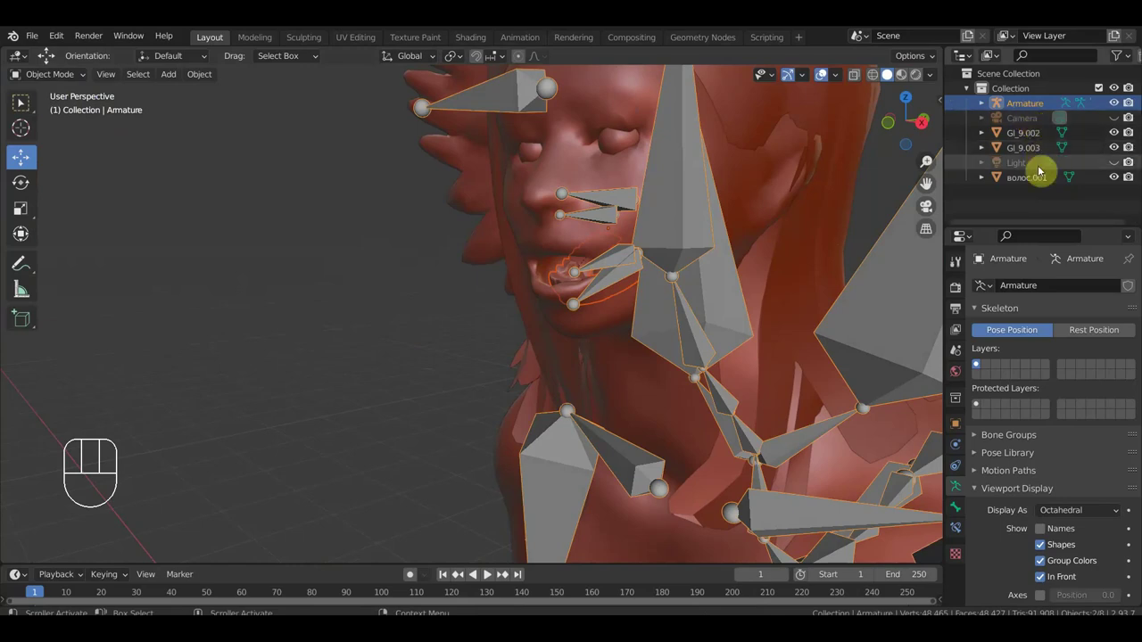
# - Scale the teeth object down in front view
pyautogui.click(573, 263)
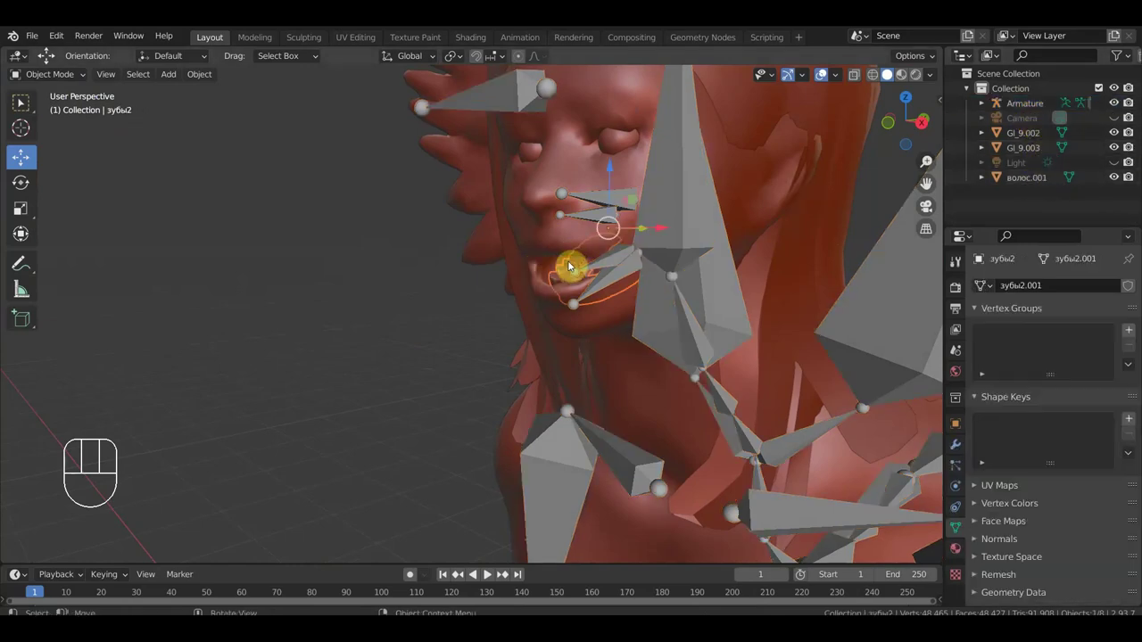
pyautogui.moveTo(694, 249); pyautogui.dragTo(784, 245)
pyautogui.press('KP_1')
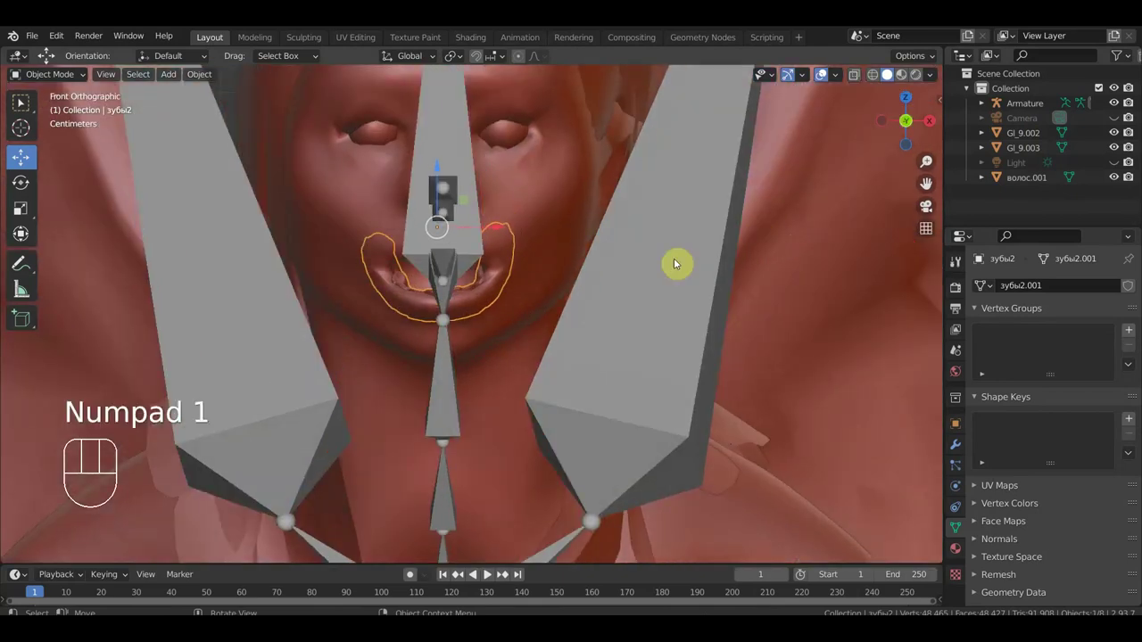
pyautogui.press('s')
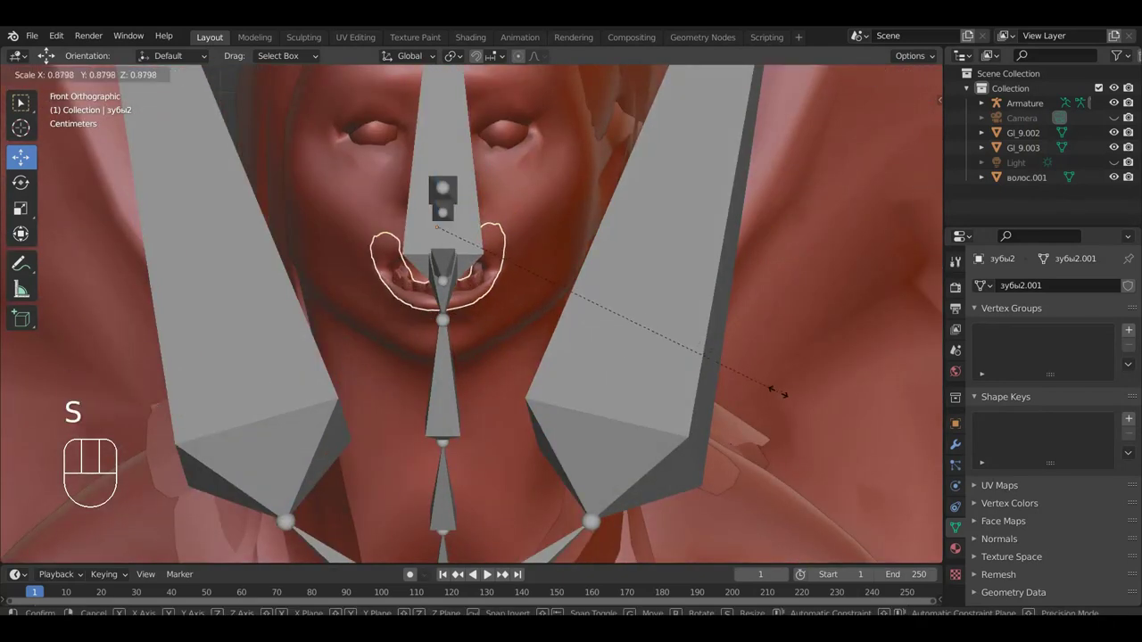
pyautogui.click(777, 395)
# - Move the teeth into the sphinx's mouth from the side view and recheck from the front
pyautogui.moveTo(565, 385); pyautogui.dragTo(498, 380)
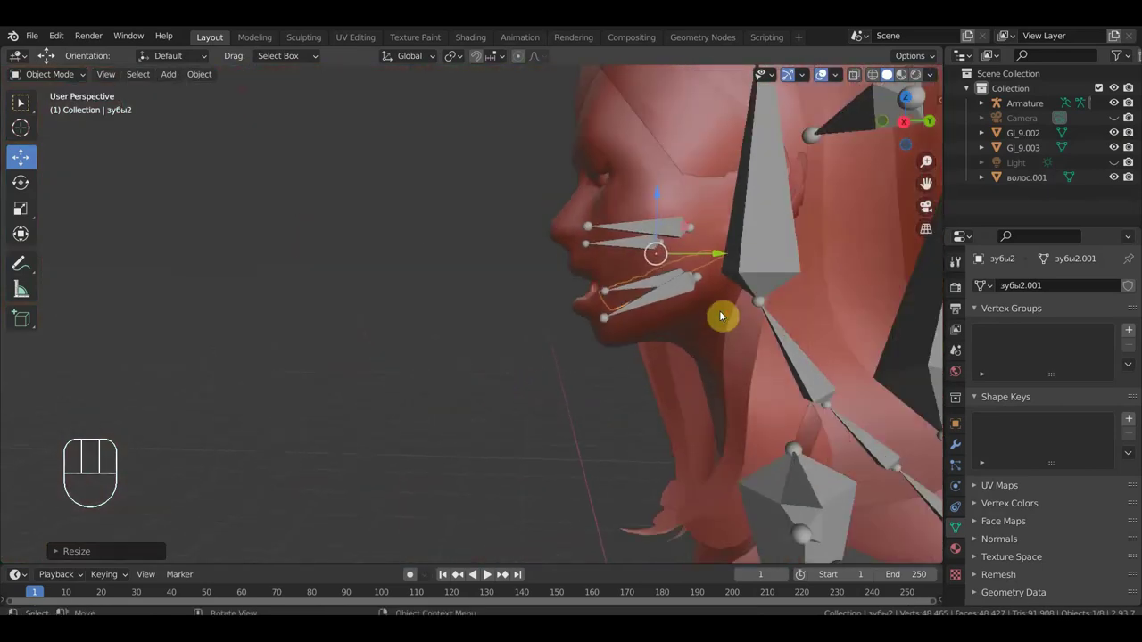
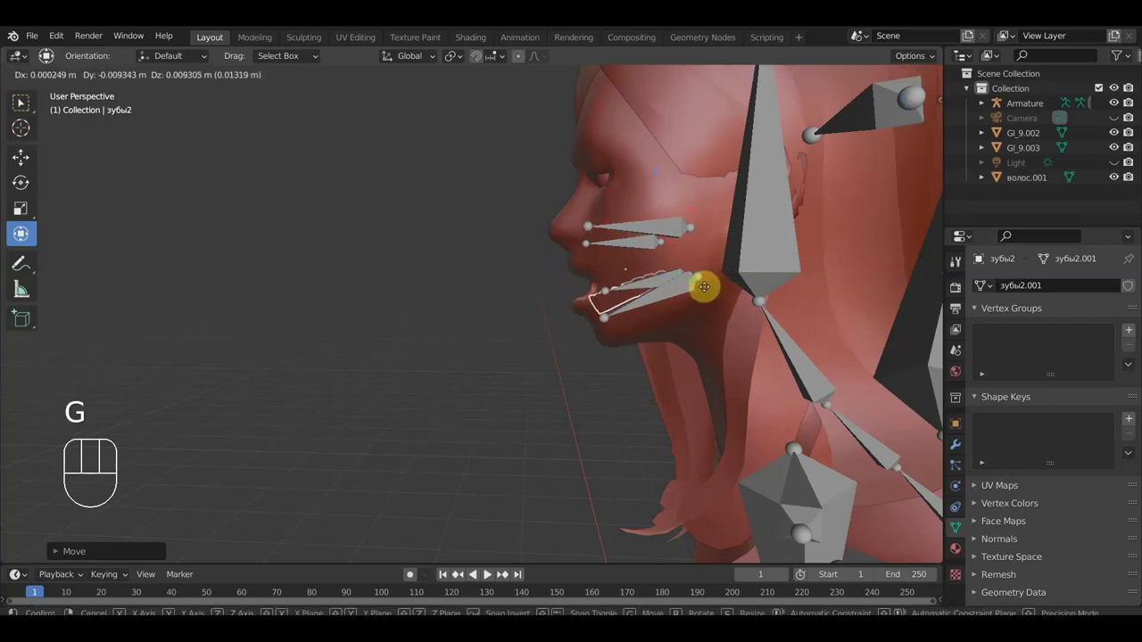
pyautogui.click(709, 288)
pyautogui.moveTo(763, 329); pyautogui.dragTo(894, 304)
pyautogui.press('KP_1')
pyautogui.press('r')
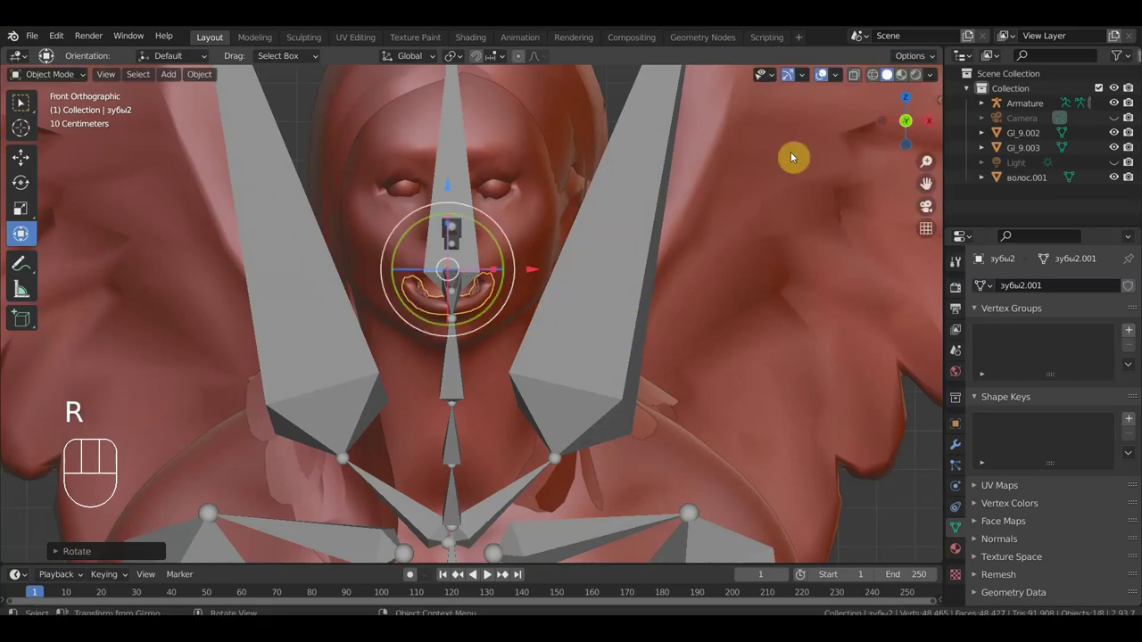
pyautogui.click(825, 80)
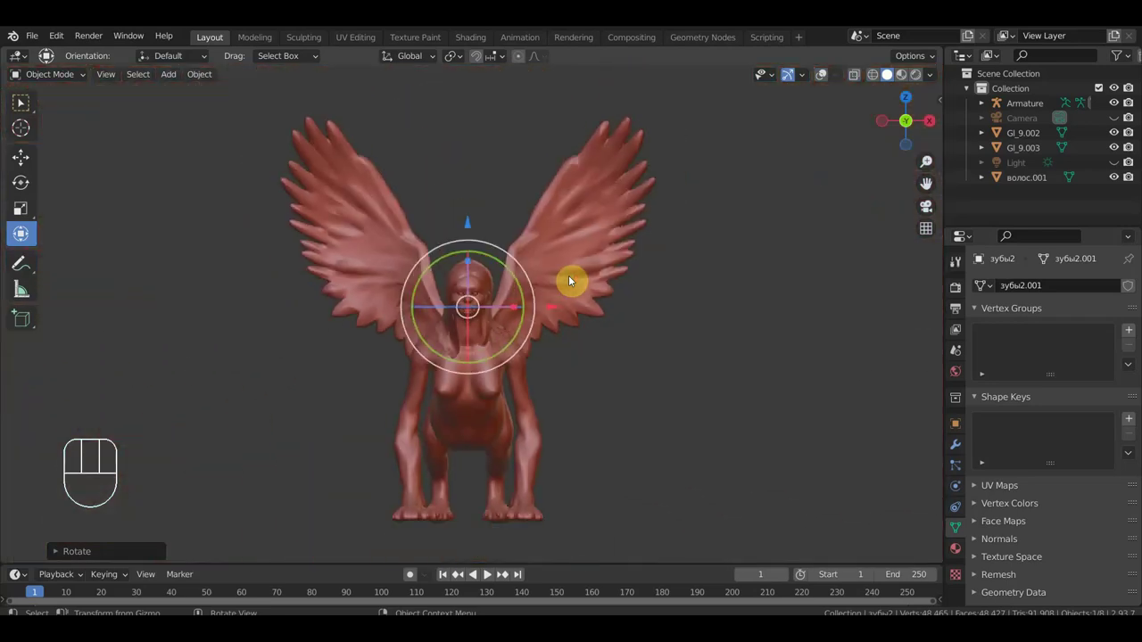
# - Re-enable the viewport overlays to show the bones over the sphinx and select the armature
pyautogui.click(29, 106)
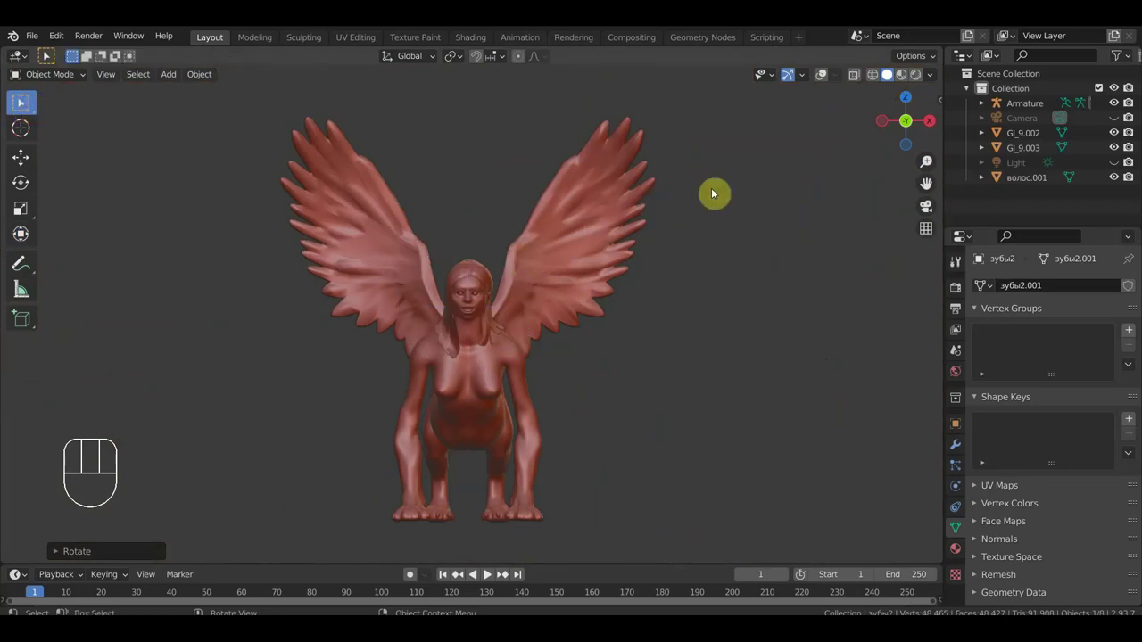
pyautogui.click(827, 79)
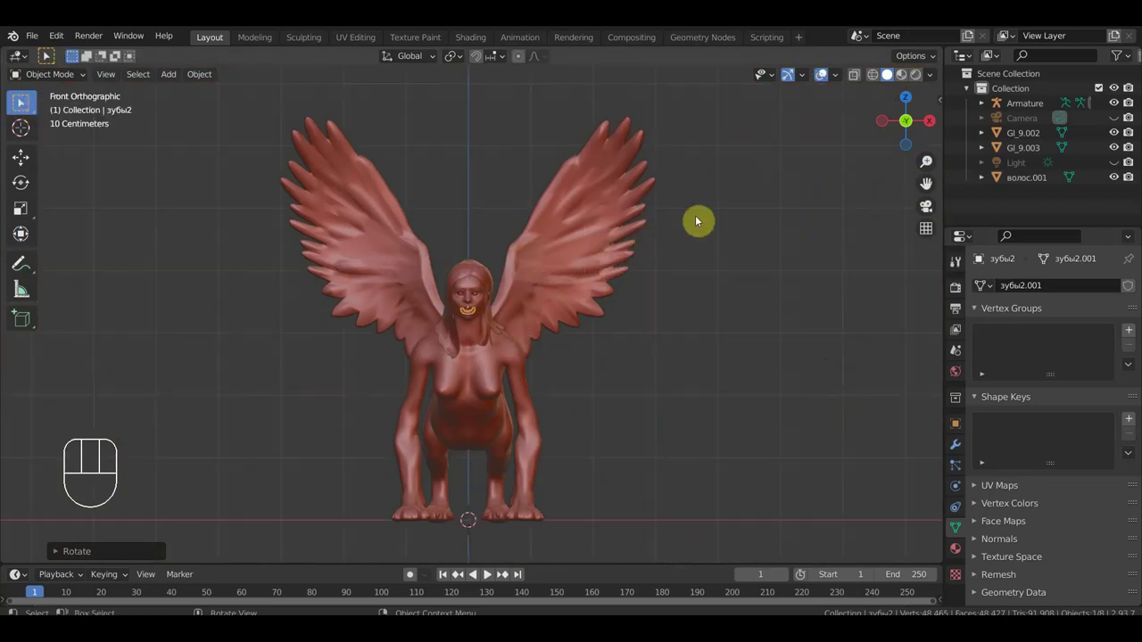
pyautogui.click(822, 75)
pyautogui.click(821, 75)
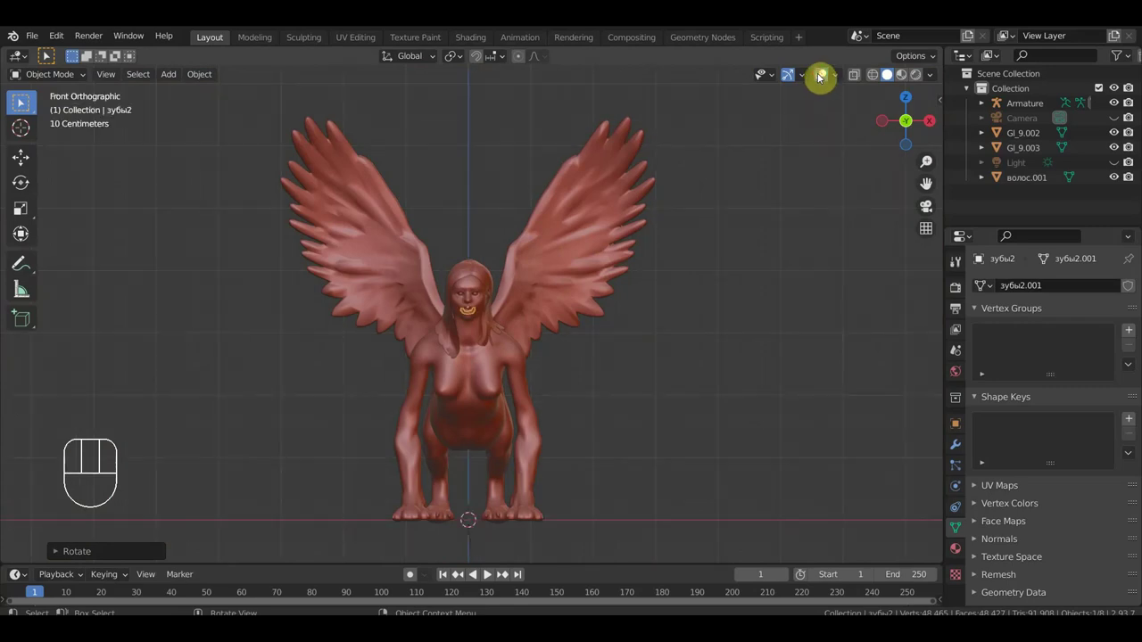
pyautogui.moveTo(774, 262); pyautogui.dragTo(631, 257)
pyautogui.click(594, 225)
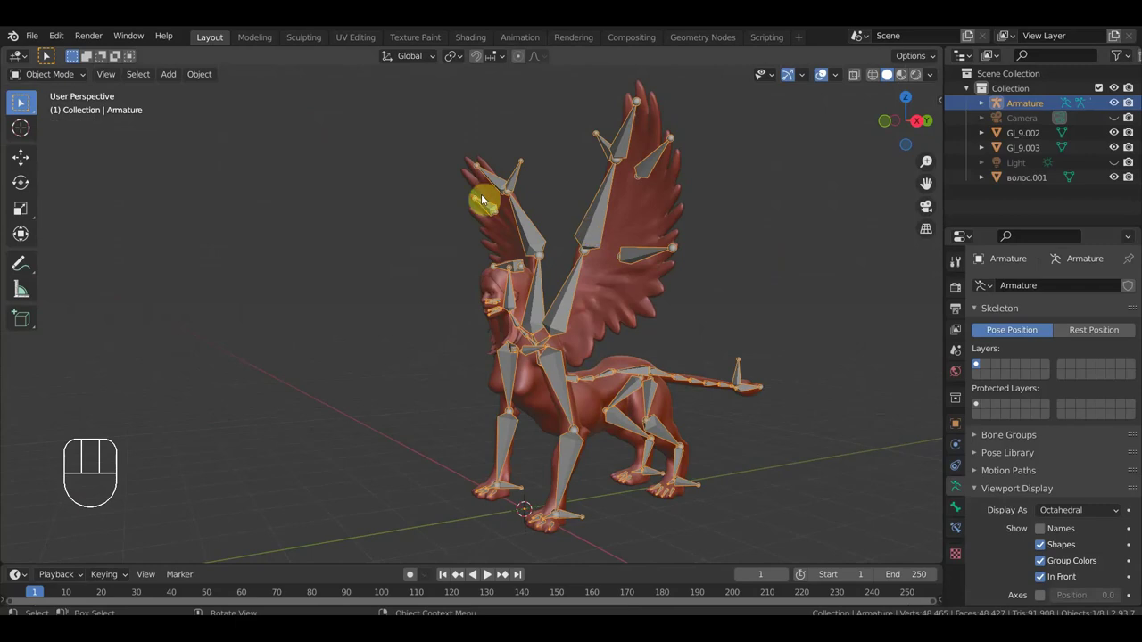
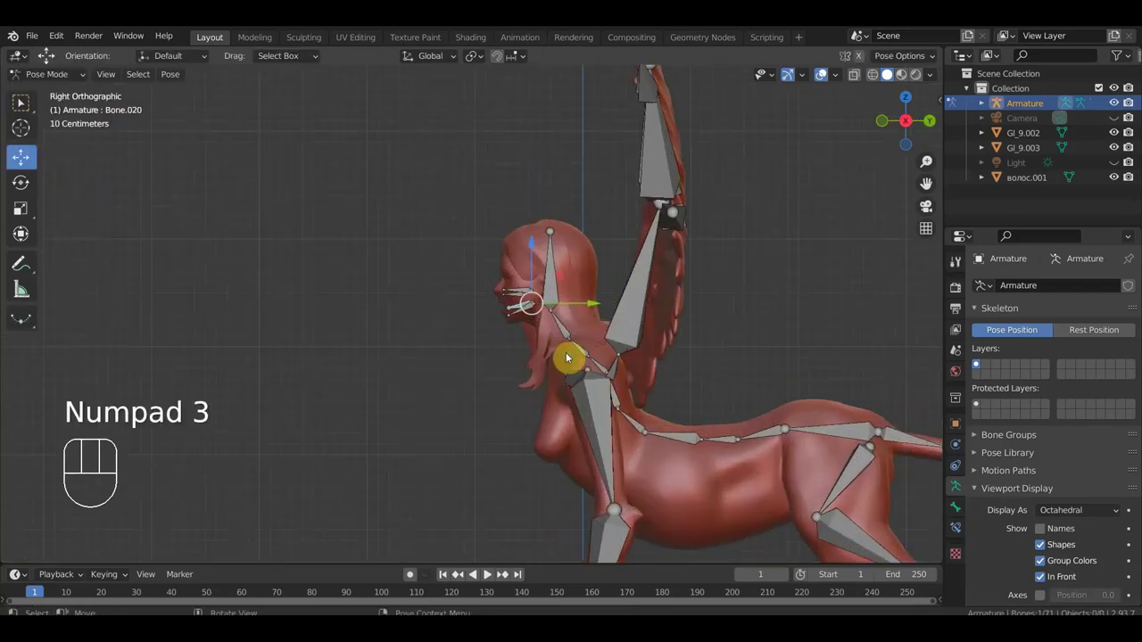
# - Select leg Bone.023 and show its IK constraint targeting Bone.029 with chain length 2
pyautogui.moveTo(426, 234); pyautogui.dragTo(368, 164)
pyautogui.click(420, 462)
pyautogui.moveTo(428, 474); pyautogui.dragTo(404, 499)
pyautogui.click(404, 498)
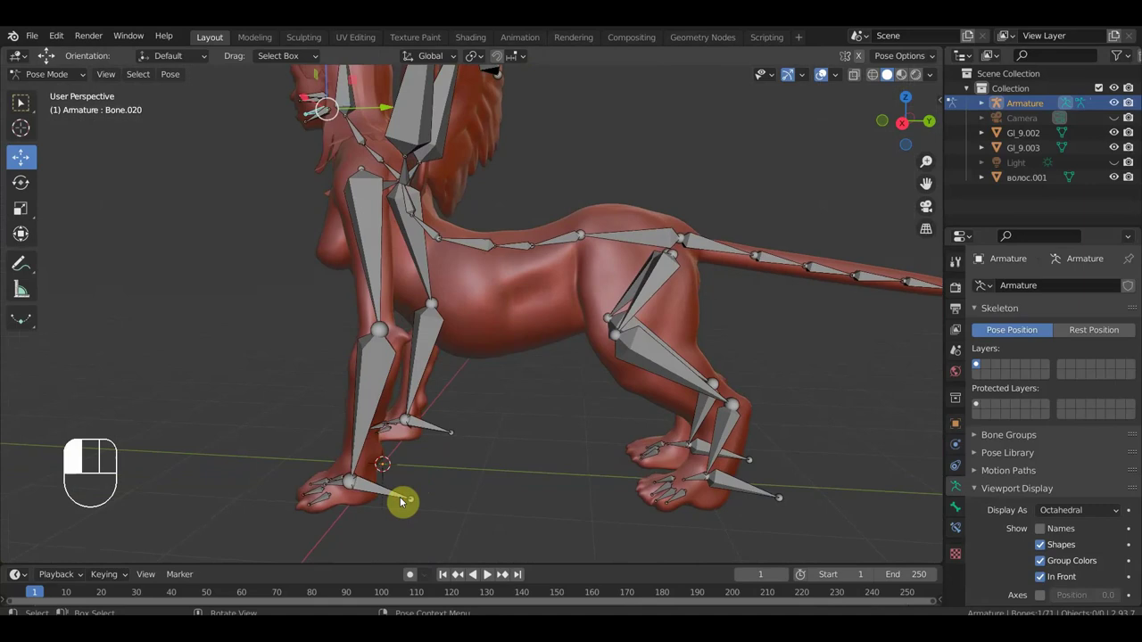
pyautogui.moveTo(374, 391); pyautogui.dragTo(372, 390)
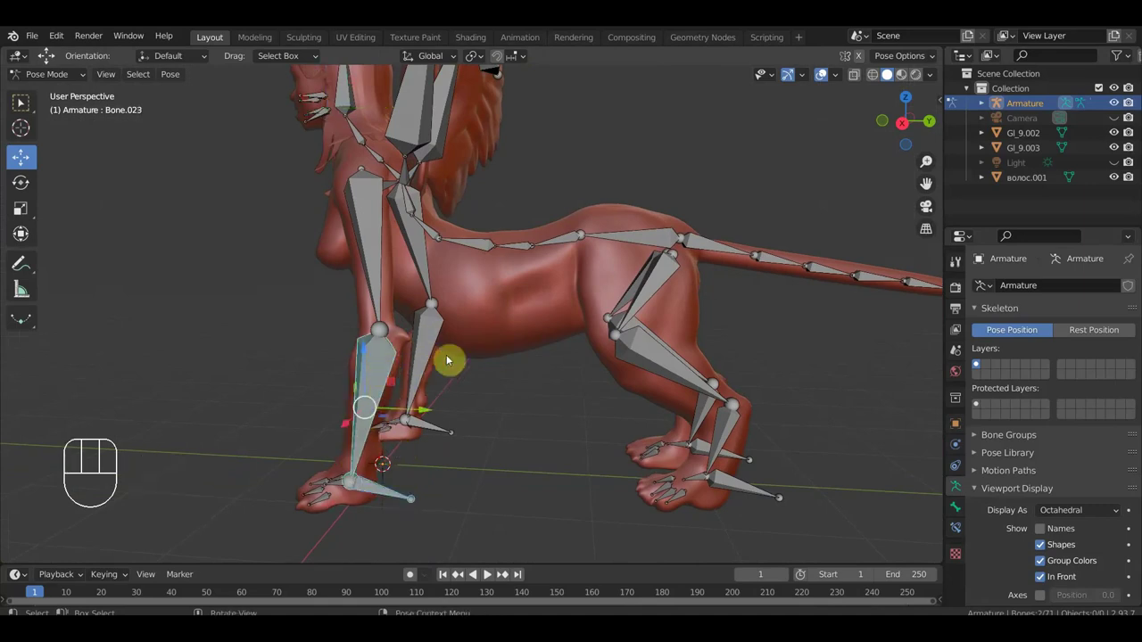
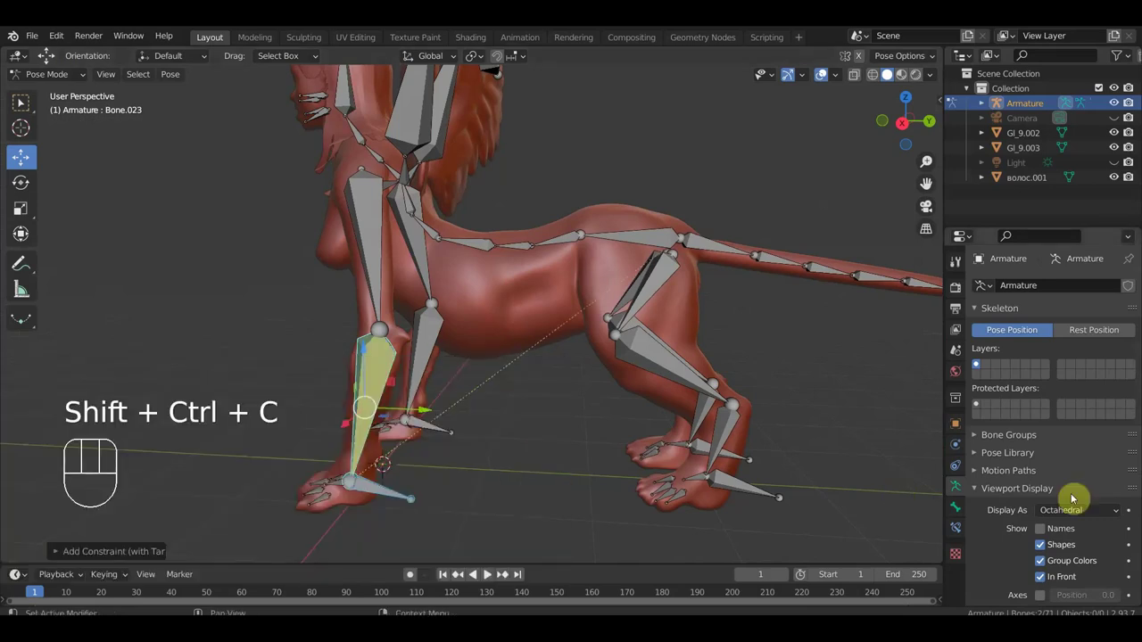
pyautogui.click(966, 513)
pyautogui.click(962, 526)
pyautogui.click(1120, 407)
# - Add IK constraints to both hind legs toward their foot control bones, one with a three-bone chain
pyautogui.click(1118, 406)
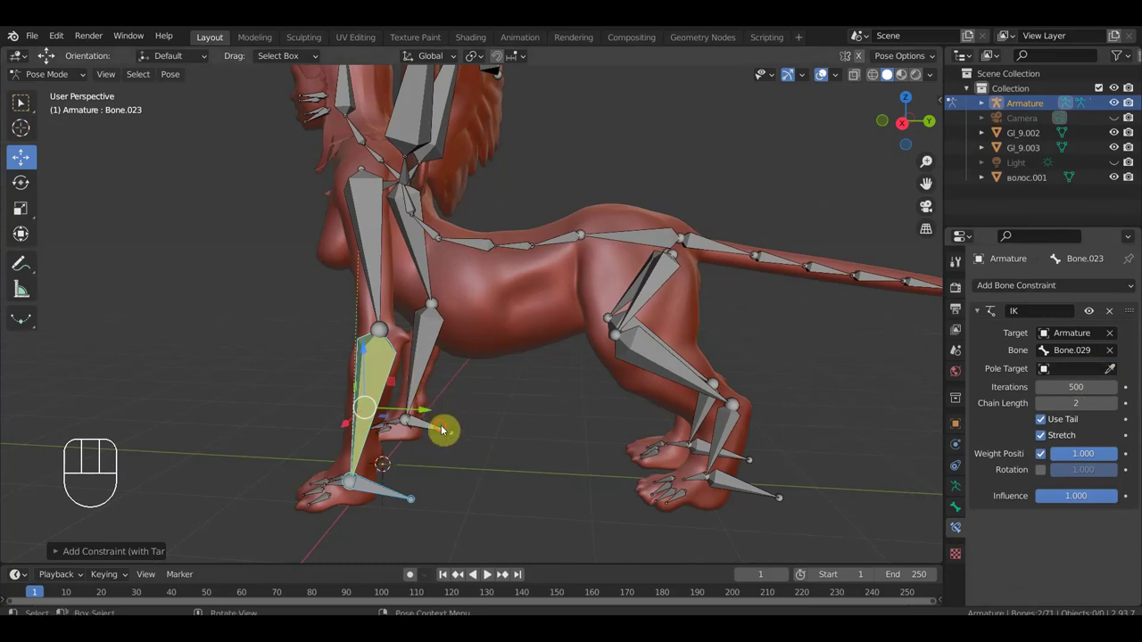
pyautogui.click(446, 423)
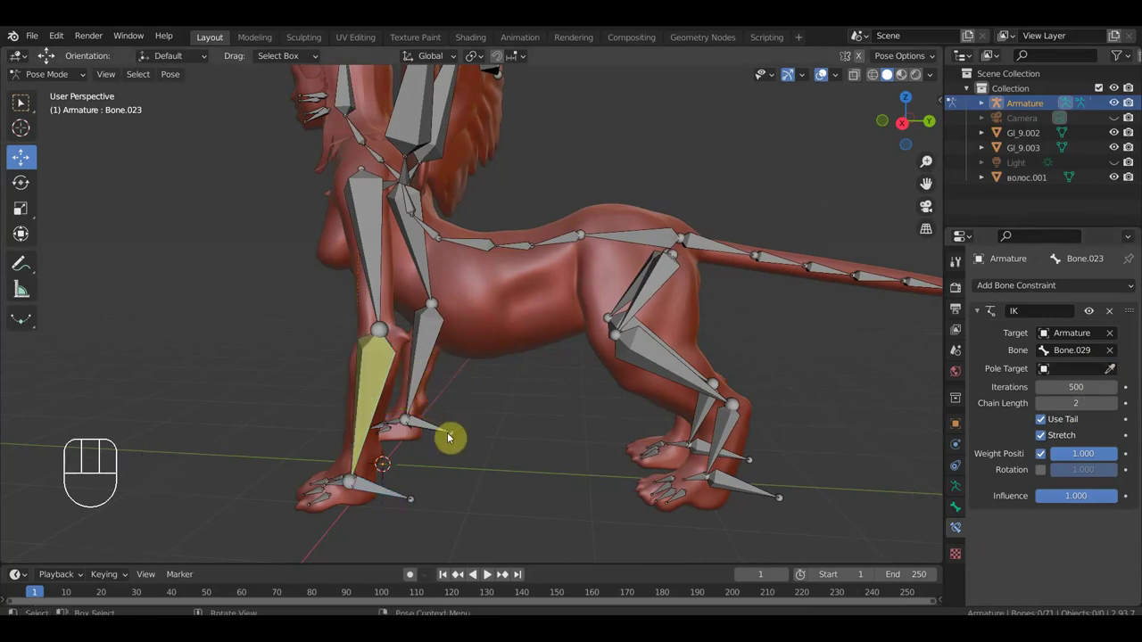
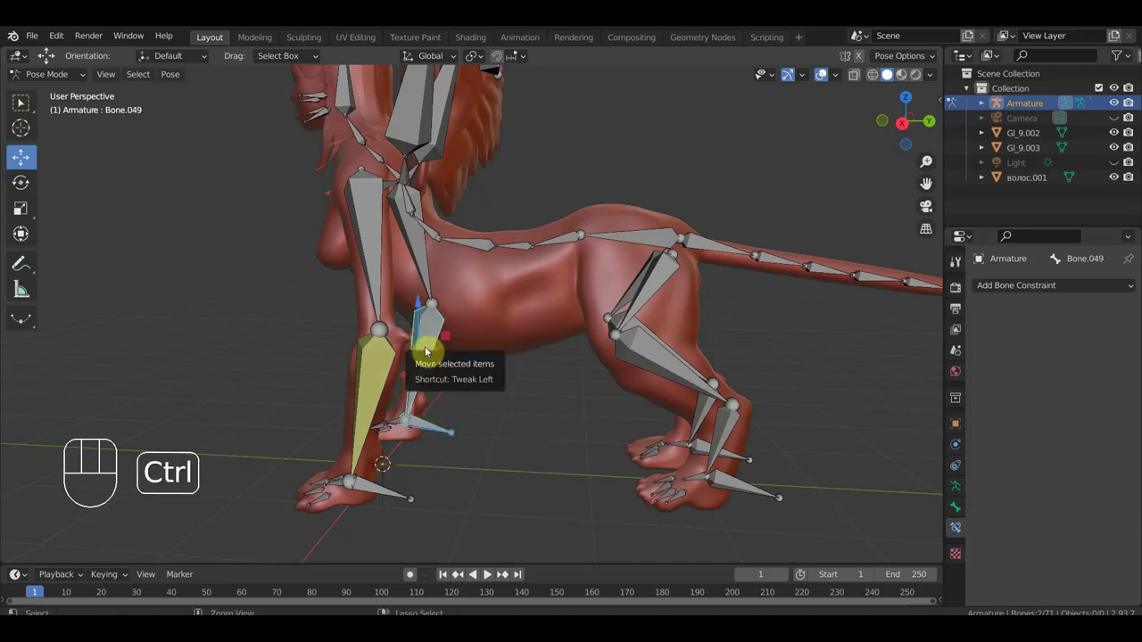
pyautogui.press('ctrl+shift+c')
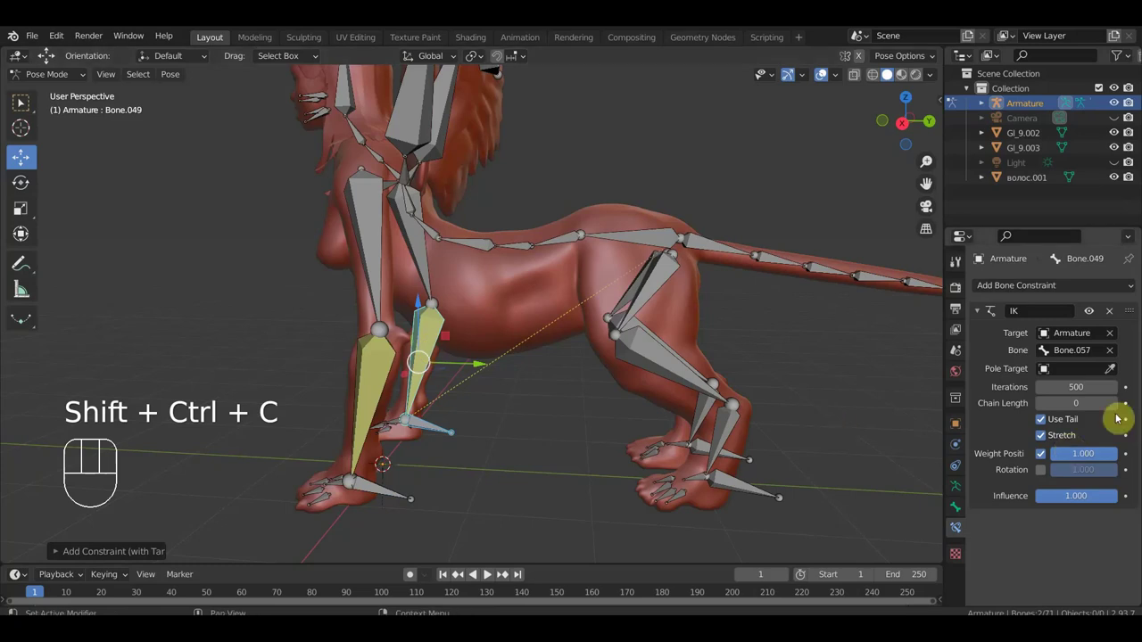
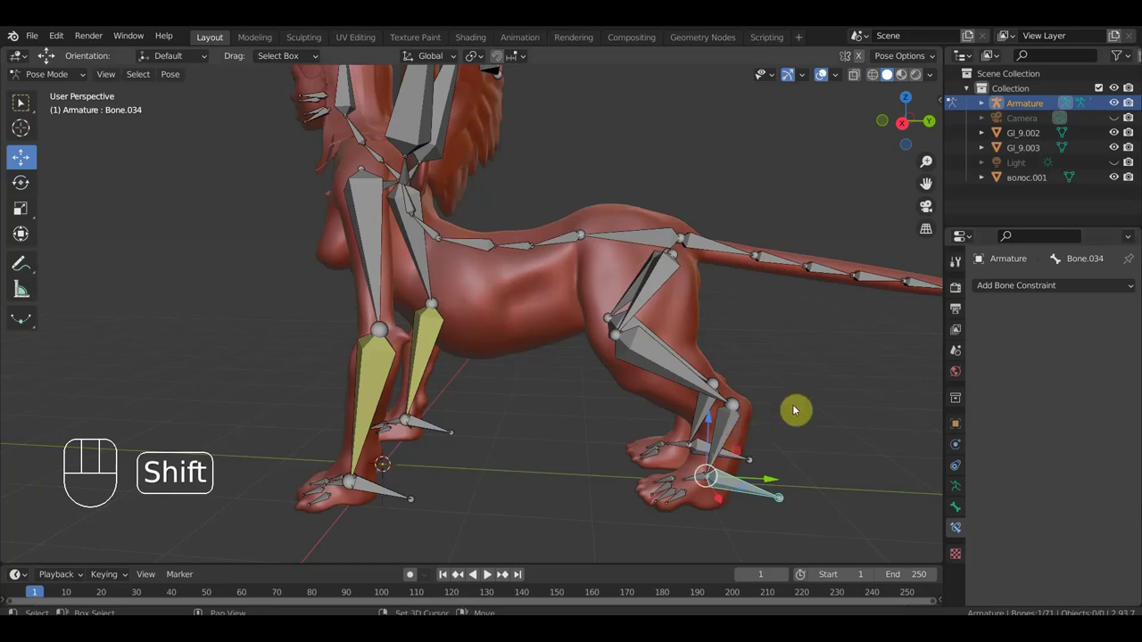
pyautogui.press('ctrl+shift+c')
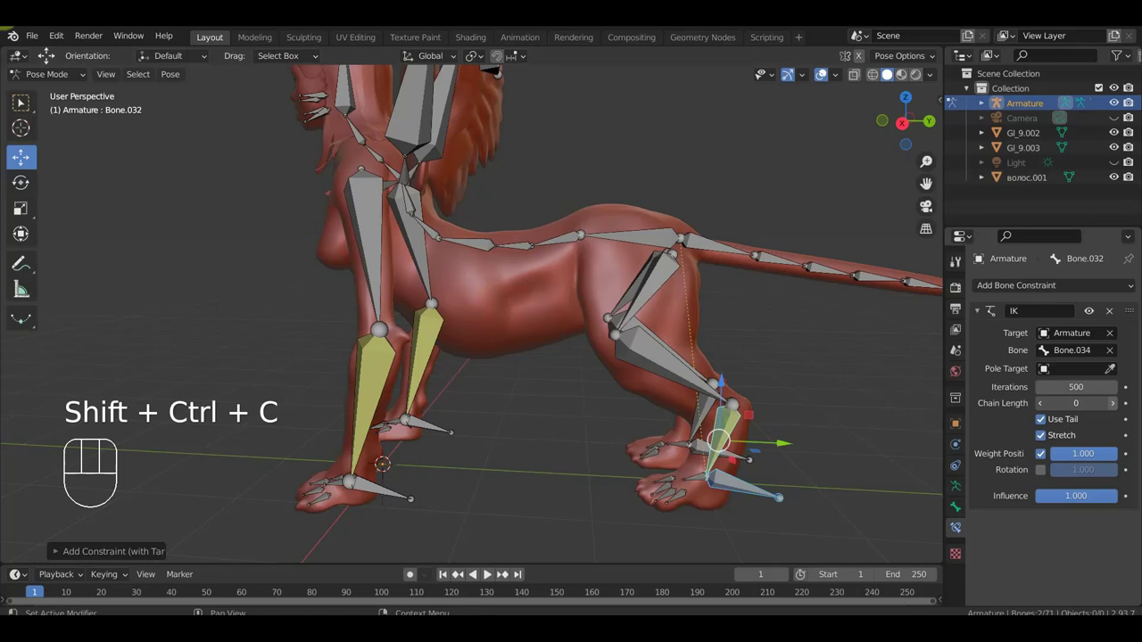
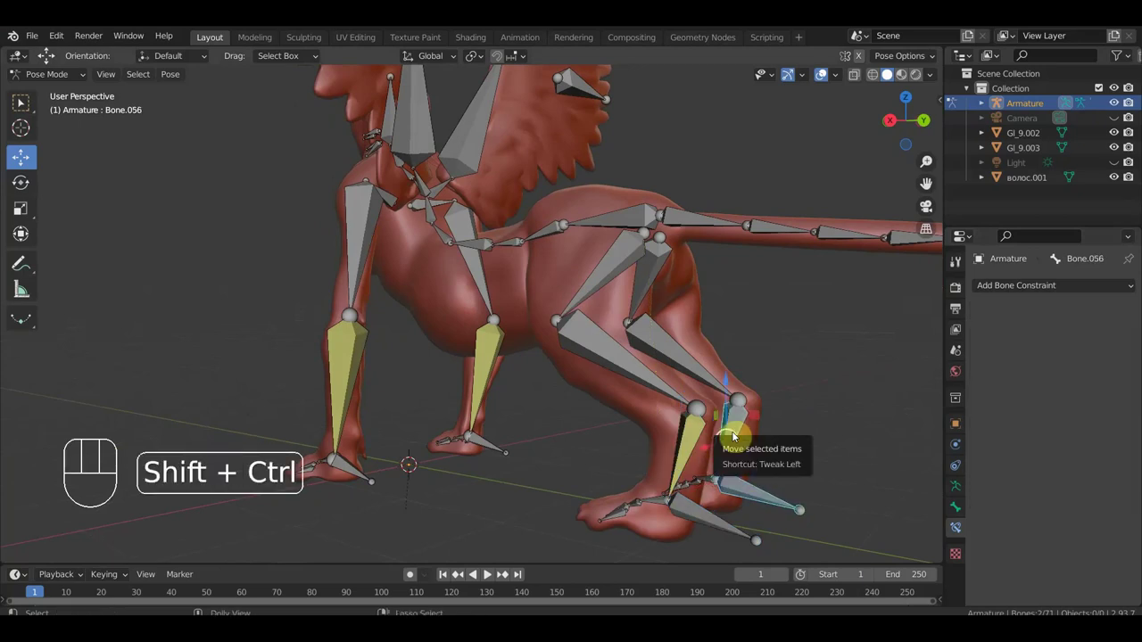
pyautogui.press('ctrl+shift+c')
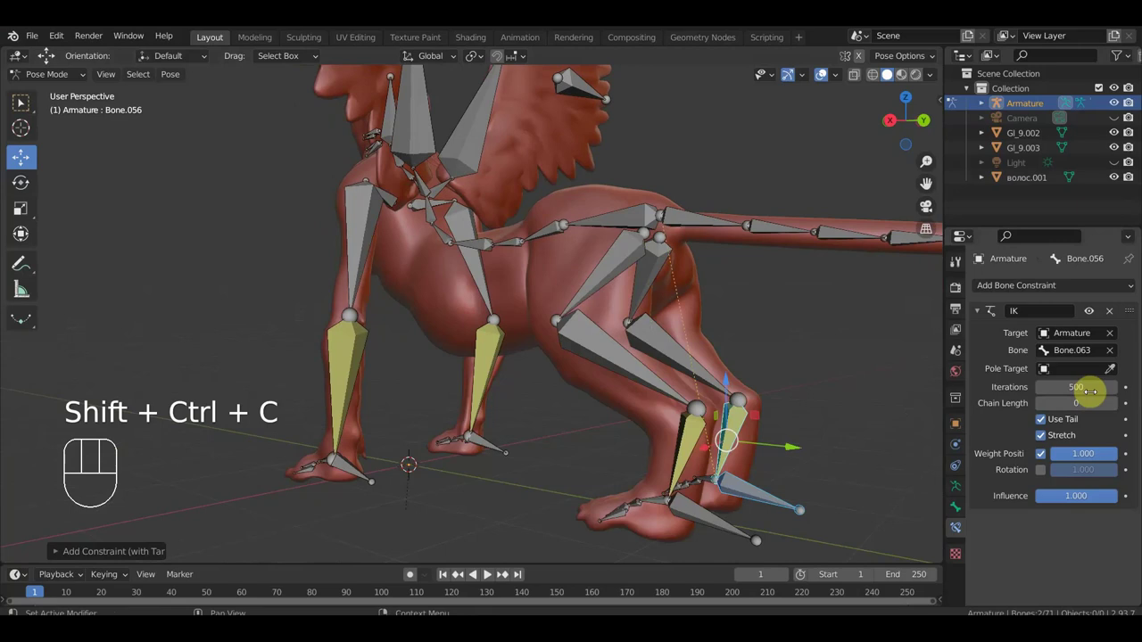
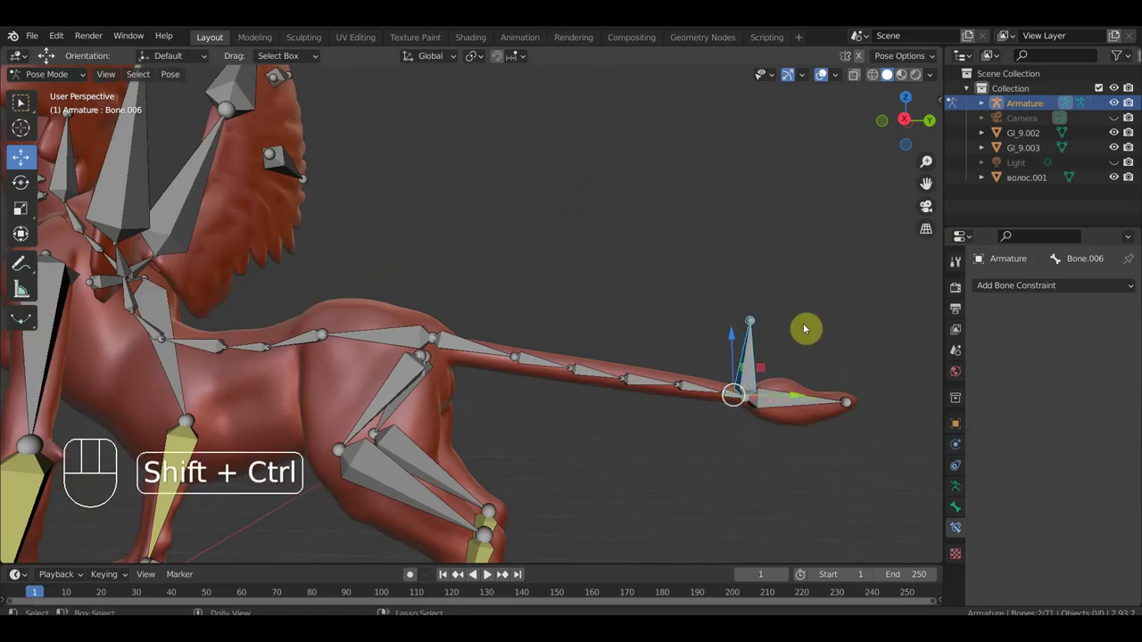
# - Add an IK constraint to the tail toward its tip control and move the control to test the bend
pyautogui.press('ctrl+shift+c')
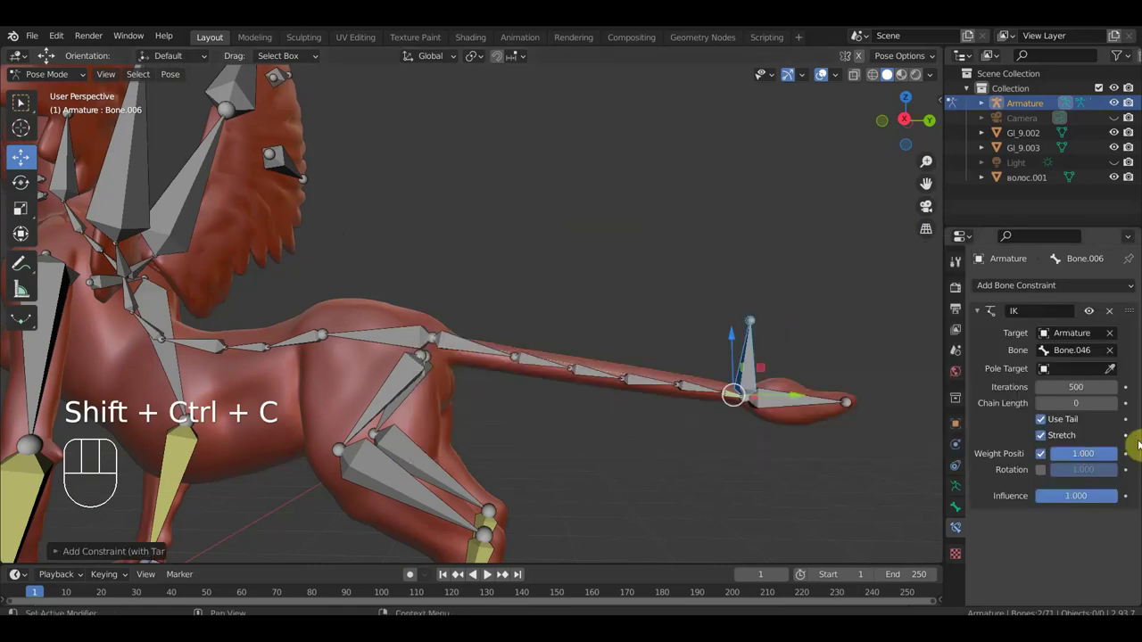
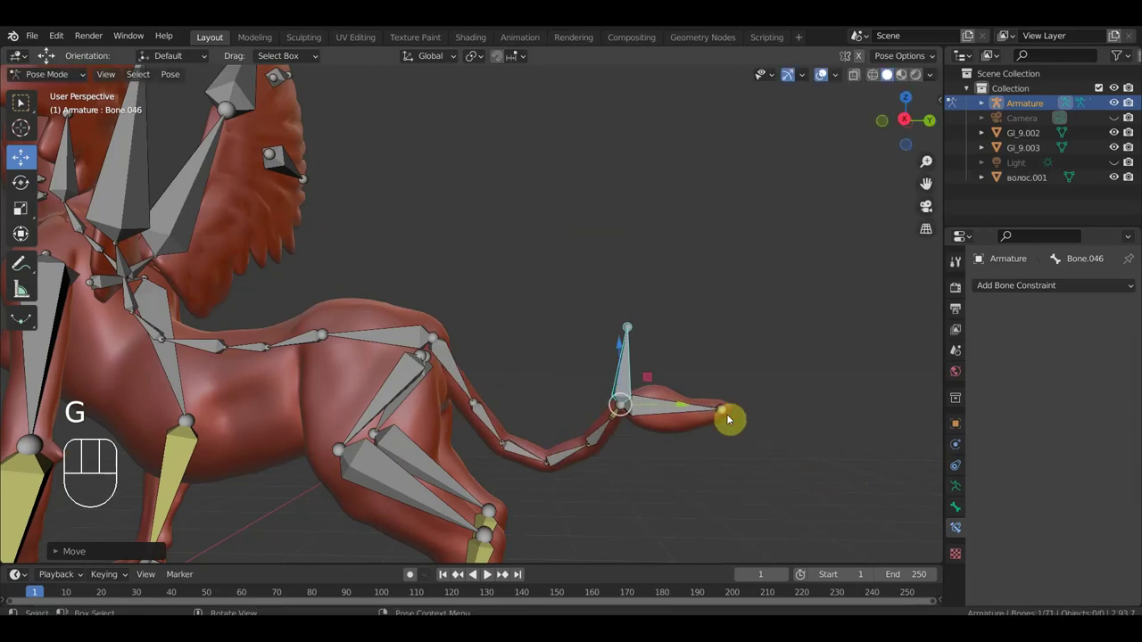
pyautogui.press('ctrl+z')
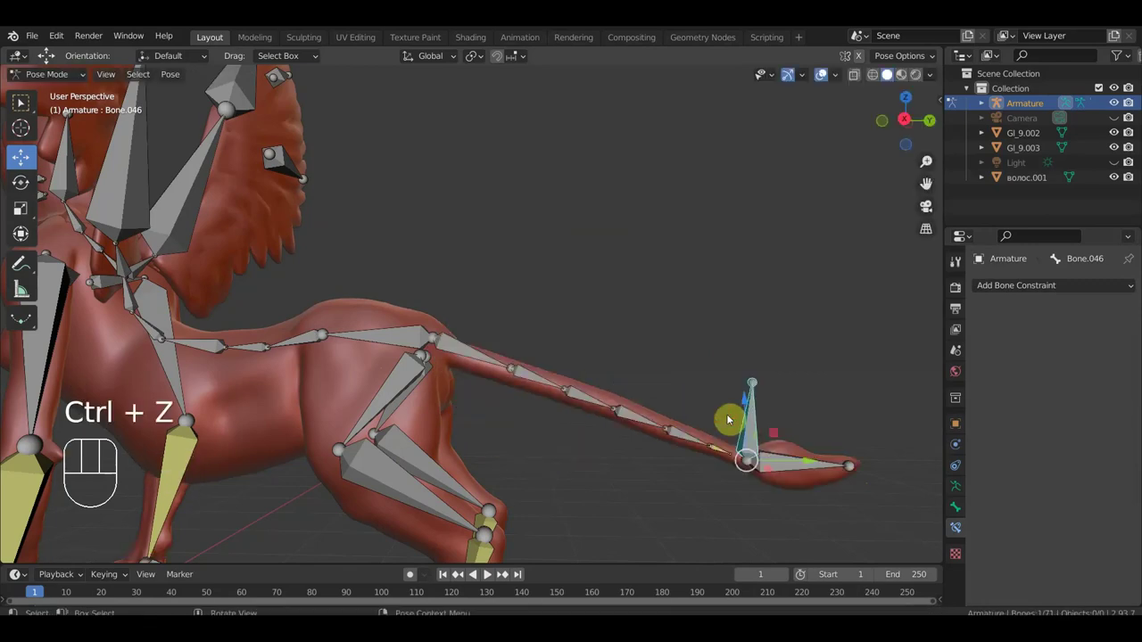
pyautogui.press('KP_1')
pyautogui.moveTo(626, 424); pyautogui.dragTo(640, 430)
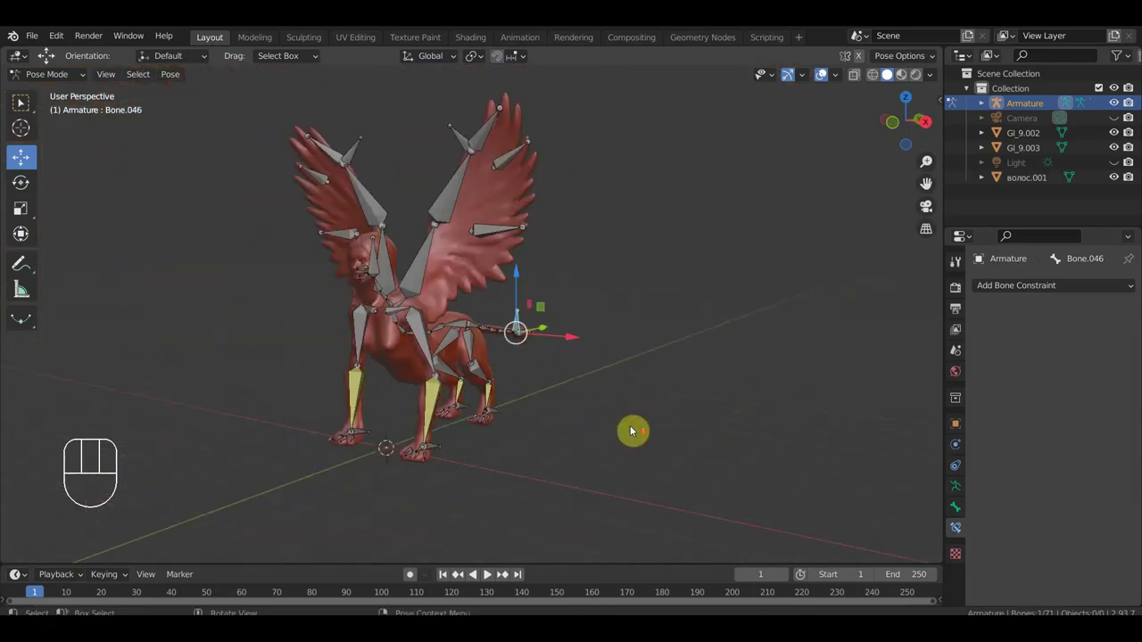
# - Add an IK constraint to the first wing bone toward its wing-tip control with chain length 1
pyautogui.moveTo(655, 445); pyautogui.dragTo(622, 486)
pyautogui.middleClick(547, 405)
pyautogui.moveTo(584, 244); pyautogui.dragTo(537, 249)
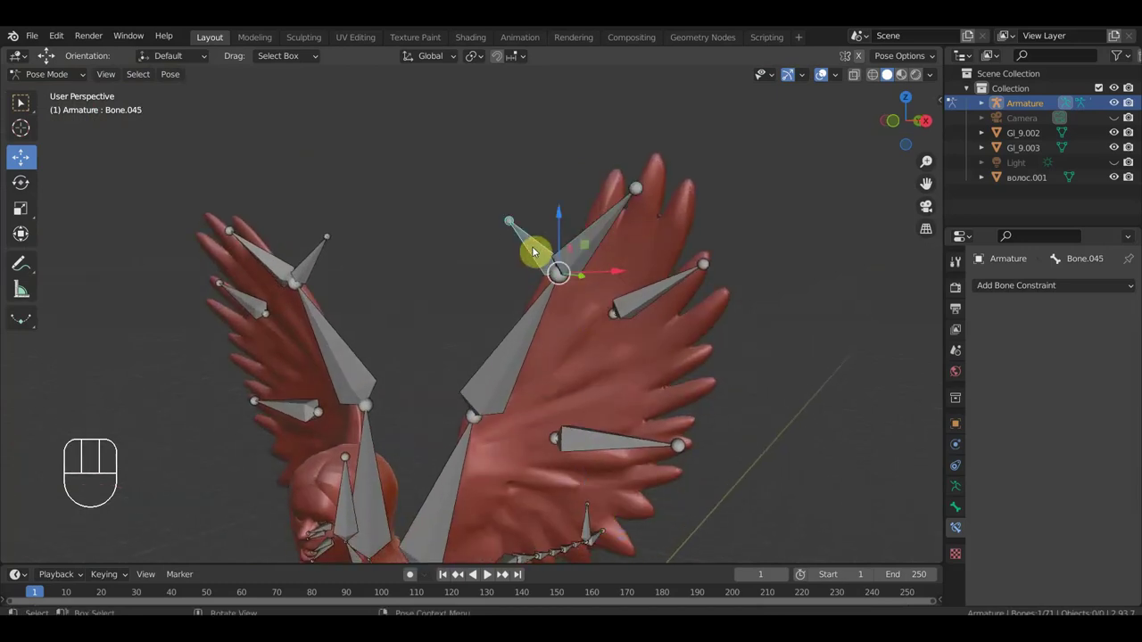
pyautogui.moveTo(515, 362); pyautogui.dragTo(759, 271)
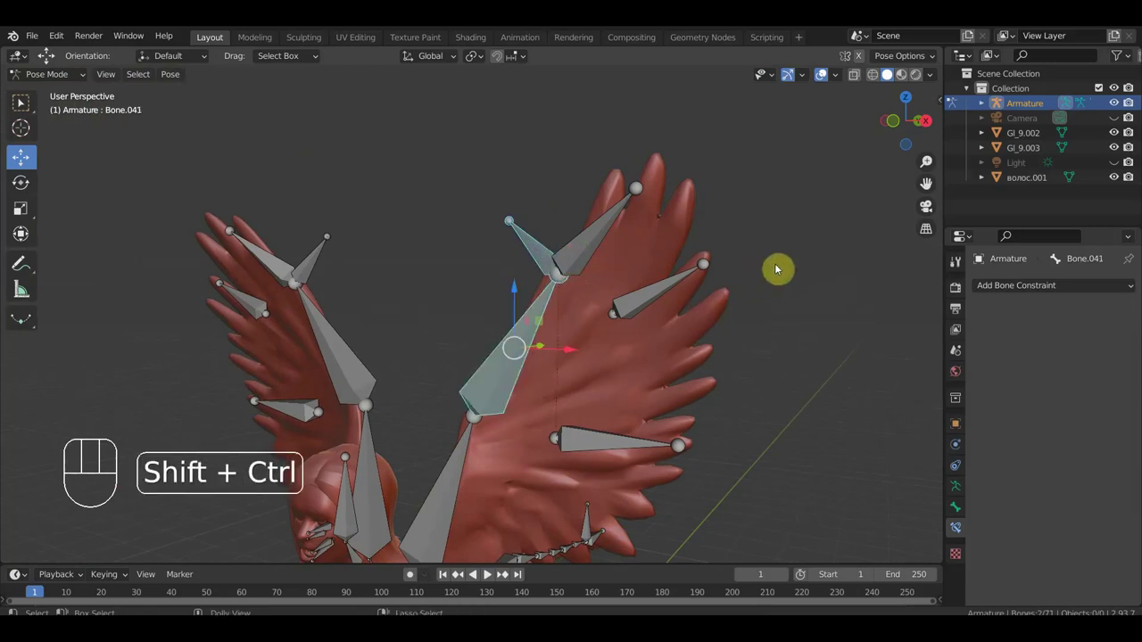
pyautogui.press('ctrl+shift+c')
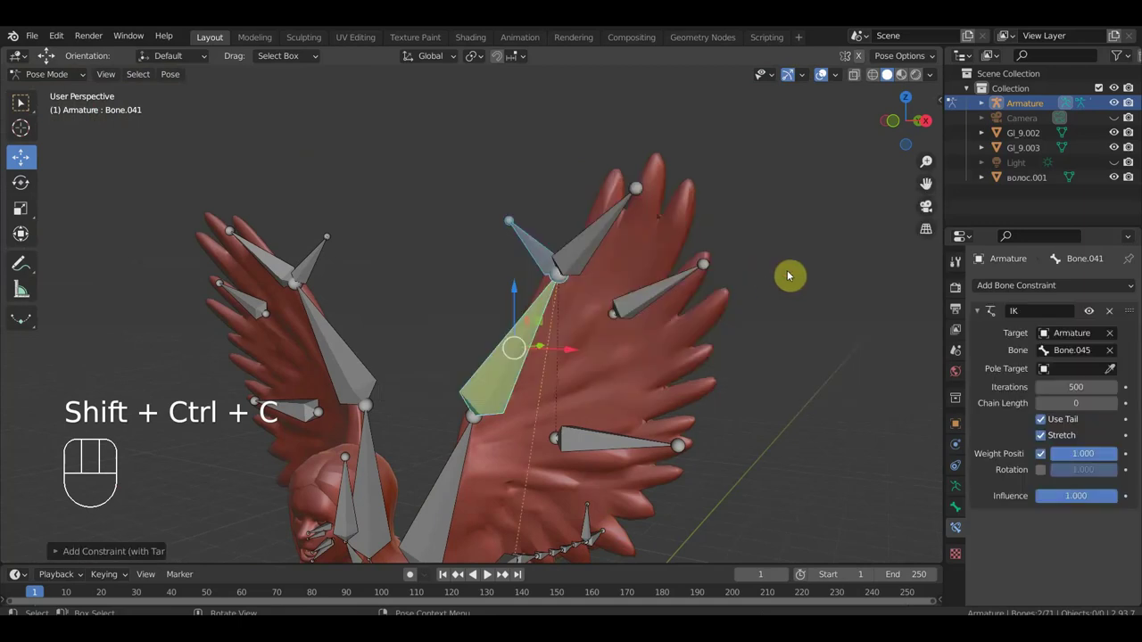
pyautogui.click(1120, 405)
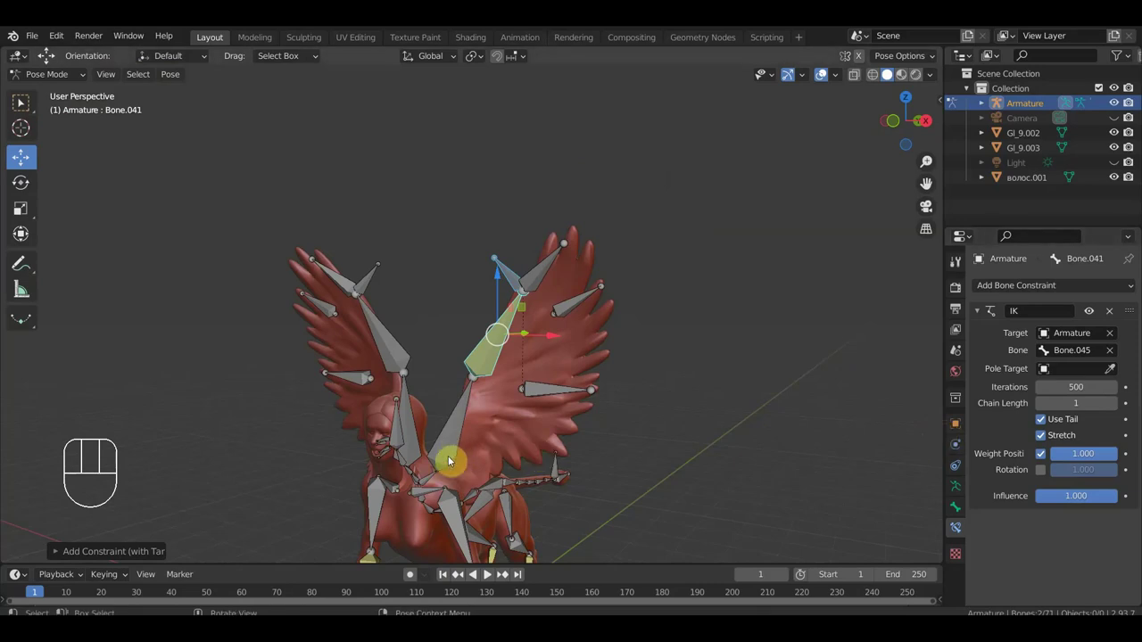
# - Move and rotate the wing control to test the IK, then undo back to rest
pyautogui.moveTo(482, 404); pyautogui.dragTo(466, 388)
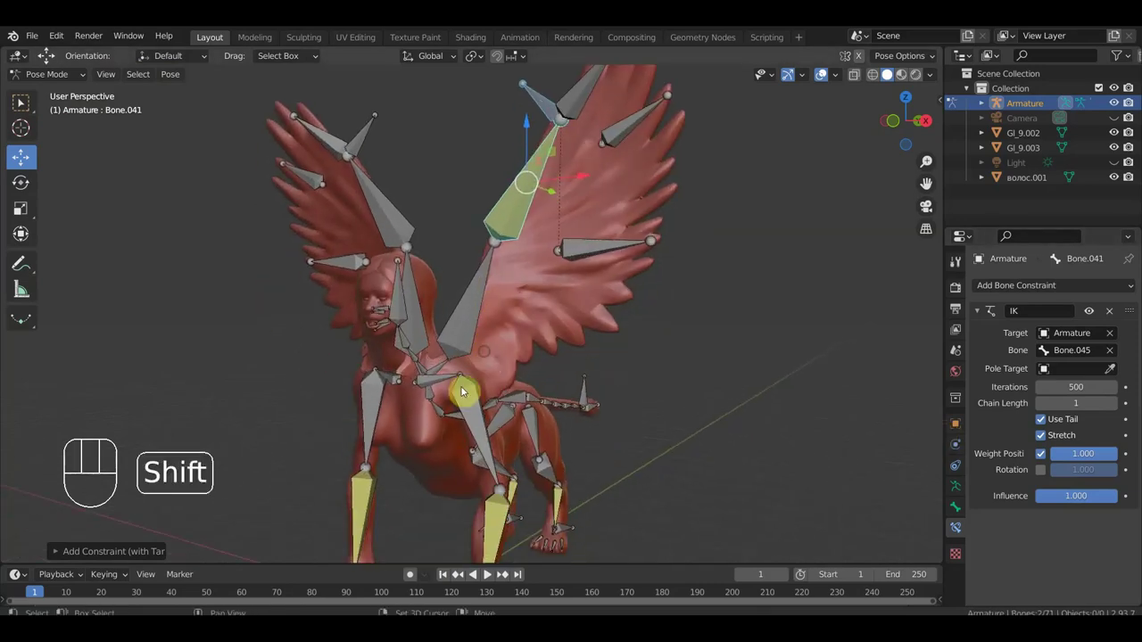
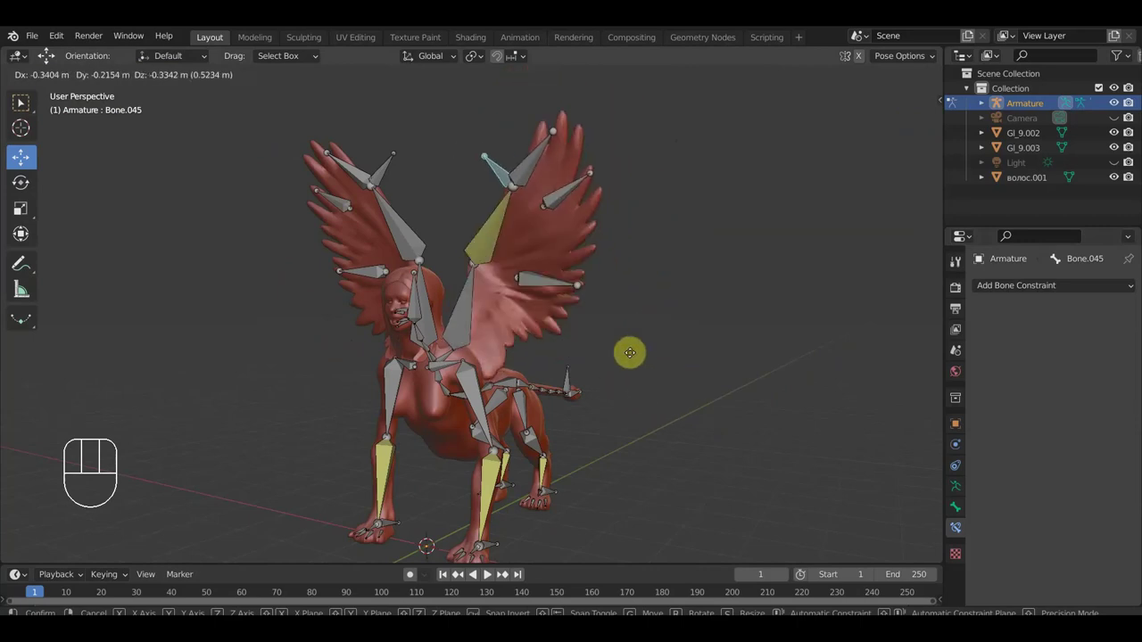
pyautogui.moveTo(717, 399); pyautogui.dragTo(755, 396)
pyautogui.press('r')
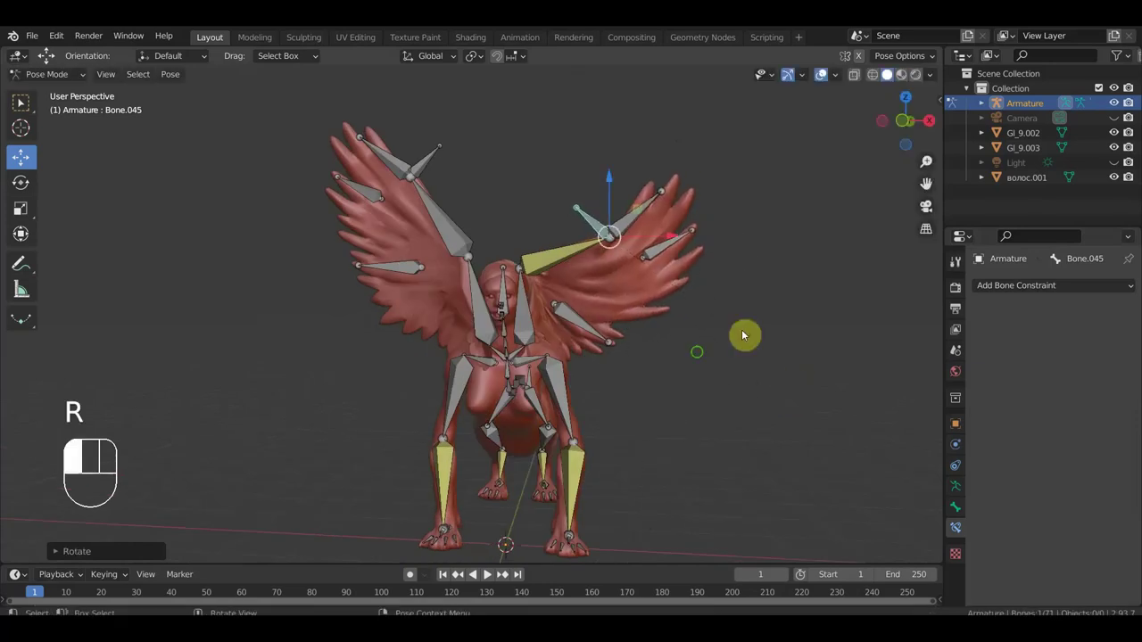
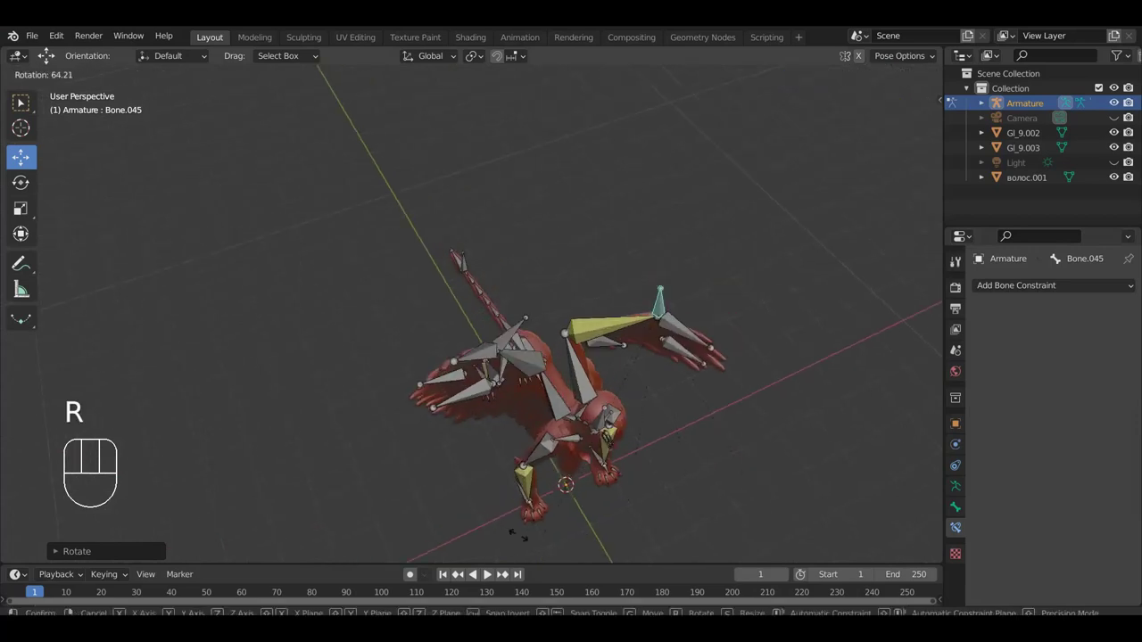
pyautogui.click(513, 529)
pyautogui.moveTo(531, 366); pyautogui.dragTo(547, 351)
pyautogui.press('ctrl+z')
pyautogui.press('ctrl+z')
pyautogui.press('ctrl+z')
# - Add an IK constraint to the other wing bone toward its control with chain length 2
pyautogui.moveTo(636, 384); pyautogui.dragTo(639, 348)
pyautogui.moveTo(439, 161); pyautogui.dragTo(455, 227)
pyautogui.moveTo(455, 227); pyautogui.dragTo(501, 205)
pyautogui.press('ctrl+shift+c')
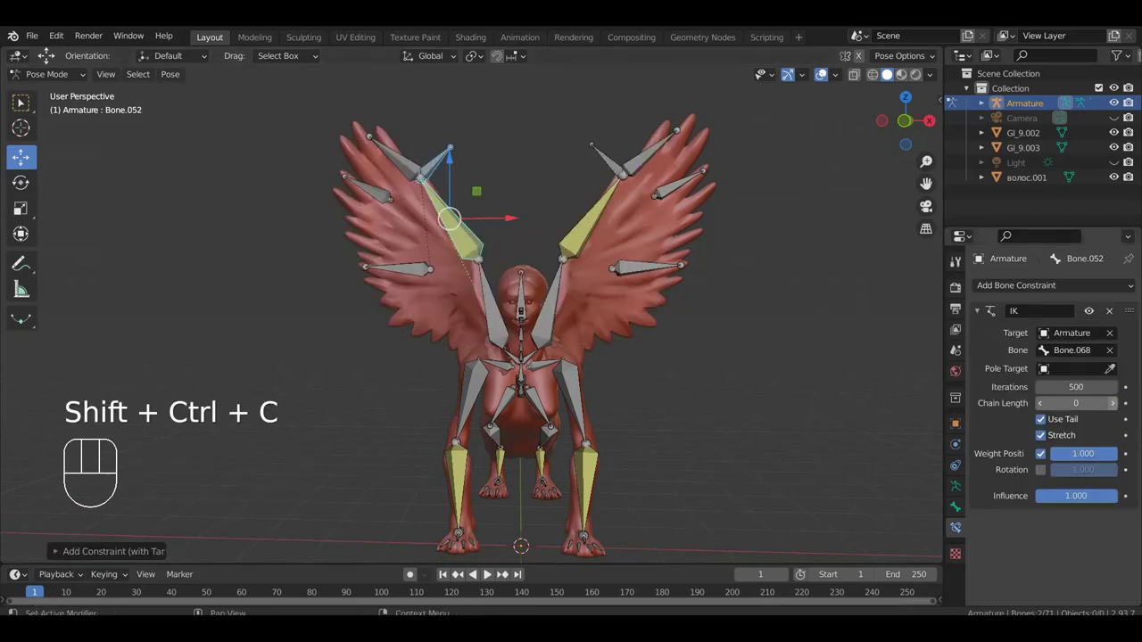
pyautogui.click(1117, 405)
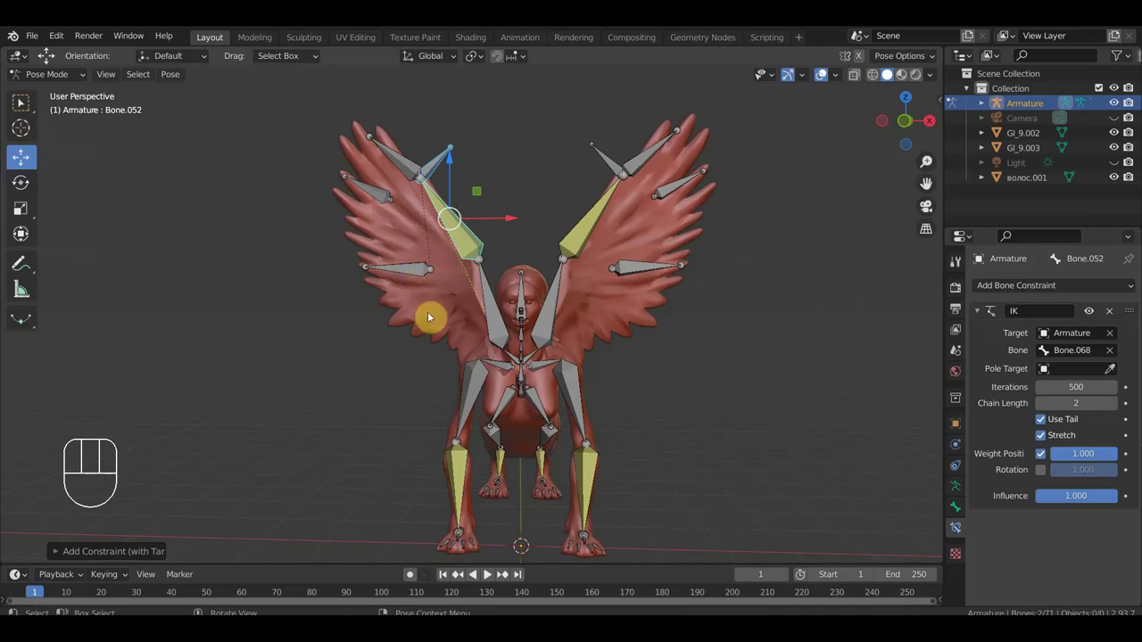
pyautogui.moveTo(505, 321); pyautogui.dragTo(364, 318)
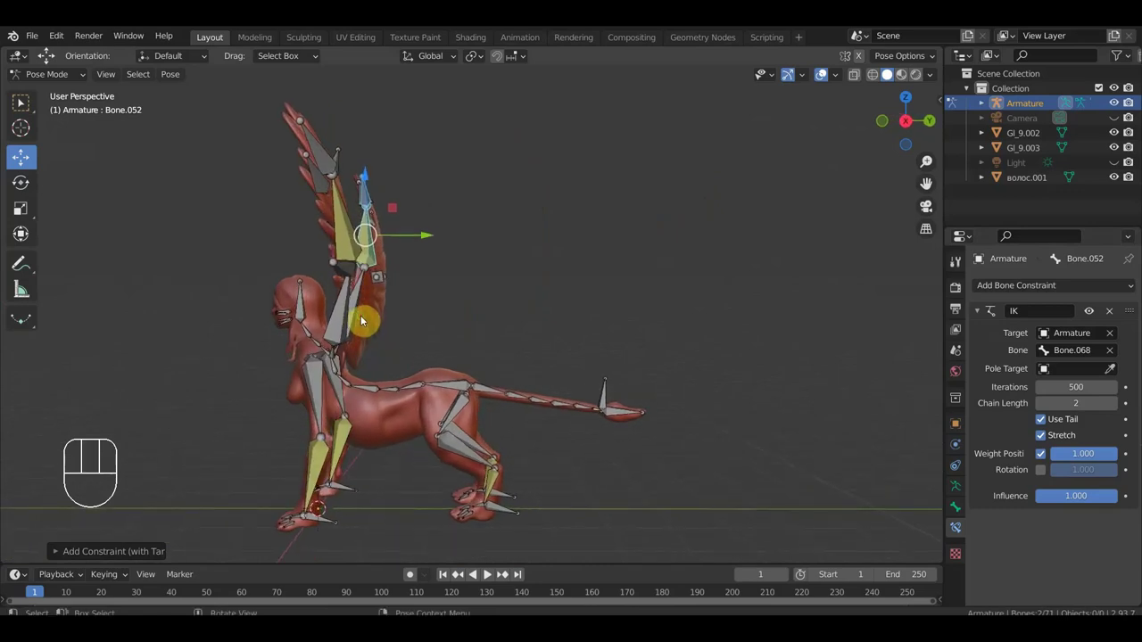
pyautogui.moveTo(492, 329); pyautogui.dragTo(637, 280)
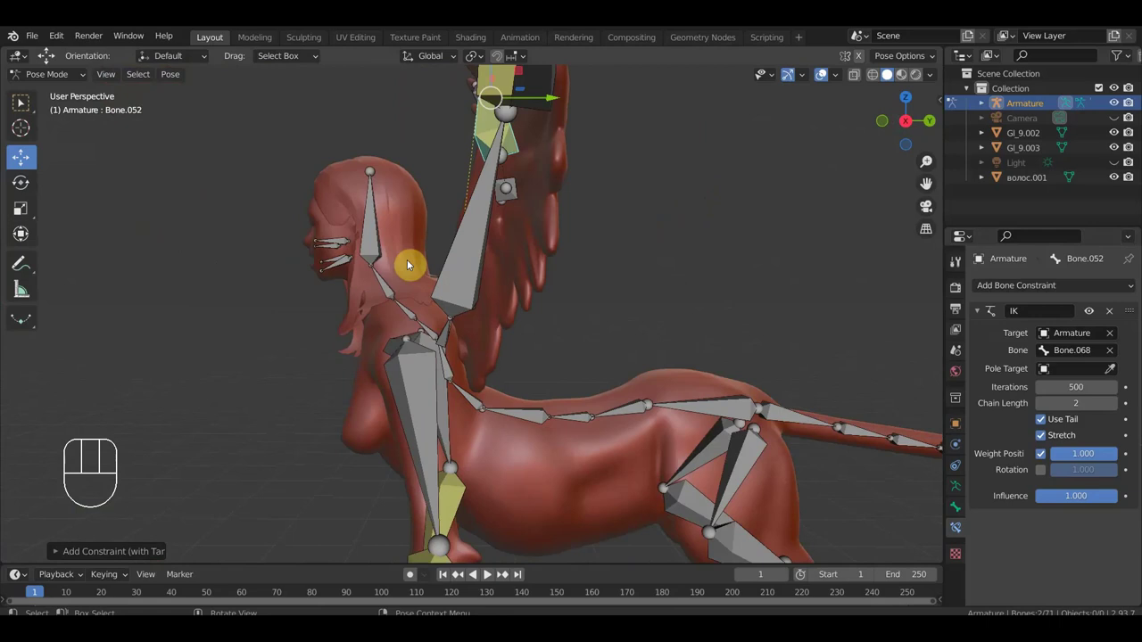
pyautogui.click(381, 232)
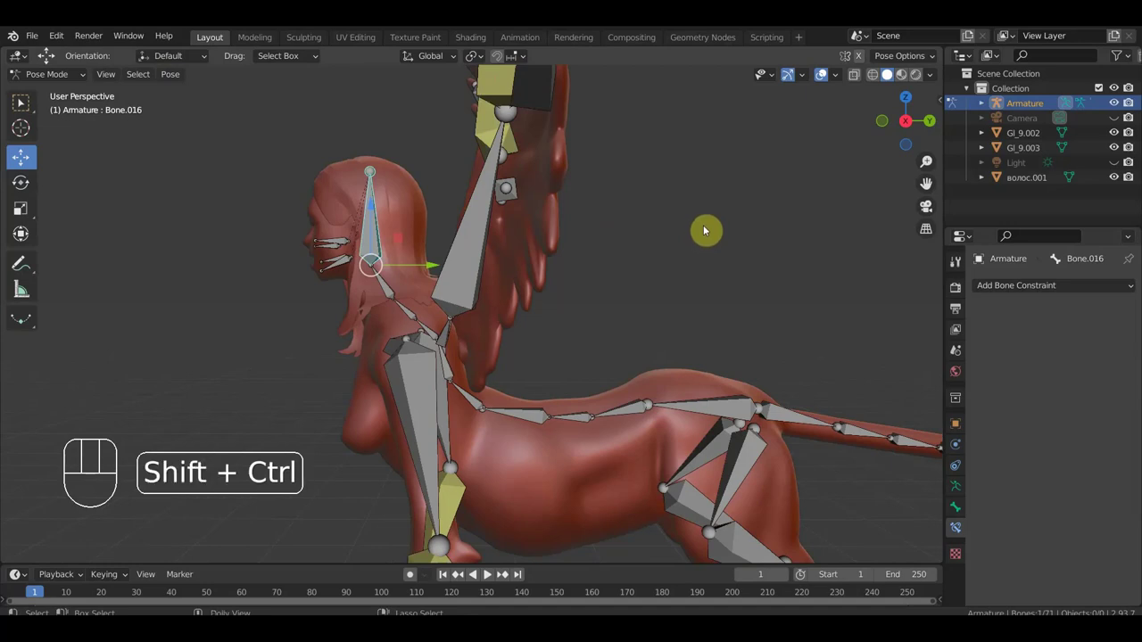
pyautogui.press('ctrl+shift+c')
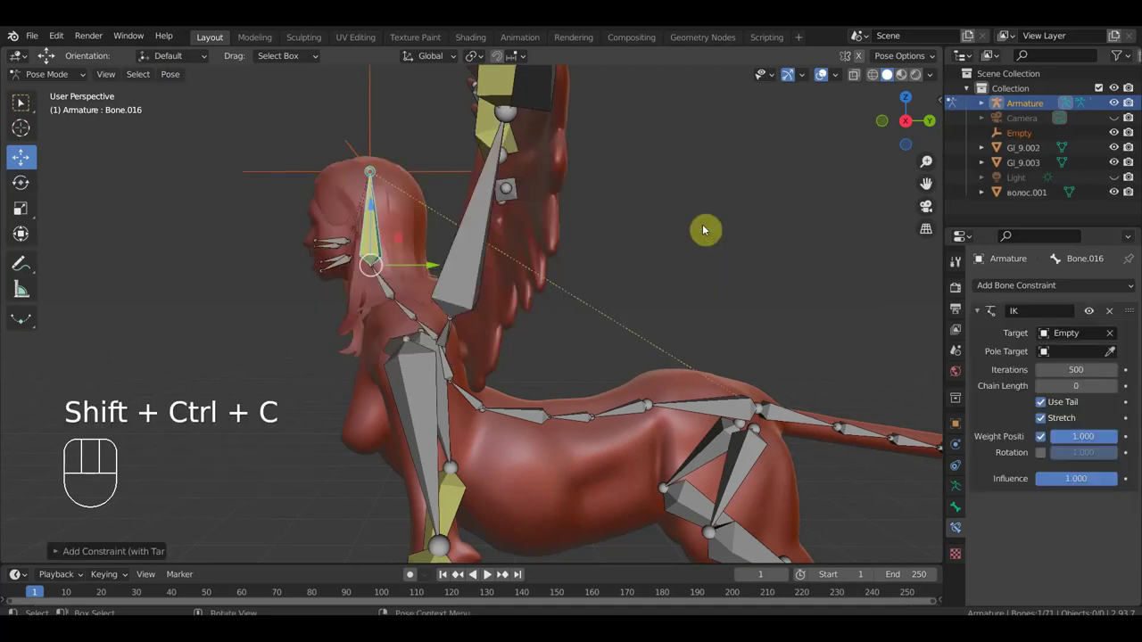
pyautogui.click(1113, 335)
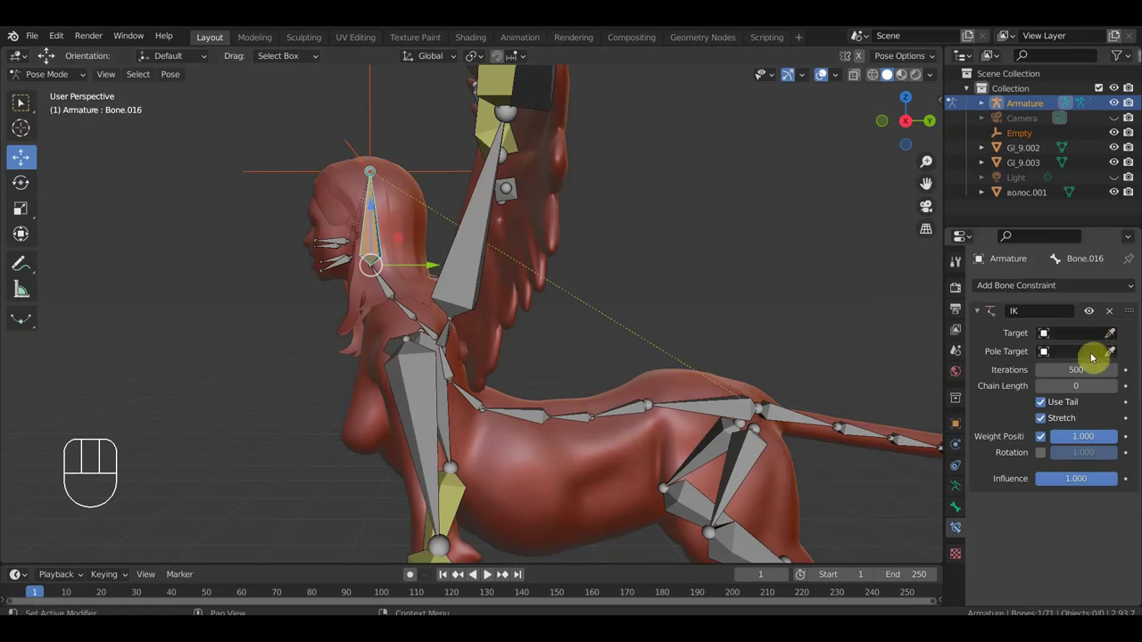
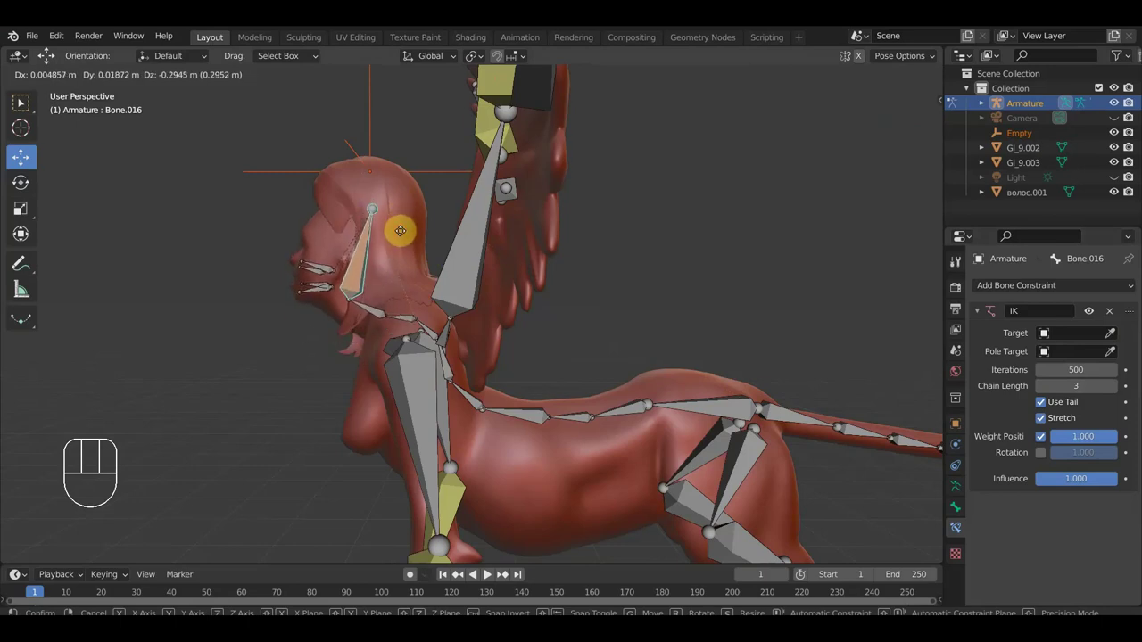
pyautogui.press('ctrl+z')
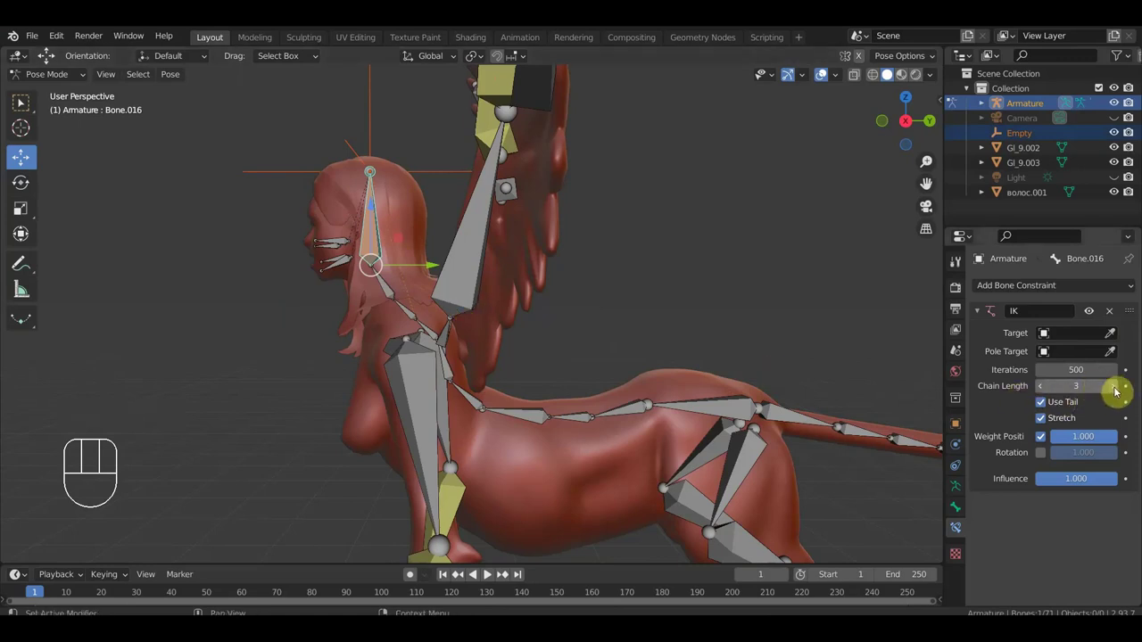
pyautogui.click(1118, 388)
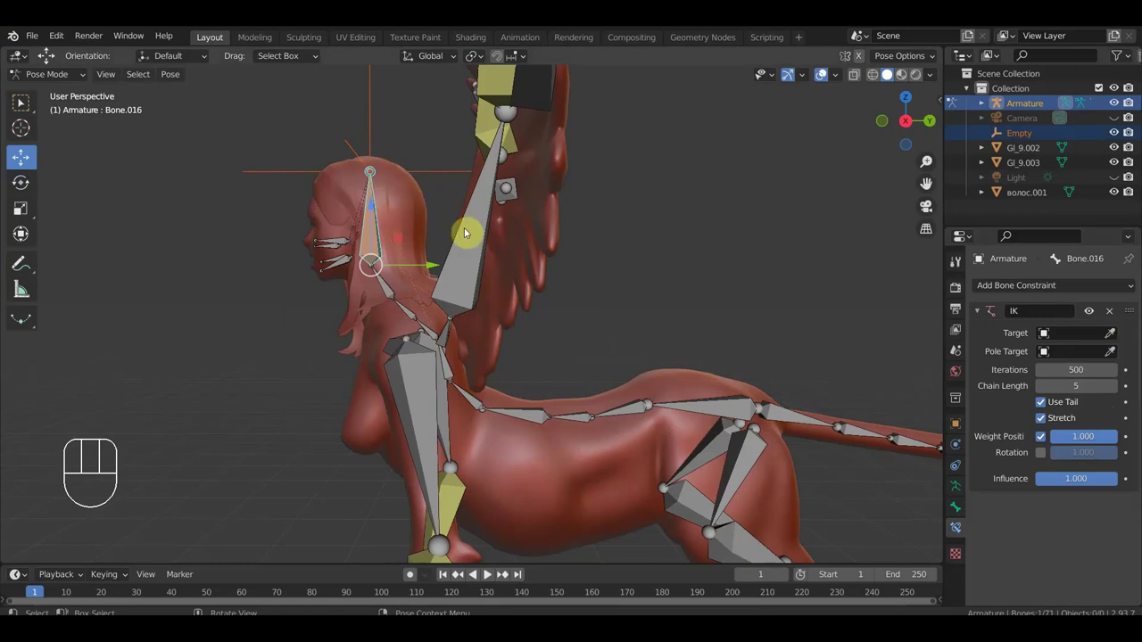
pyautogui.press('g')
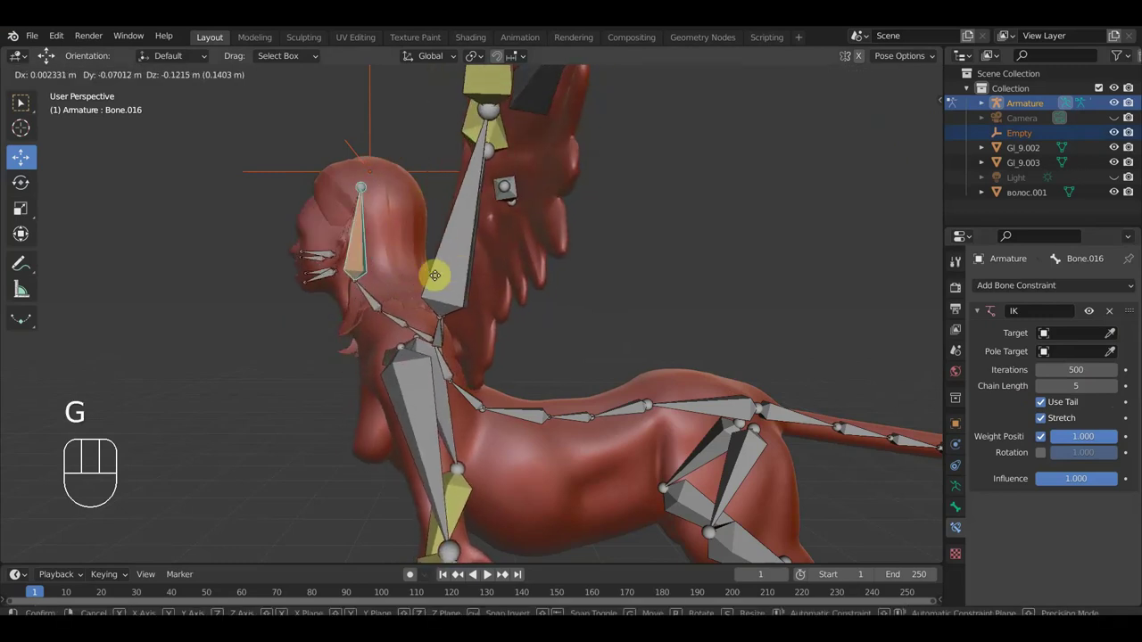
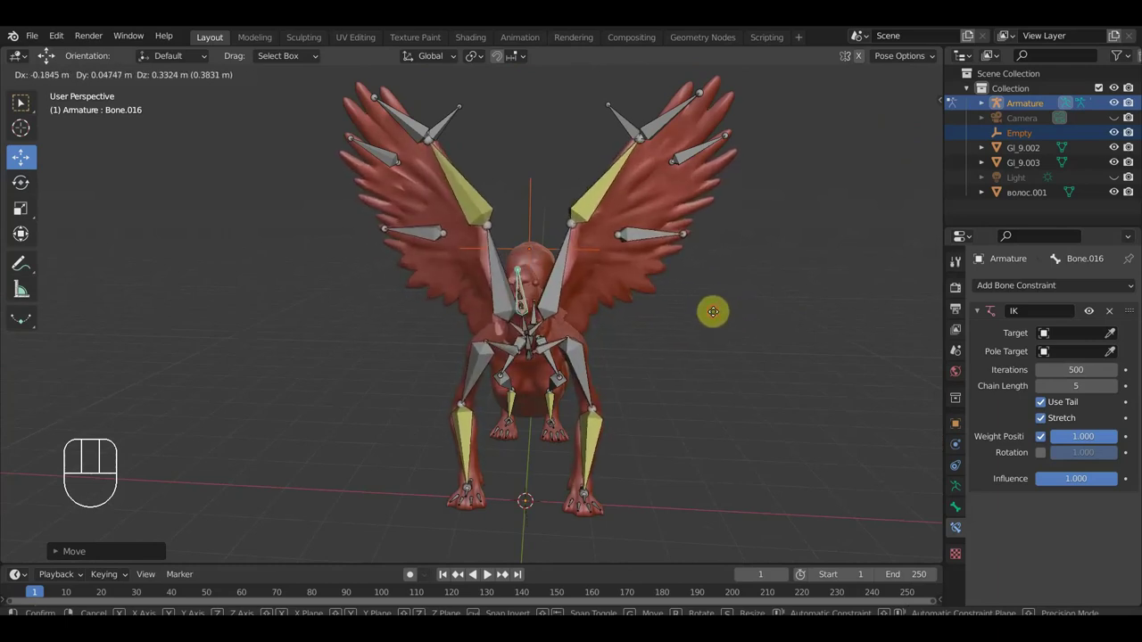
pyautogui.click(717, 314)
pyautogui.press('ctrl+z')
pyautogui.press('ctrl+z')
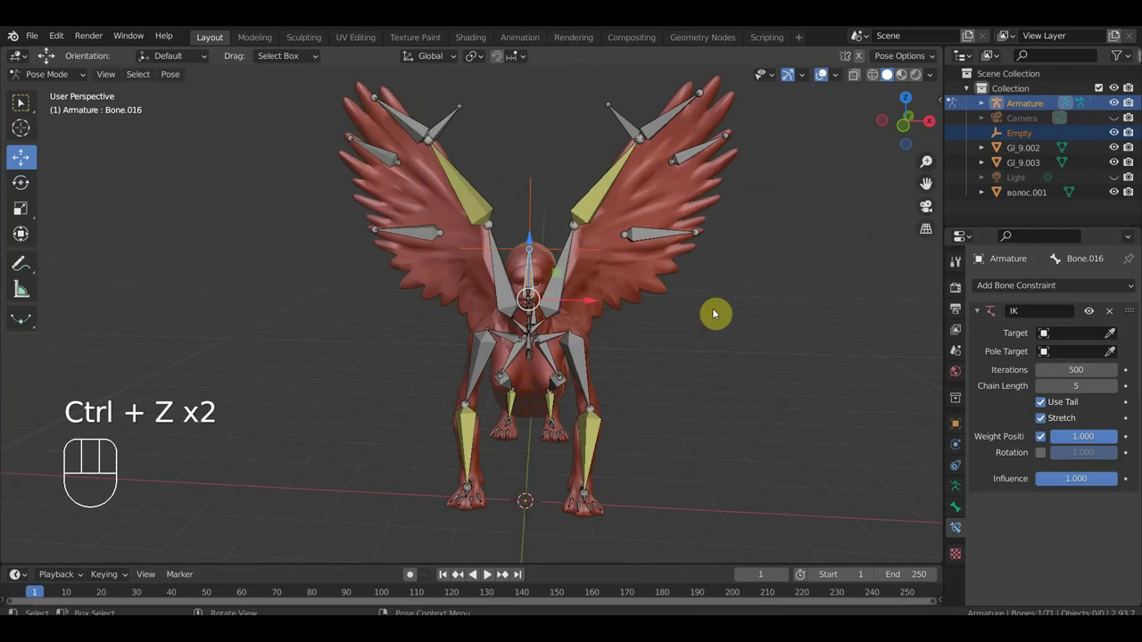
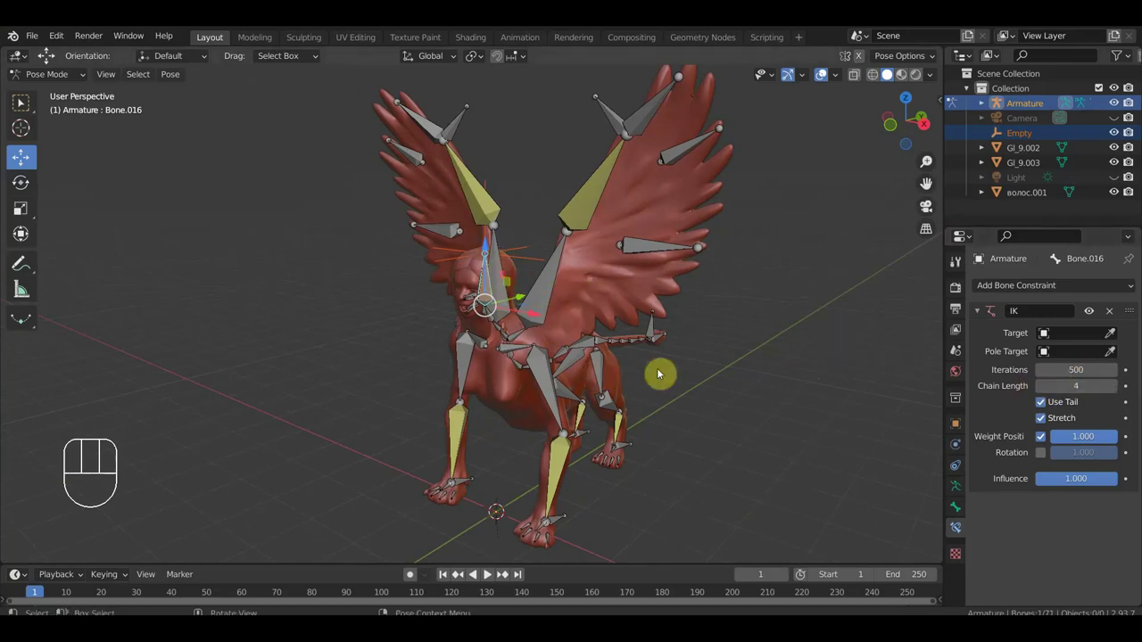
pyautogui.press('g')
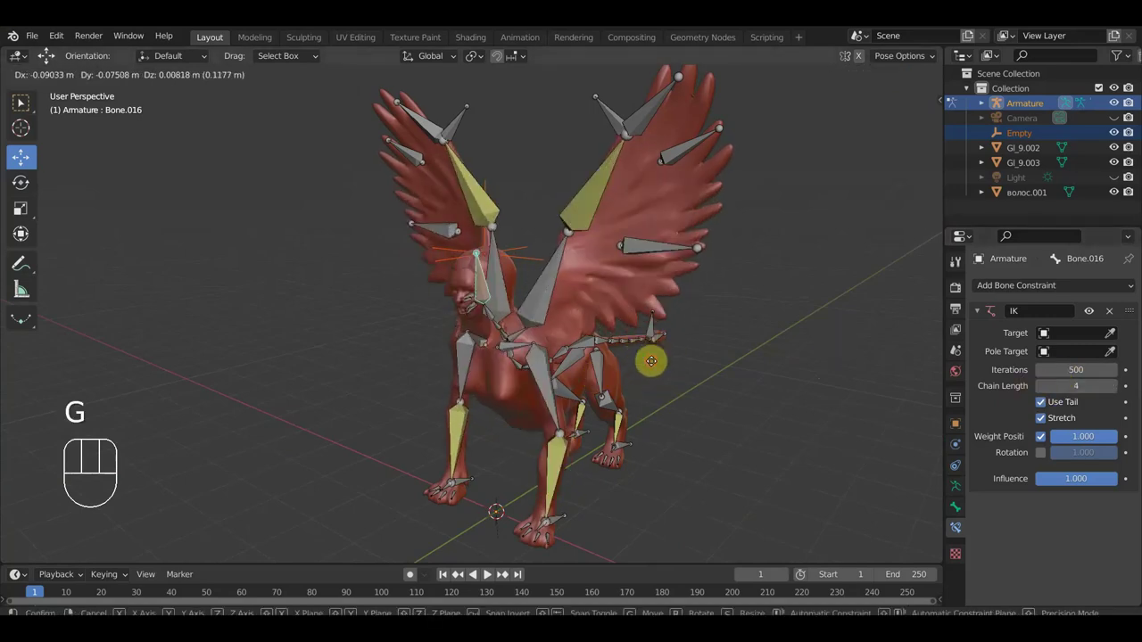
pyautogui.click(943, 369)
pyautogui.press('g')
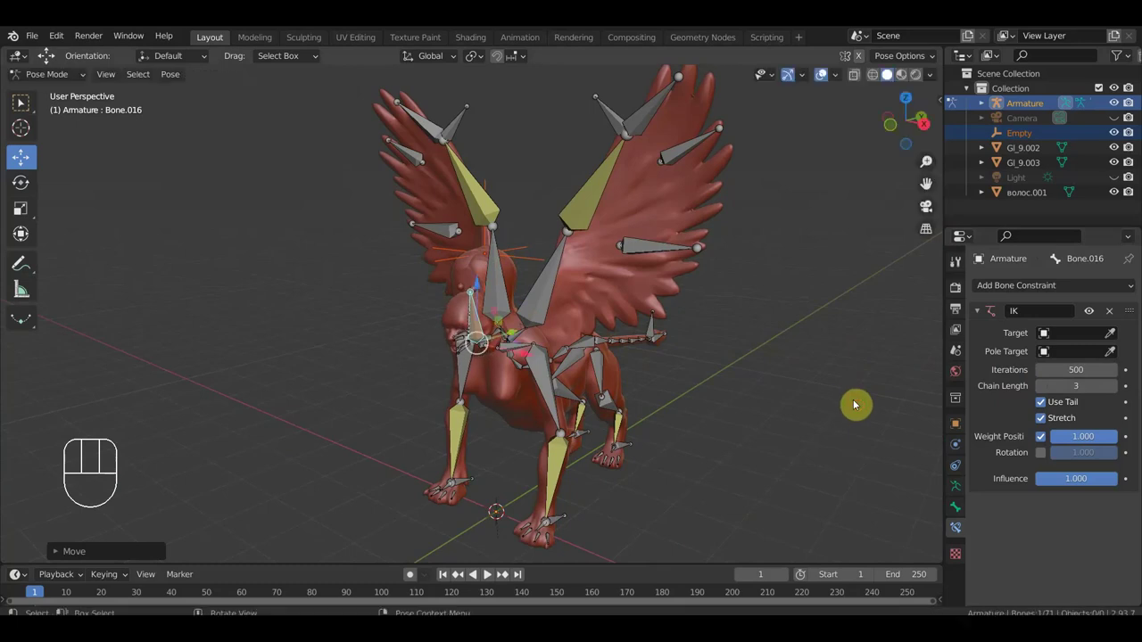
pyautogui.press('ctrl+z')
pyautogui.press('ctrl+z')
pyautogui.press('ctrl+z')
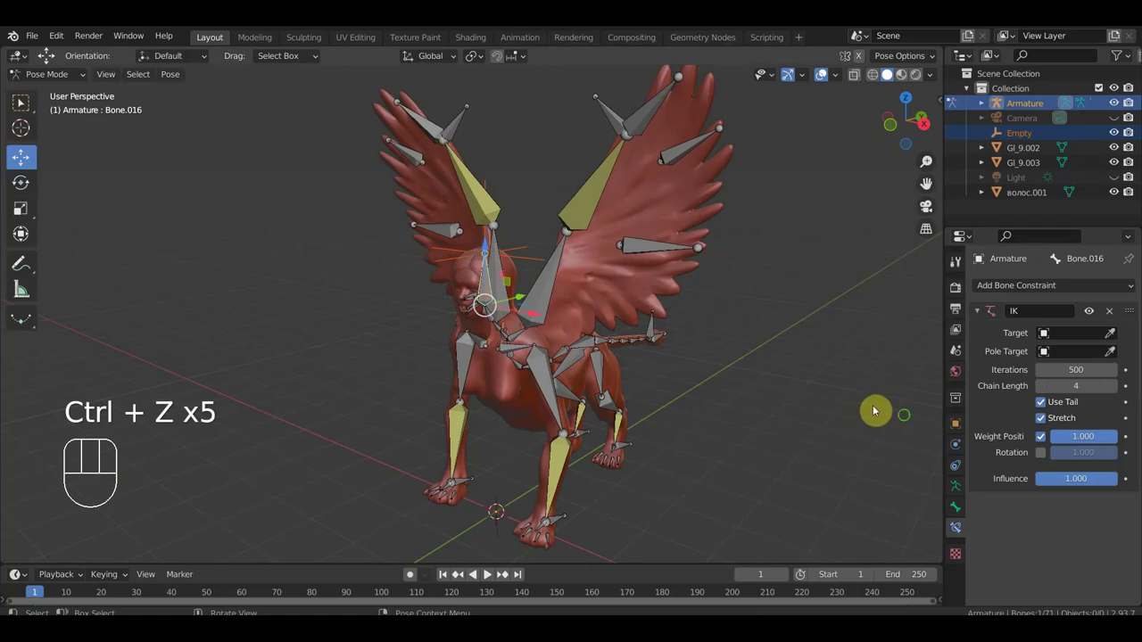
pyautogui.middleClick(35, 424)
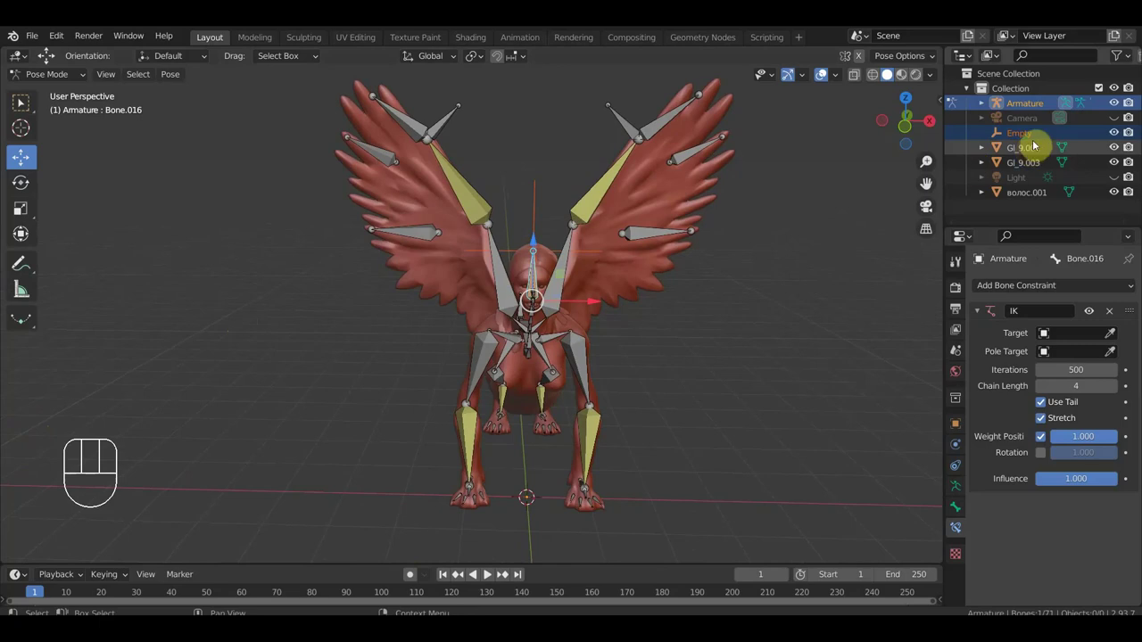
# - Delete the Empty object from the scene and view the sphinx from the front
pyautogui.click(1035, 137)
pyautogui.press('Delete')
pyautogui.press('KP_1')
pyautogui.moveTo(661, 383); pyautogui.dragTo(635, 338)
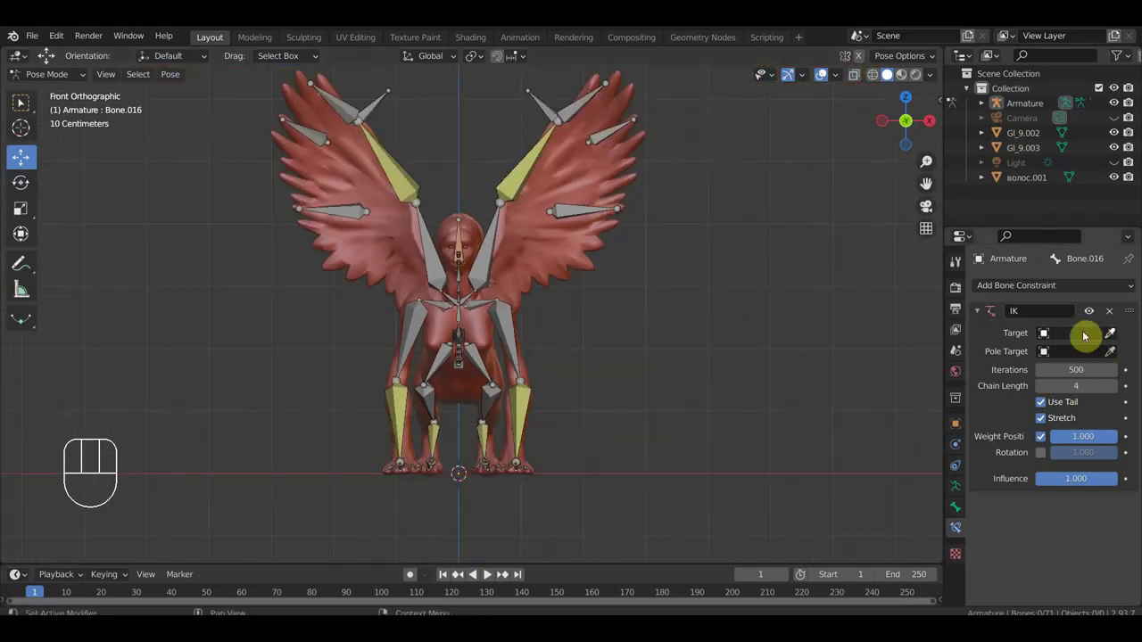
pyautogui.moveTo(476, 317); pyautogui.dragTo(542, 332)
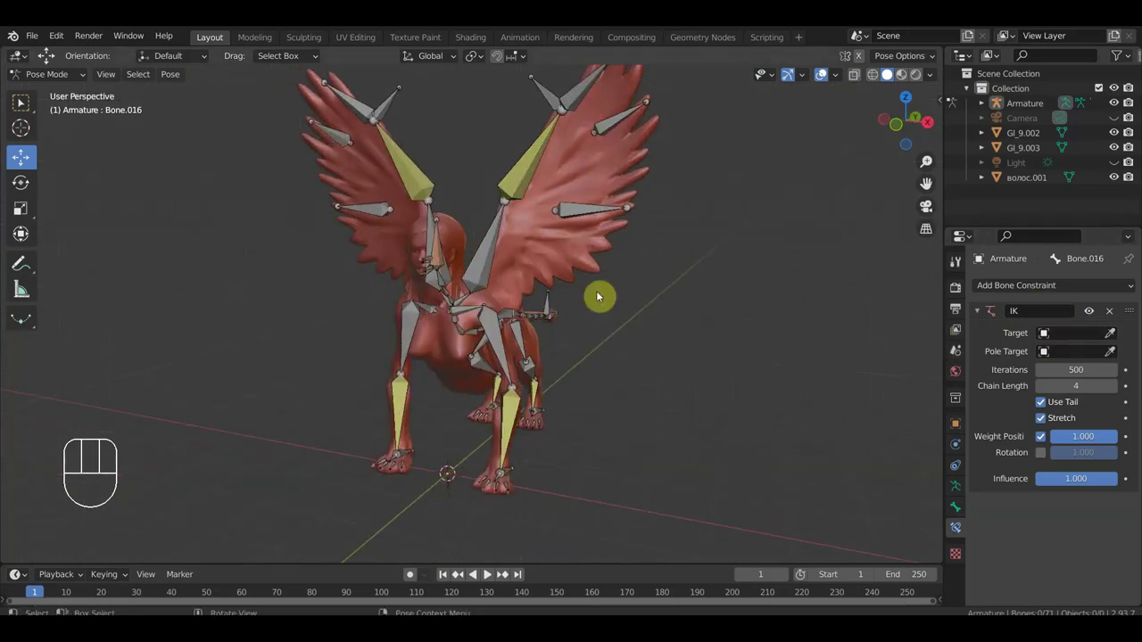
# - Zoom to the head in front view and select the hair mesh
pyautogui.moveTo(637, 305); pyautogui.dragTo(662, 322)
pyautogui.moveTo(639, 312); pyautogui.dragTo(707, 308)
pyautogui.press('KP_1')
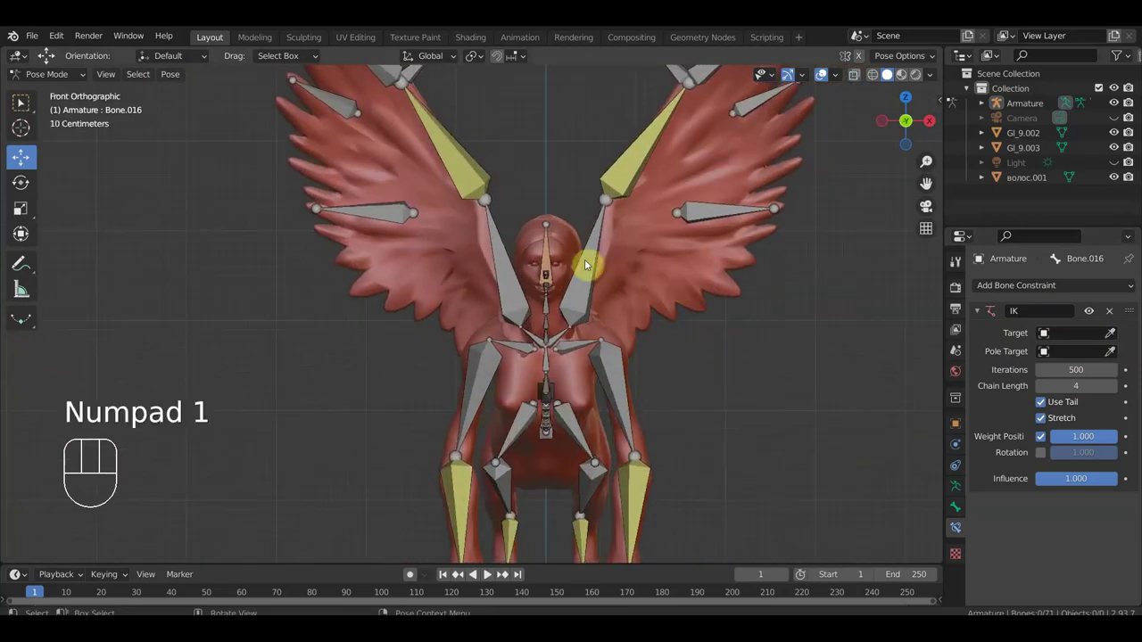
pyautogui.middleClick(569, 255)
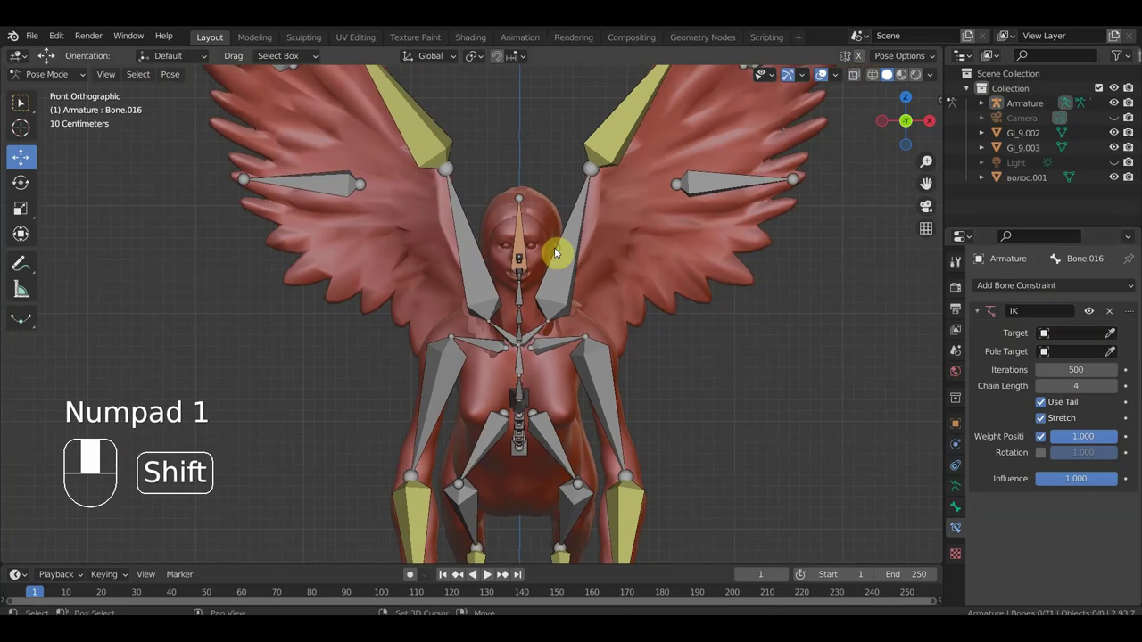
pyautogui.click(552, 219)
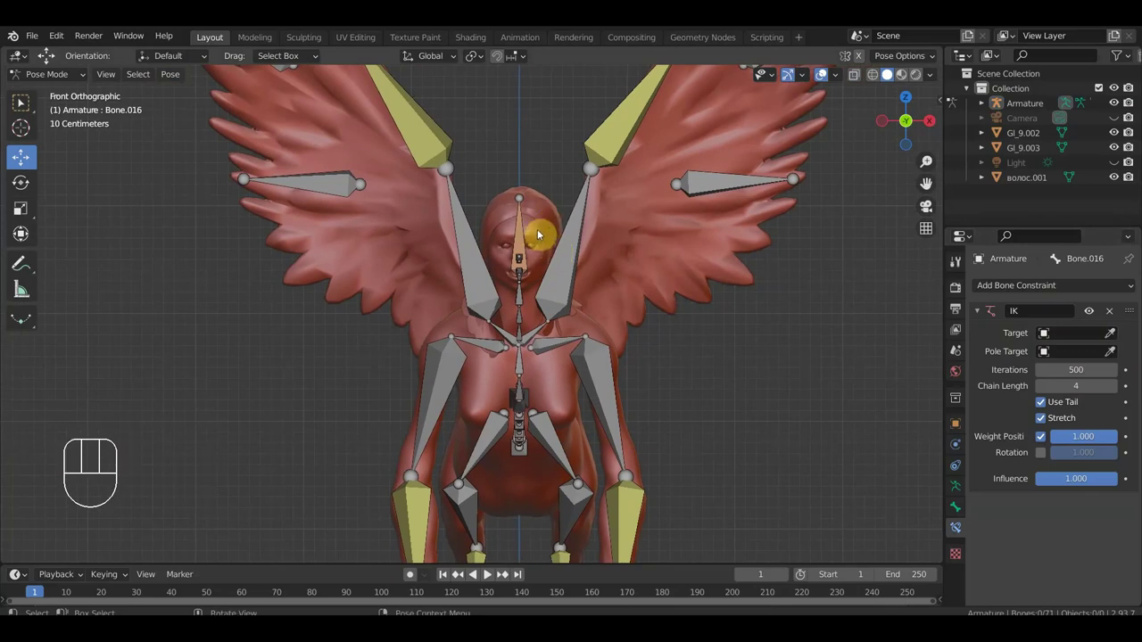
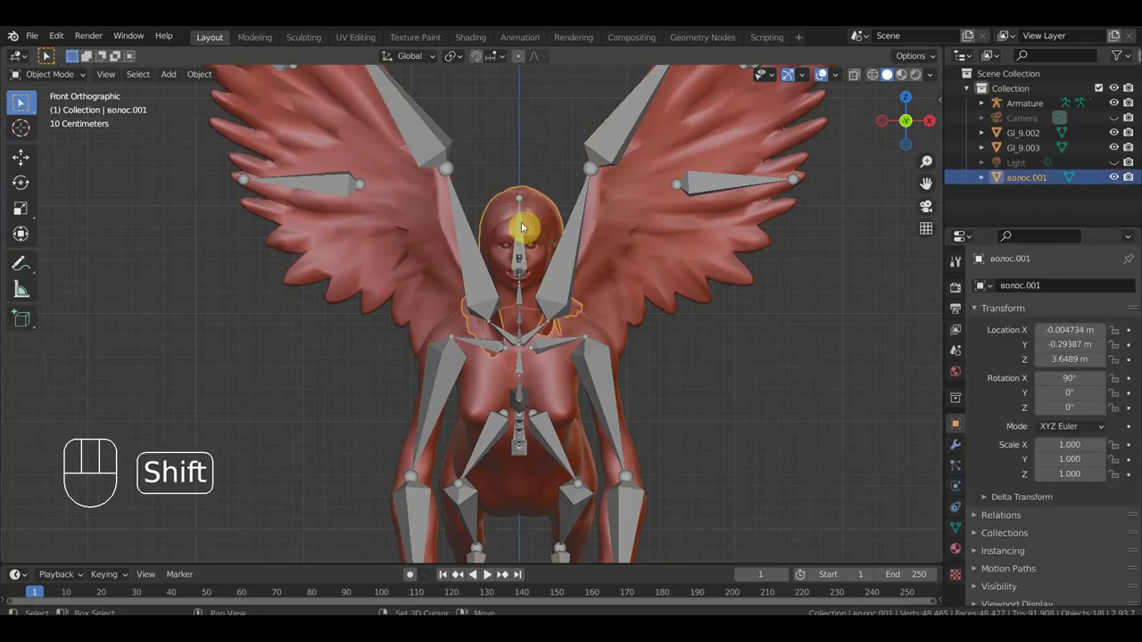
# - Parent the hair mesh to the head bone of the armature
pyautogui.click(522, 223)
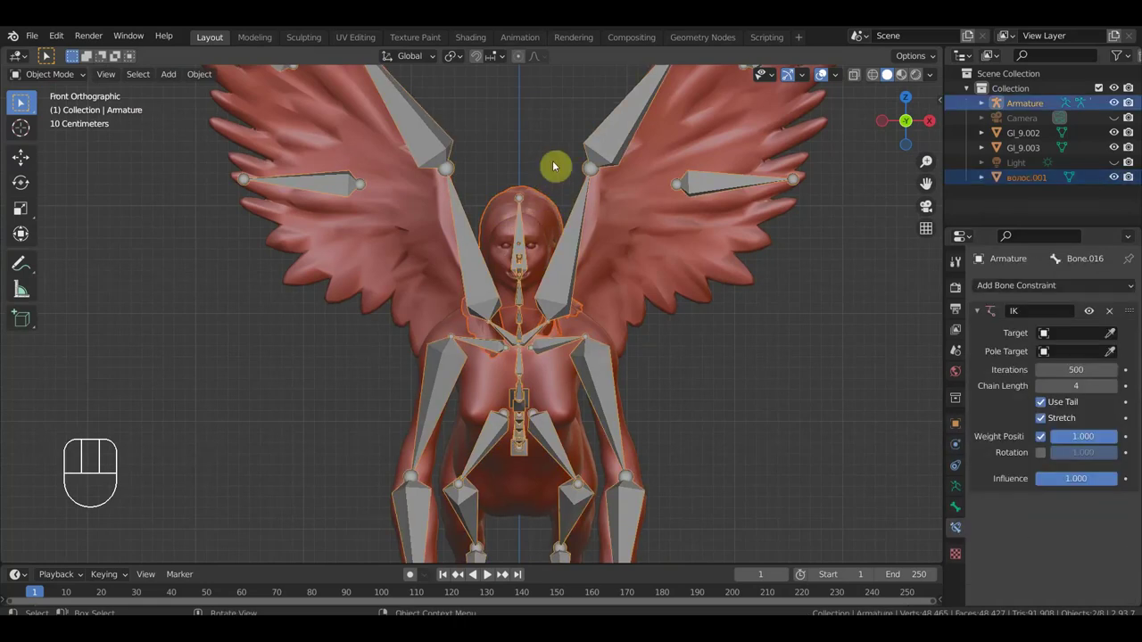
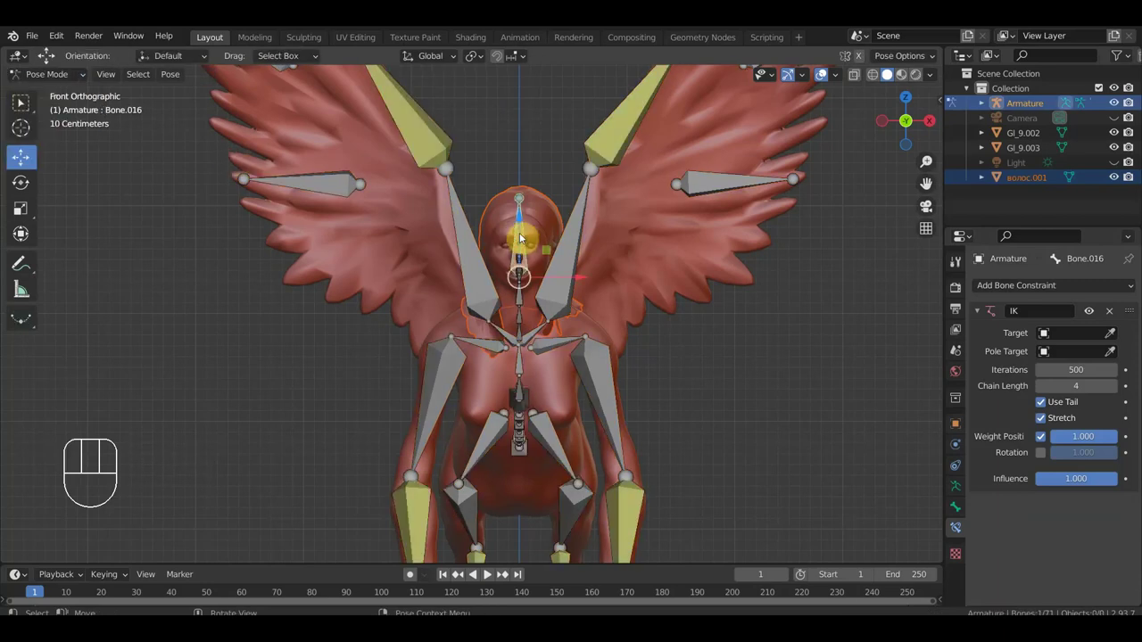
pyautogui.press('ctrl+p')
pyautogui.moveTo(527, 260); pyautogui.dragTo(378, 268)
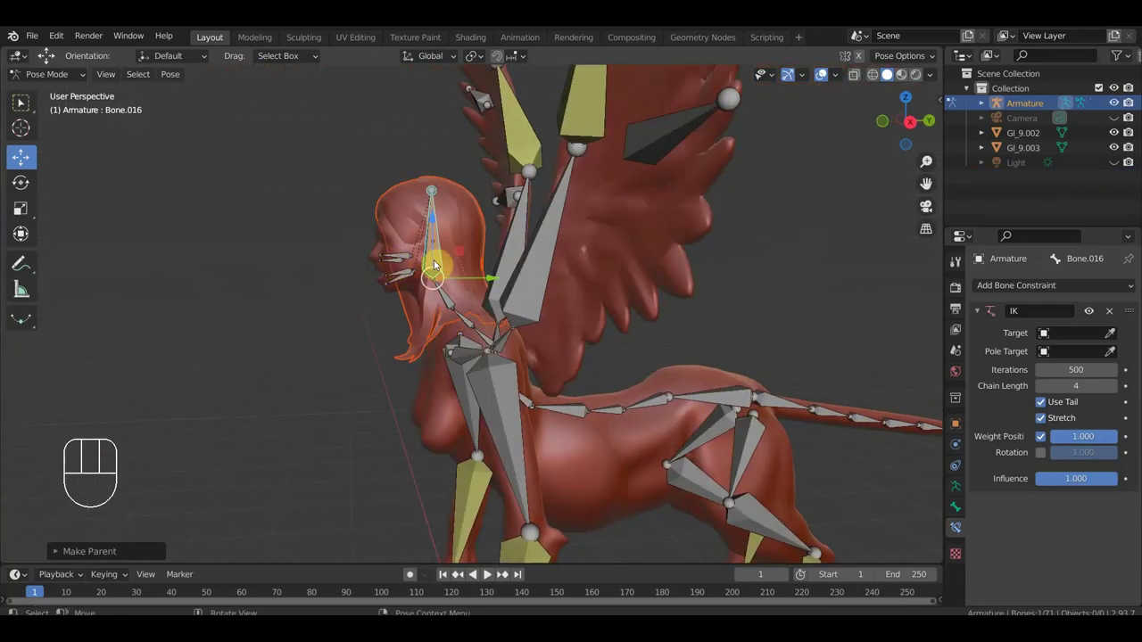
# - Rotate the head bone to check the hair follows, then undo the test
pyautogui.press('r')
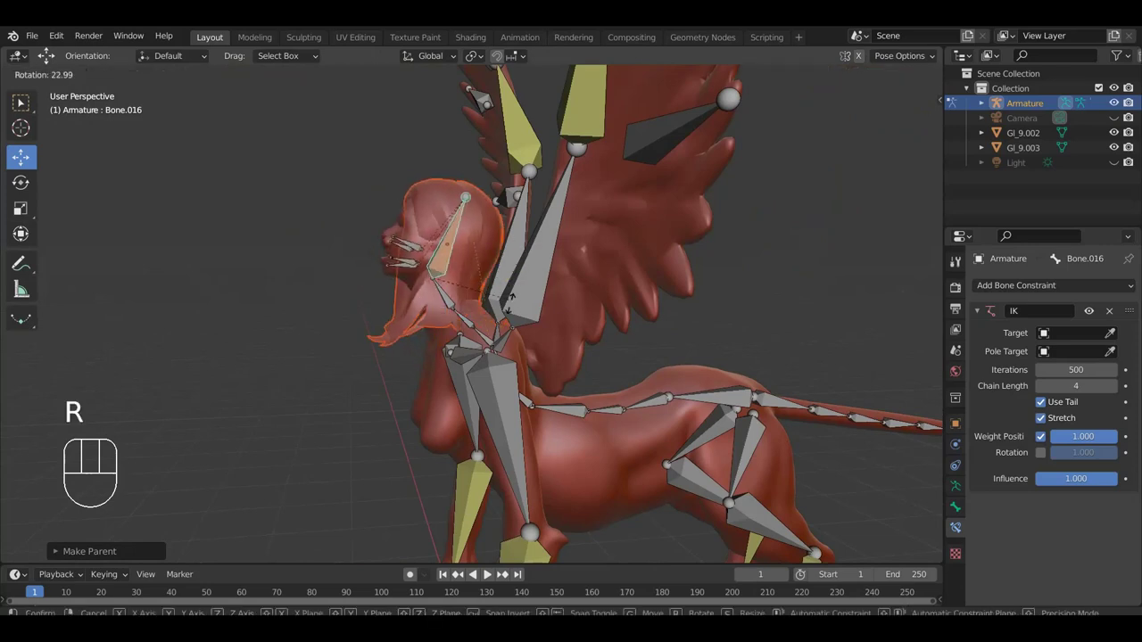
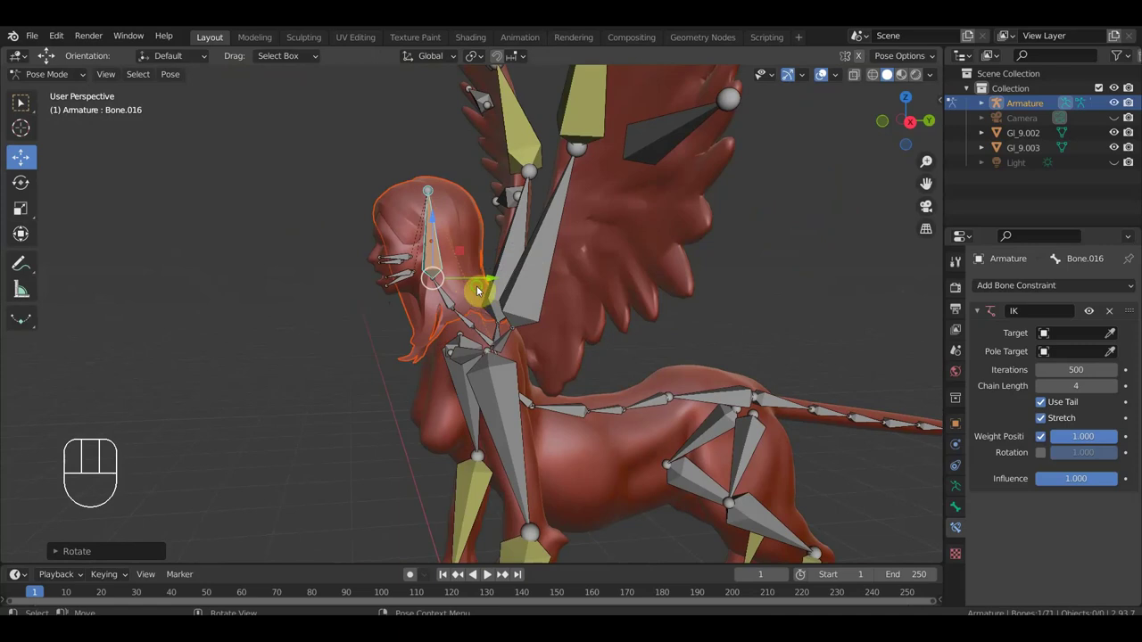
pyautogui.moveTo(535, 292); pyautogui.dragTo(612, 275)
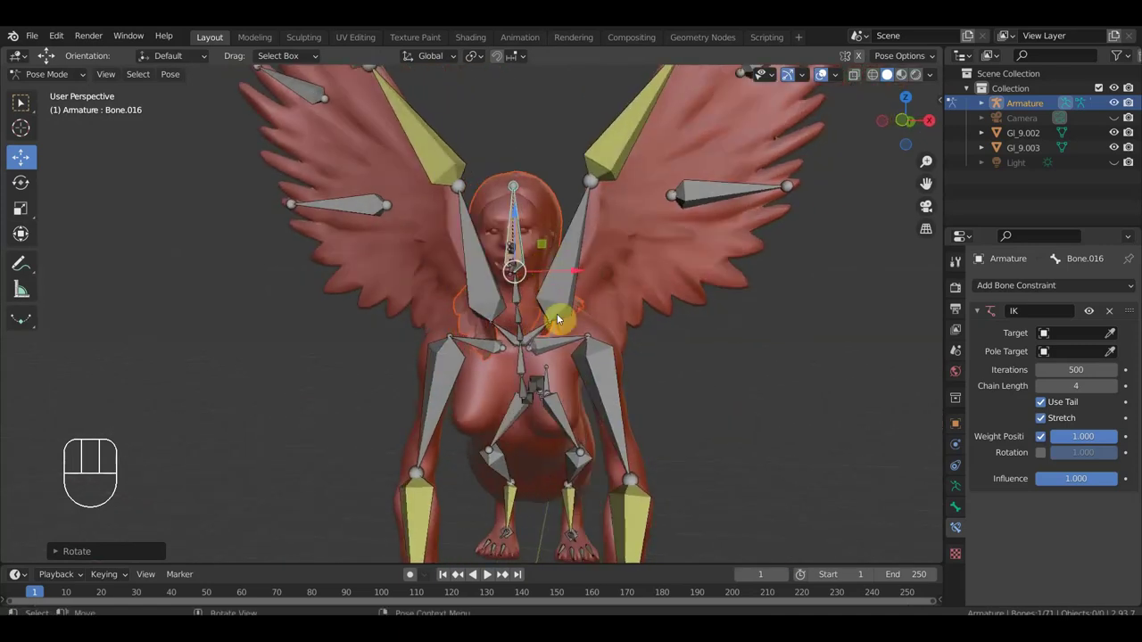
pyautogui.press('ctrl+z')
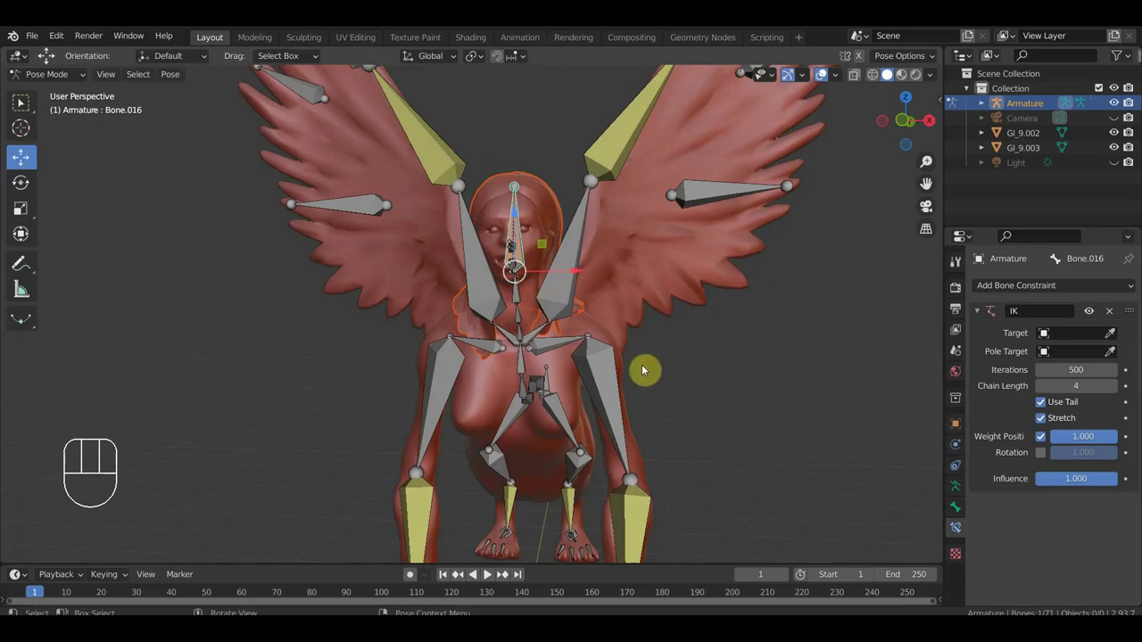
pyautogui.moveTo(673, 337); pyautogui.dragTo(579, 341)
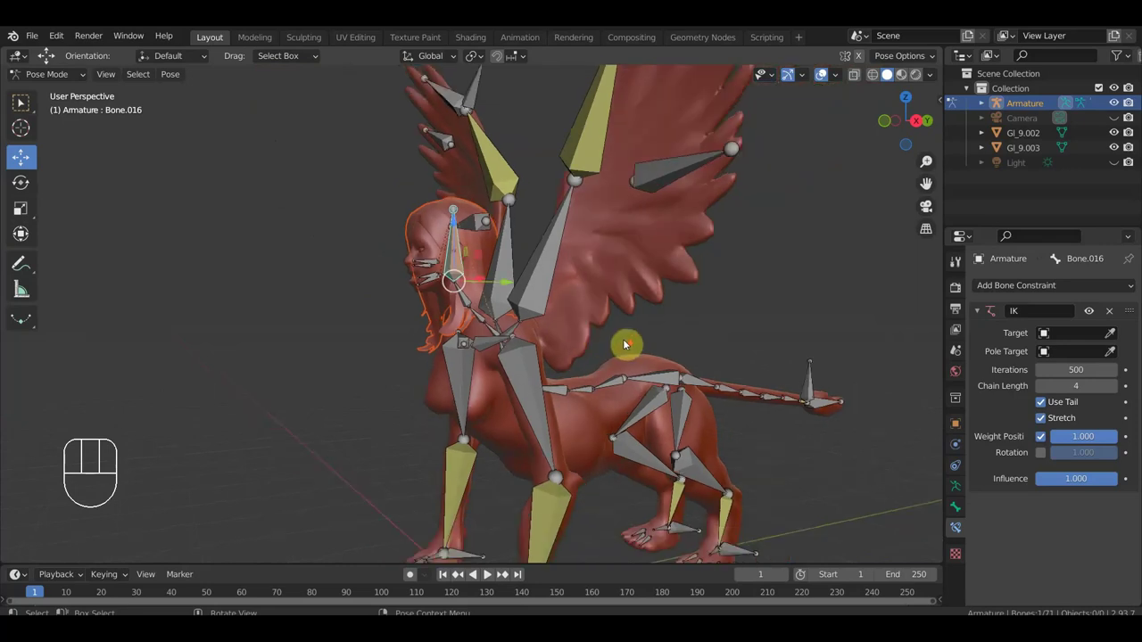
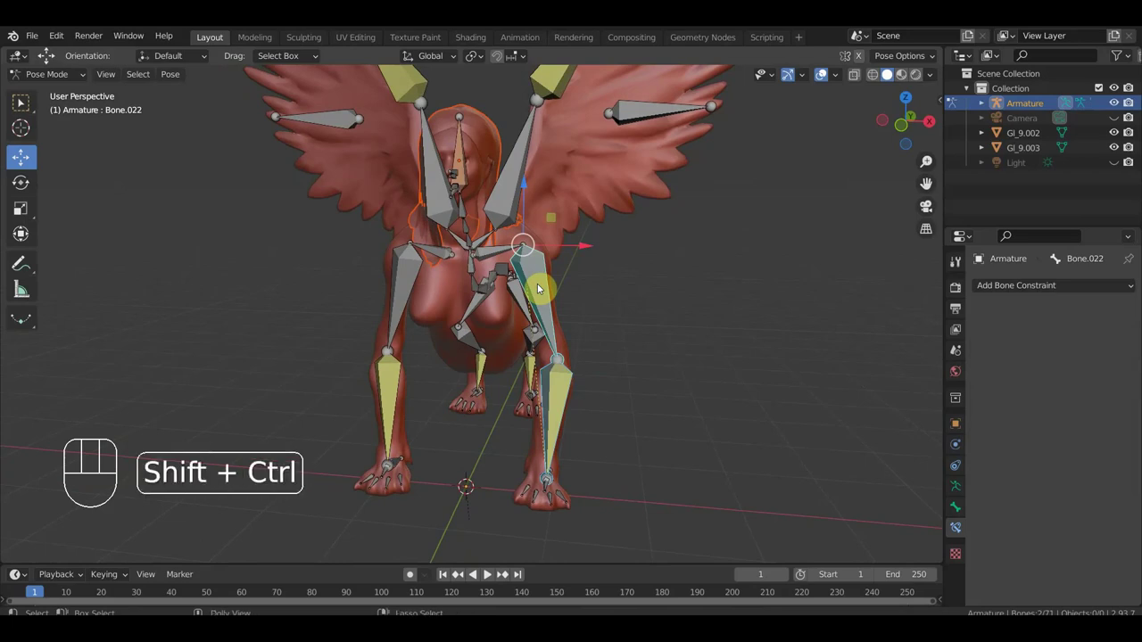
# - Add a Copy Location constraint to Bone.022
pyautogui.press('ctrl+shift+c')
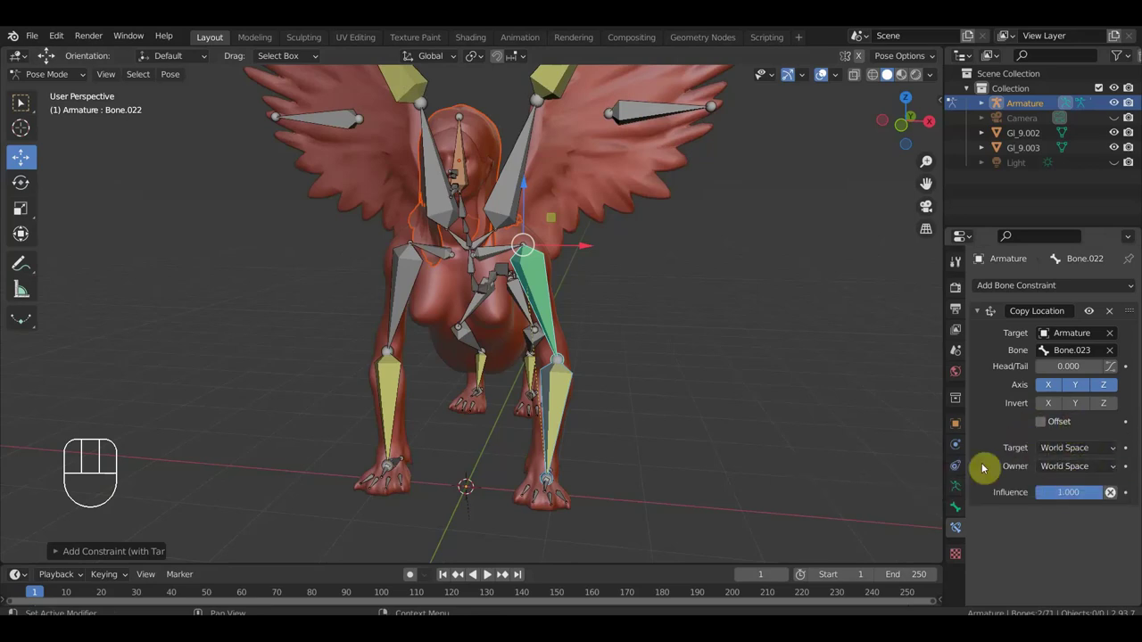
pyautogui.middleClick(589, 467)
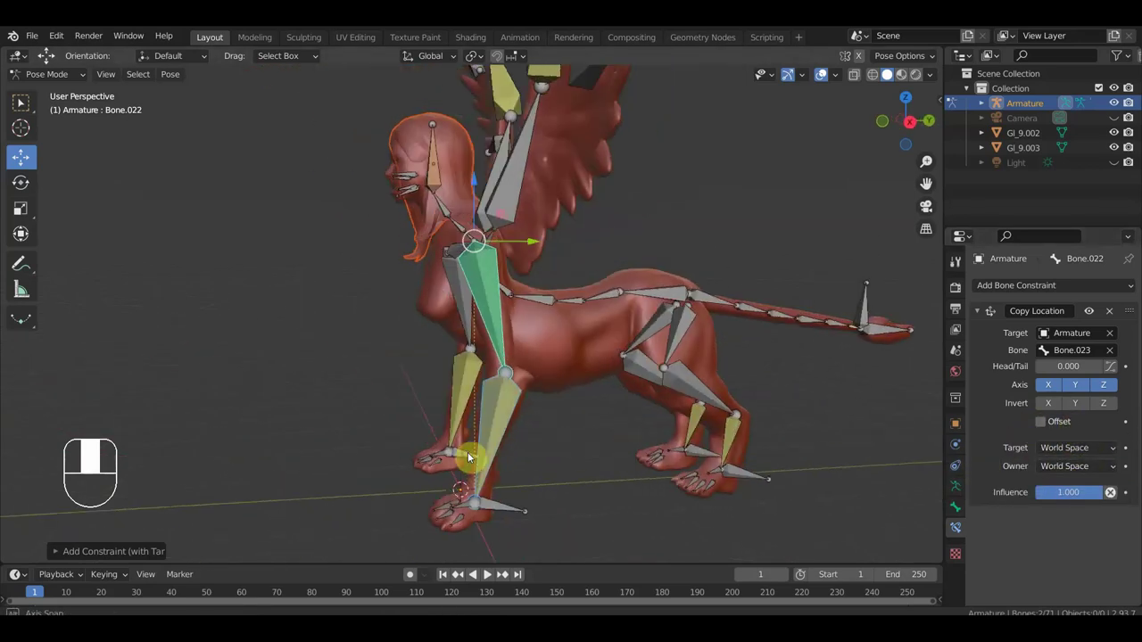
pyautogui.moveTo(509, 504); pyautogui.dragTo(519, 512)
pyautogui.moveTo(503, 425); pyautogui.dragTo(514, 413)
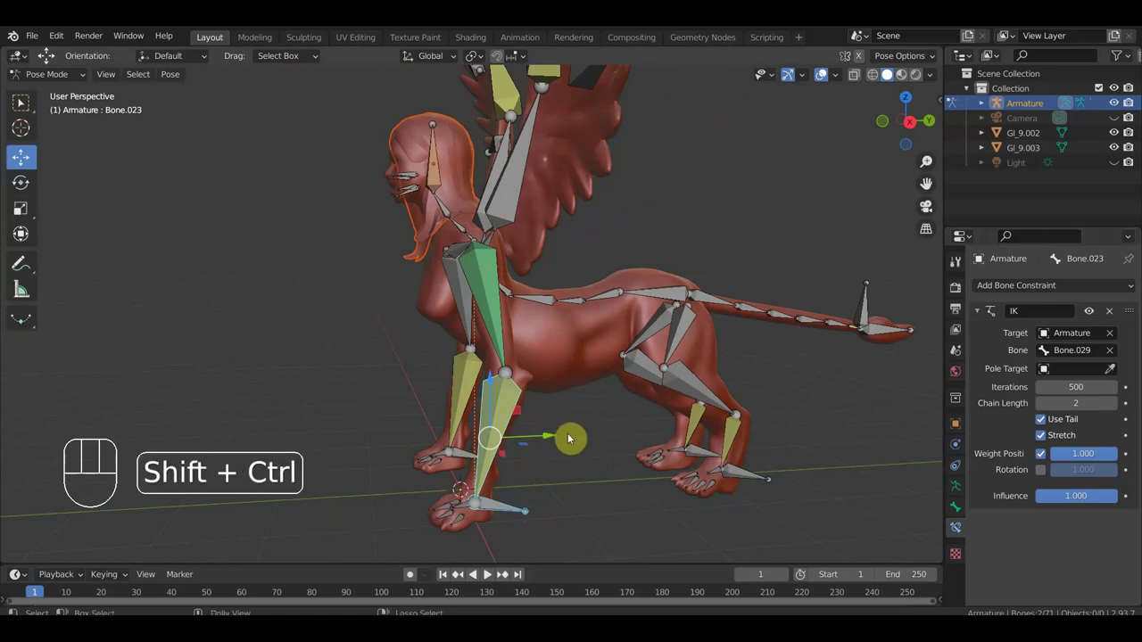
# - Add a Copy Transforms constraint on Bone.023 targeting Bone.029 in Local With Parent space
pyautogui.press('ctrl+shift+c')
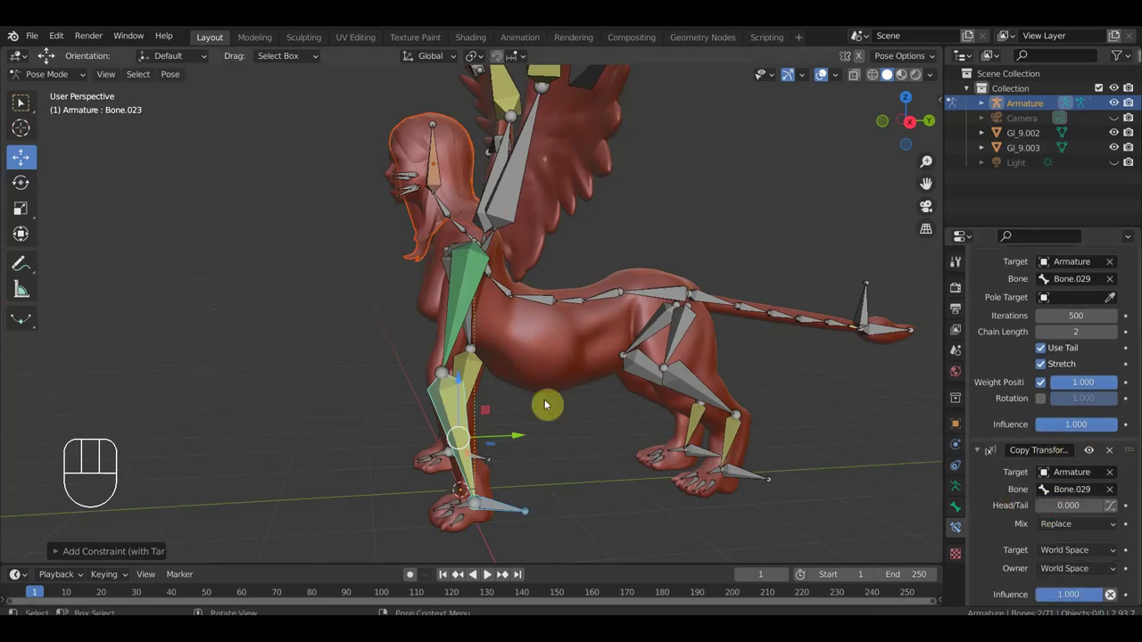
pyautogui.moveTo(662, 388); pyautogui.dragTo(651, 377)
pyautogui.moveTo(1115, 552); pyautogui.dragTo(1090, 535)
pyautogui.moveTo(1108, 569); pyautogui.dragTo(1078, 507)
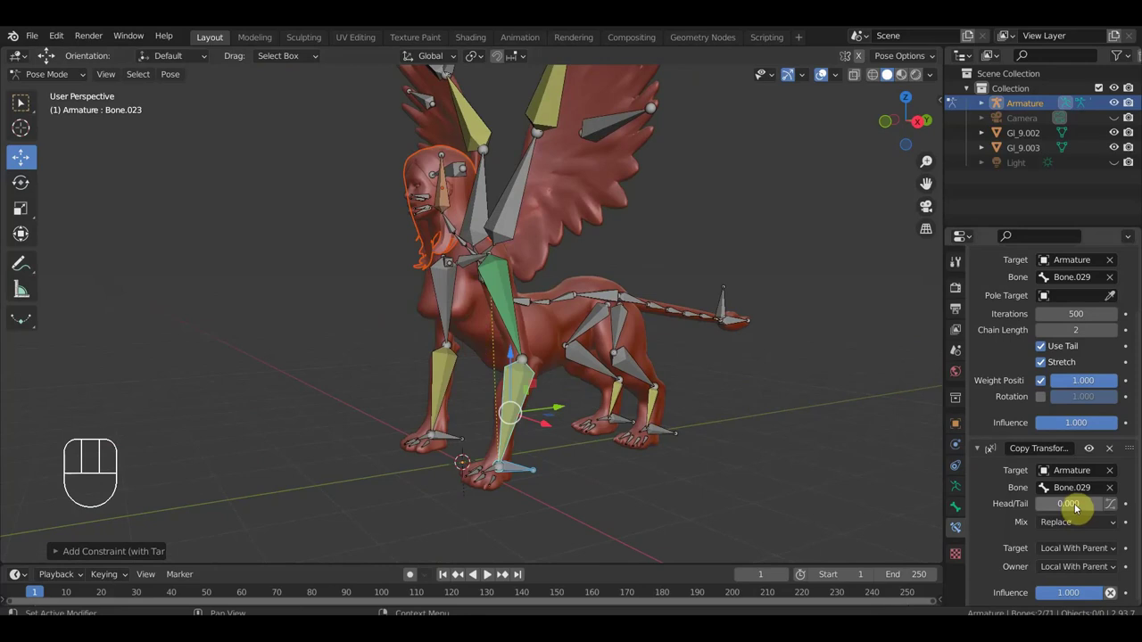
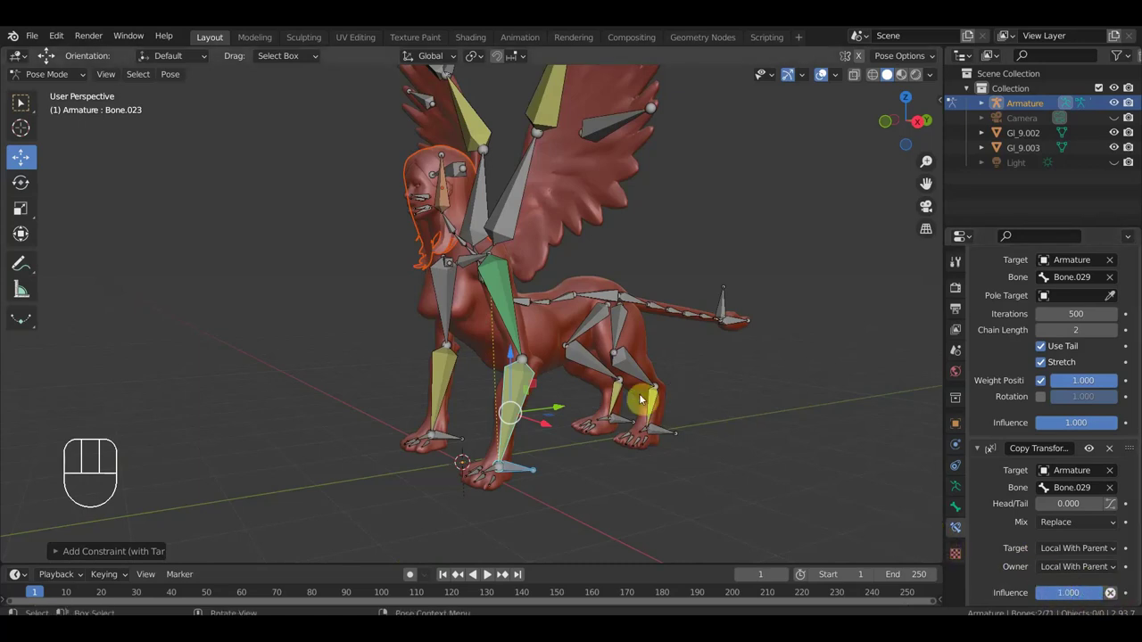
# - Start moving the foreleg controller Bone.029 to test the leg
pyautogui.moveTo(640, 397); pyautogui.dragTo(618, 411)
pyautogui.middleClick(521, 437)
pyautogui.moveTo(515, 447); pyautogui.dragTo(572, 439)
pyautogui.press('g')
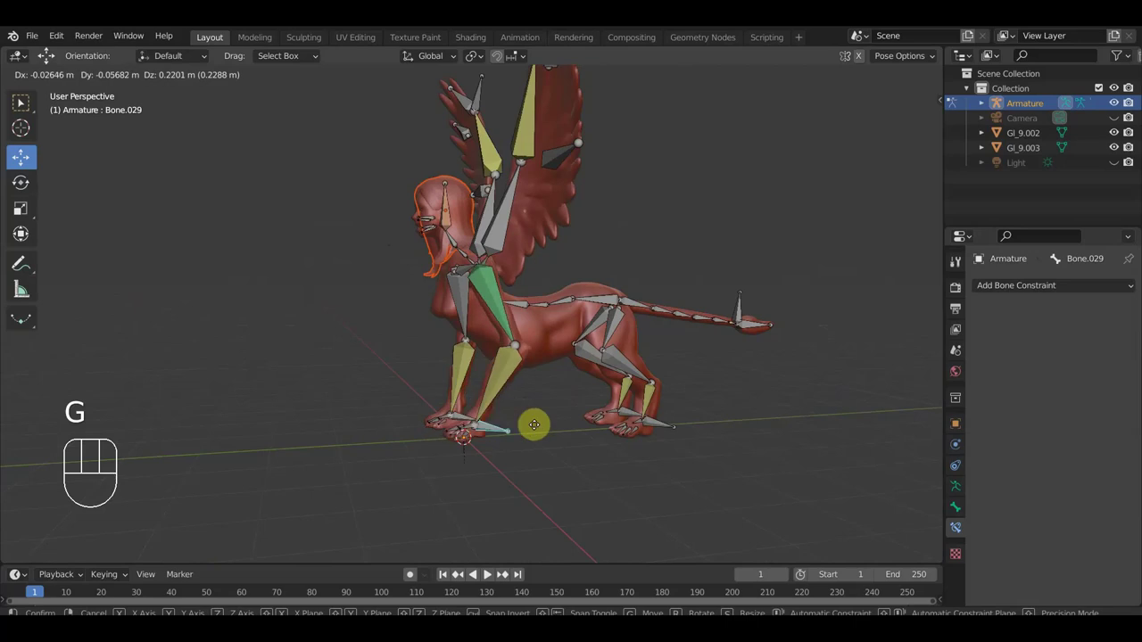
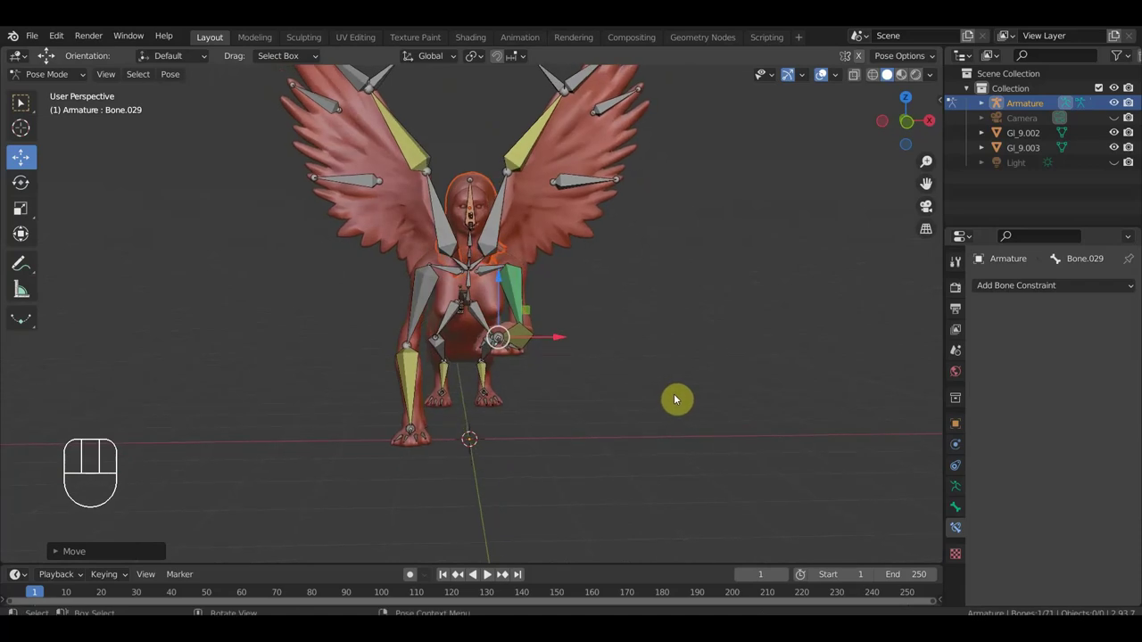
# - Move and rotate the foreleg controller so the front paw is raised out to the side
pyautogui.press('g')
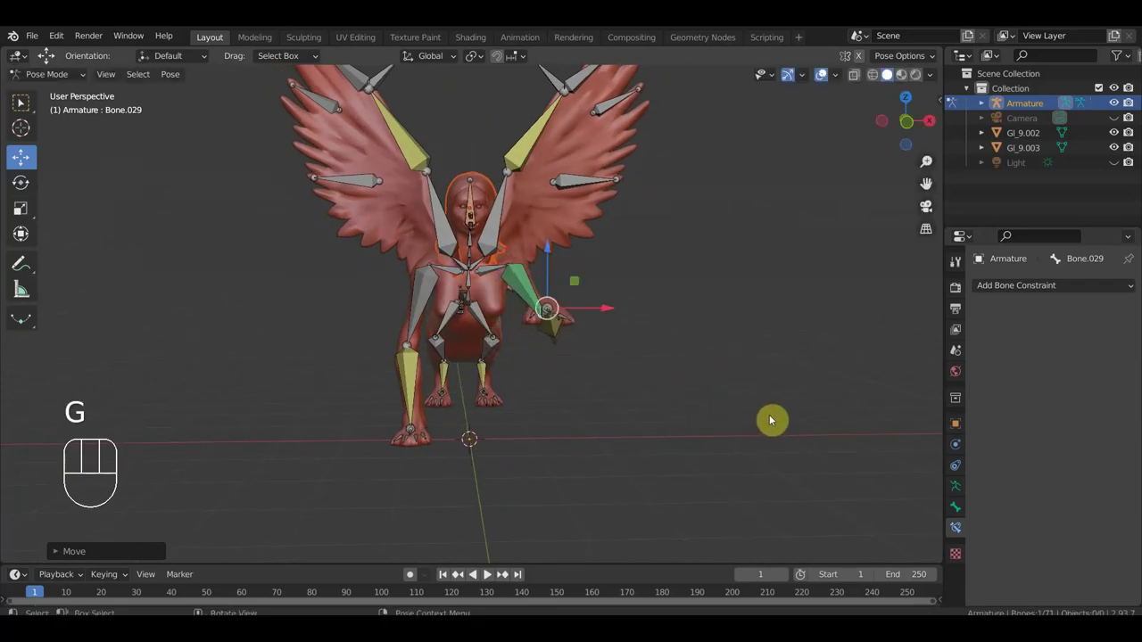
pyautogui.press('r')
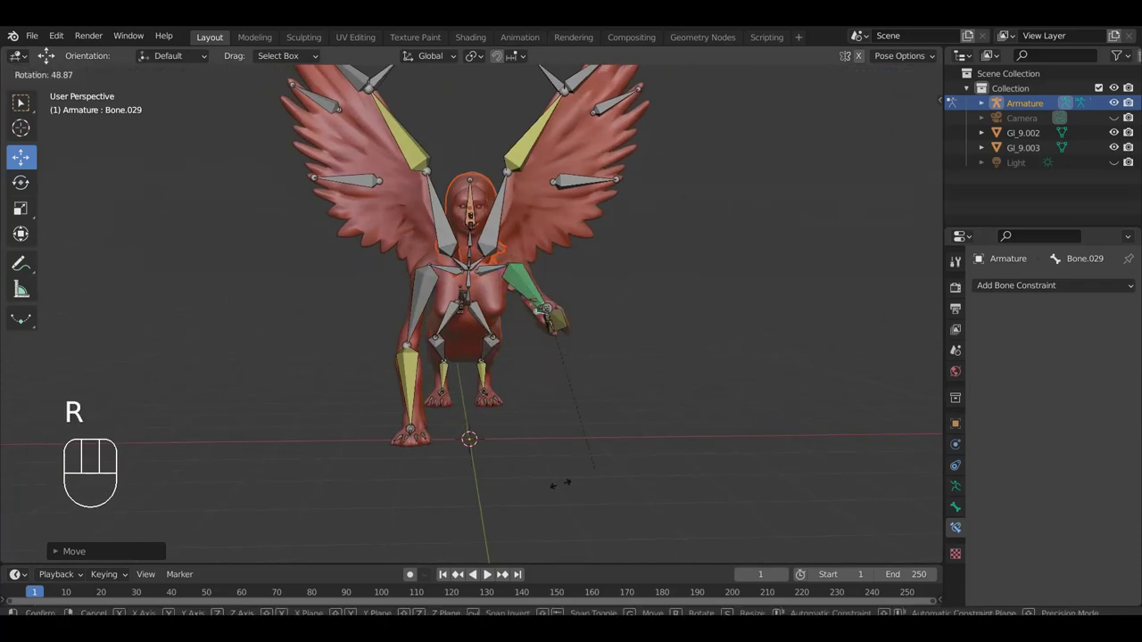
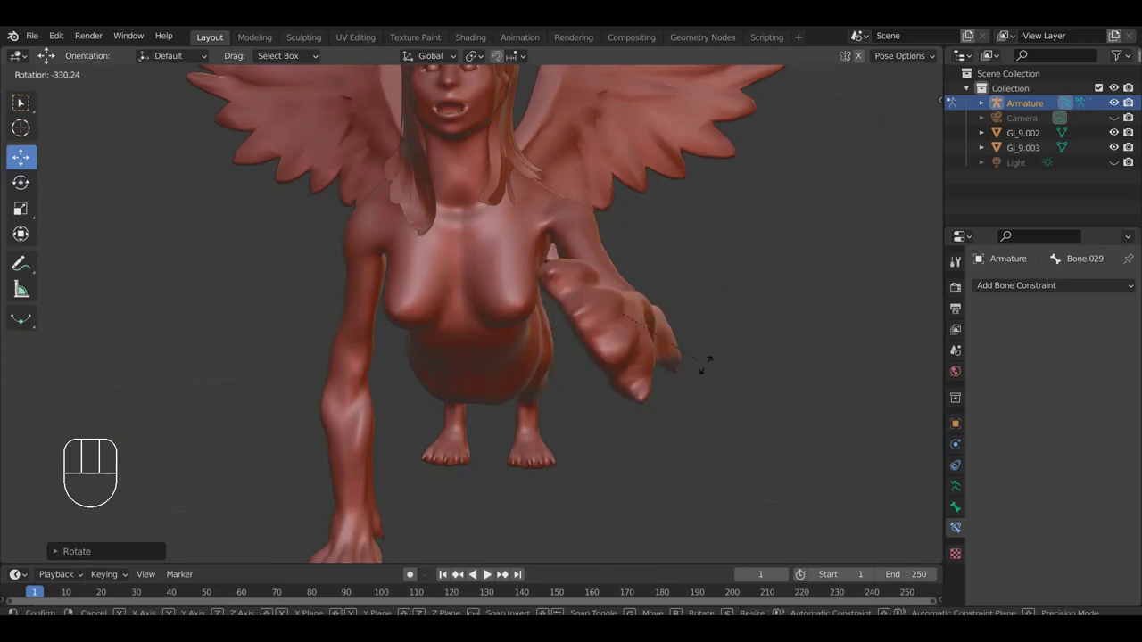
pyautogui.click(796, 269)
pyautogui.moveTo(751, 413); pyautogui.dragTo(689, 373)
pyautogui.middleClick(487, 449)
pyautogui.press('r')
pyautogui.click(645, 487)
pyautogui.moveTo(699, 432); pyautogui.dragTo(753, 400)
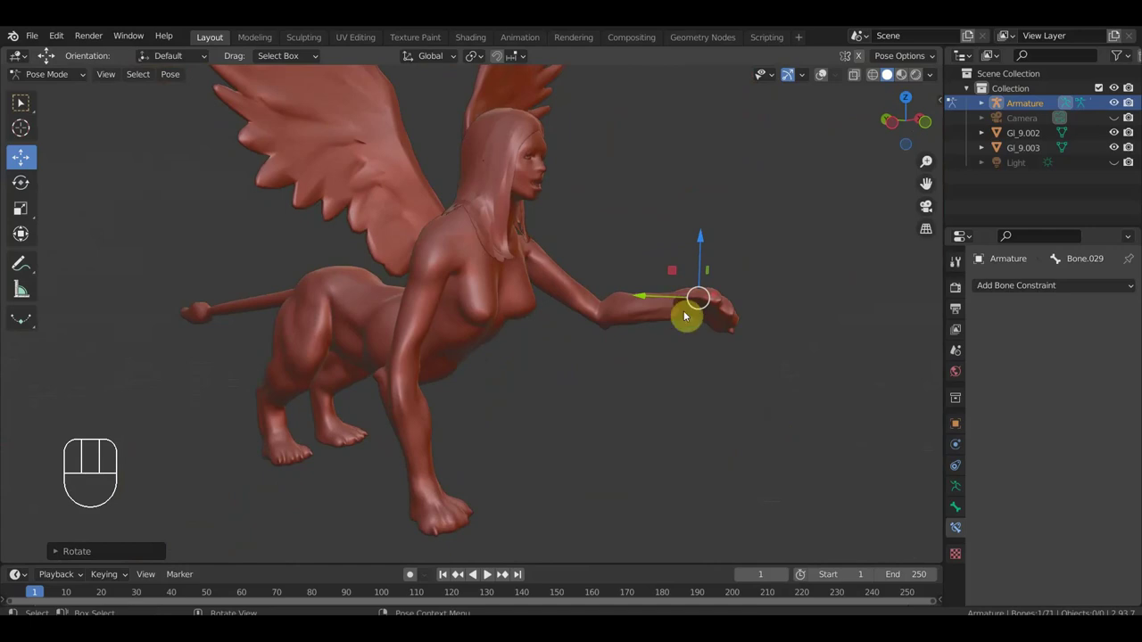
# - Undo the test poses and switch to the front orthographic view
pyautogui.moveTo(671, 357); pyautogui.dragTo(407, 353)
pyautogui.press('ctrl+z')
pyautogui.press('ctrl+z')
pyautogui.press('ctrl+z')
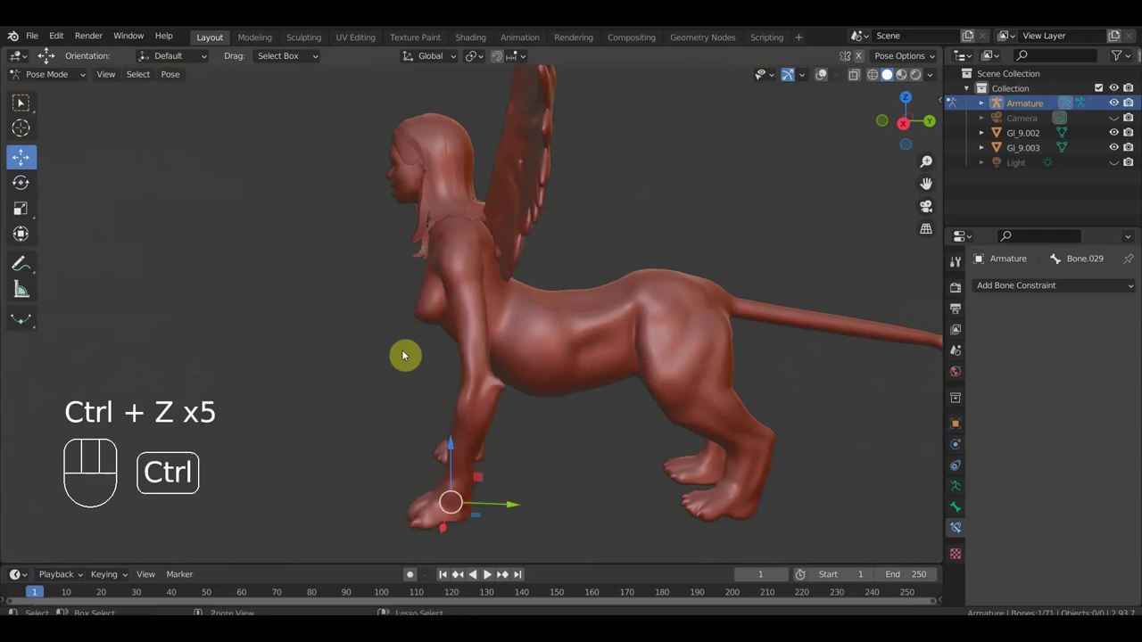
pyautogui.press('KP_1')
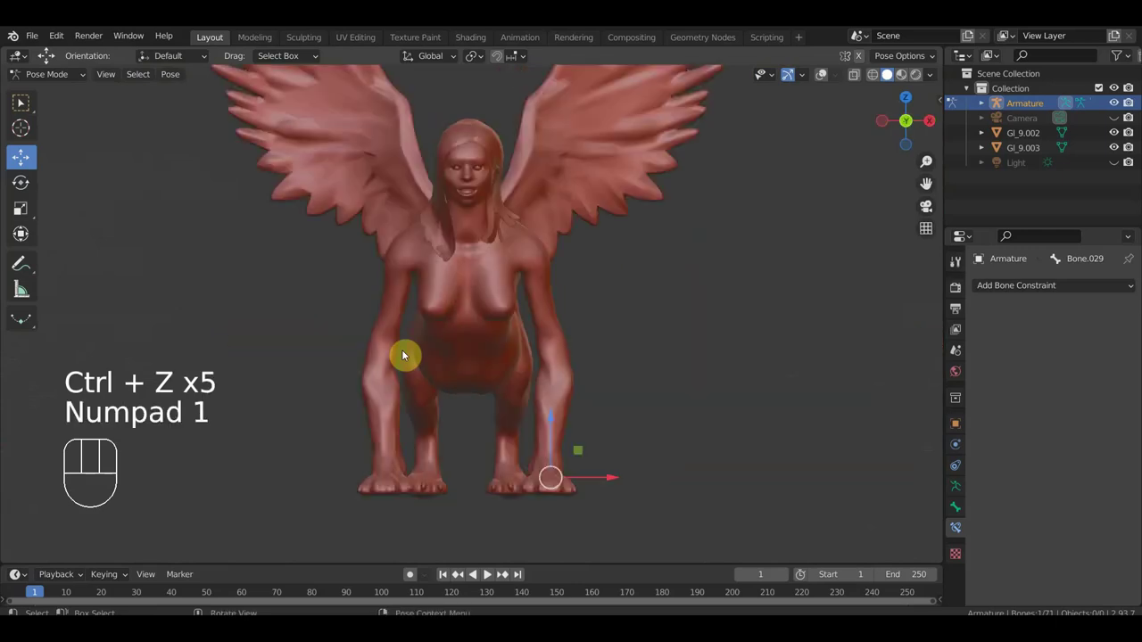
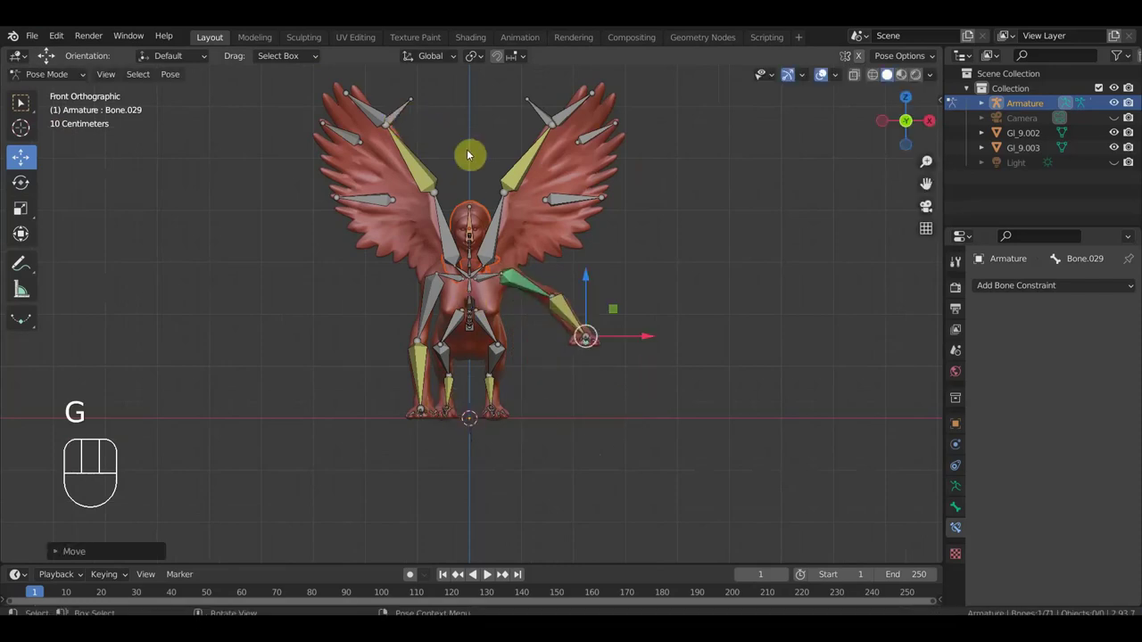
# - Move the left wing's outer bone and raise the right wing's tip bone
pyautogui.press('g')
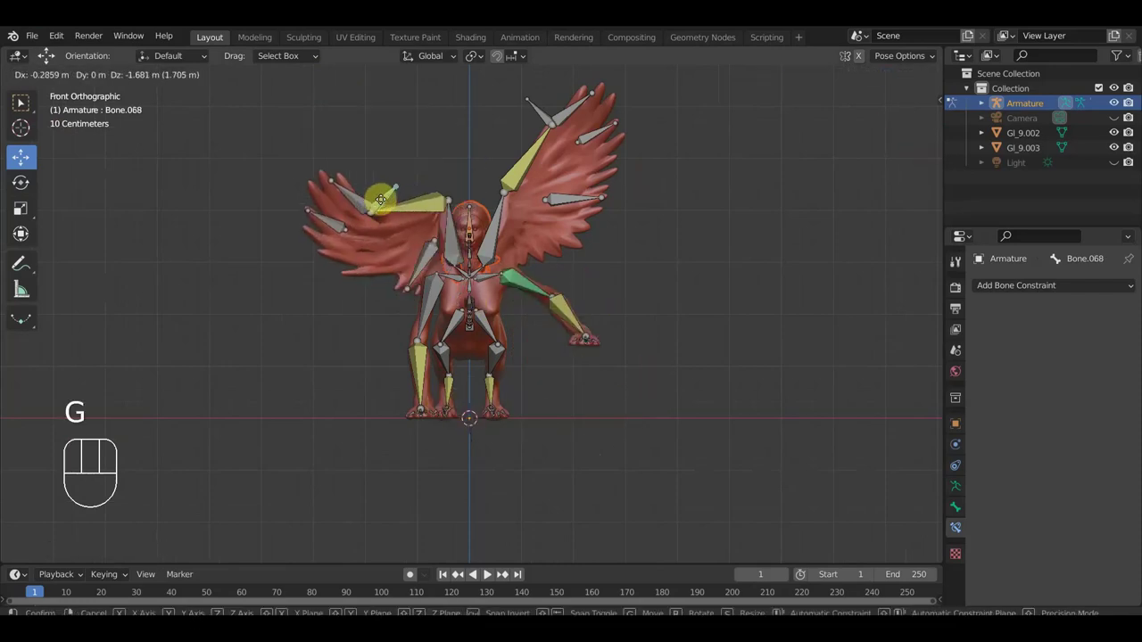
pyautogui.press('r')
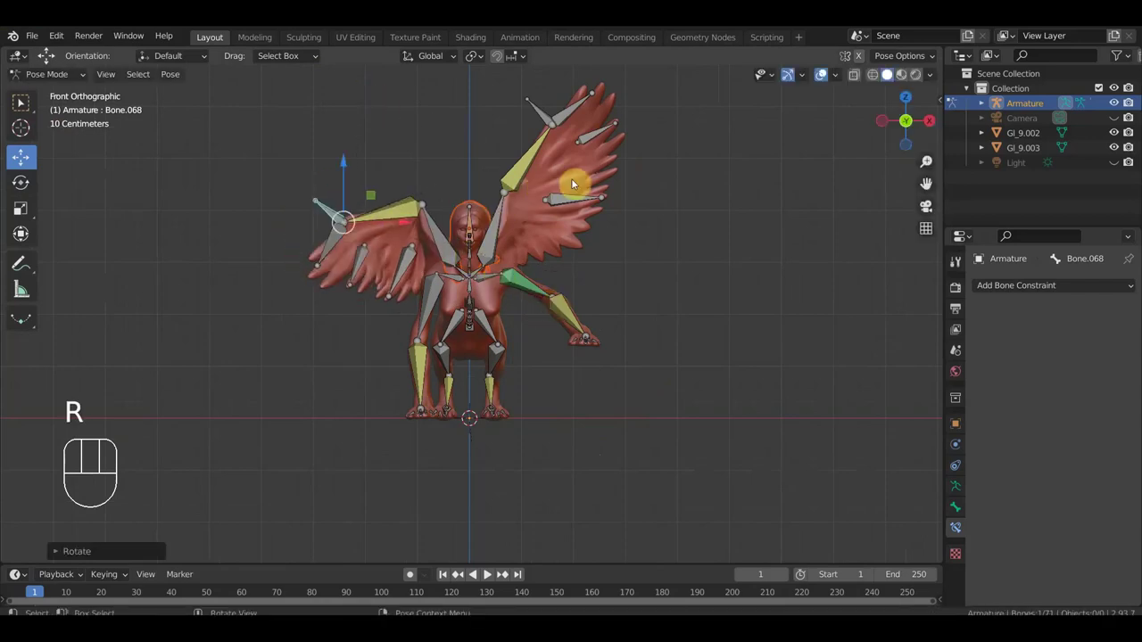
pyautogui.moveTo(549, 112); pyautogui.dragTo(703, 221)
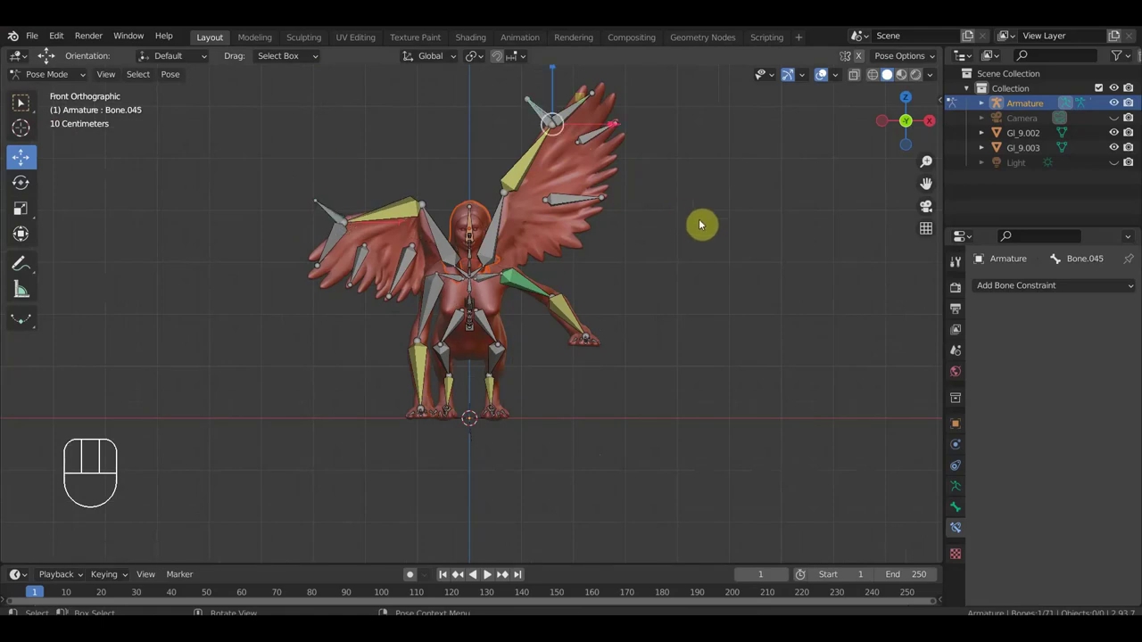
pyautogui.press('r')
pyautogui.click(566, 81)
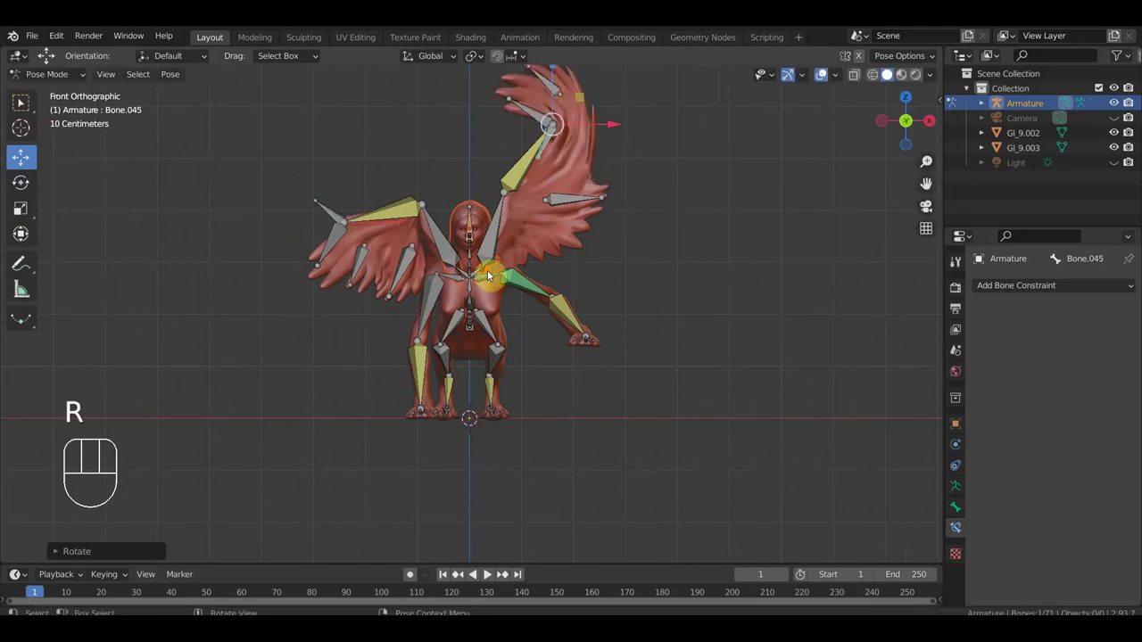
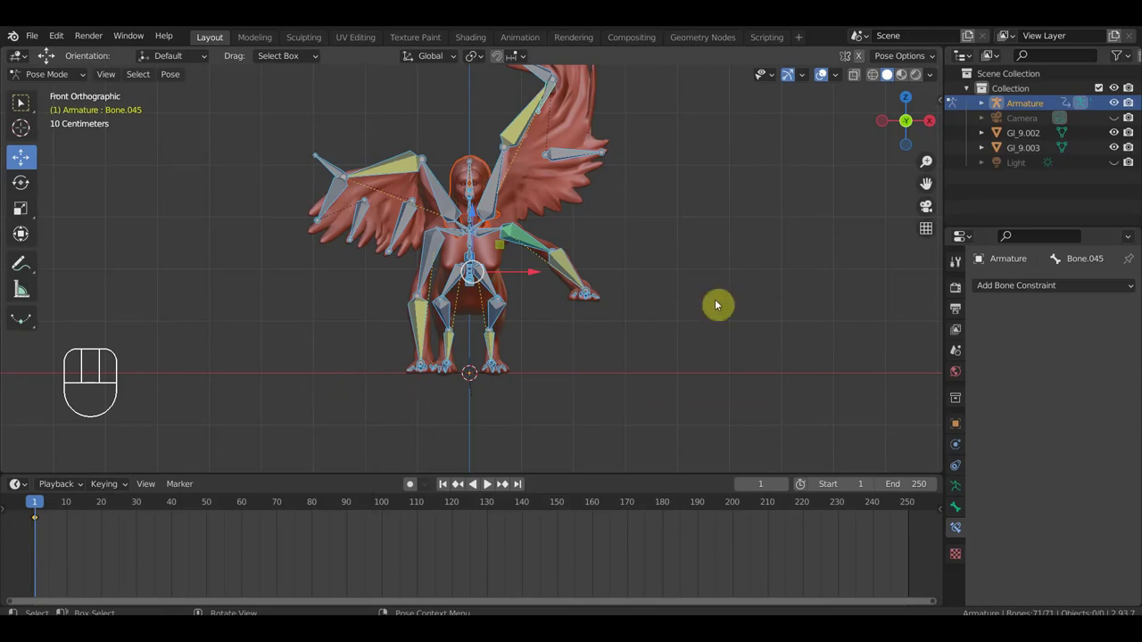
# - Clear the pose and orbit to a side view of the sphinx
pyautogui.middleClick(631, 315)
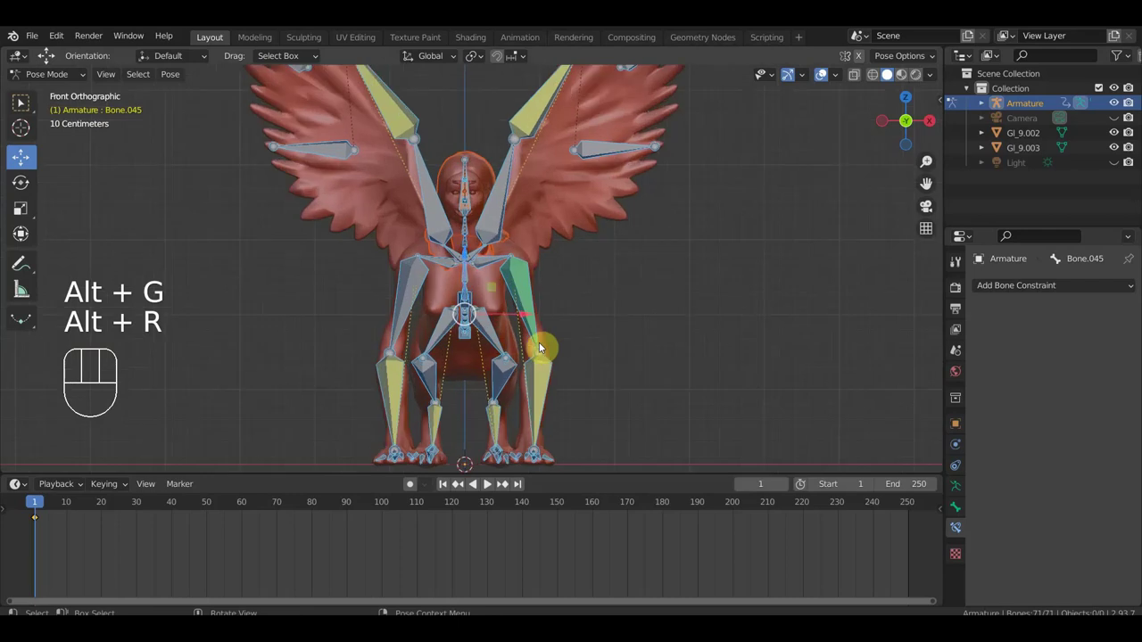
pyautogui.moveTo(414, 362); pyautogui.dragTo(289, 366)
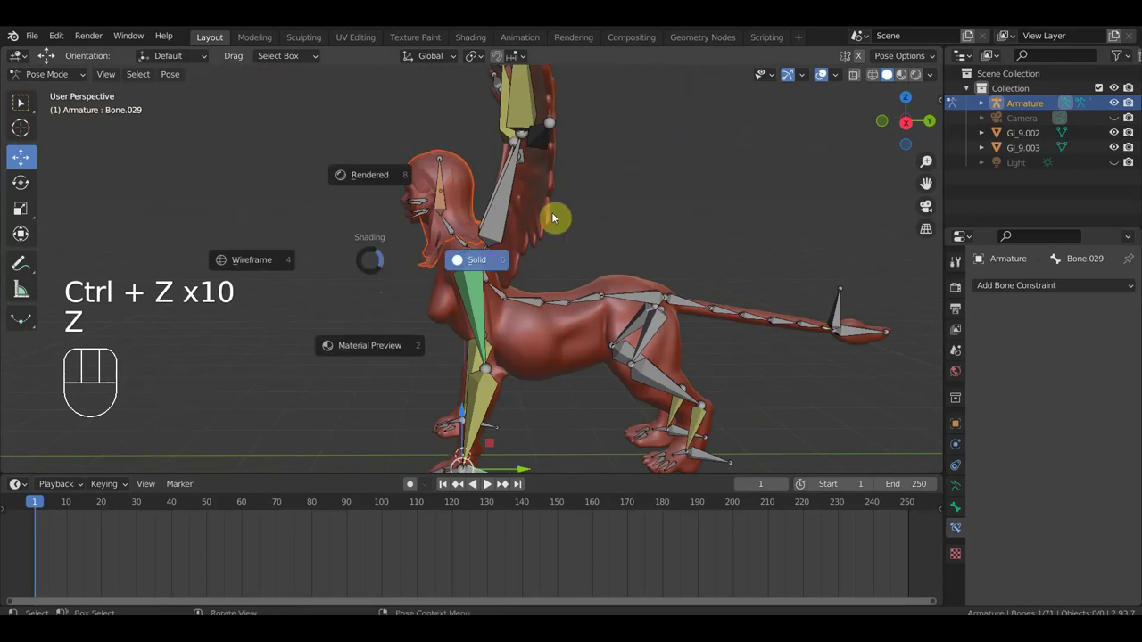
# - Set the Copy Transforms owner space to Local With Parent, matching the target space
pyautogui.moveTo(737, 222); pyautogui.dragTo(771, 222)
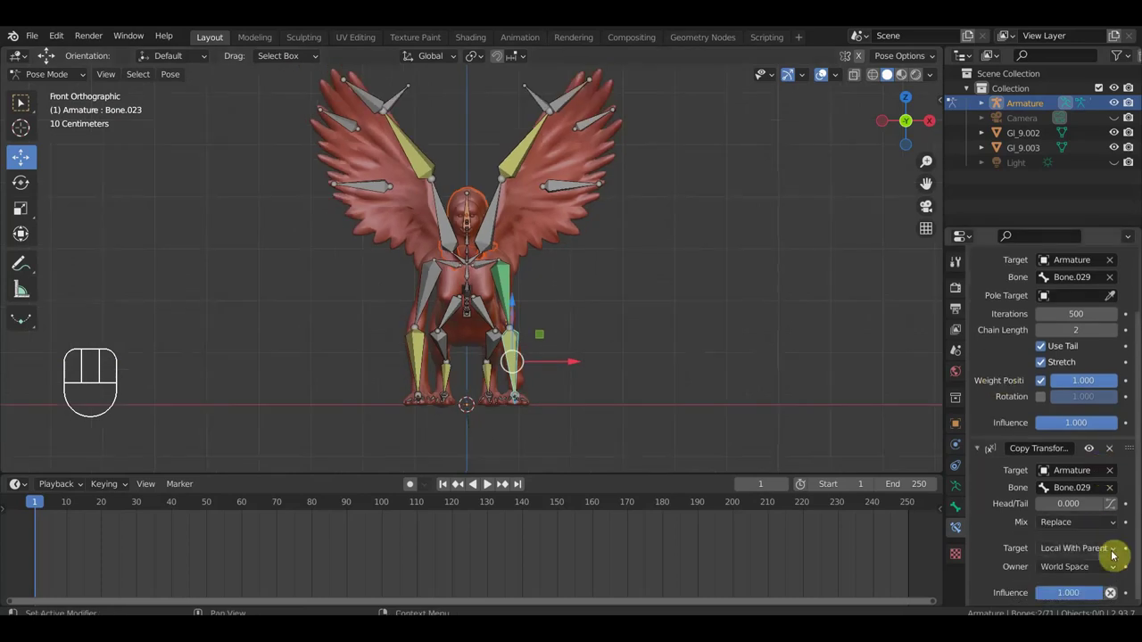
pyautogui.moveTo(1116, 569); pyautogui.dragTo(1119, 542)
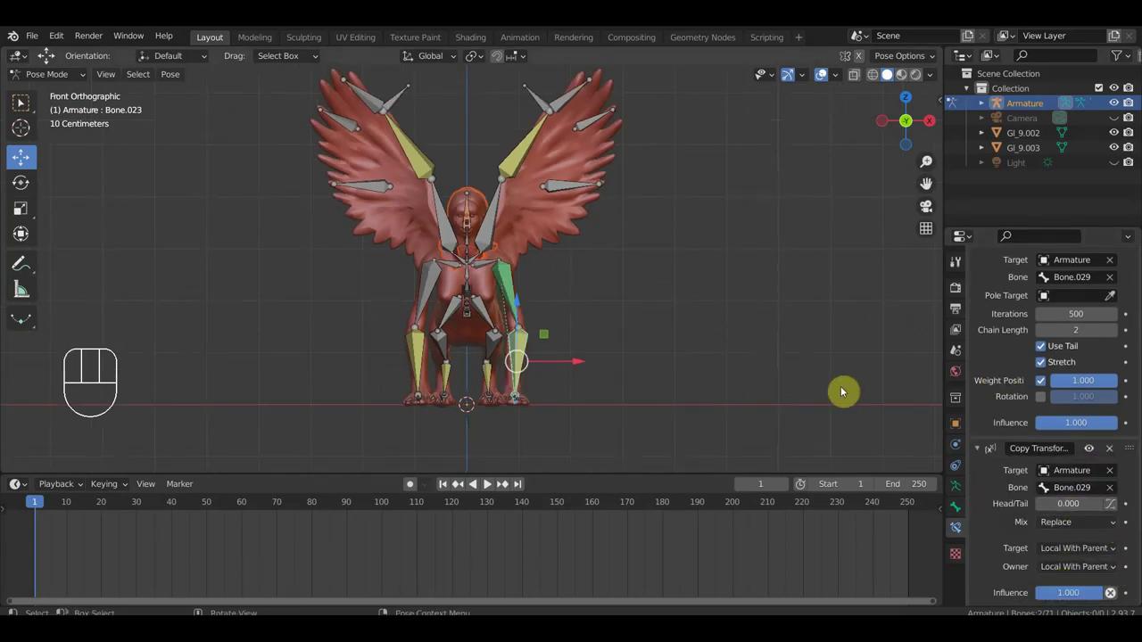
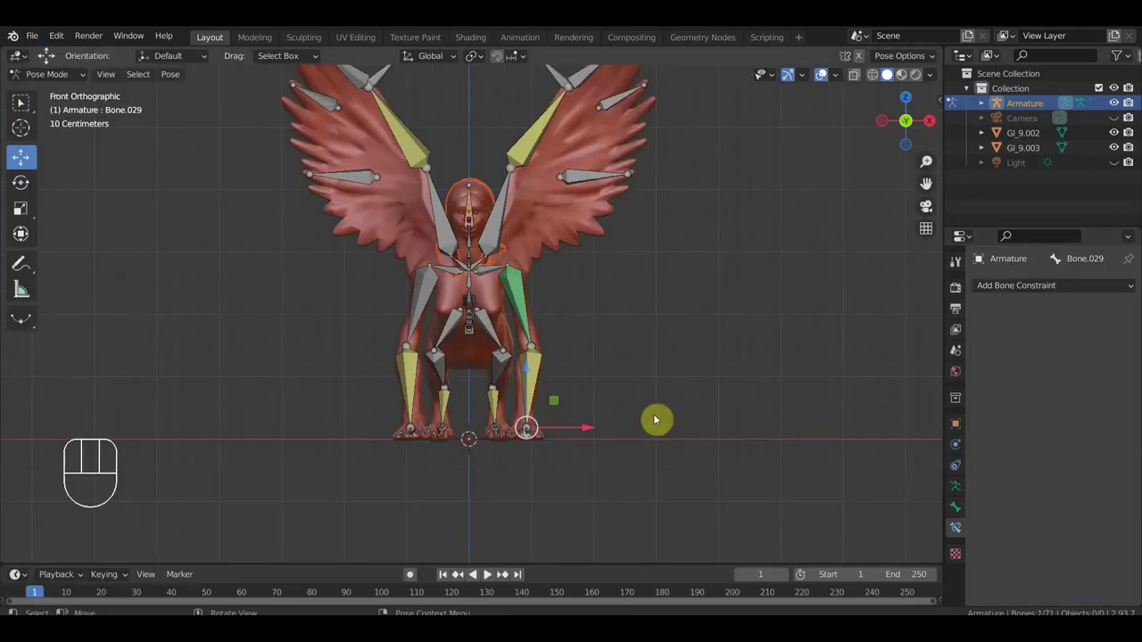
# - Move a right wing bone outward and rotate the outer bone so the feathers lift
pyautogui.moveTo(570, 388); pyautogui.dragTo(565, 434)
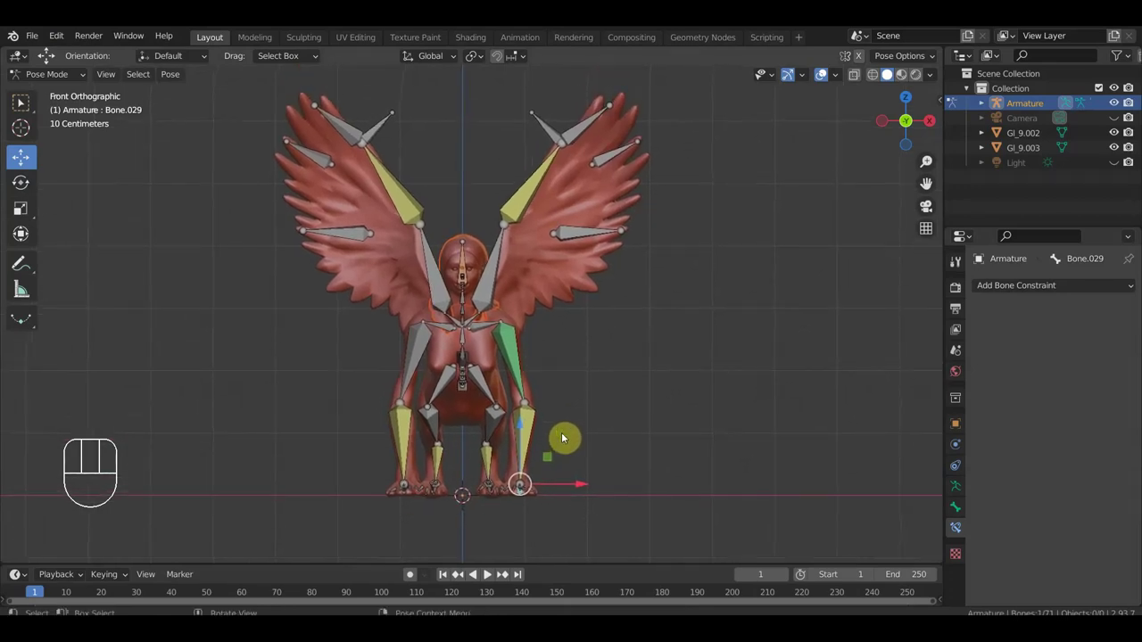
pyautogui.moveTo(593, 126); pyautogui.dragTo(619, 126)
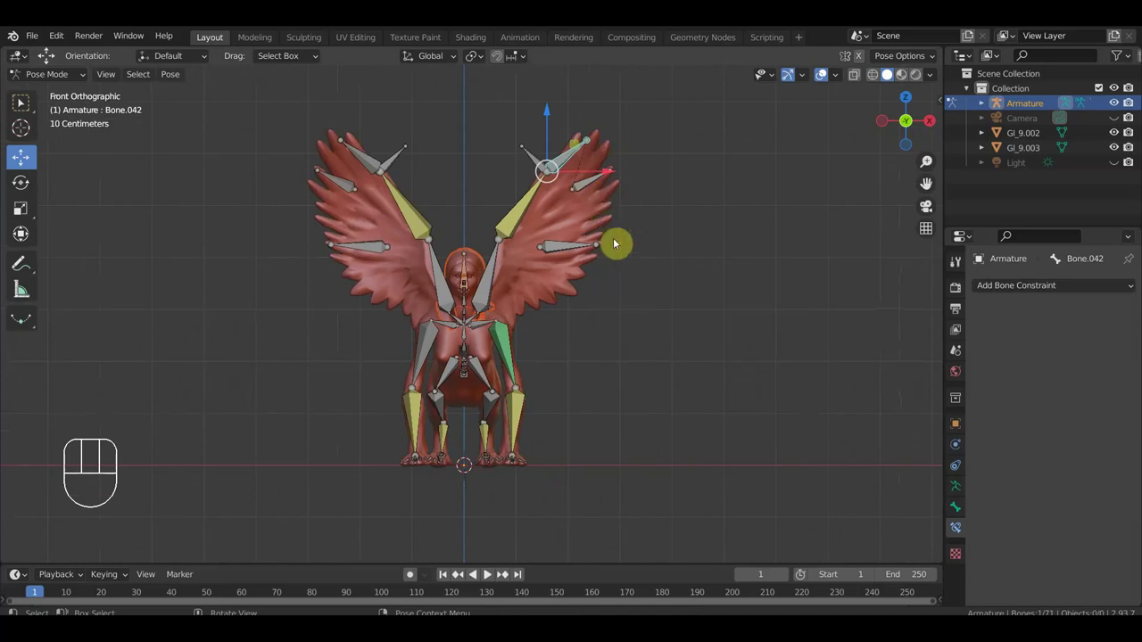
pyautogui.press('g')
pyautogui.click(660, 206)
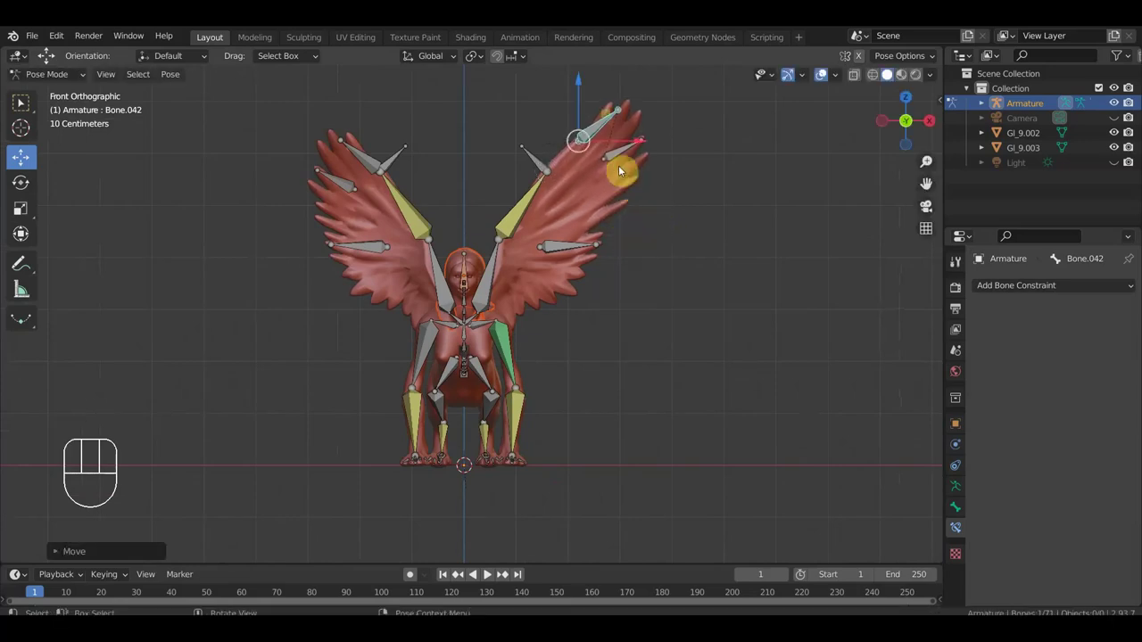
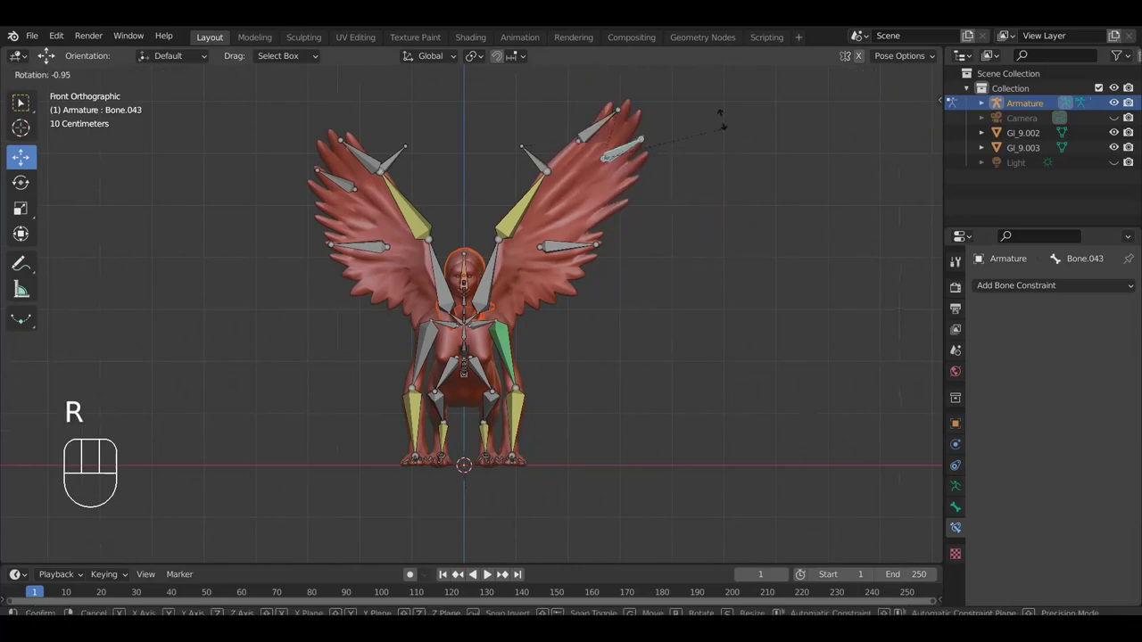
pyautogui.click(696, 83)
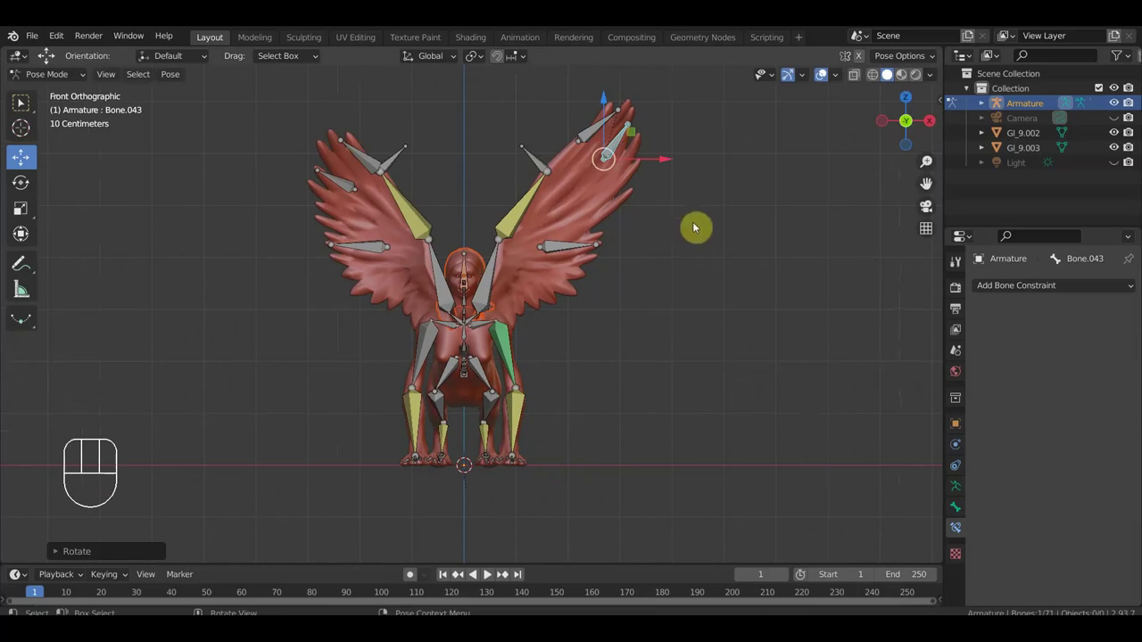
# - Rotate the right wing's upper and outermost bones (Bone.042, Bone.043) to sweep the tip upward
pyautogui.moveTo(603, 120); pyautogui.dragTo(706, 165)
pyautogui.press('r')
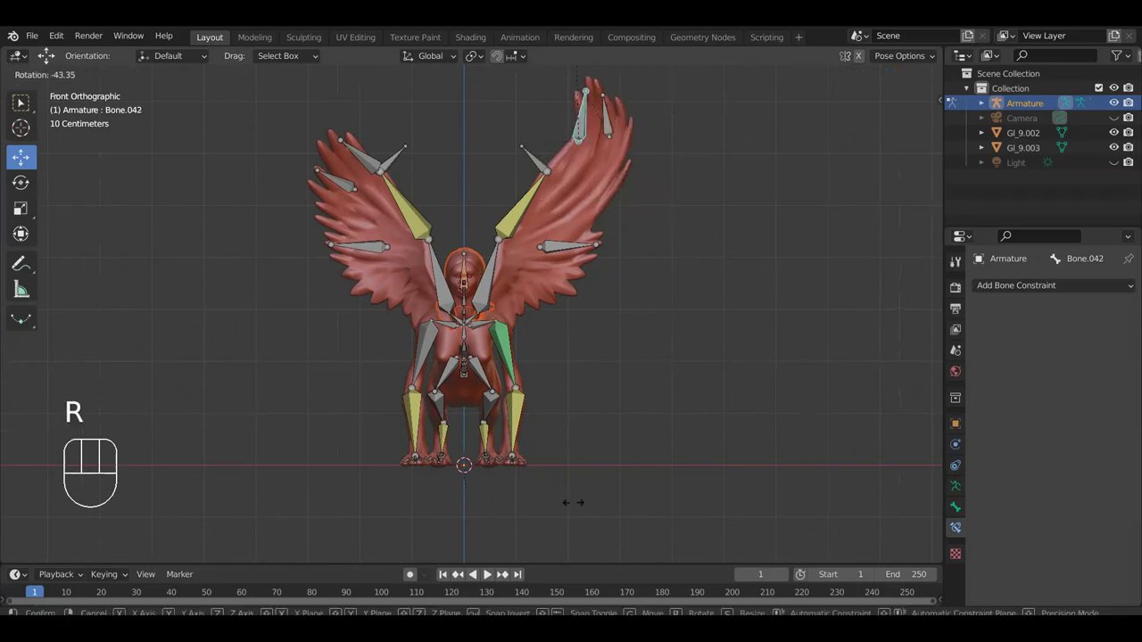
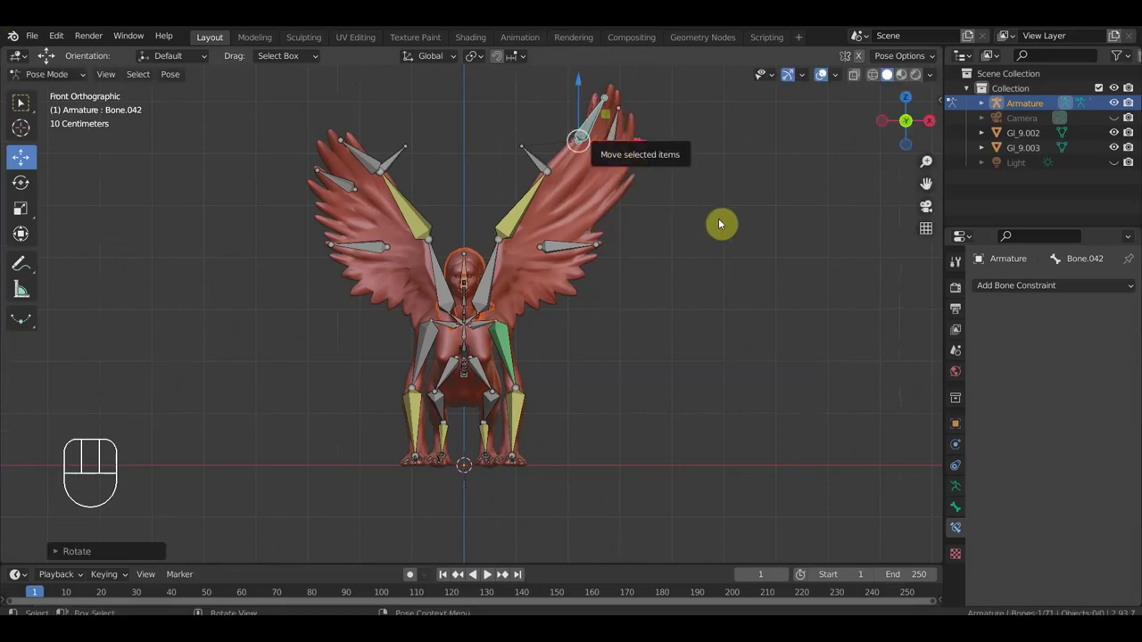
pyautogui.press('r')
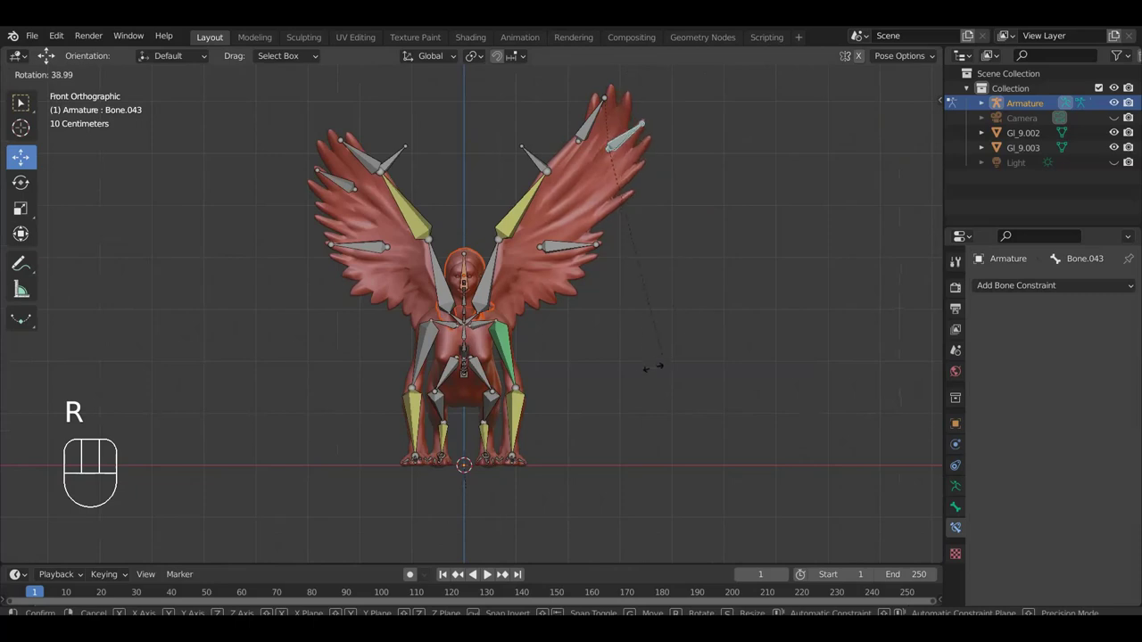
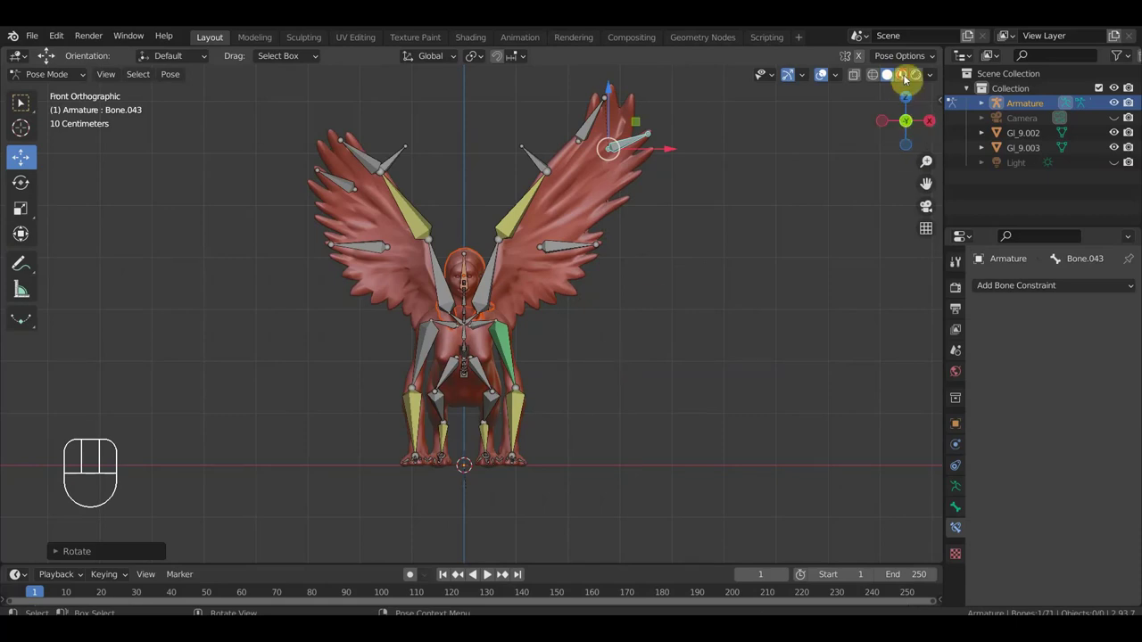
# - Preview the sphinx with its materials from an angle, then return to solid shading
pyautogui.click(895, 92)
pyautogui.moveTo(859, 299); pyautogui.dragTo(775, 283)
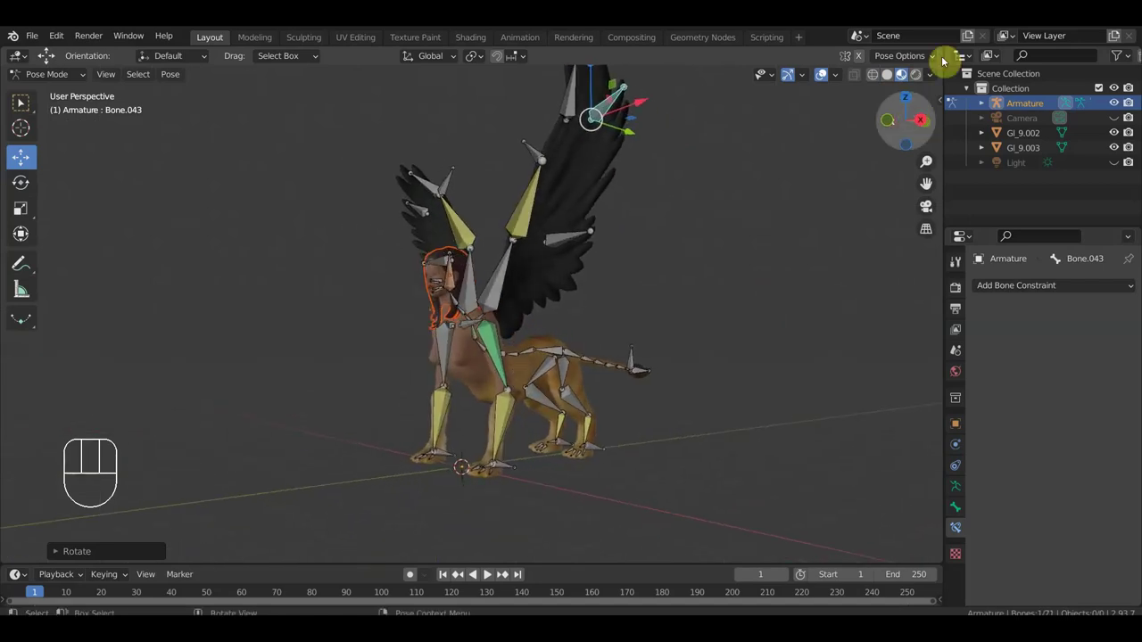
pyautogui.click(925, 74)
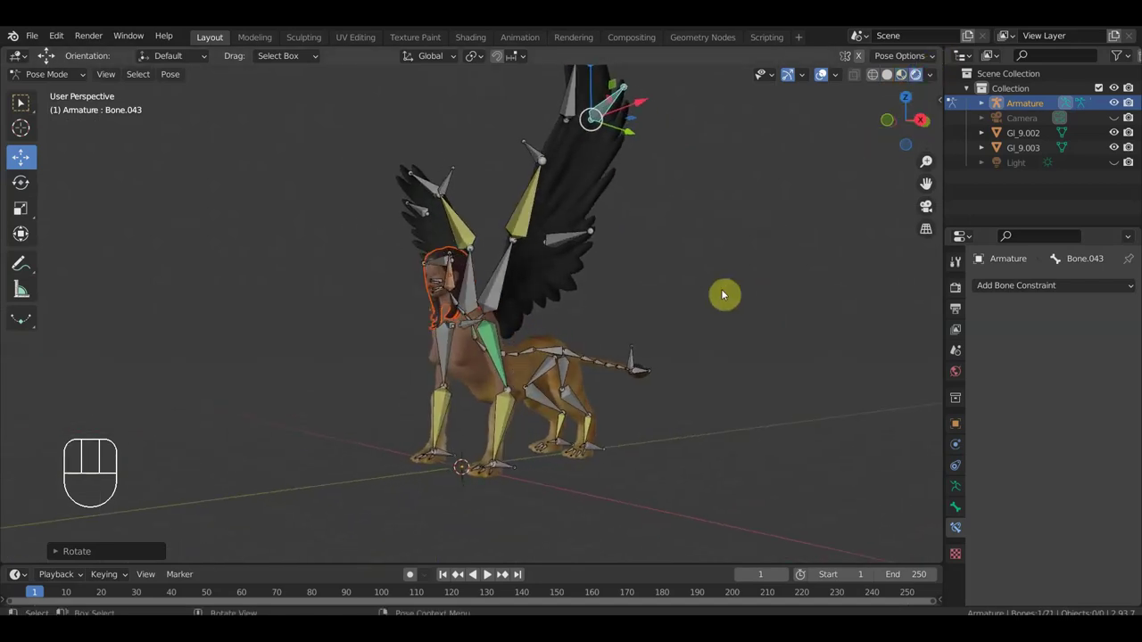
# - Orbit and zoom out to a front view showing the whole sphinx with raised wings
pyautogui.moveTo(724, 308); pyautogui.dragTo(846, 300)
pyautogui.moveTo(839, 305); pyautogui.dragTo(539, 562)
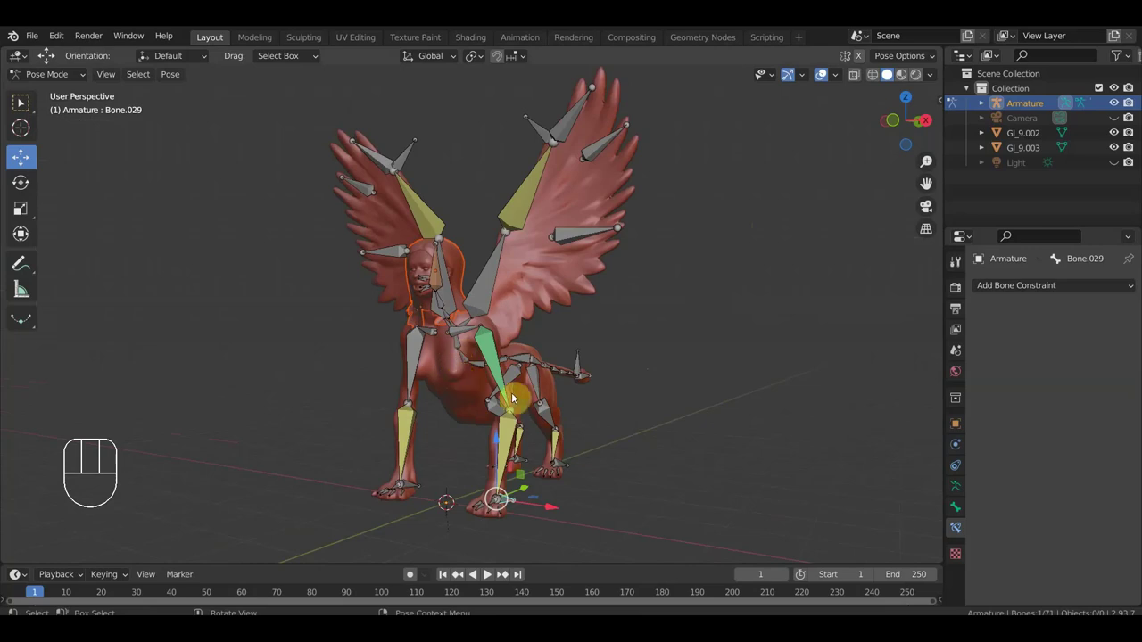
pyautogui.moveTo(547, 417); pyautogui.dragTo(557, 398)
pyautogui.moveTo(483, 256); pyautogui.dragTo(444, 231)
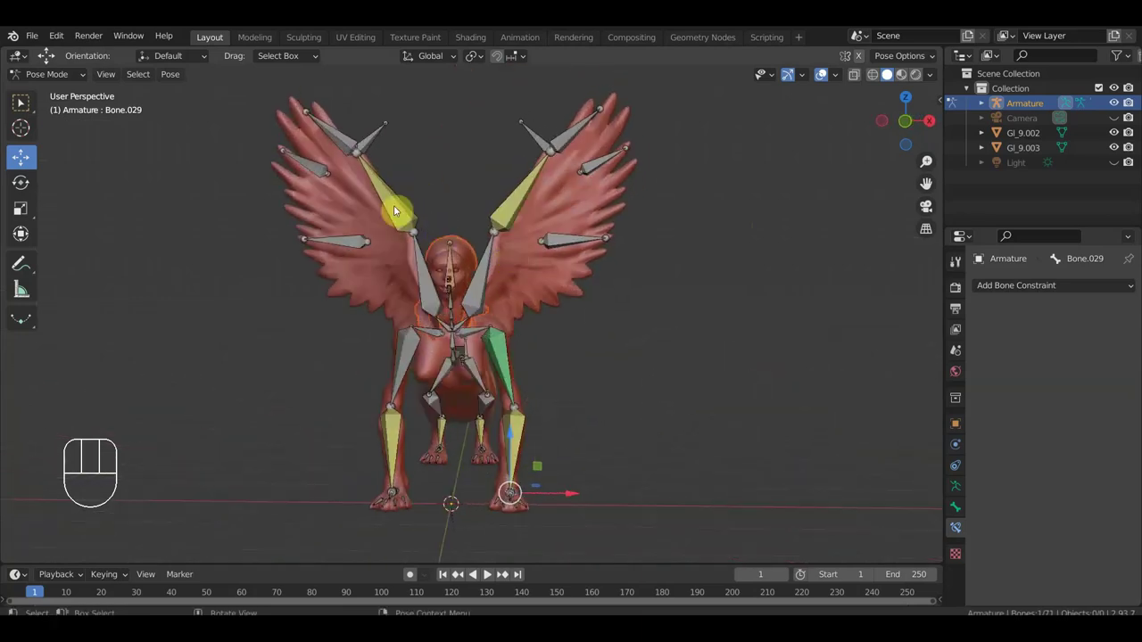